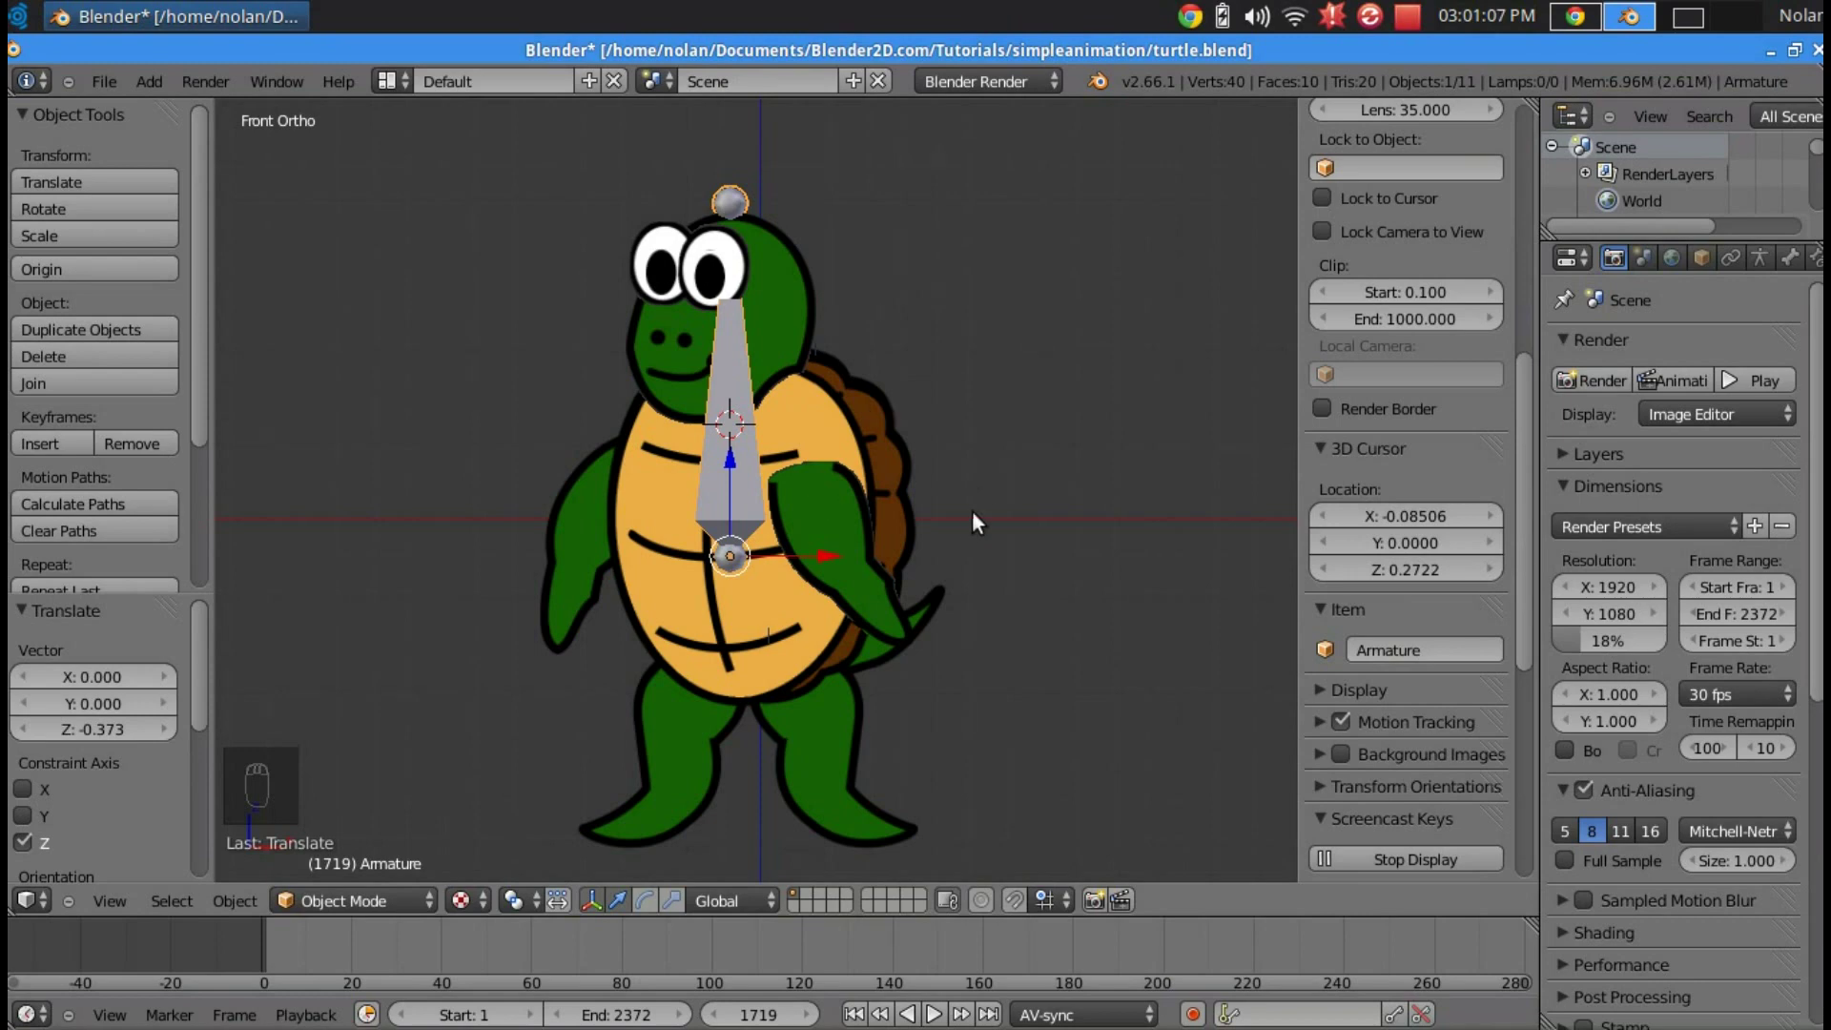
- Edit the armature and move the bone's end so it lies along the turtle's head
{"action": "key", "text": "n"}
{"action": "left_click_drag", "start_coordinate": [875, 393], "coordinate": [851, 532]}
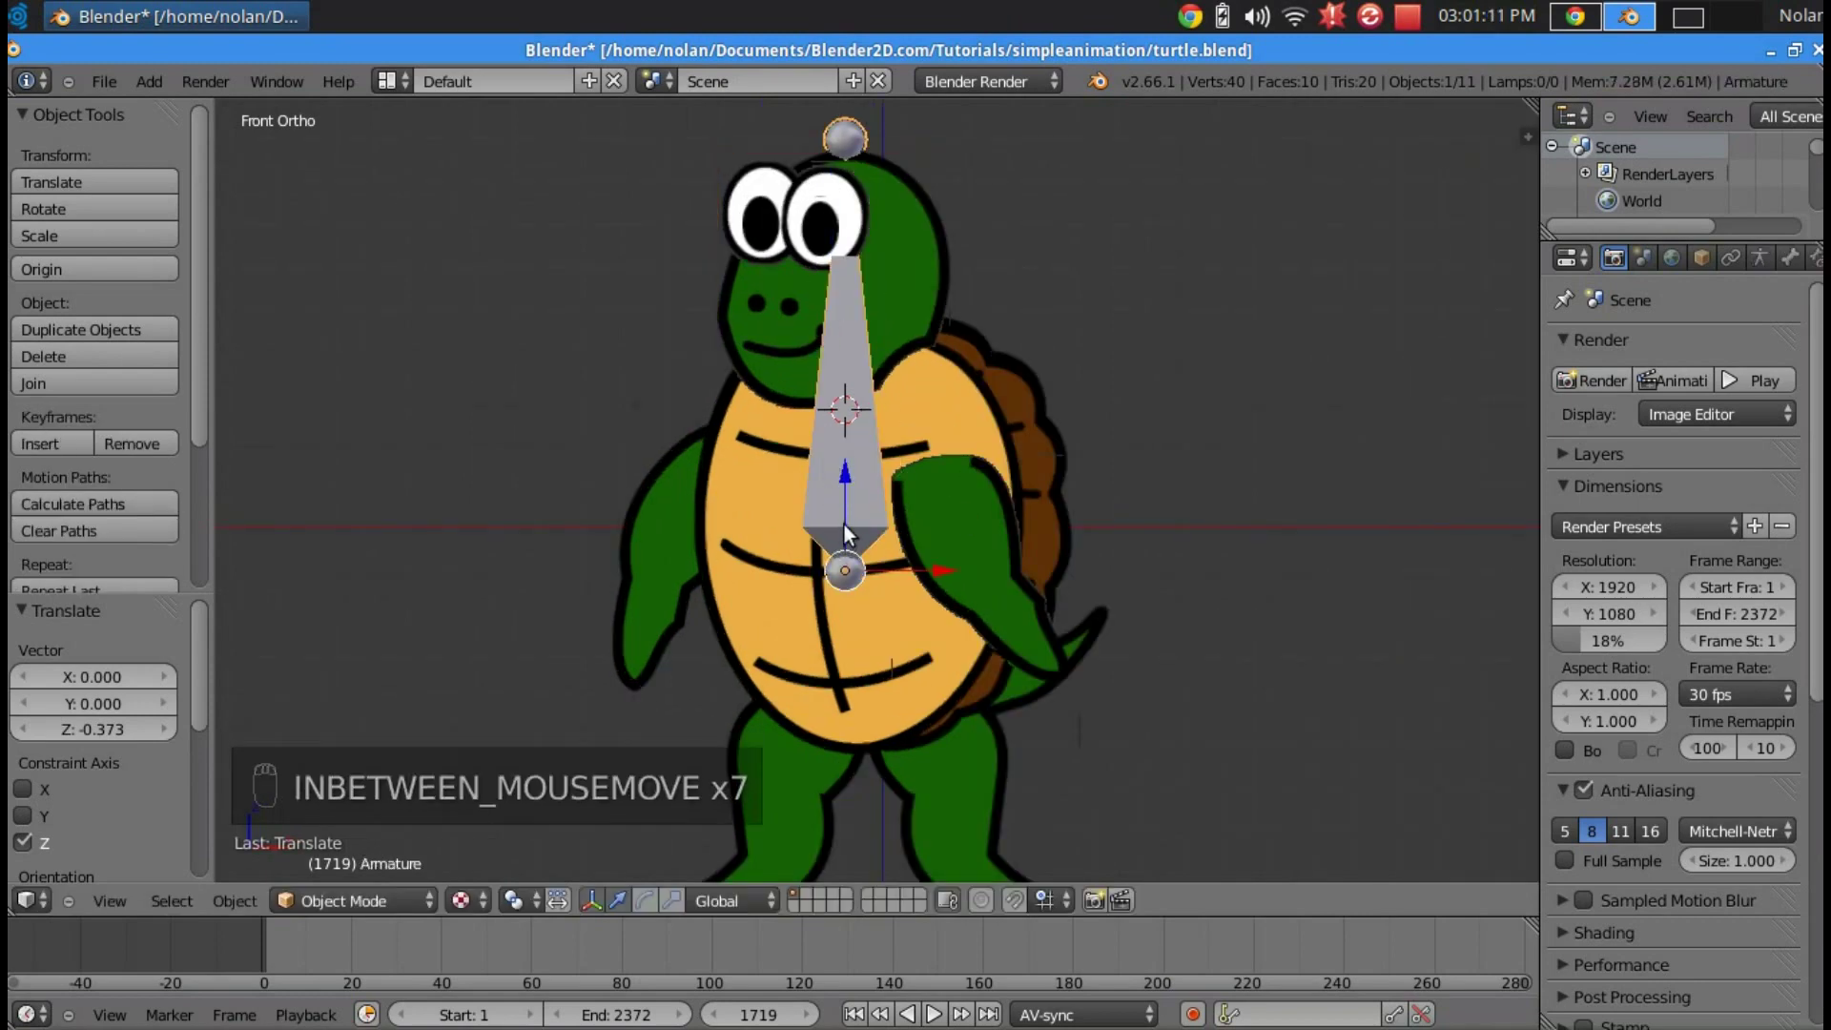
{"action": "key", "text": "Tab"}
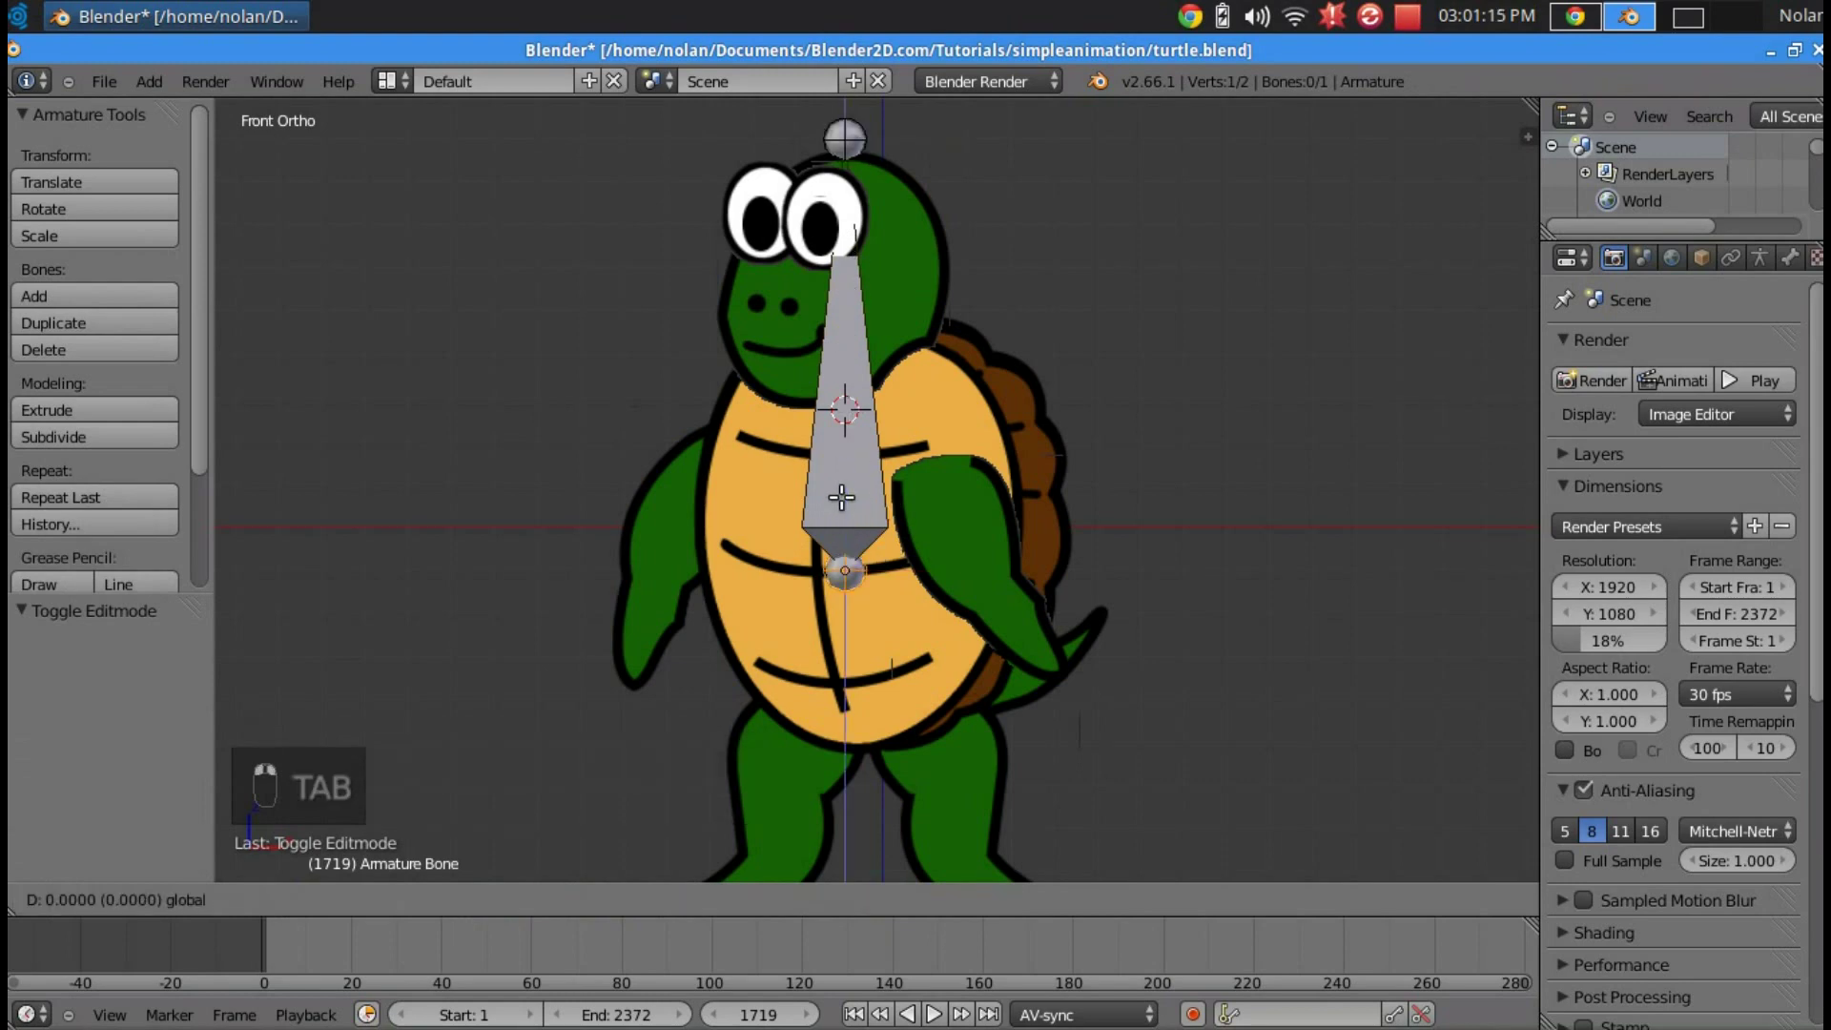
{"action": "key", "text": "g"}
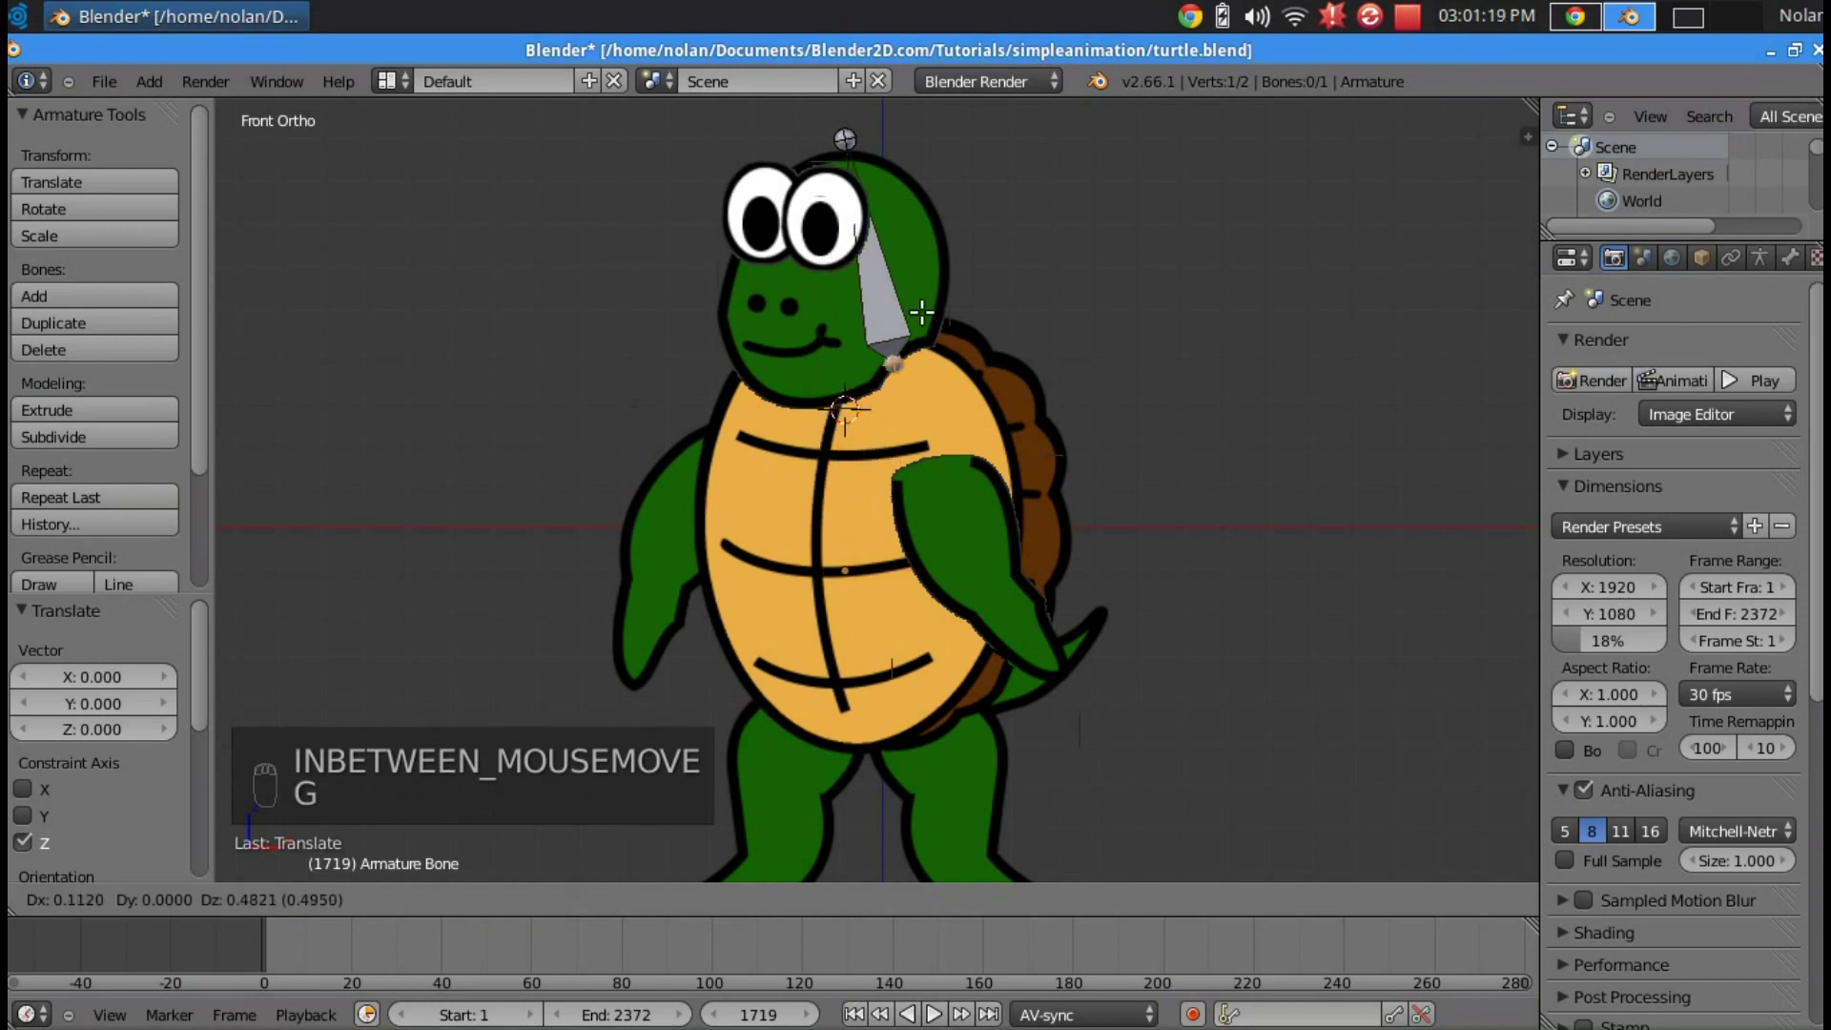
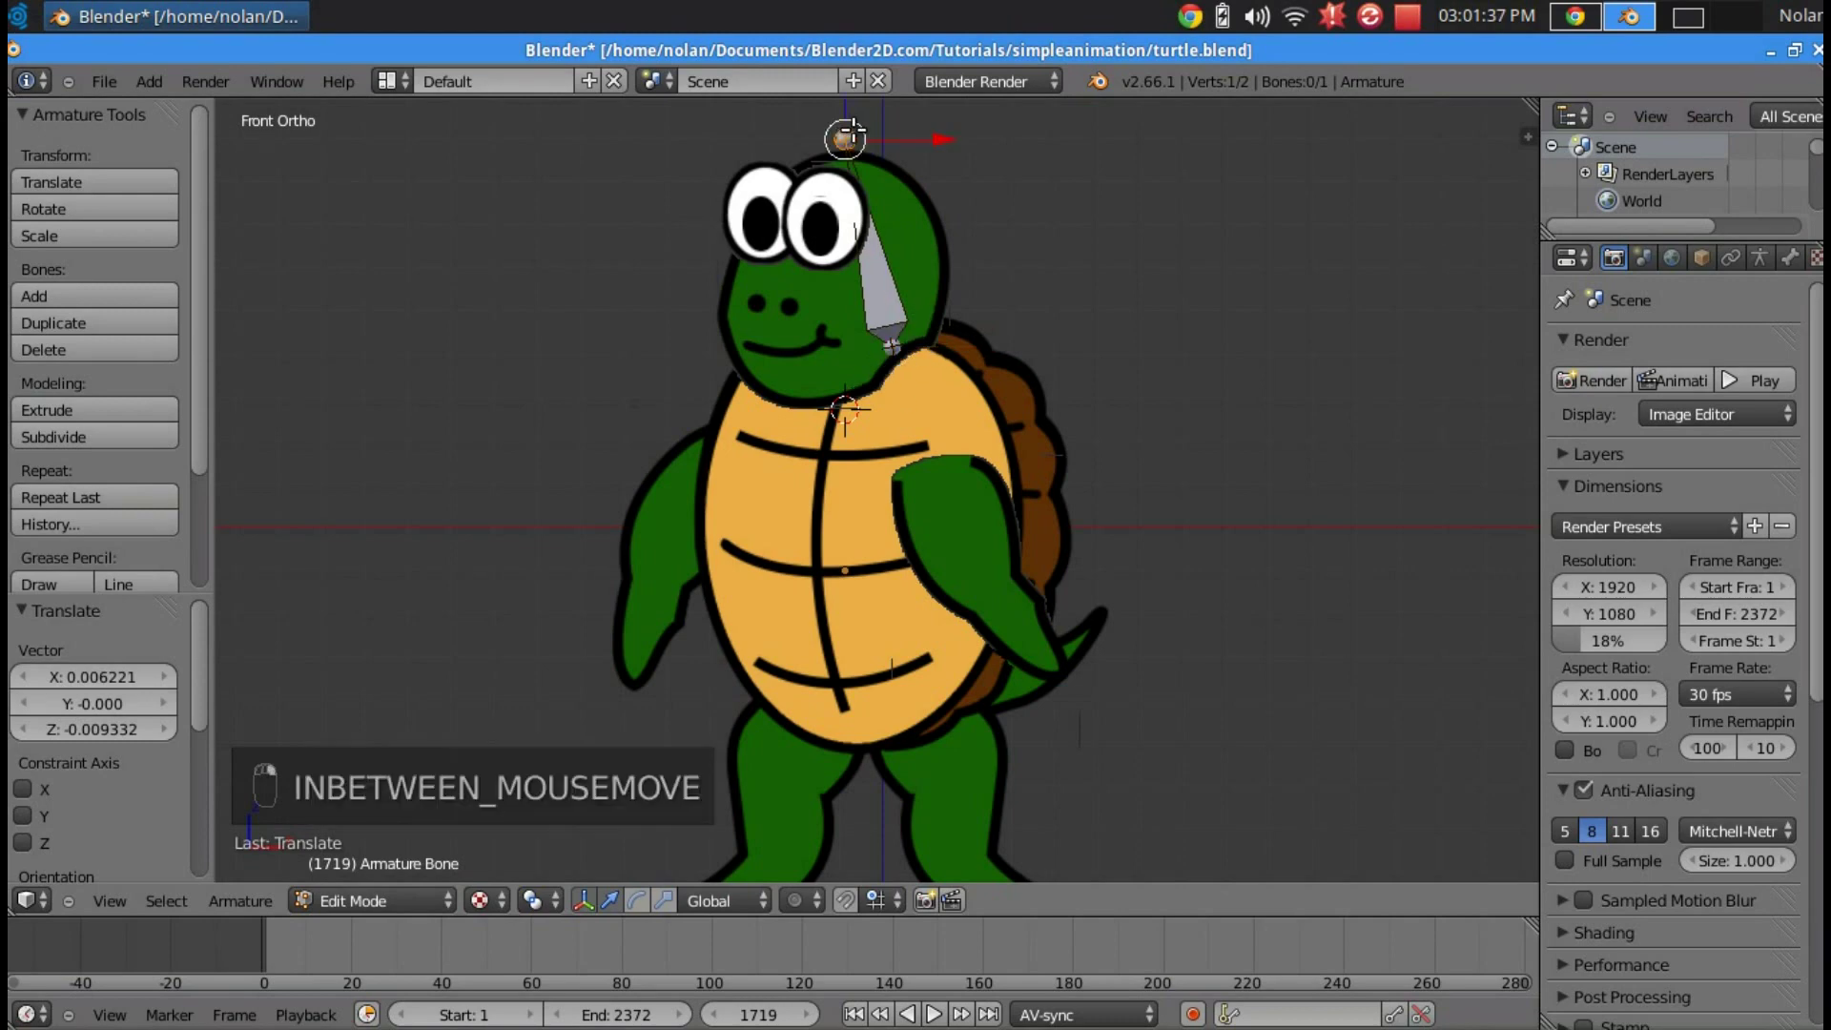
- Duplicate the head bone and move/rotate it to run from shoulder to hand on the right arm
{"action": "key", "text": "g"}
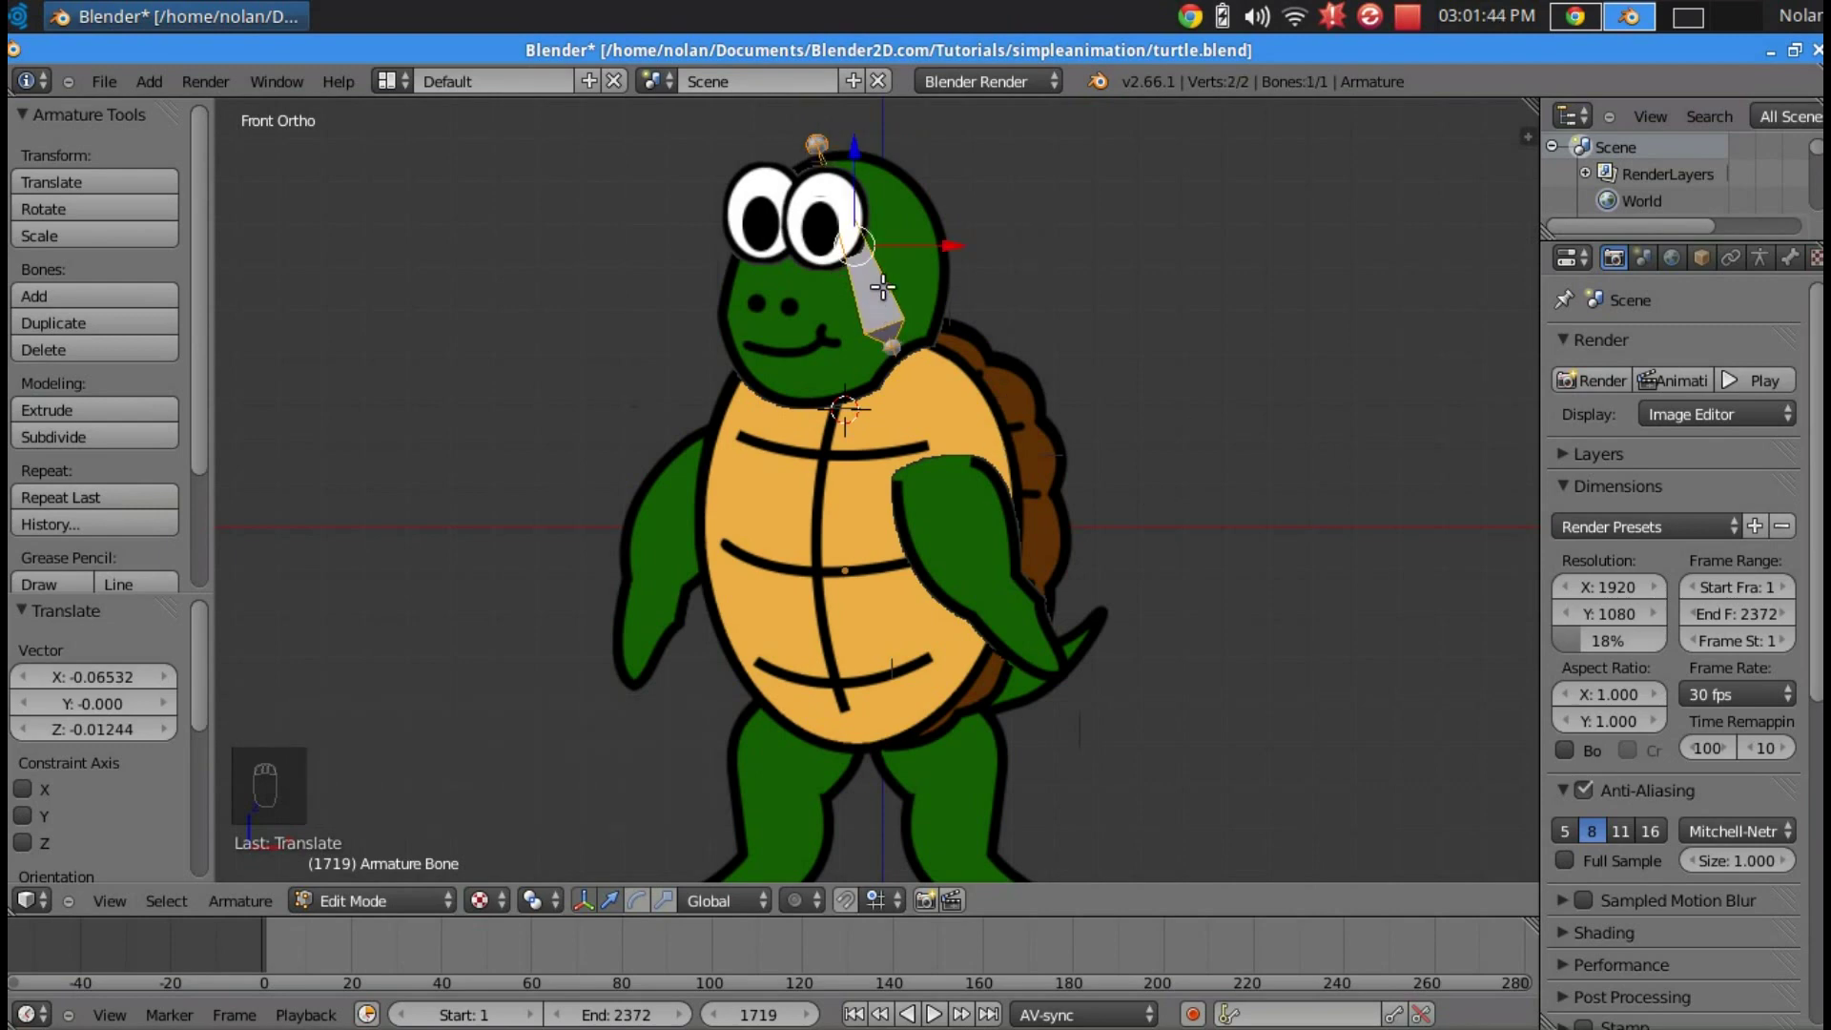
{"action": "key", "text": "shift+d"}
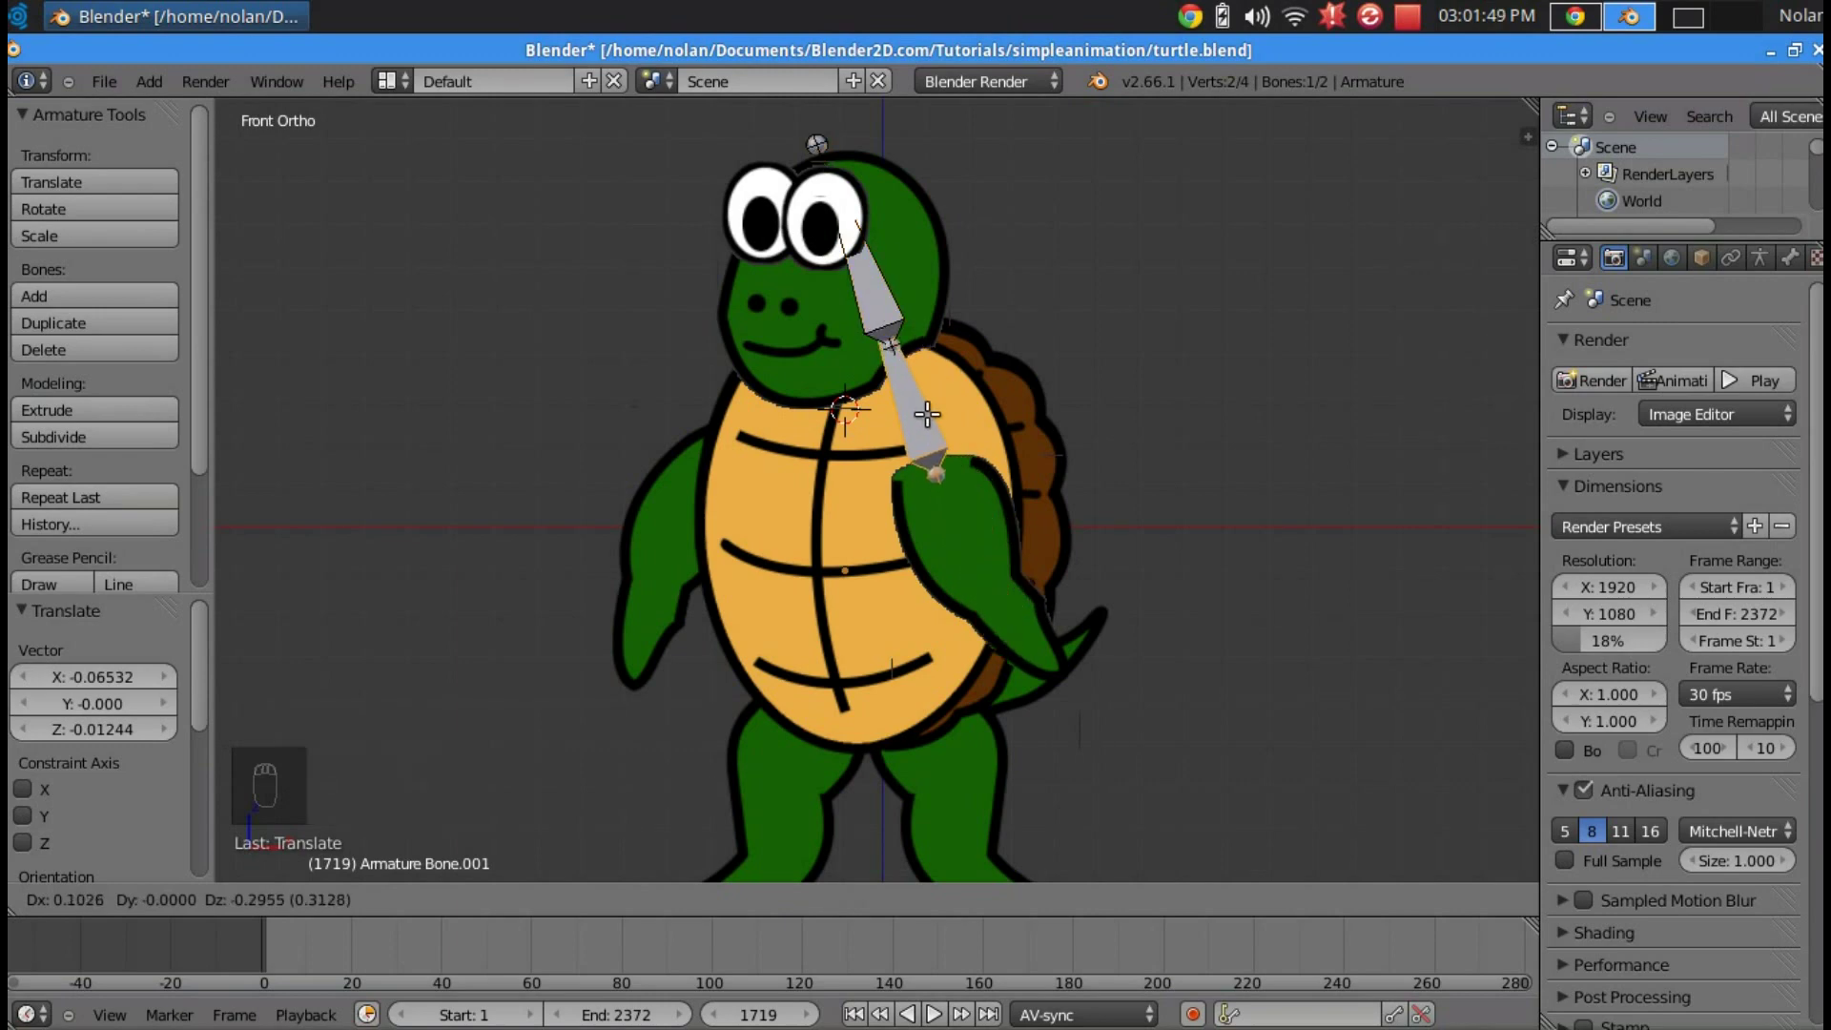
{"action": "left_click_drag", "start_coordinate": [847, 416], "coordinate": [848, 415]}
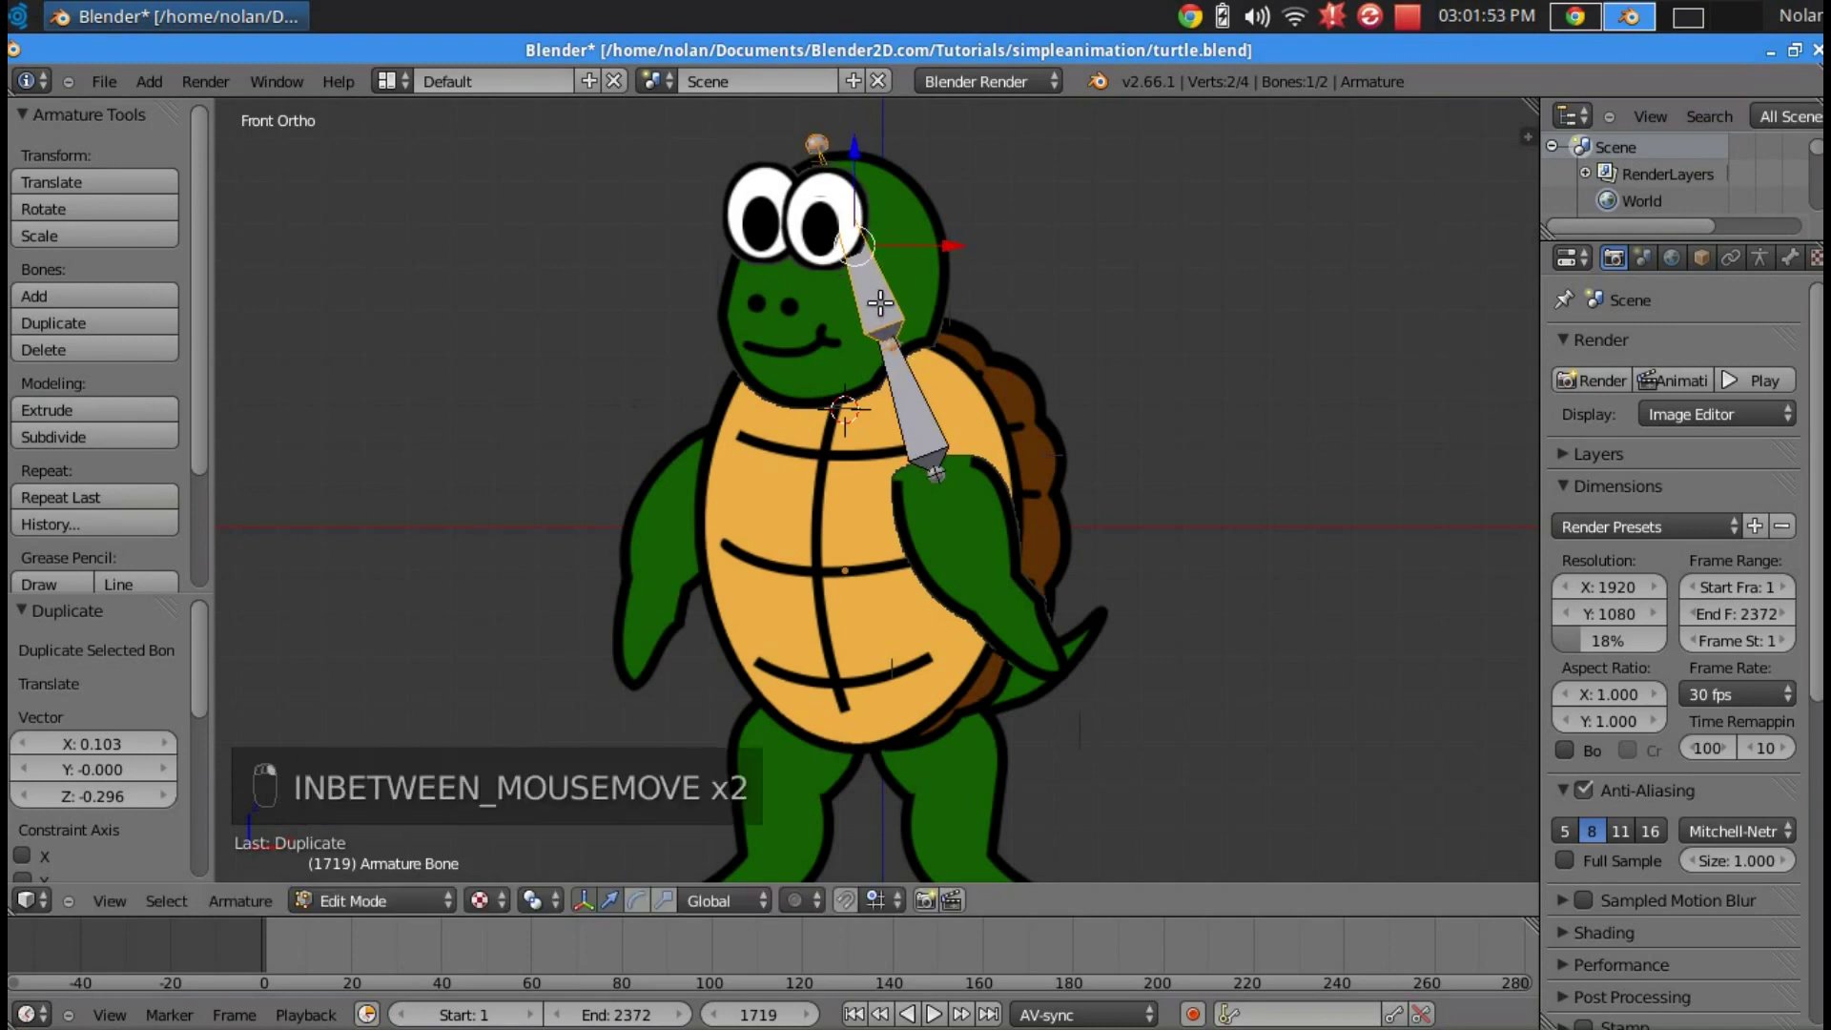
{"action": "key", "text": "a"}
{"action": "key", "text": "r"}
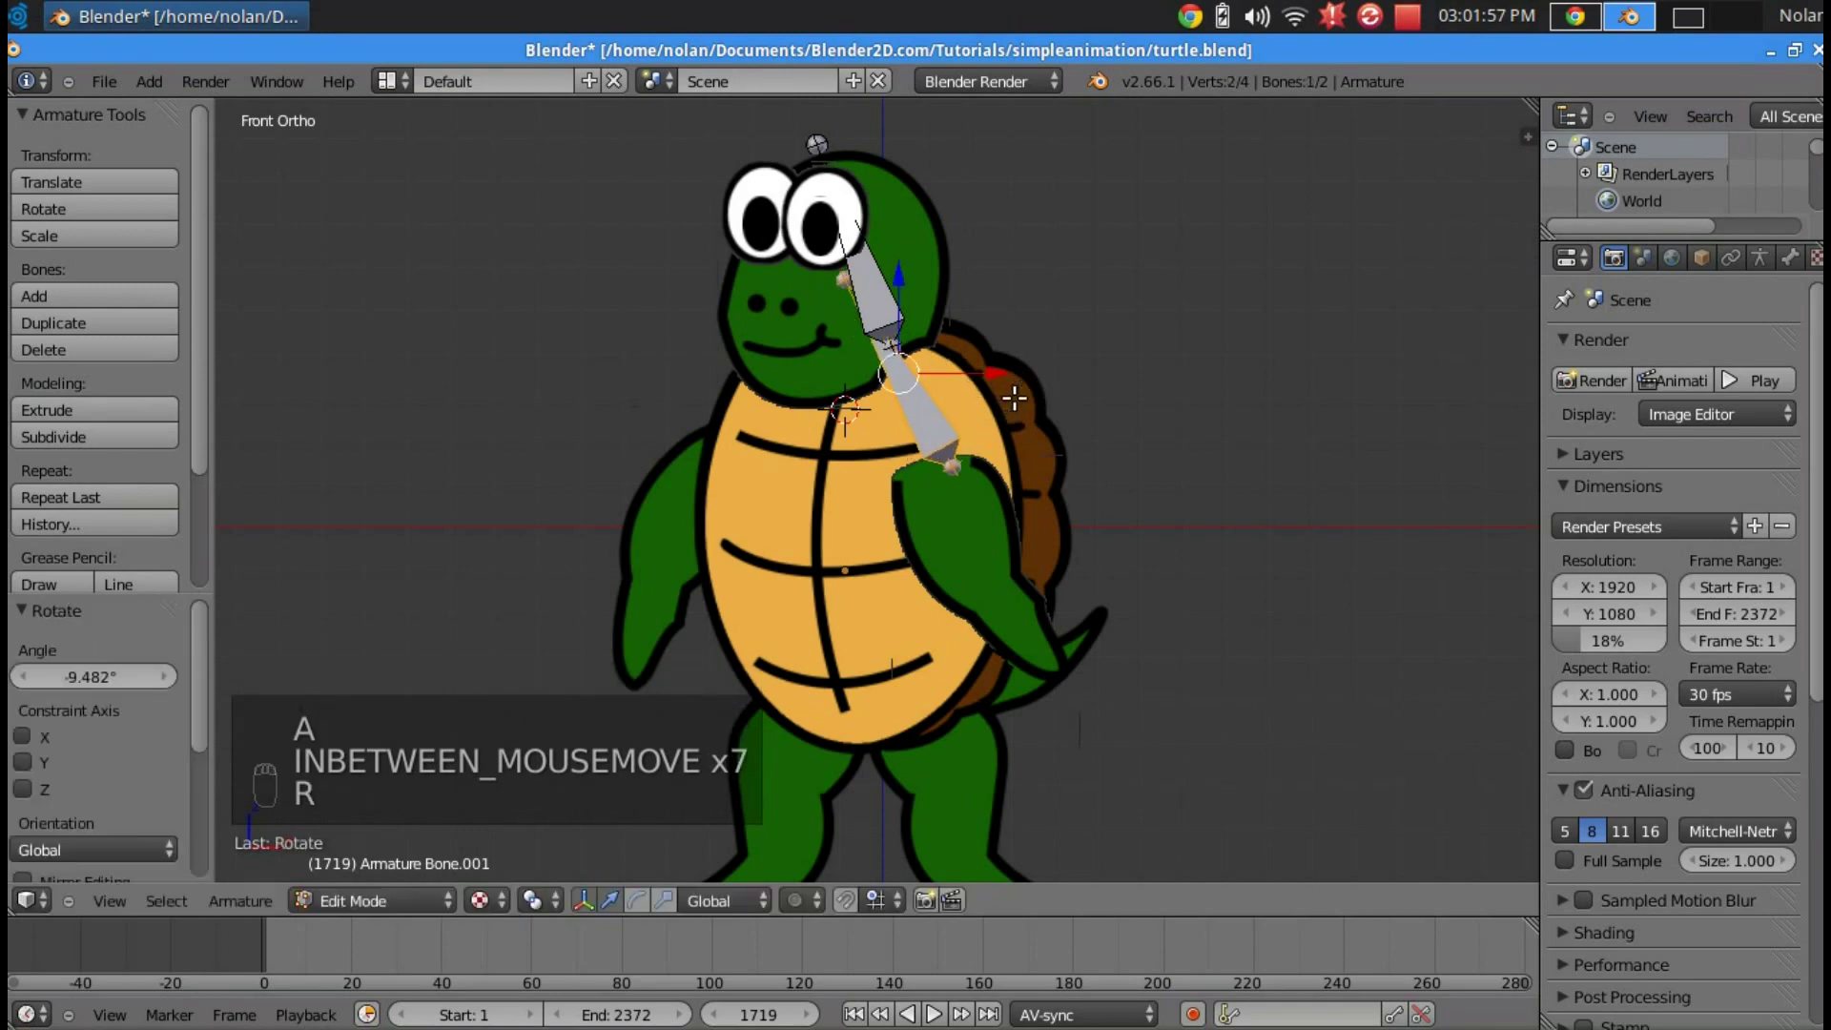
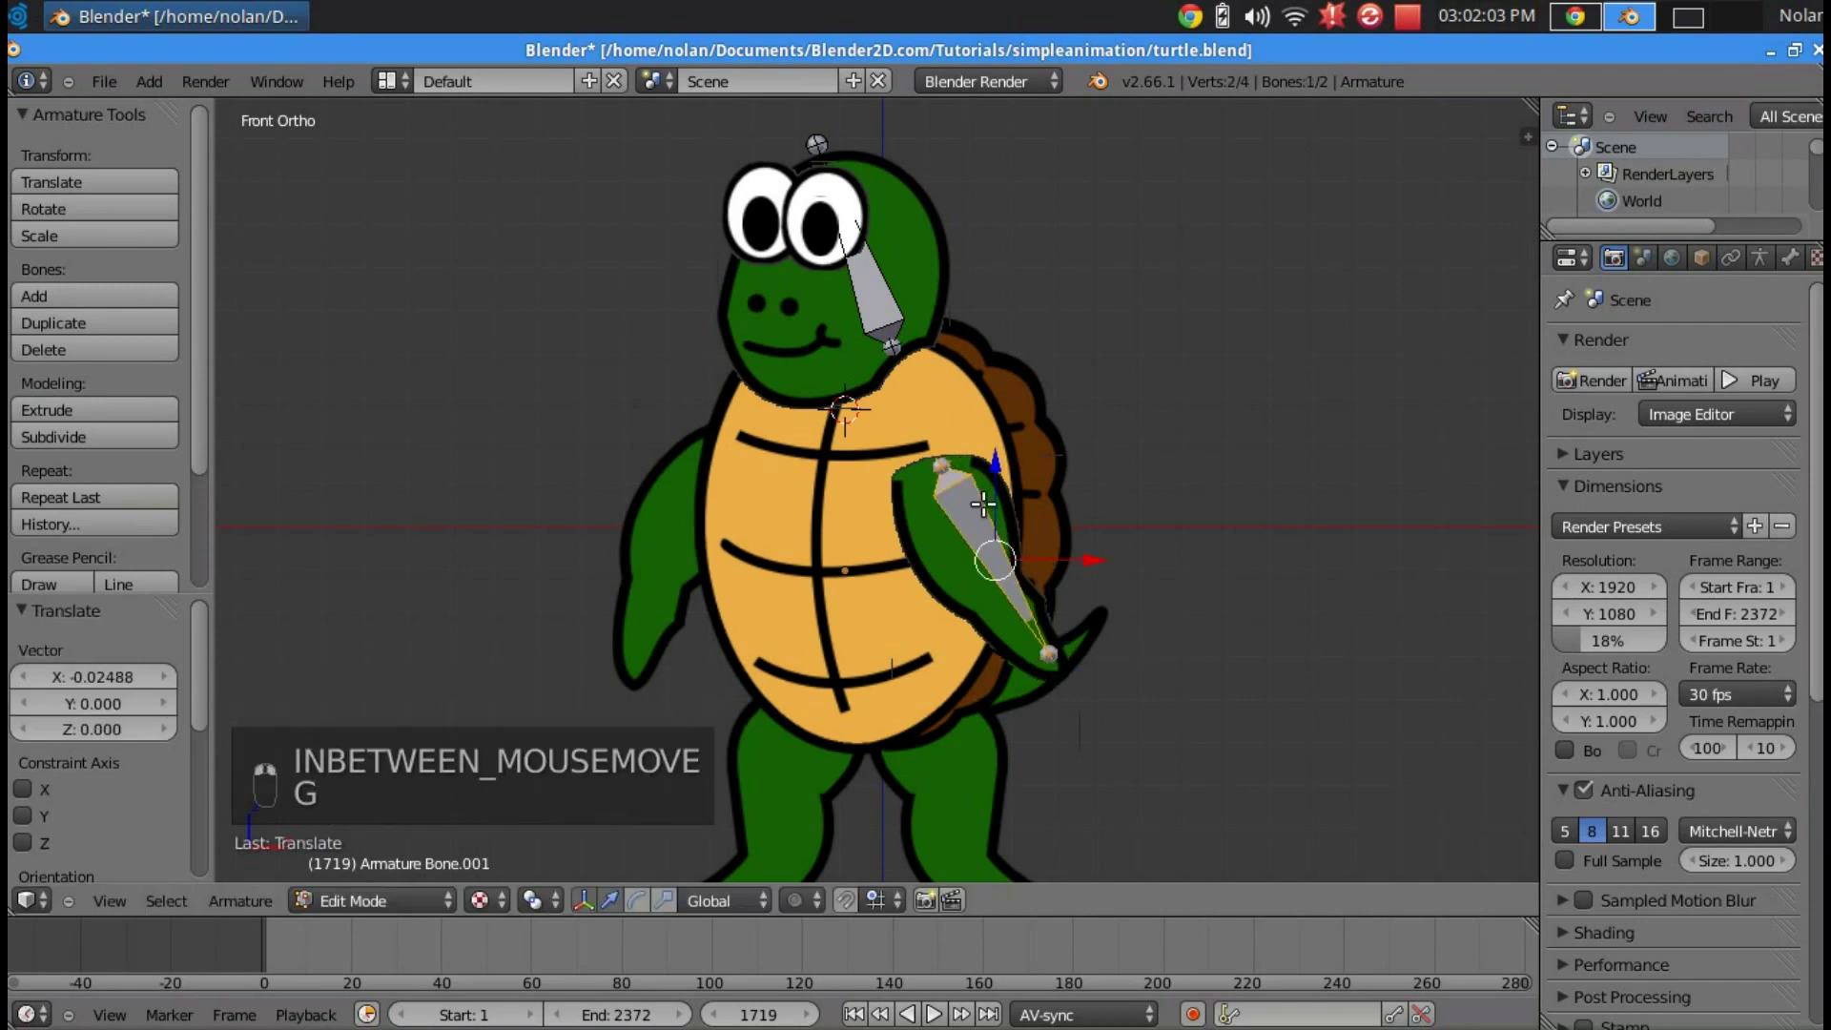
- Duplicate bones onto the left arm, both legs and the tail, adjusting the tail bone's position
{"action": "key", "text": "shift+d"}
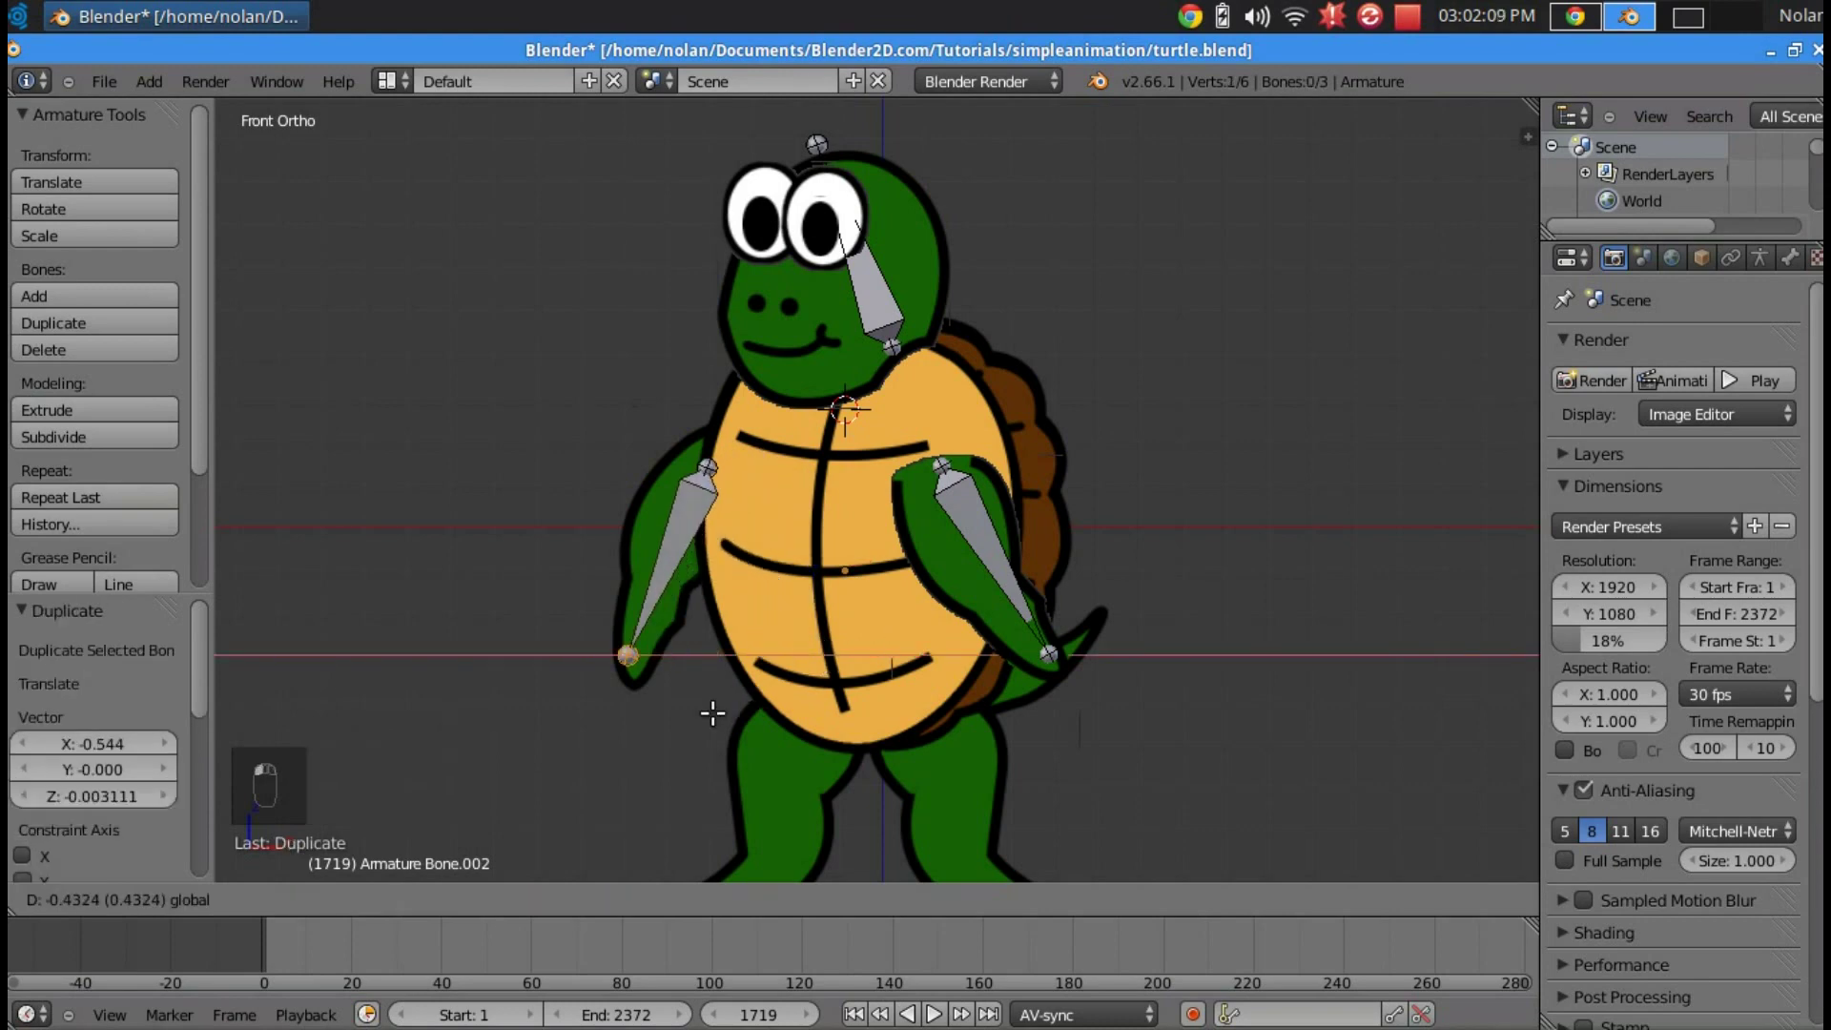
{"action": "key", "text": "shift+d"}
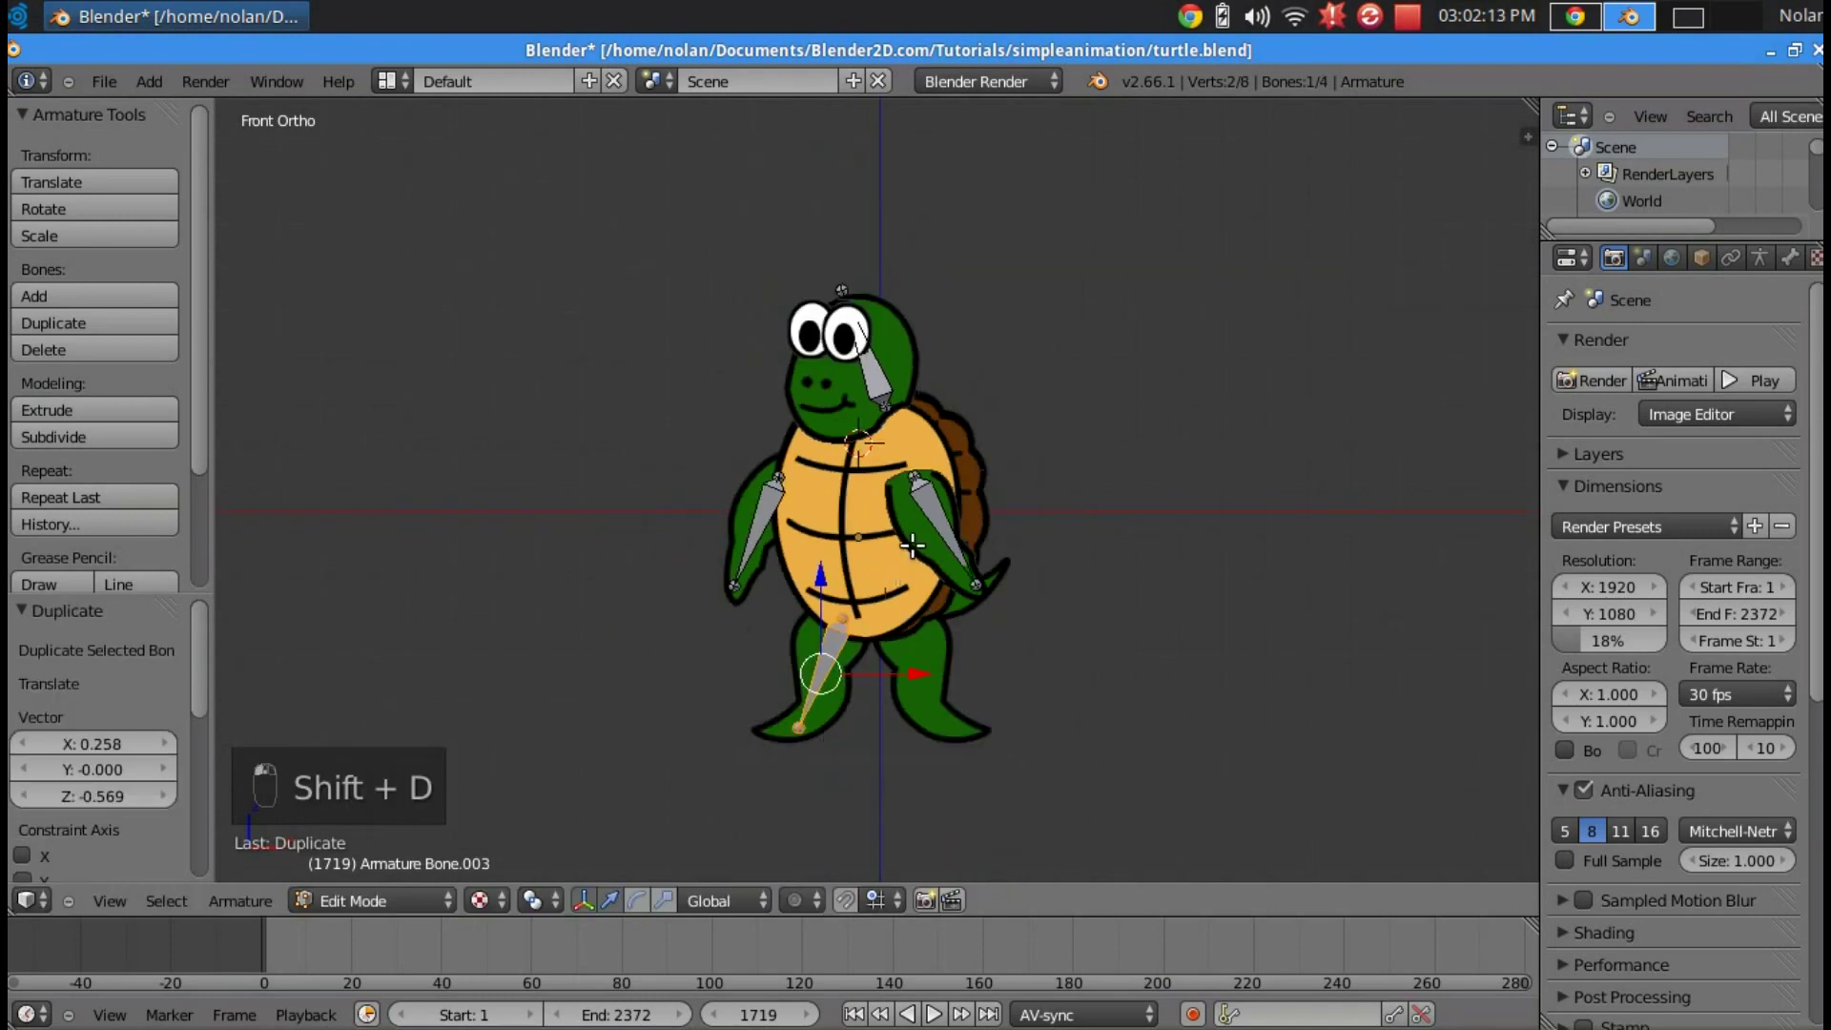
{"action": "key", "text": "shift+d"}
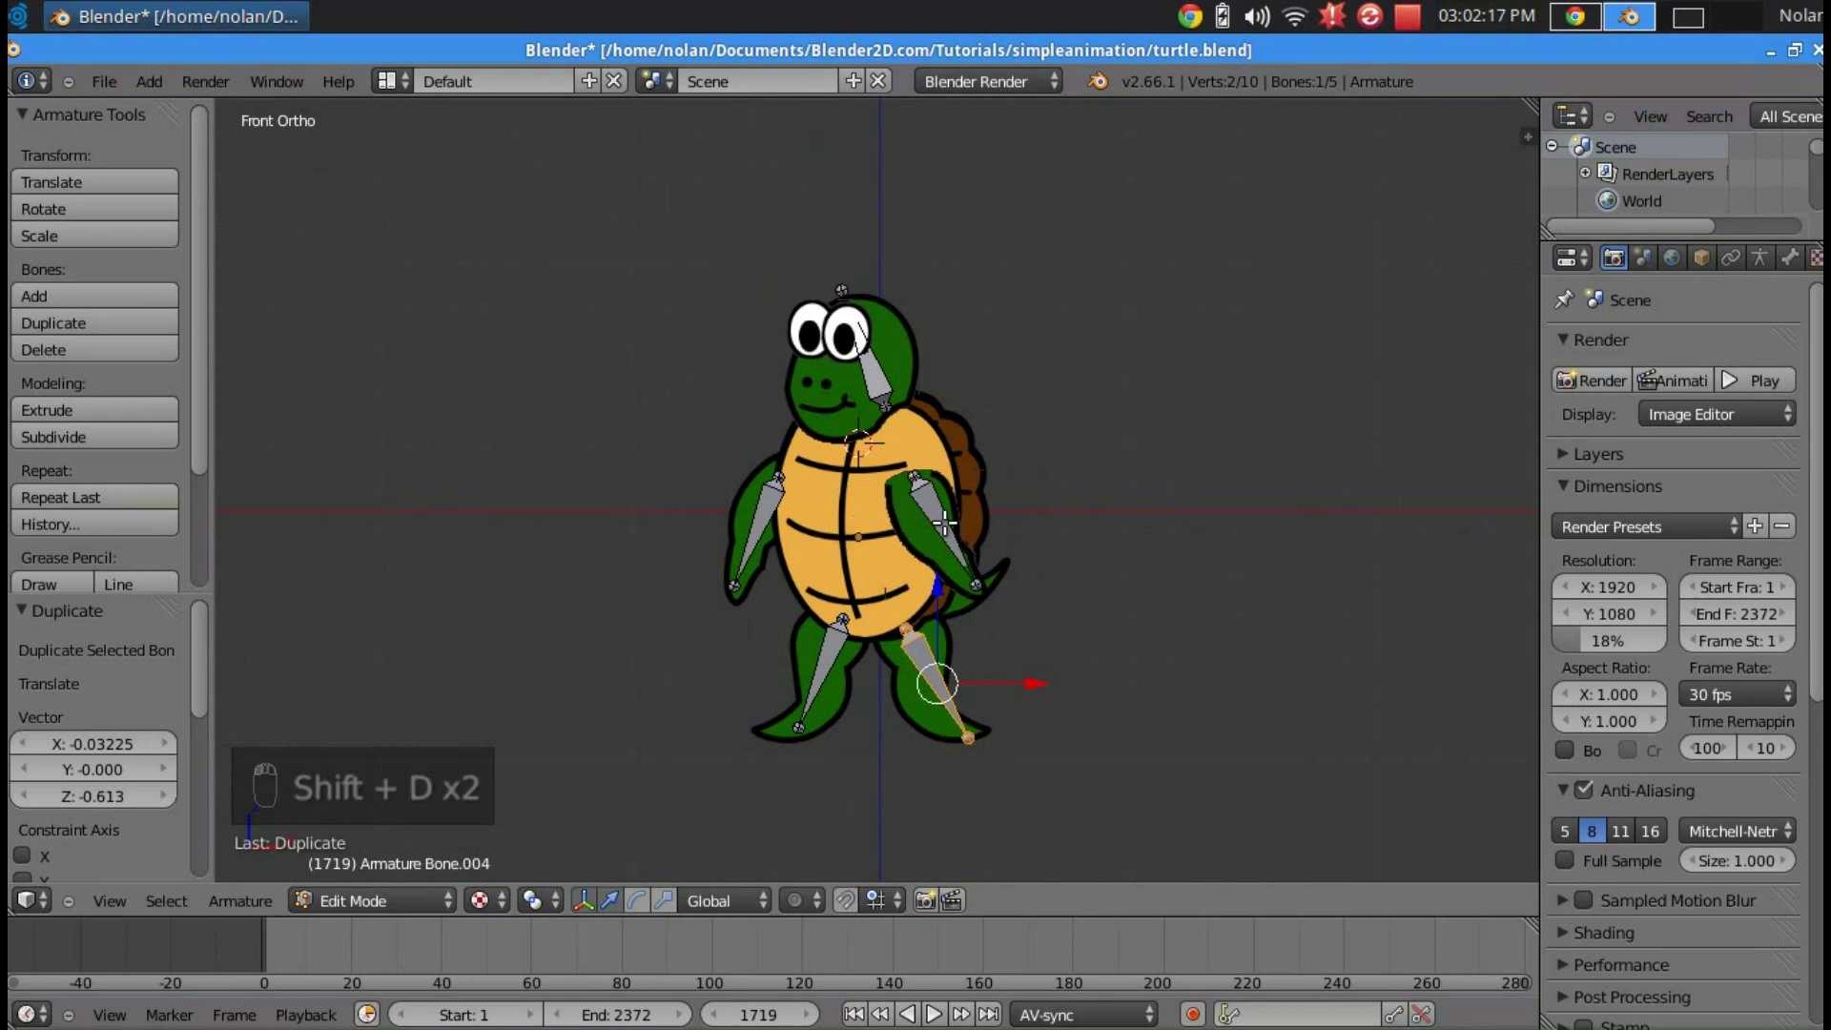
{"action": "key", "text": "shift+d"}
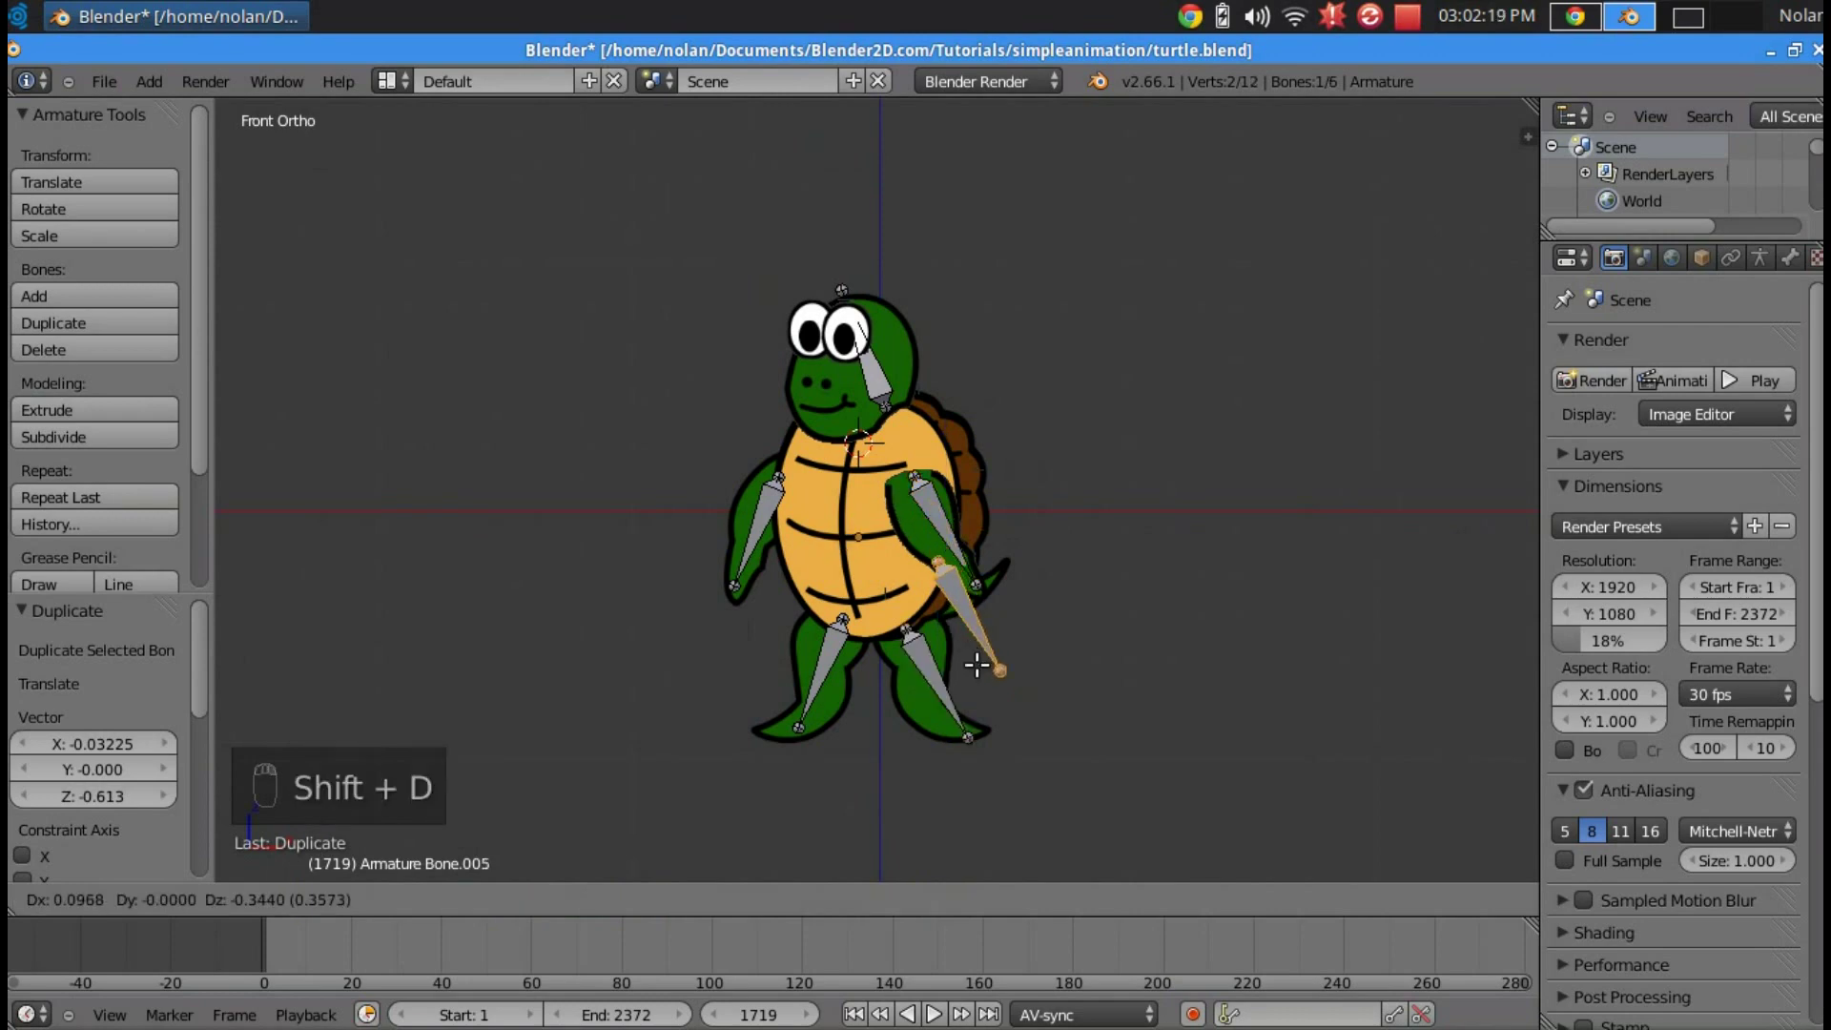
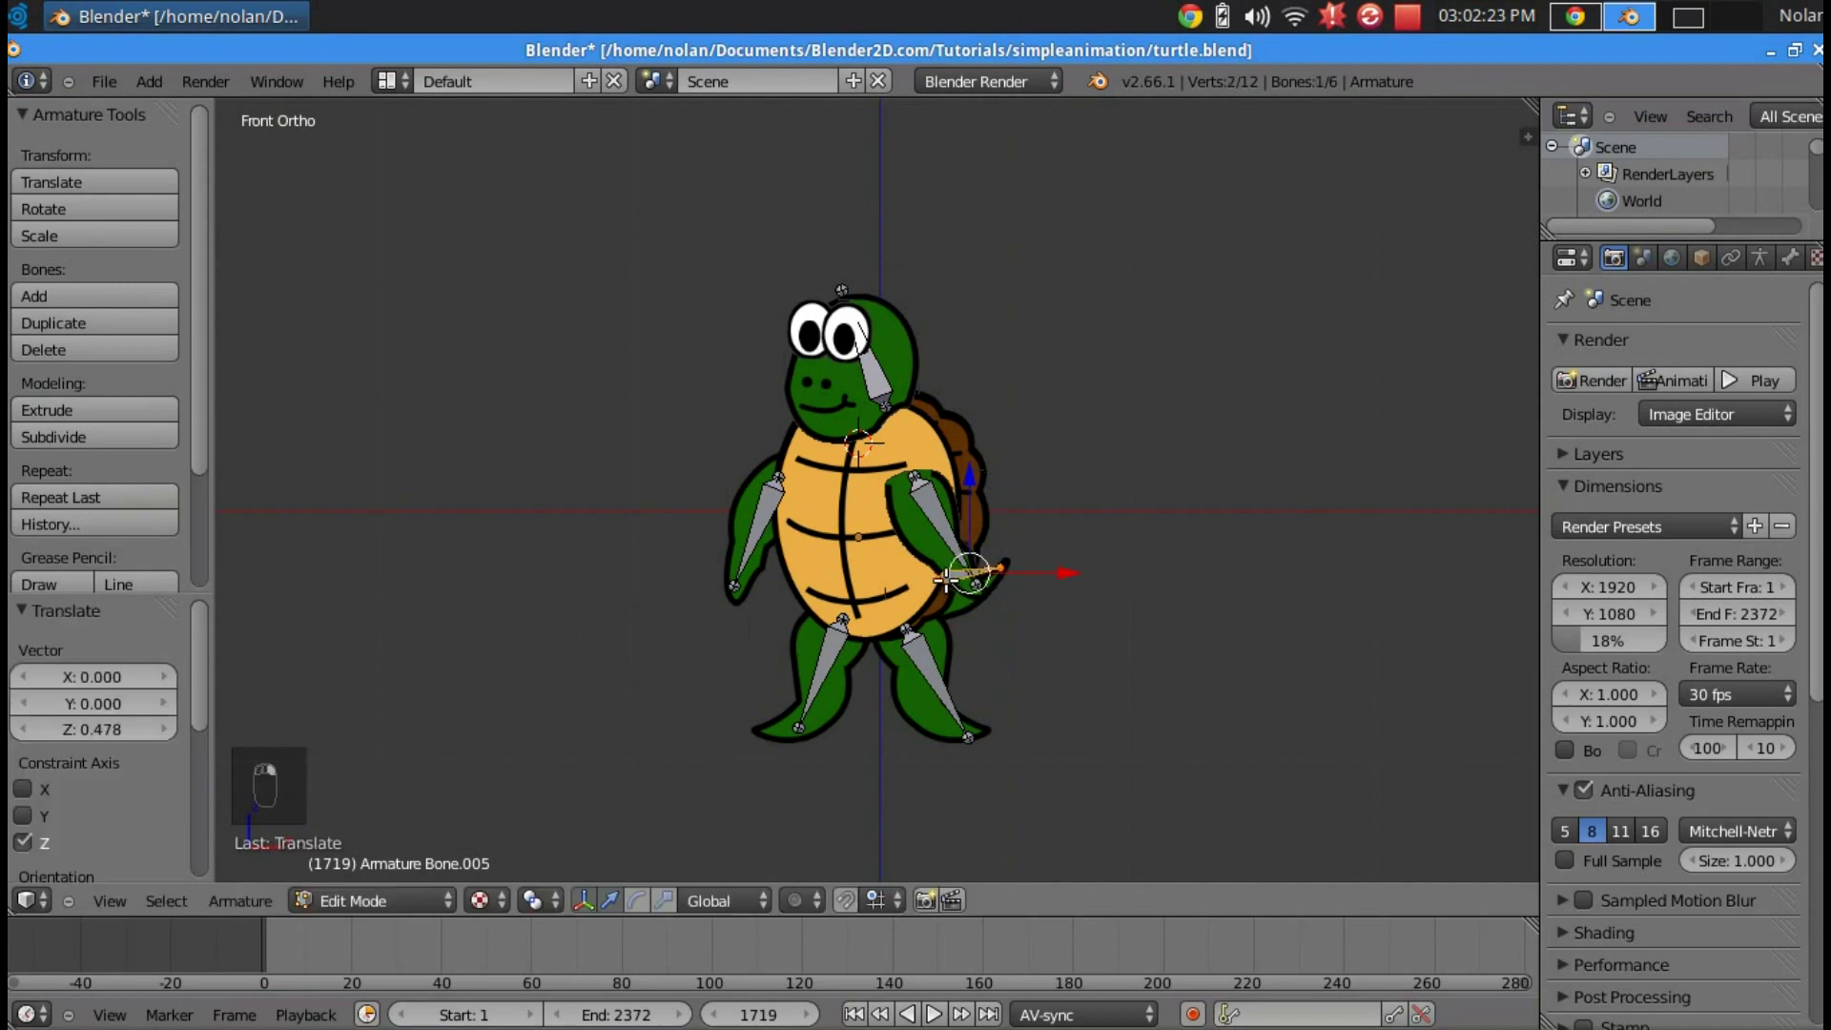
{"action": "key", "text": "g"}
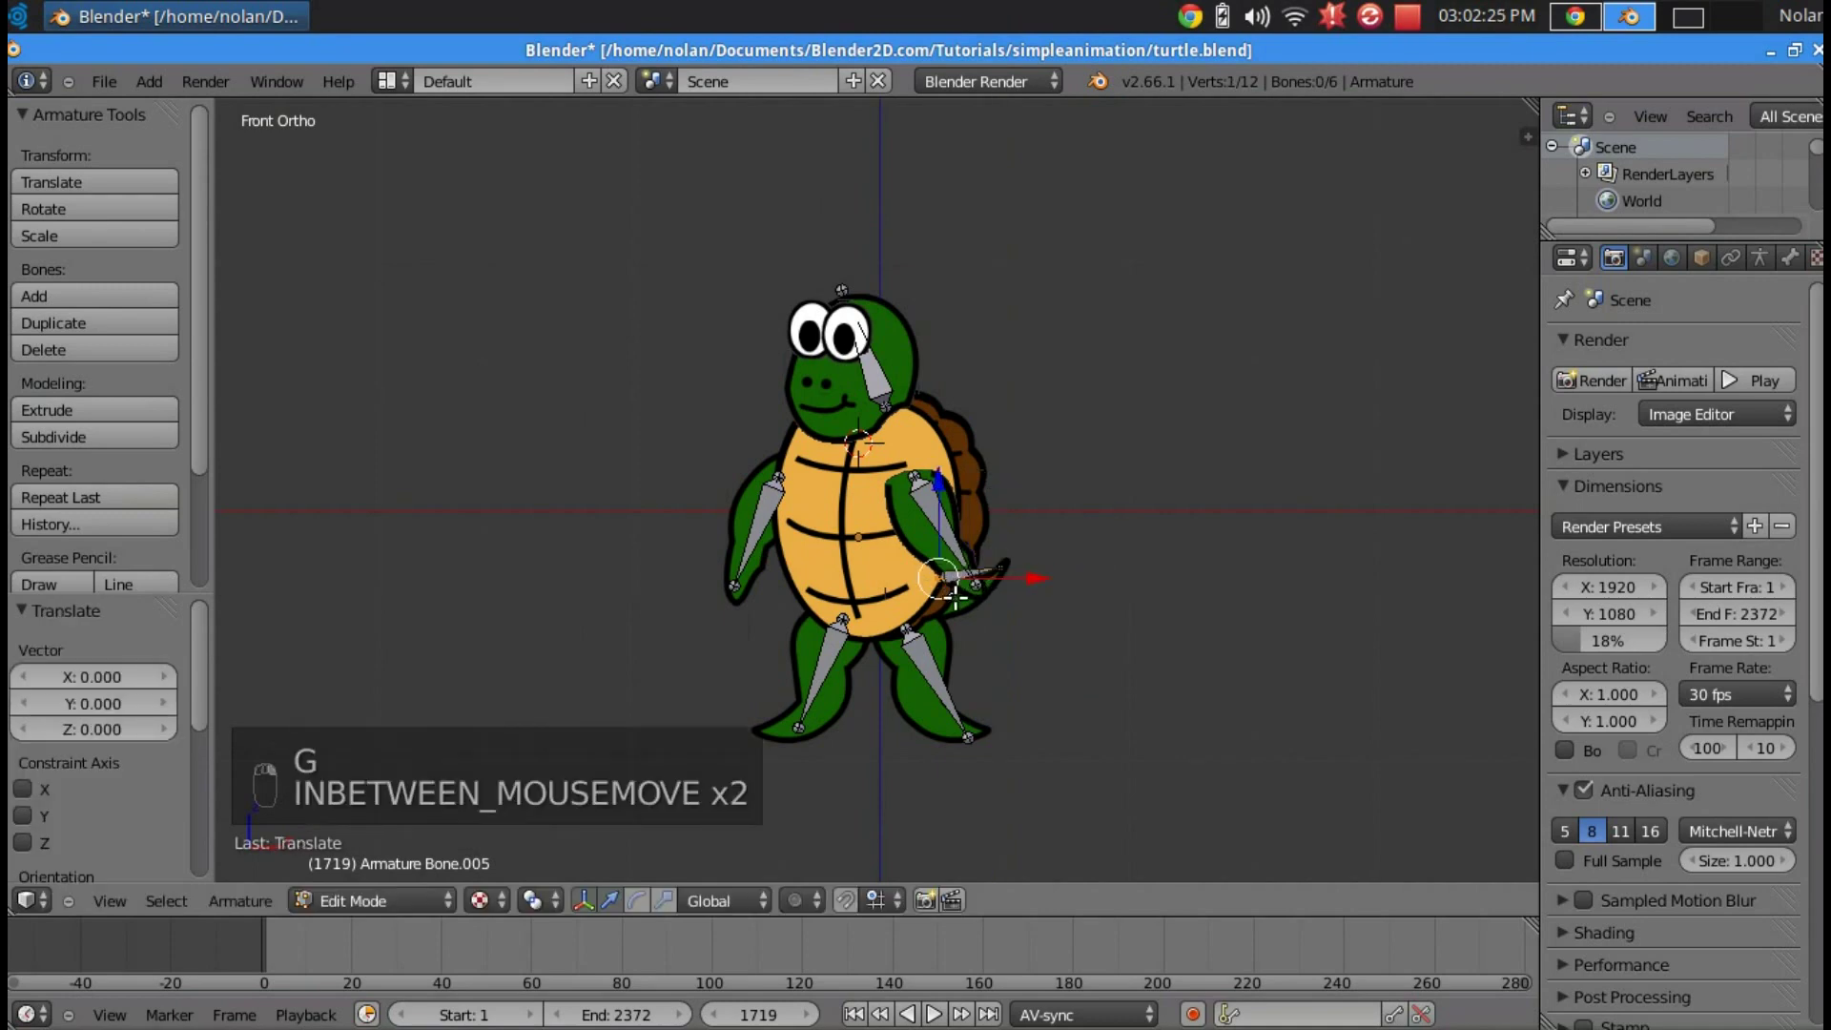
{"action": "key", "text": "g"}
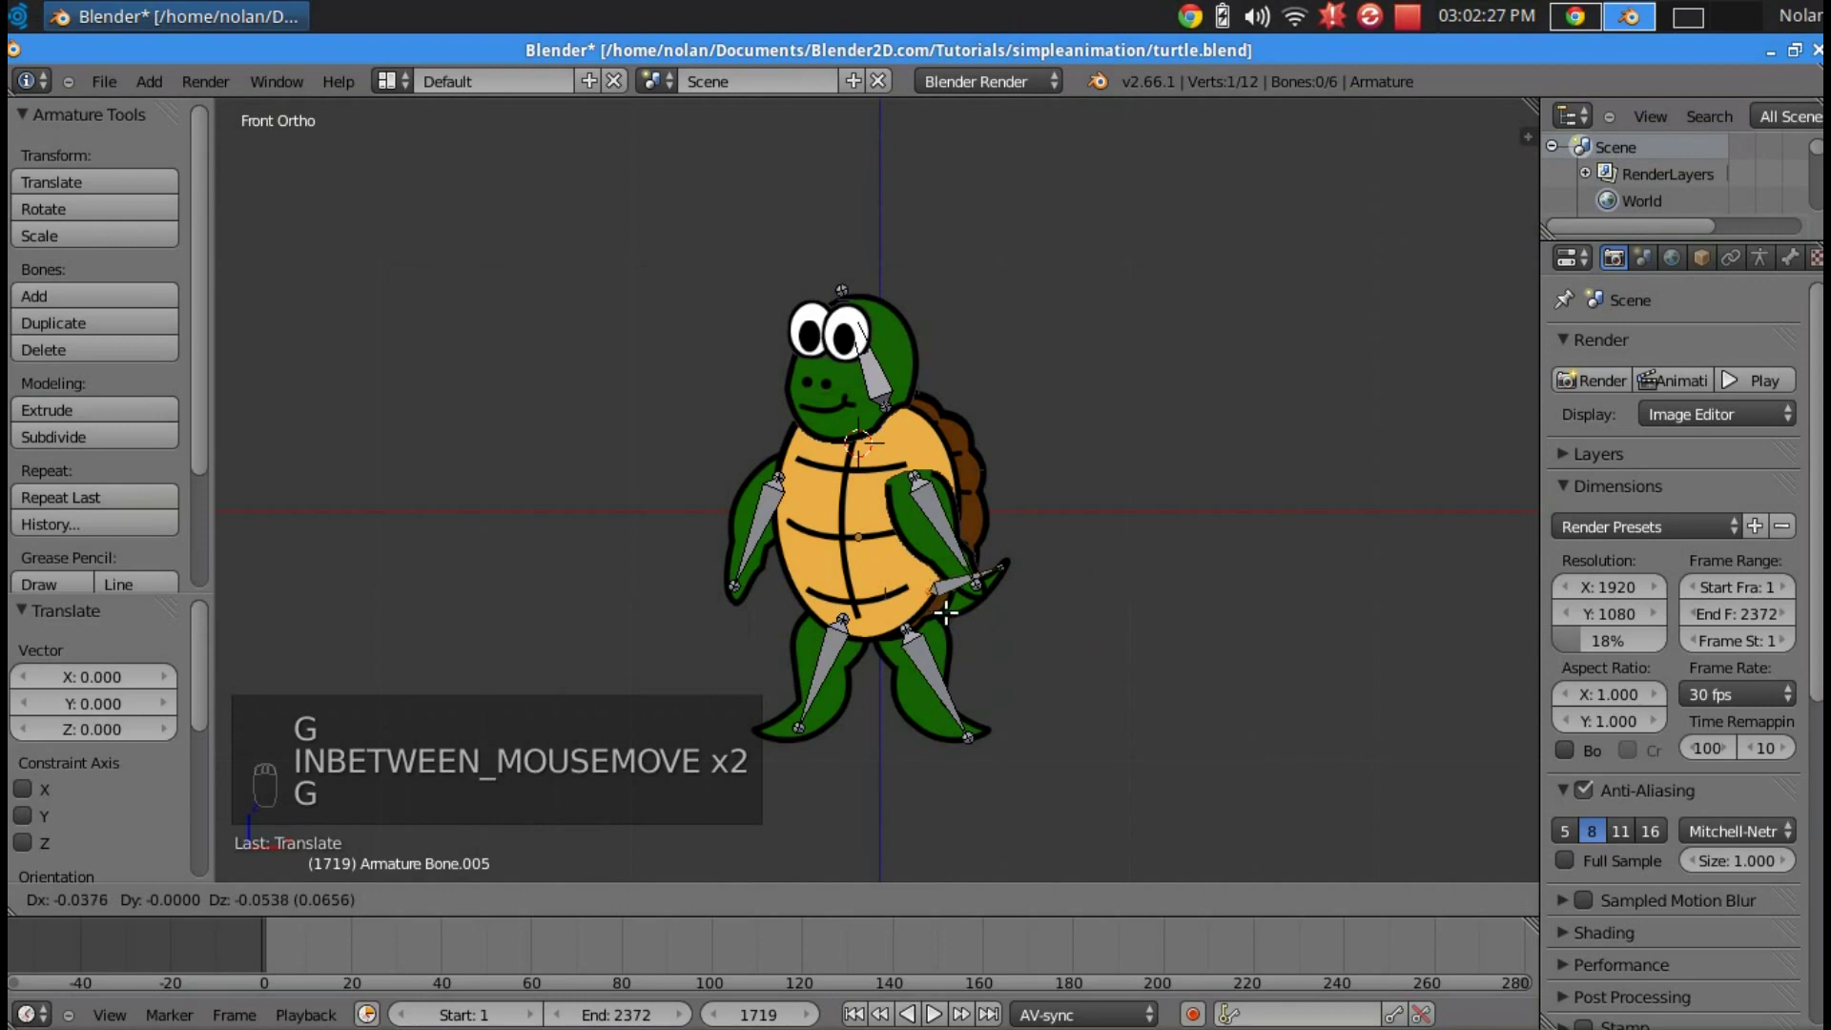
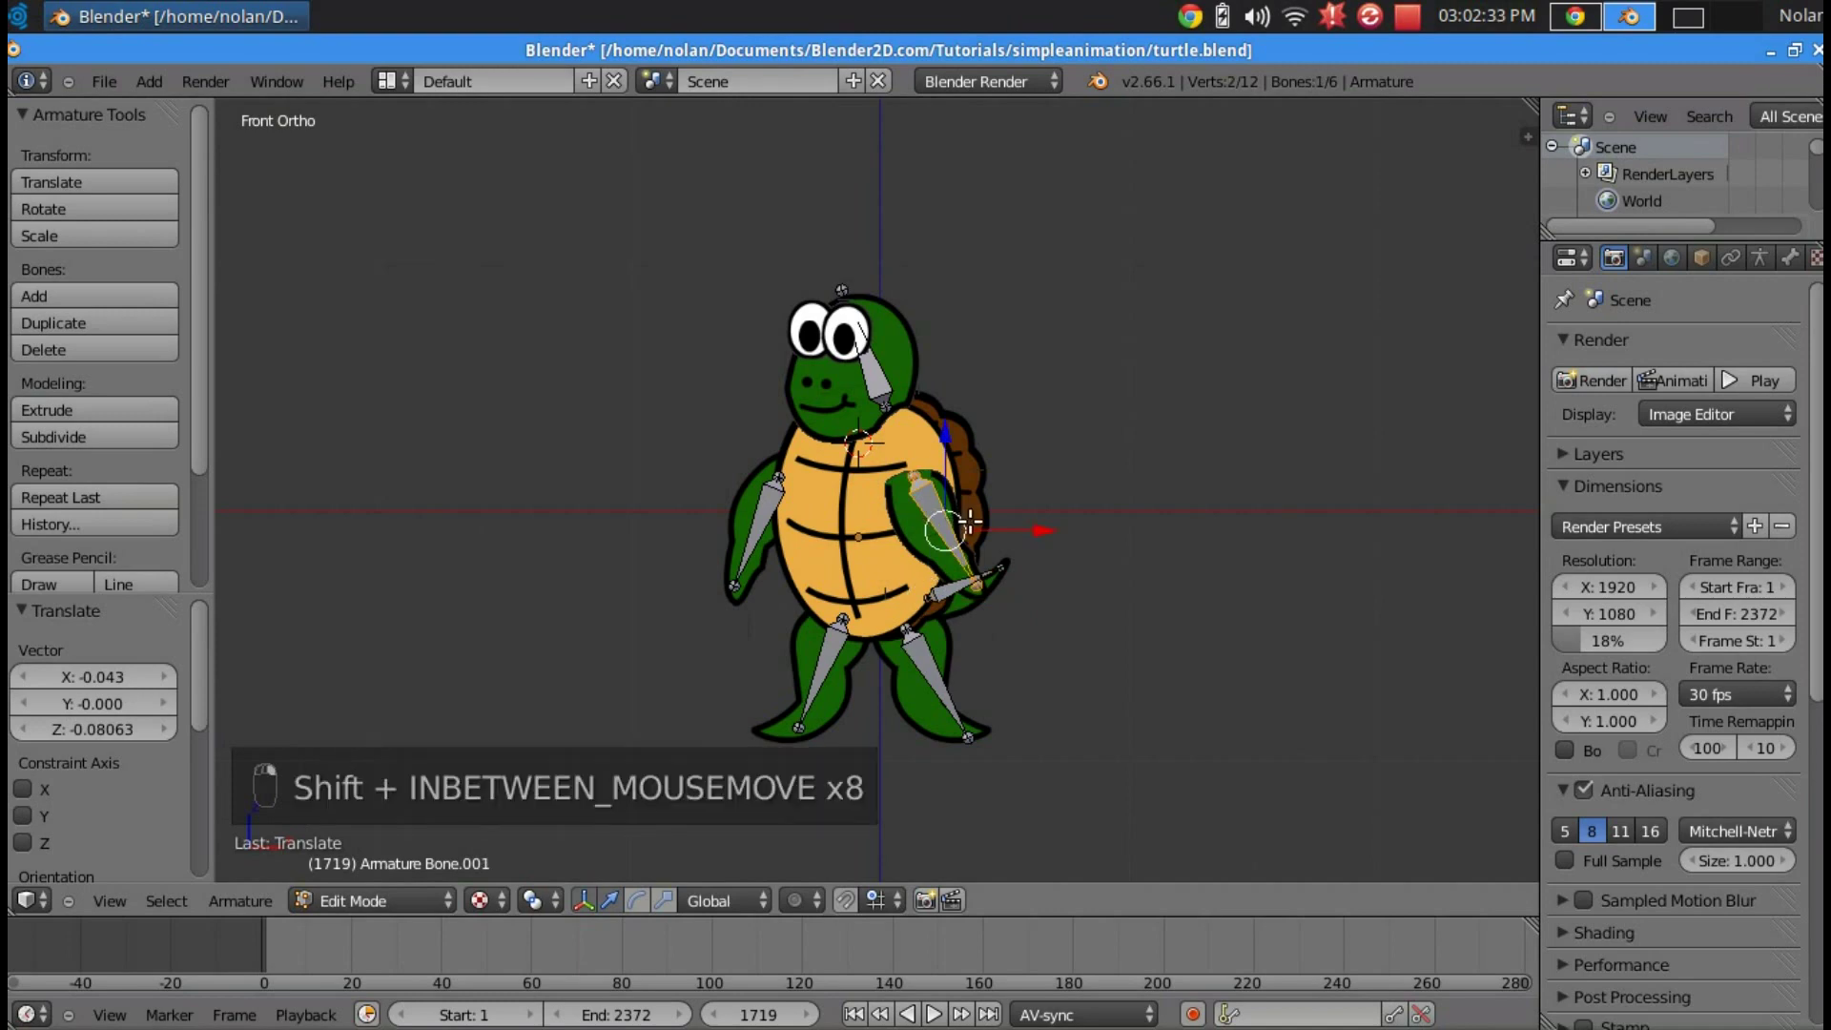
- Duplicate a bone and stand it vertically in the middle of the shell as waist/upper body
{"action": "key", "text": "shift+d"}
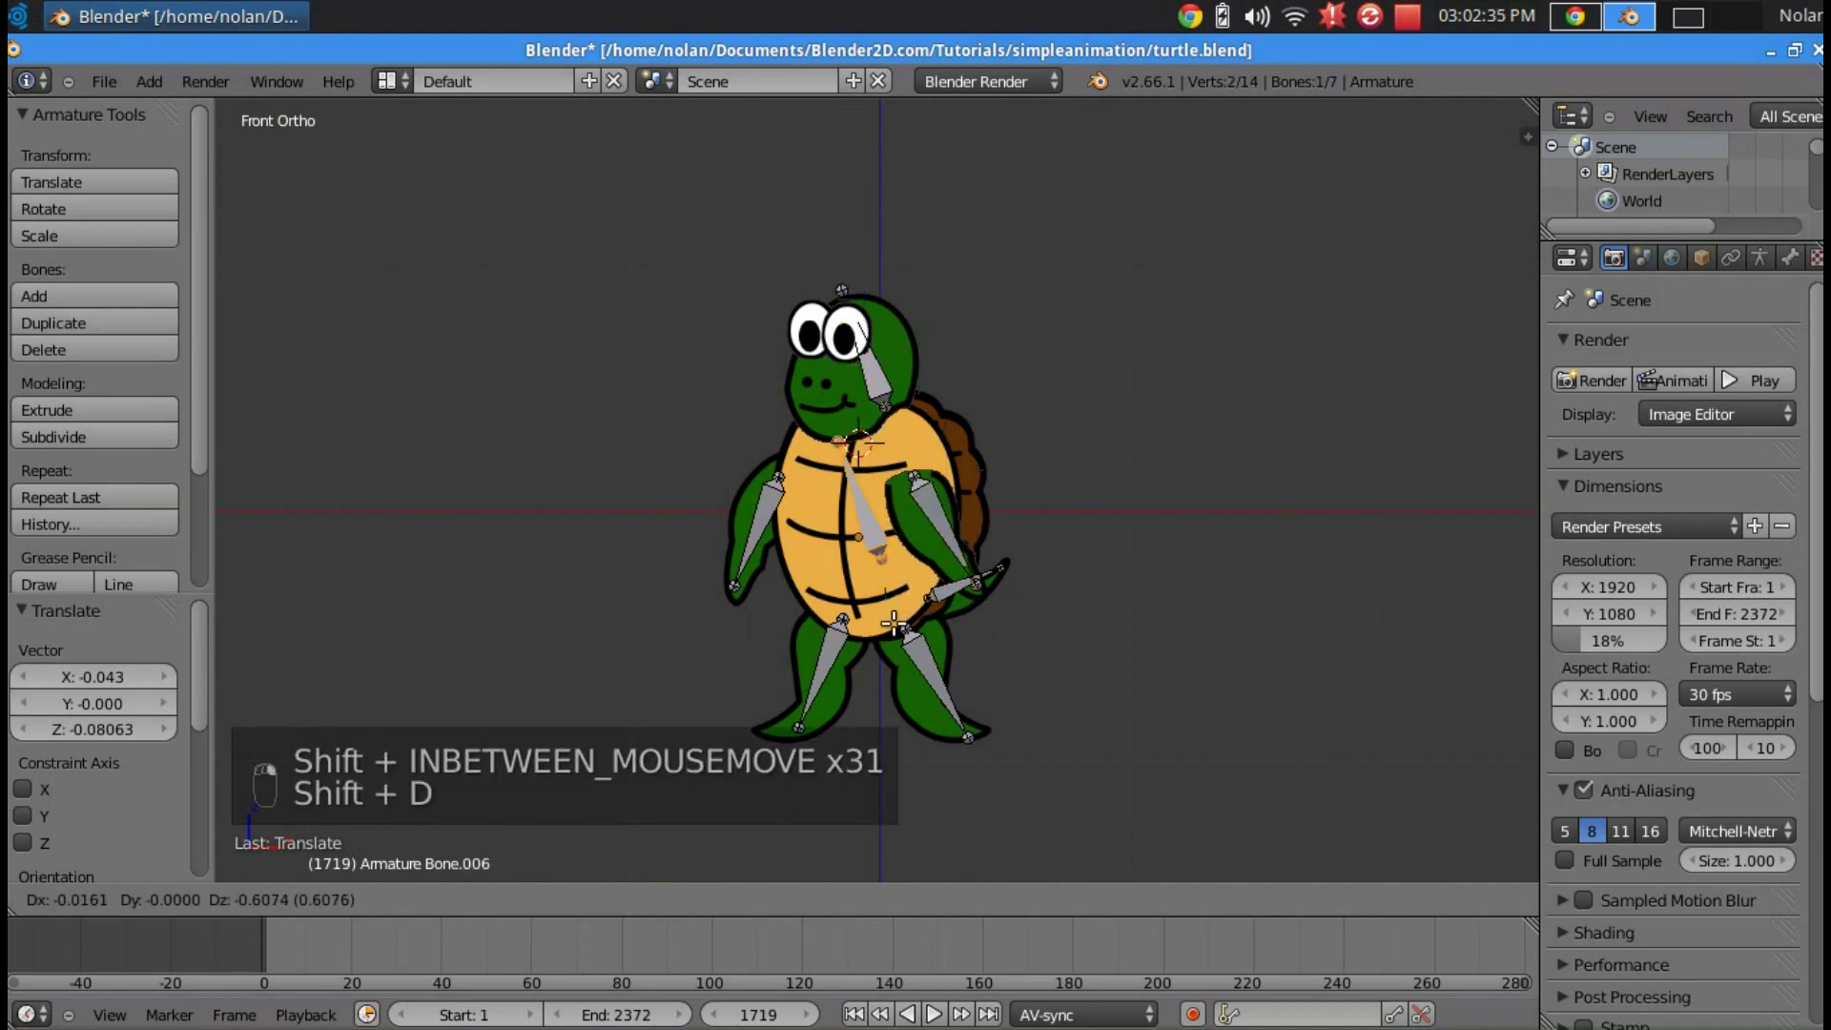
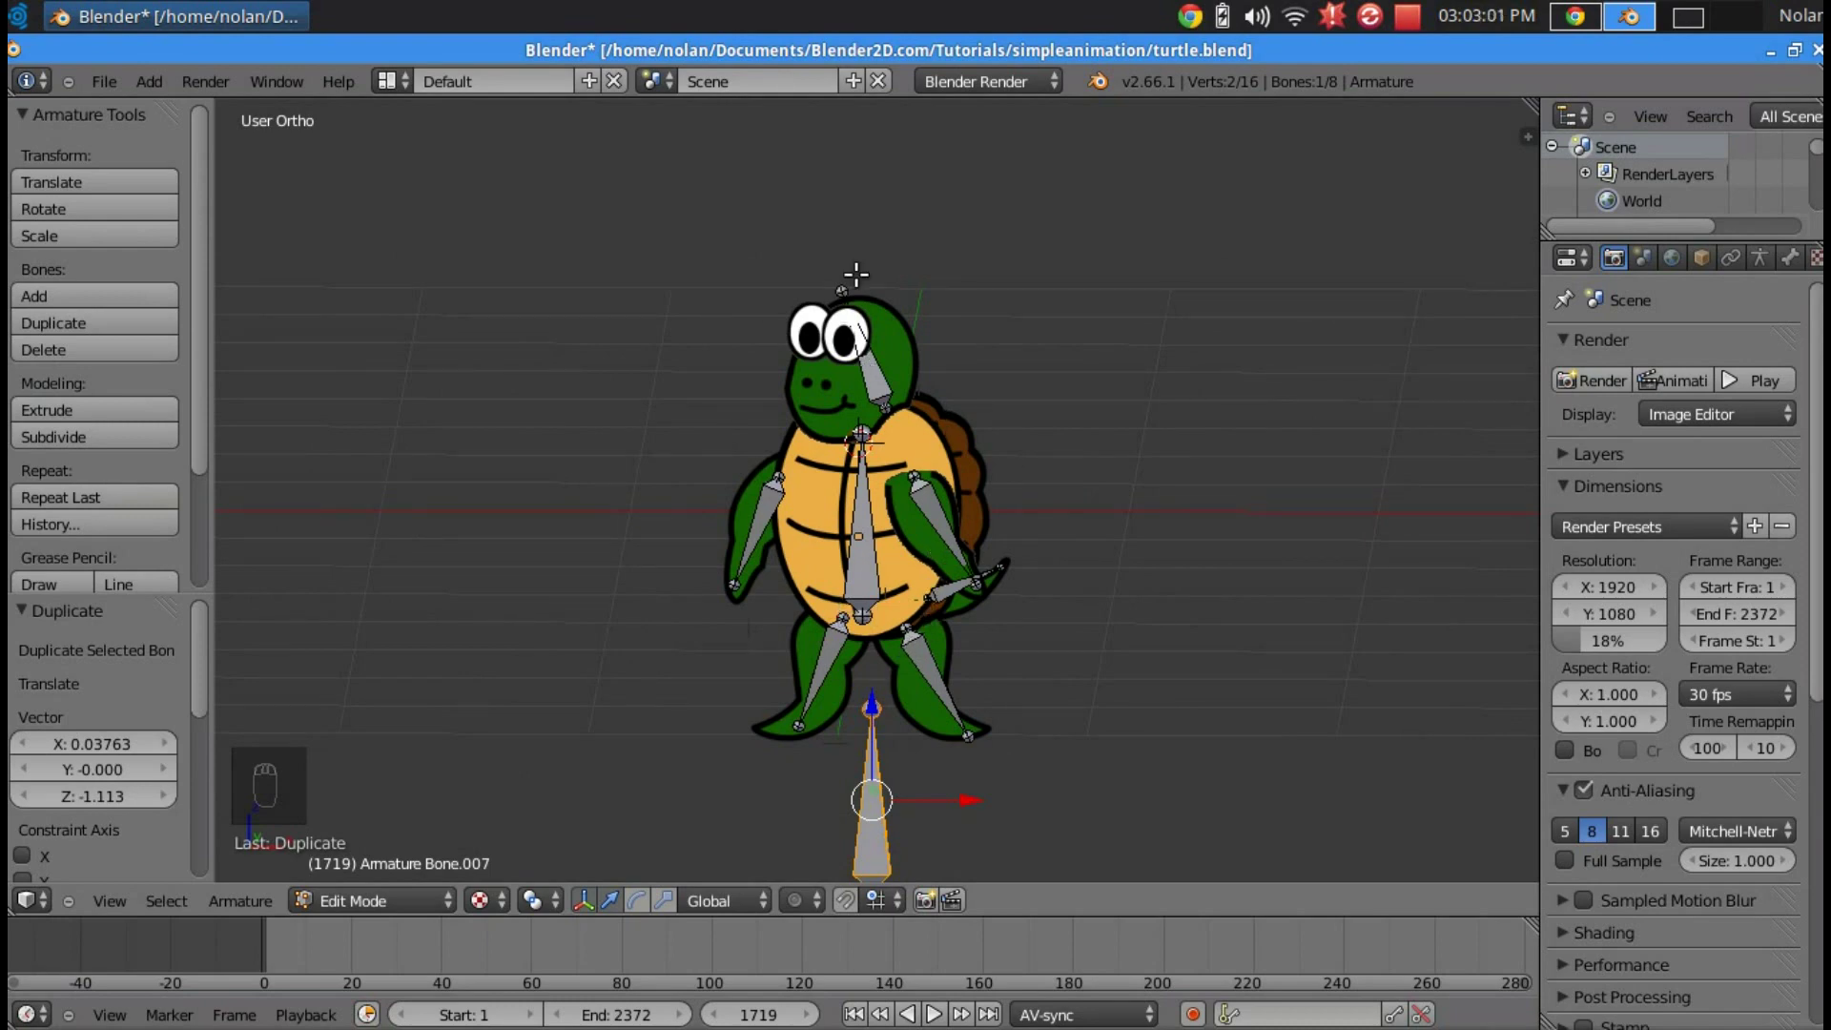
- Leave Edit Mode, go to front view and parent head.png to the armature with Armature Deform
{"action": "key", "text": "Tab"}
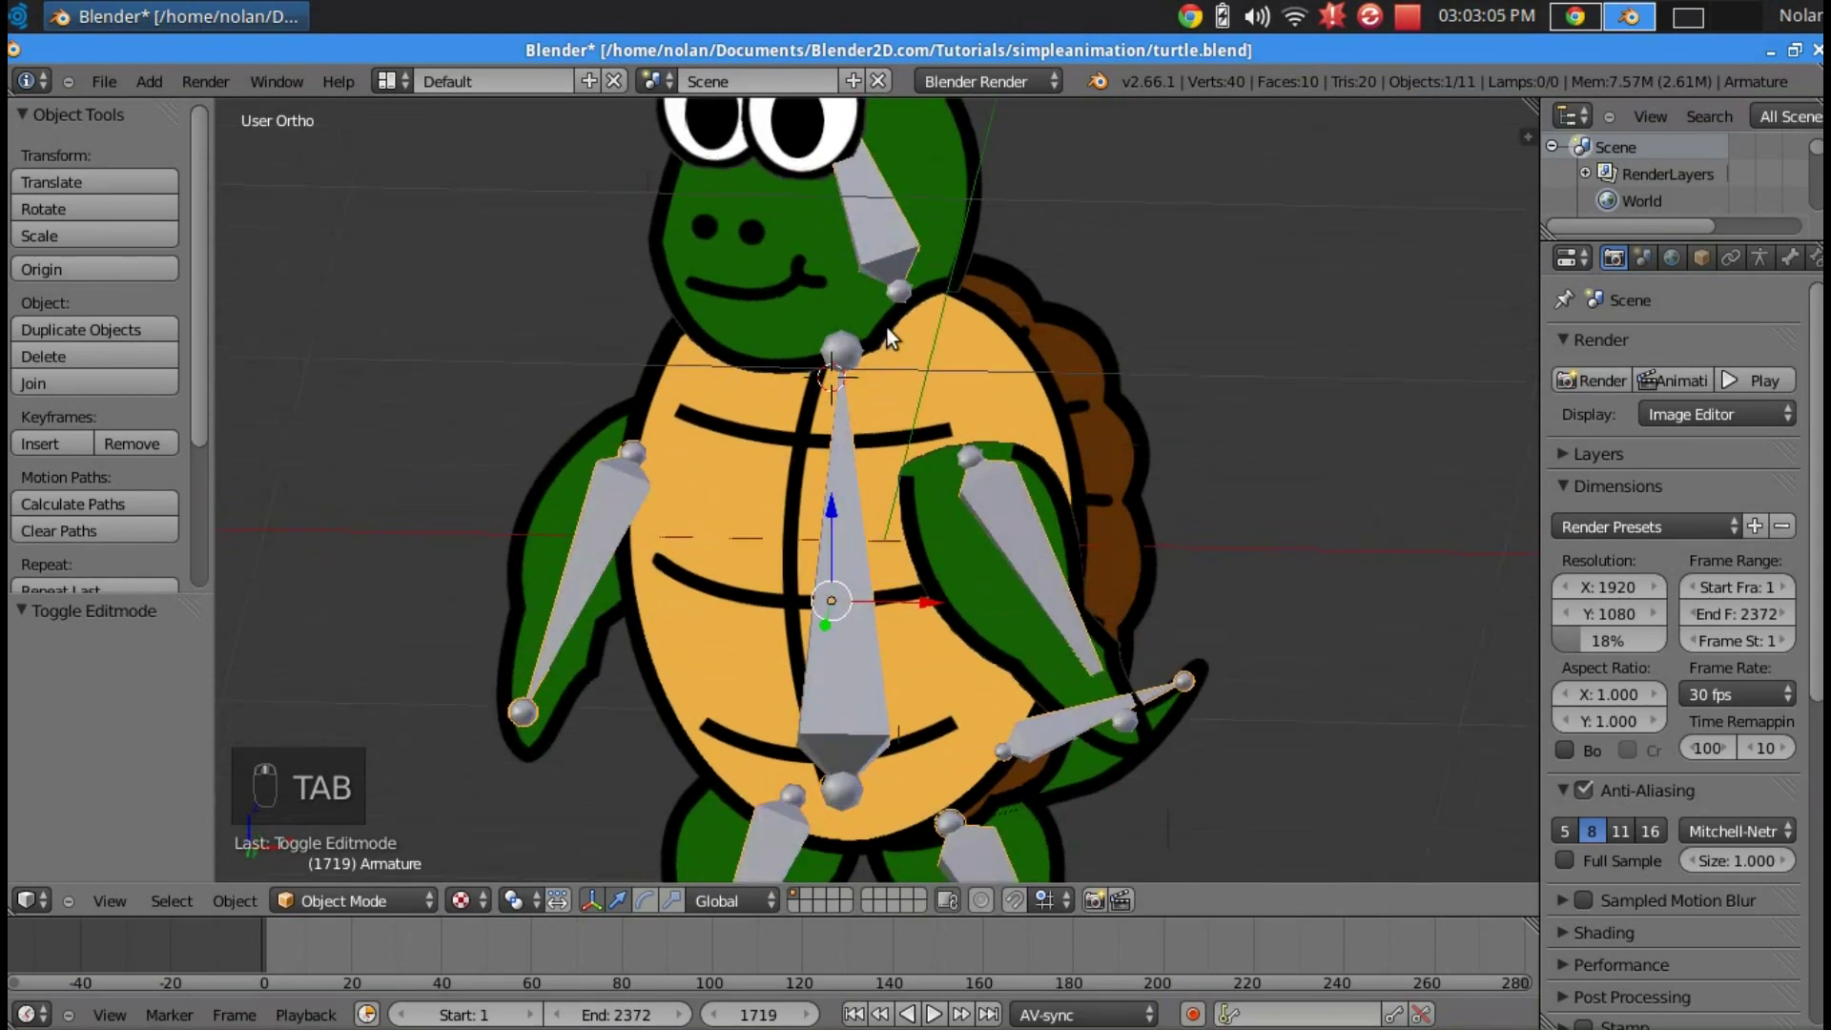
{"action": "key", "text": "KP_1"}
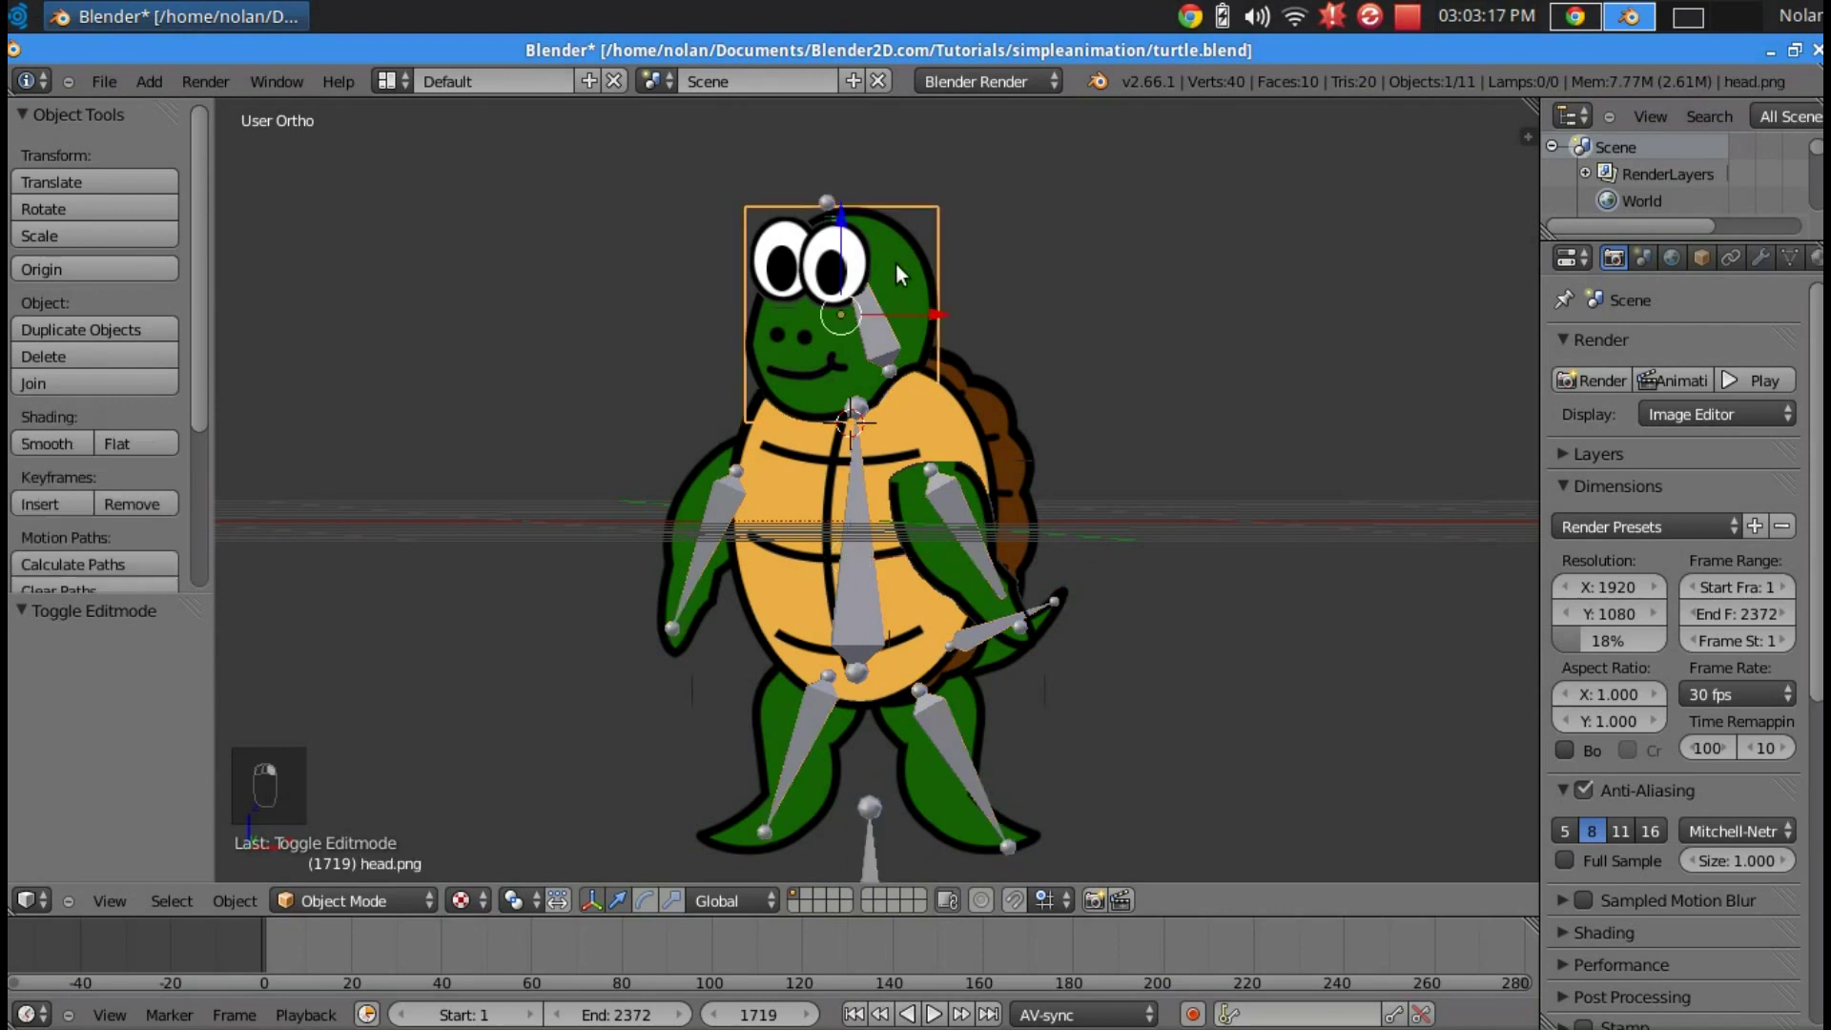
{"action": "key", "text": "KP_1"}
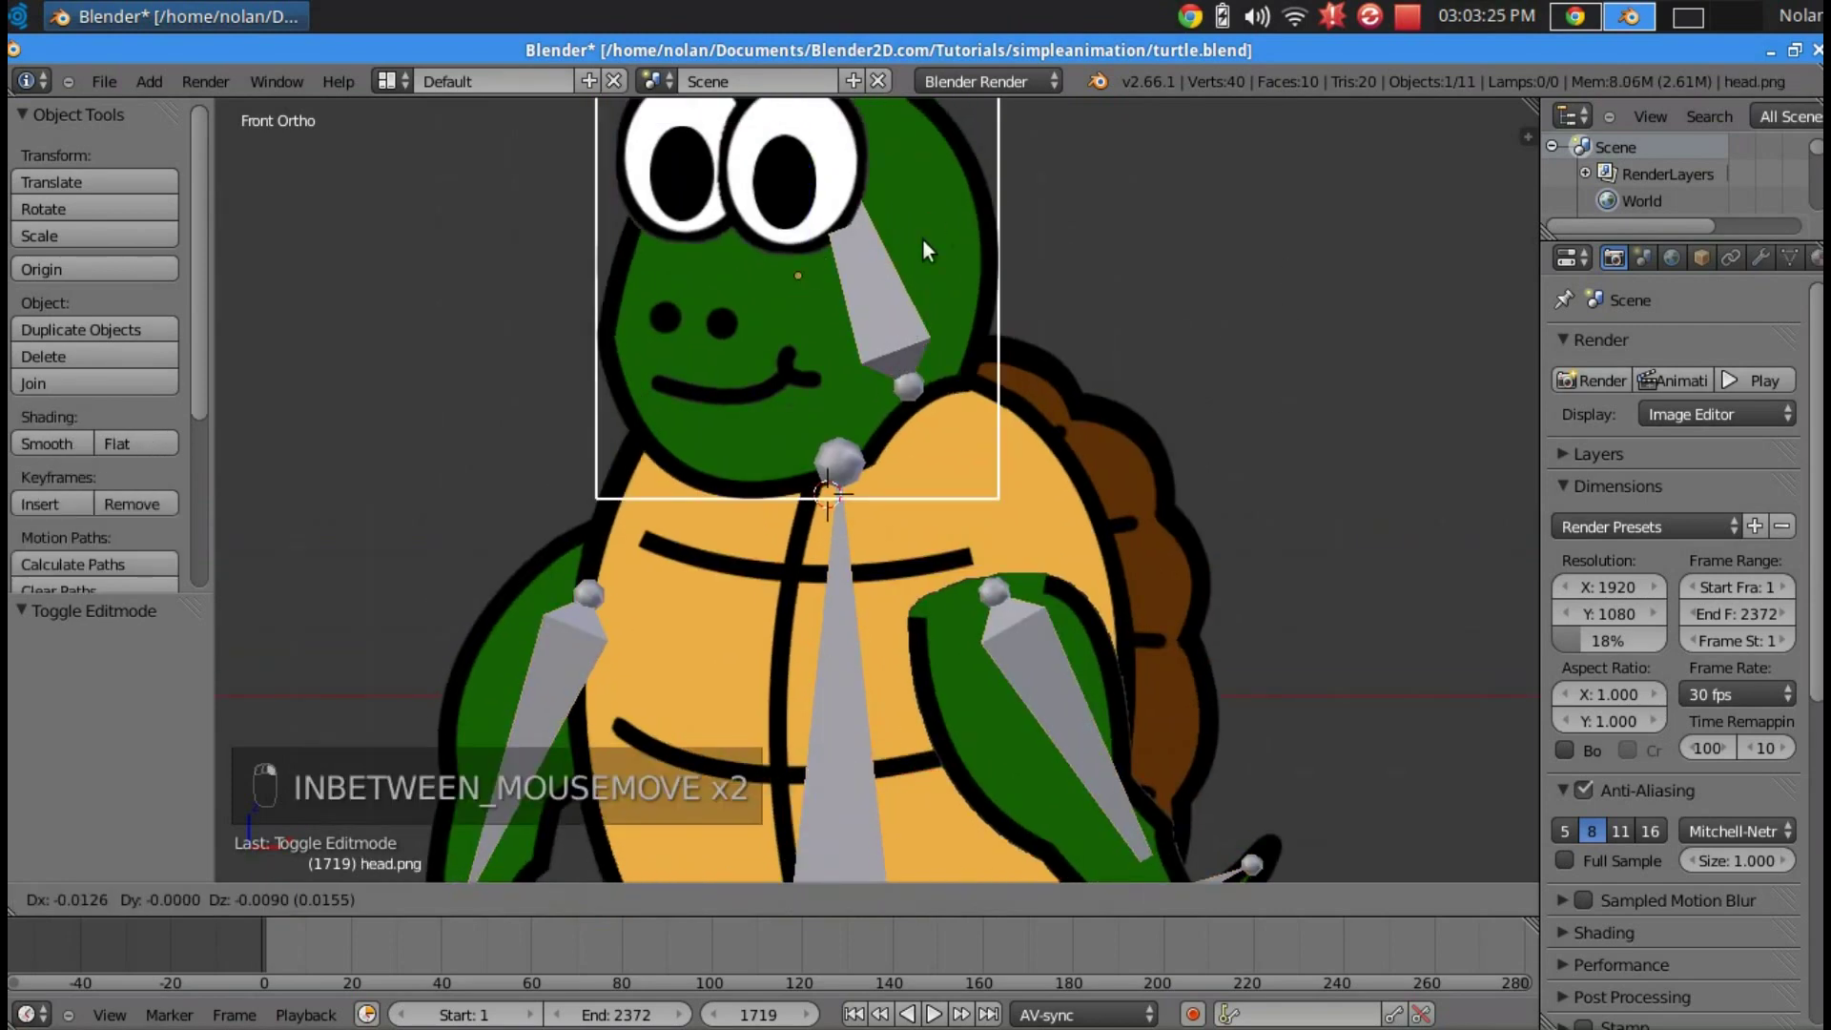
{"action": "key", "text": "ctrl+z"}
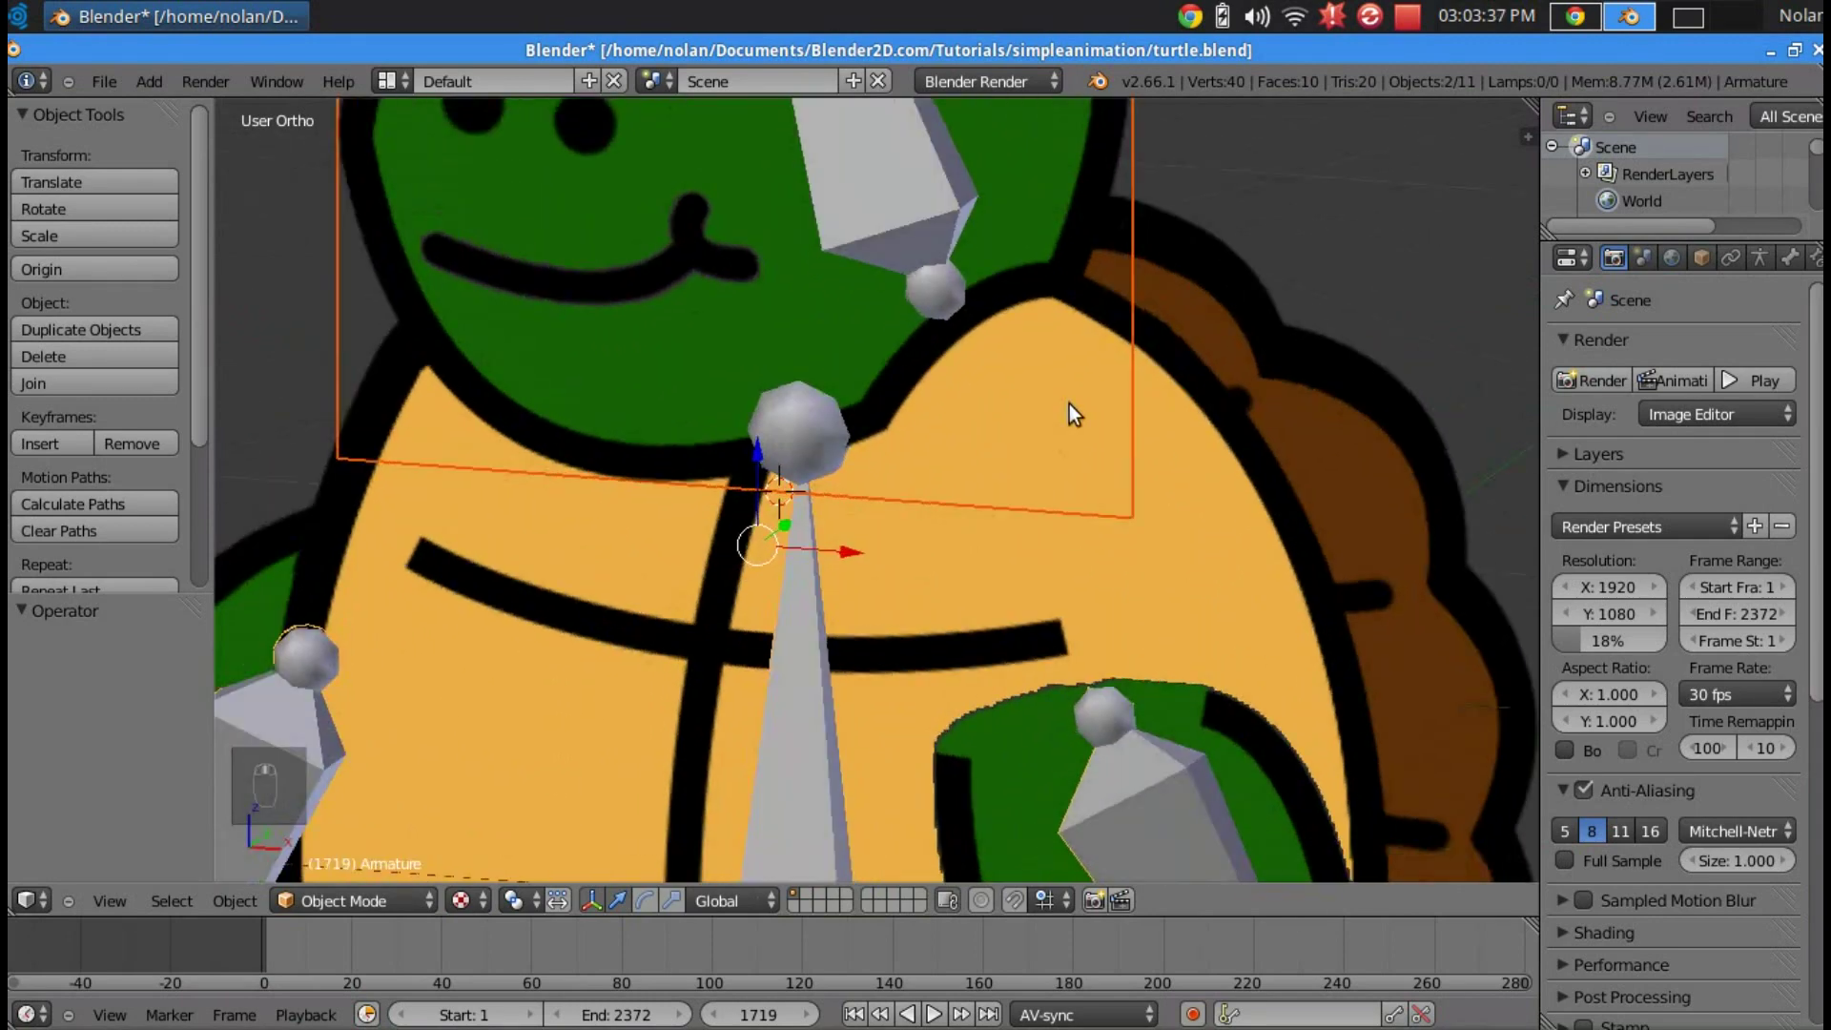
{"action": "key", "text": "KP_1"}
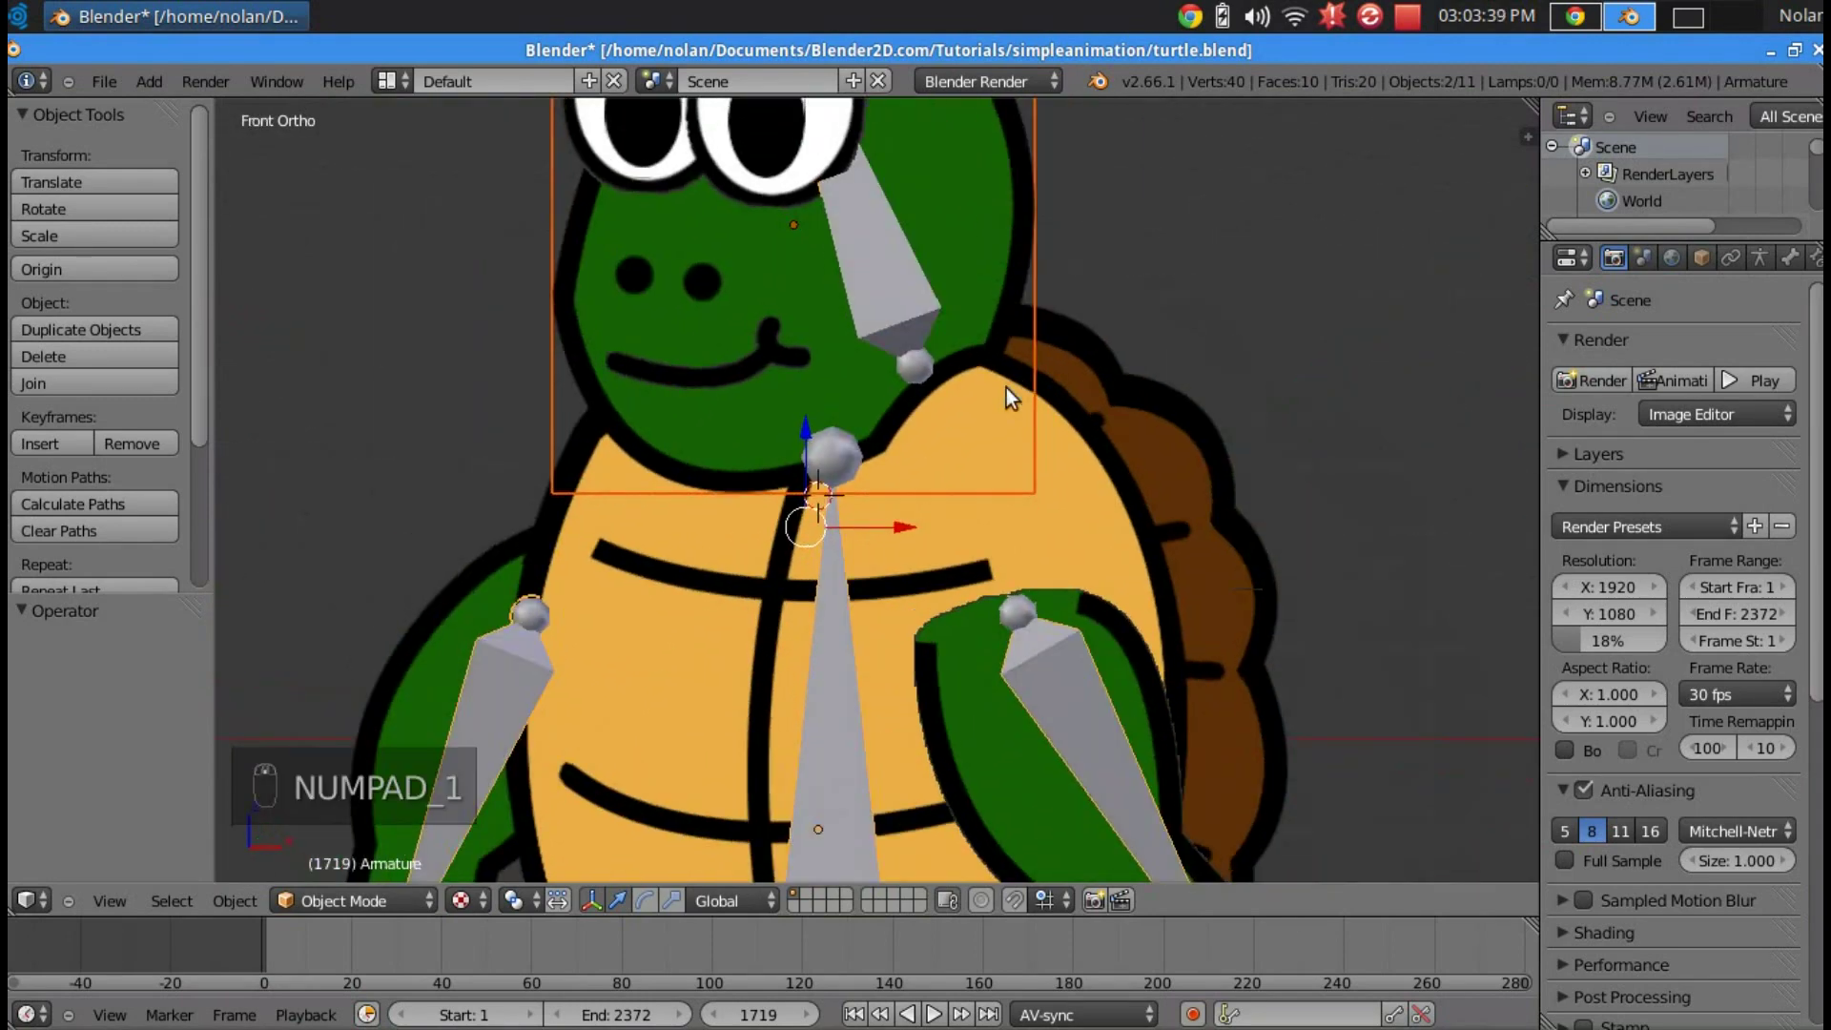
{"action": "key", "text": "ctrl+p"}
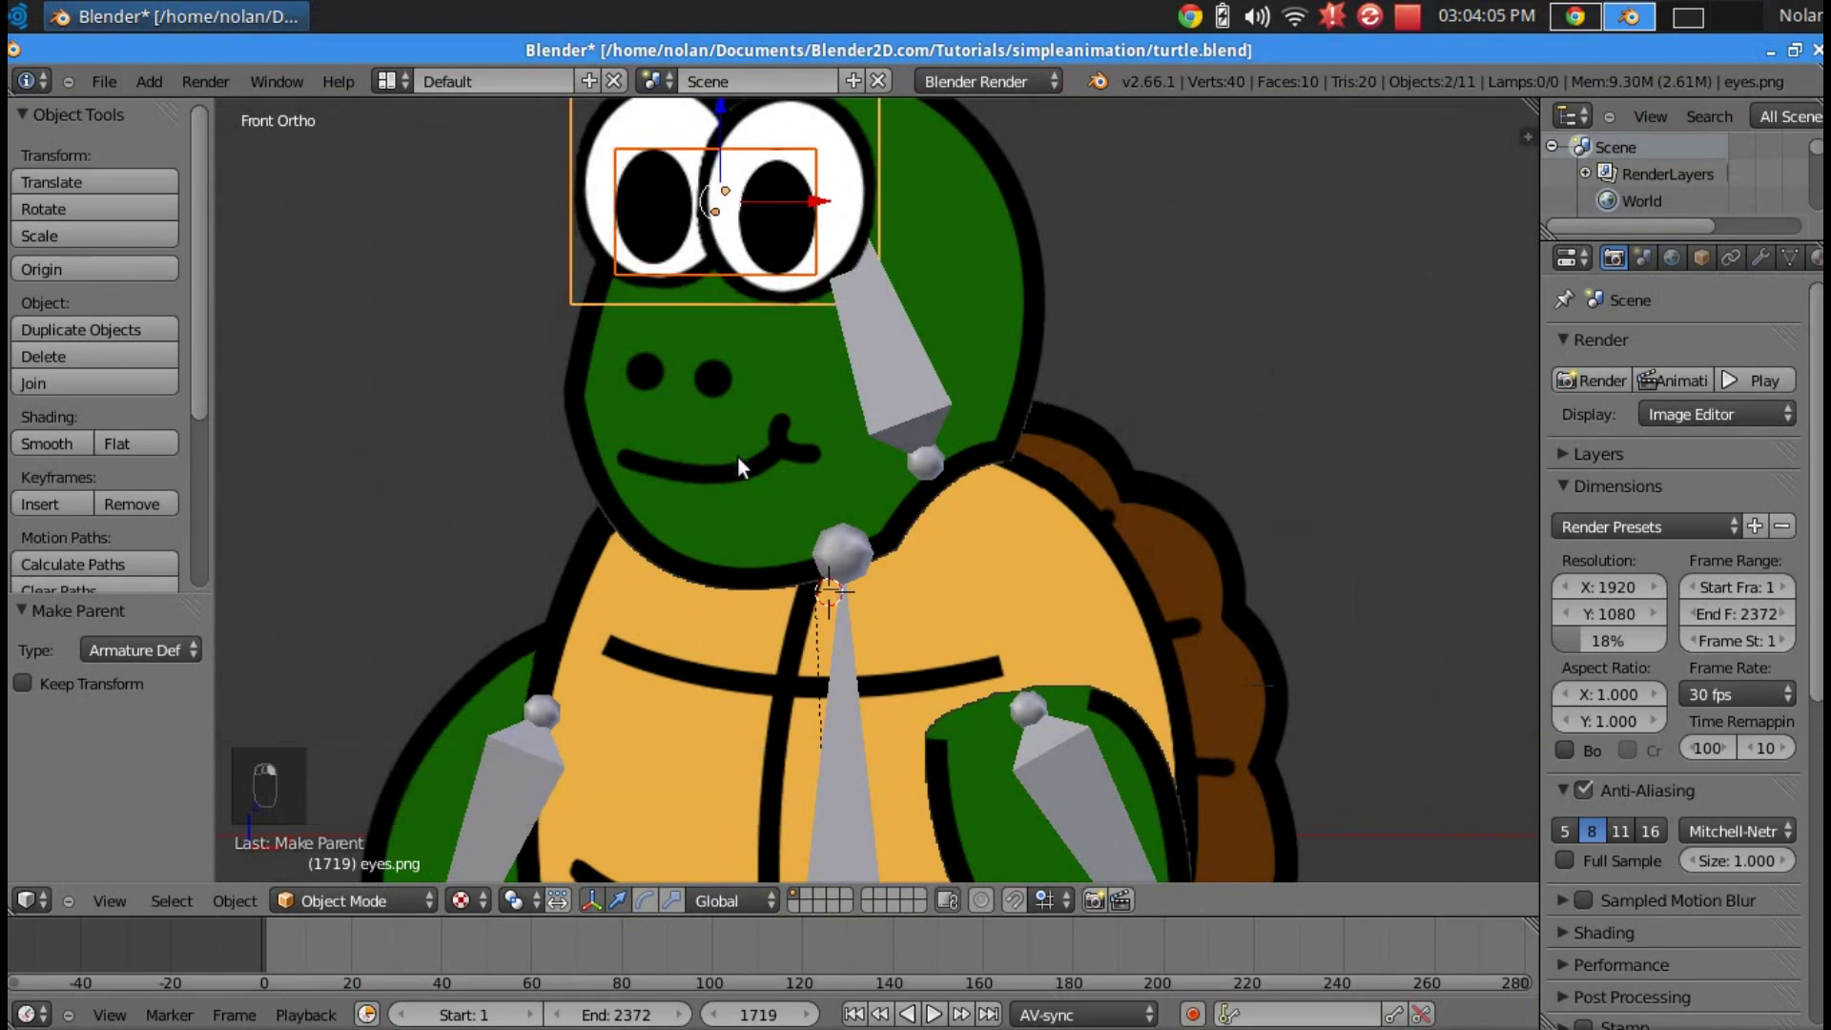
- Select eyes.png, smile.png and the armature, then parent them with Armature Deform
{"action": "left_click_drag", "start_coordinate": [746, 465], "coordinate": [799, 229]}
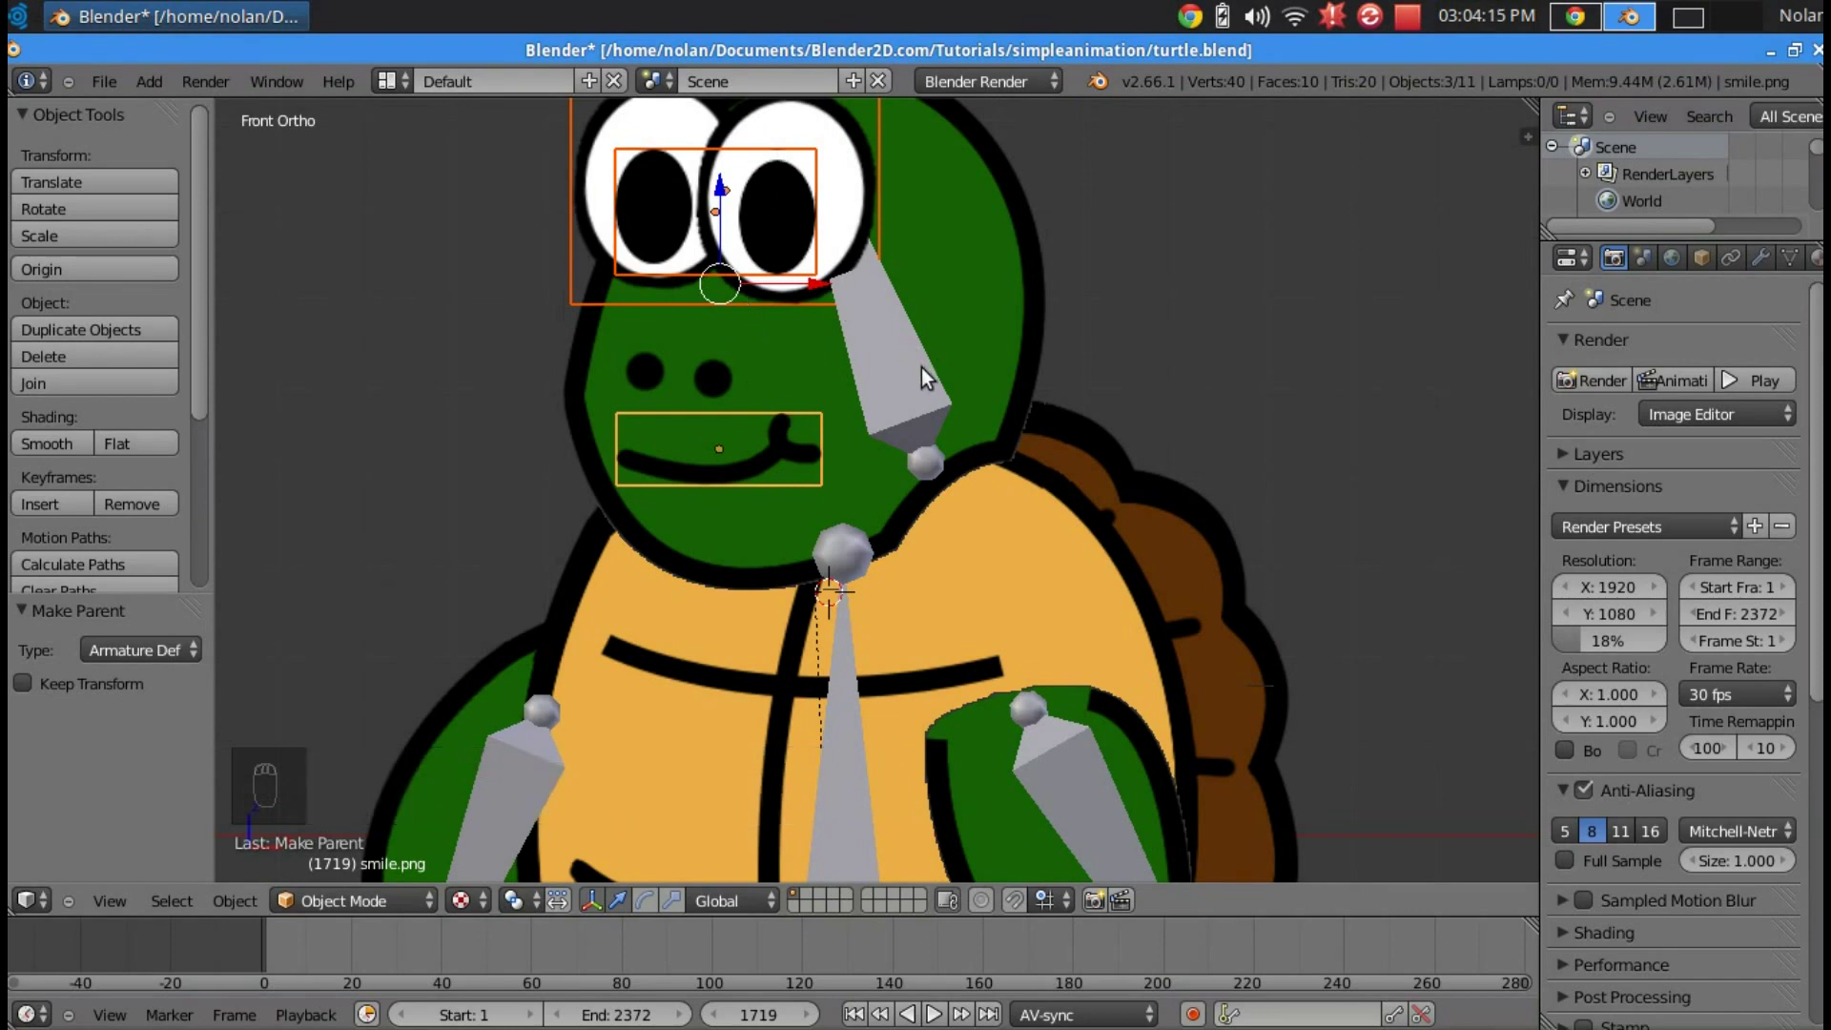
{"action": "left_click_drag", "start_coordinate": [932, 375], "coordinate": [933, 375]}
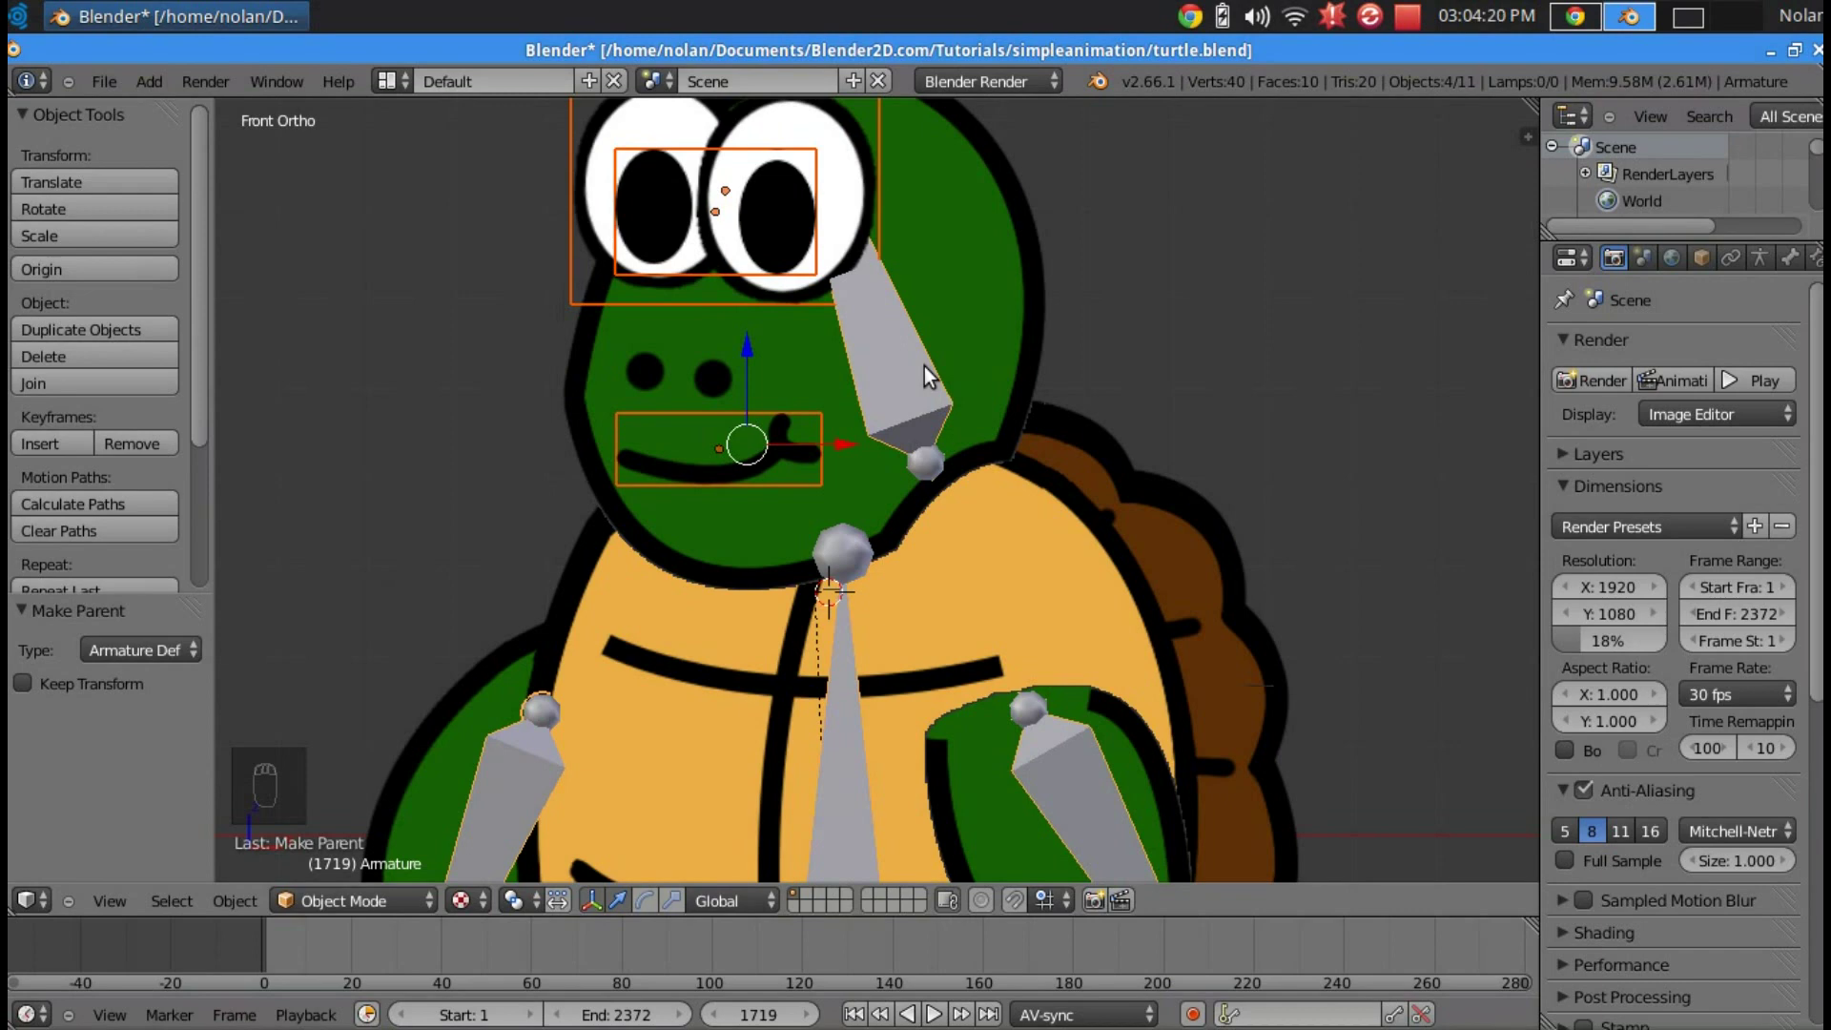
{"action": "key", "text": "ctrl+p"}
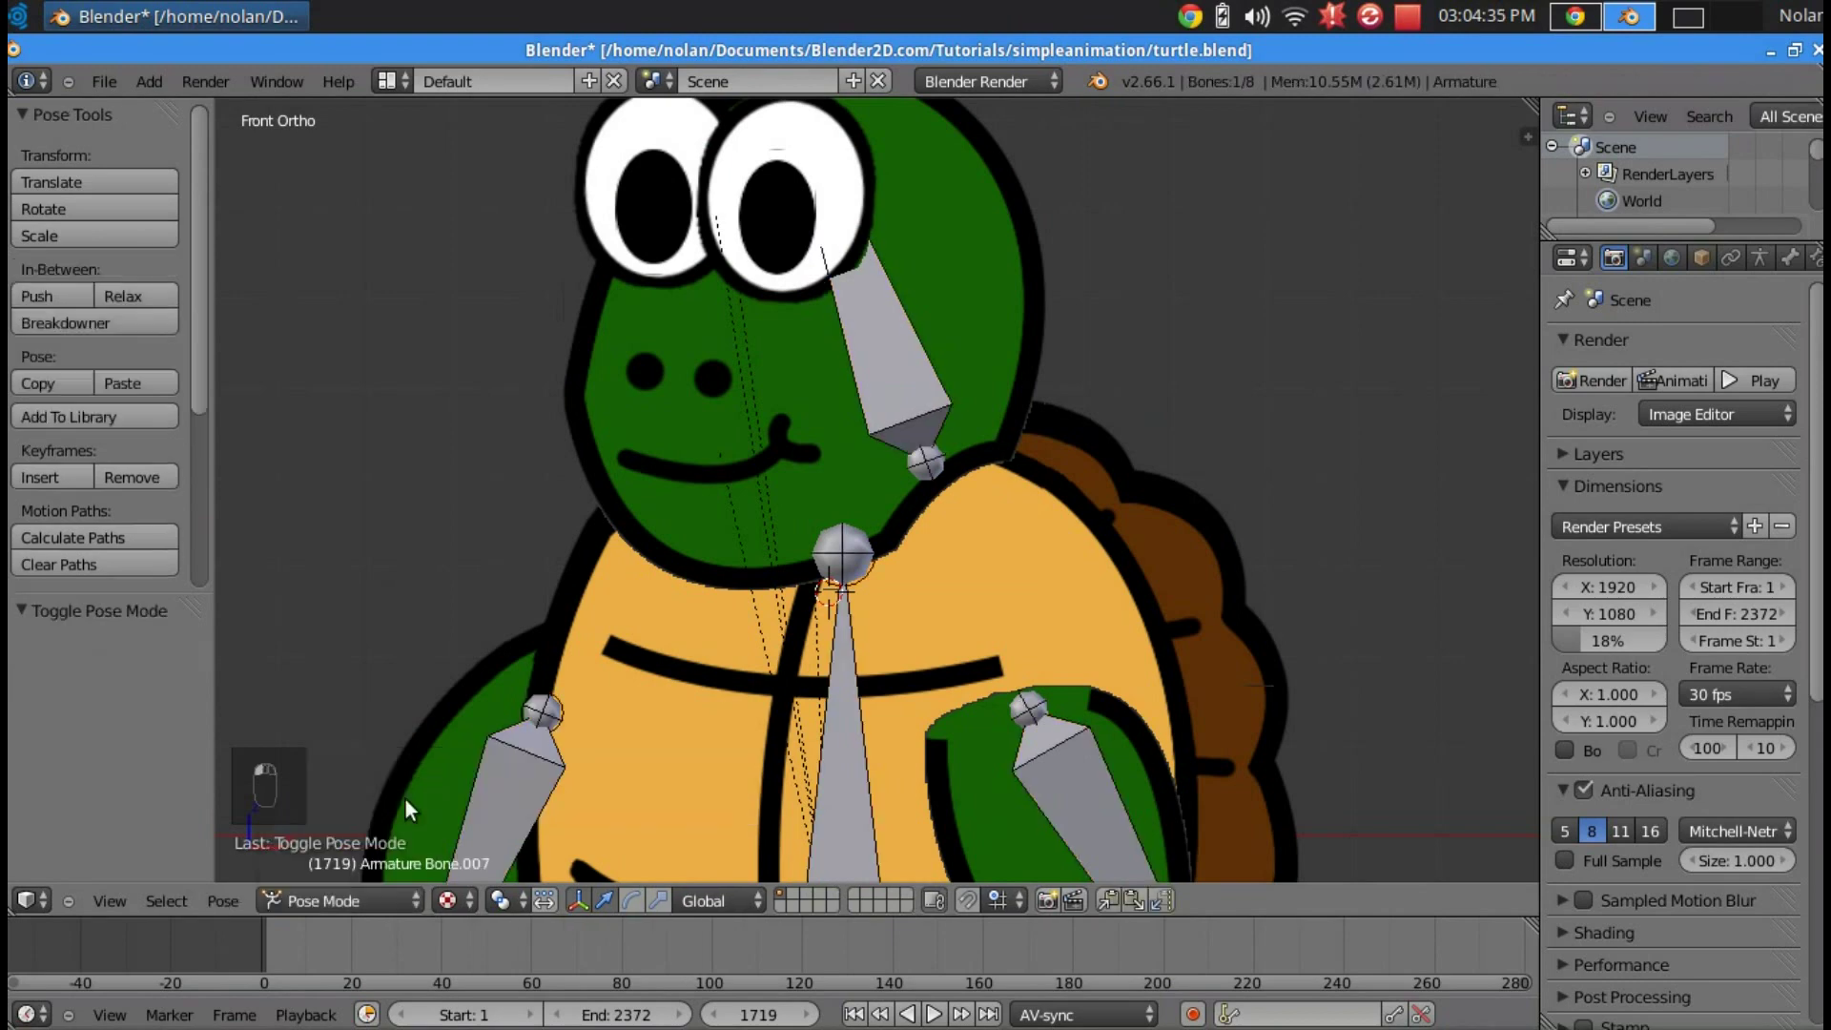
- Test-rotate the head bone in Pose Mode and select the neck bone
{"action": "key", "text": "r"}
{"action": "right_click", "coordinate": [1071, 296]}
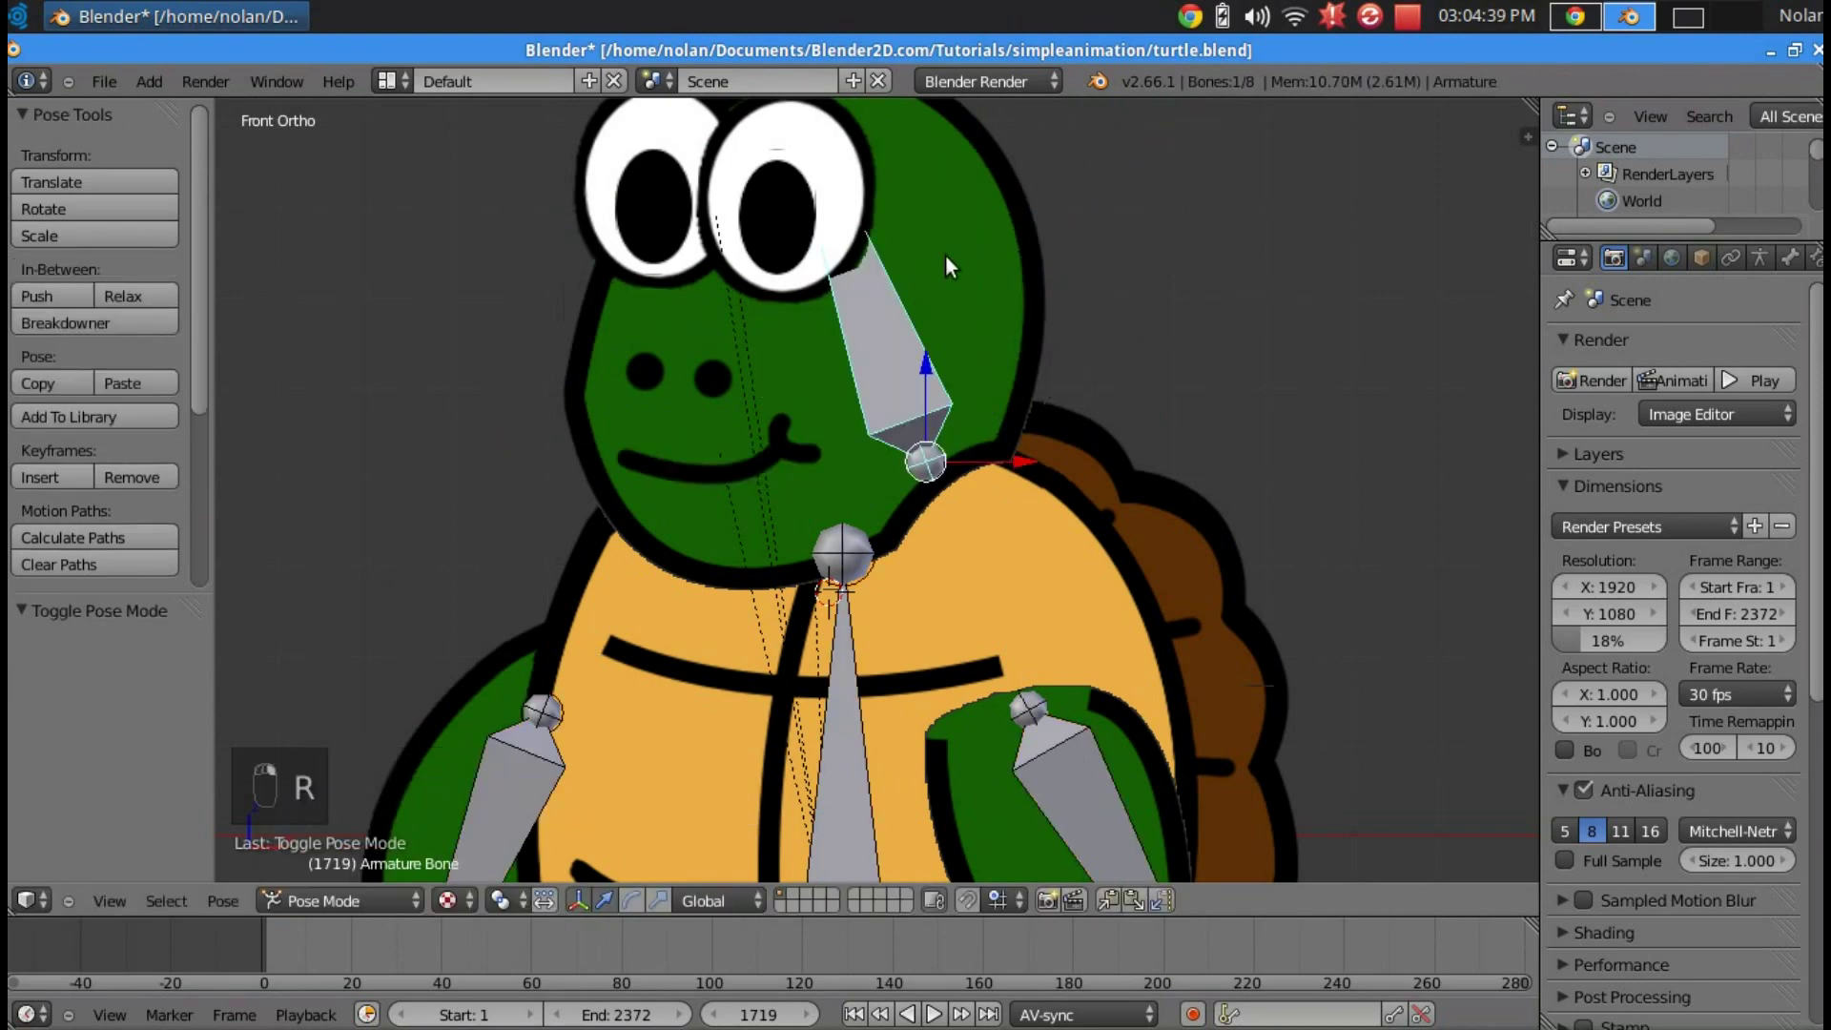
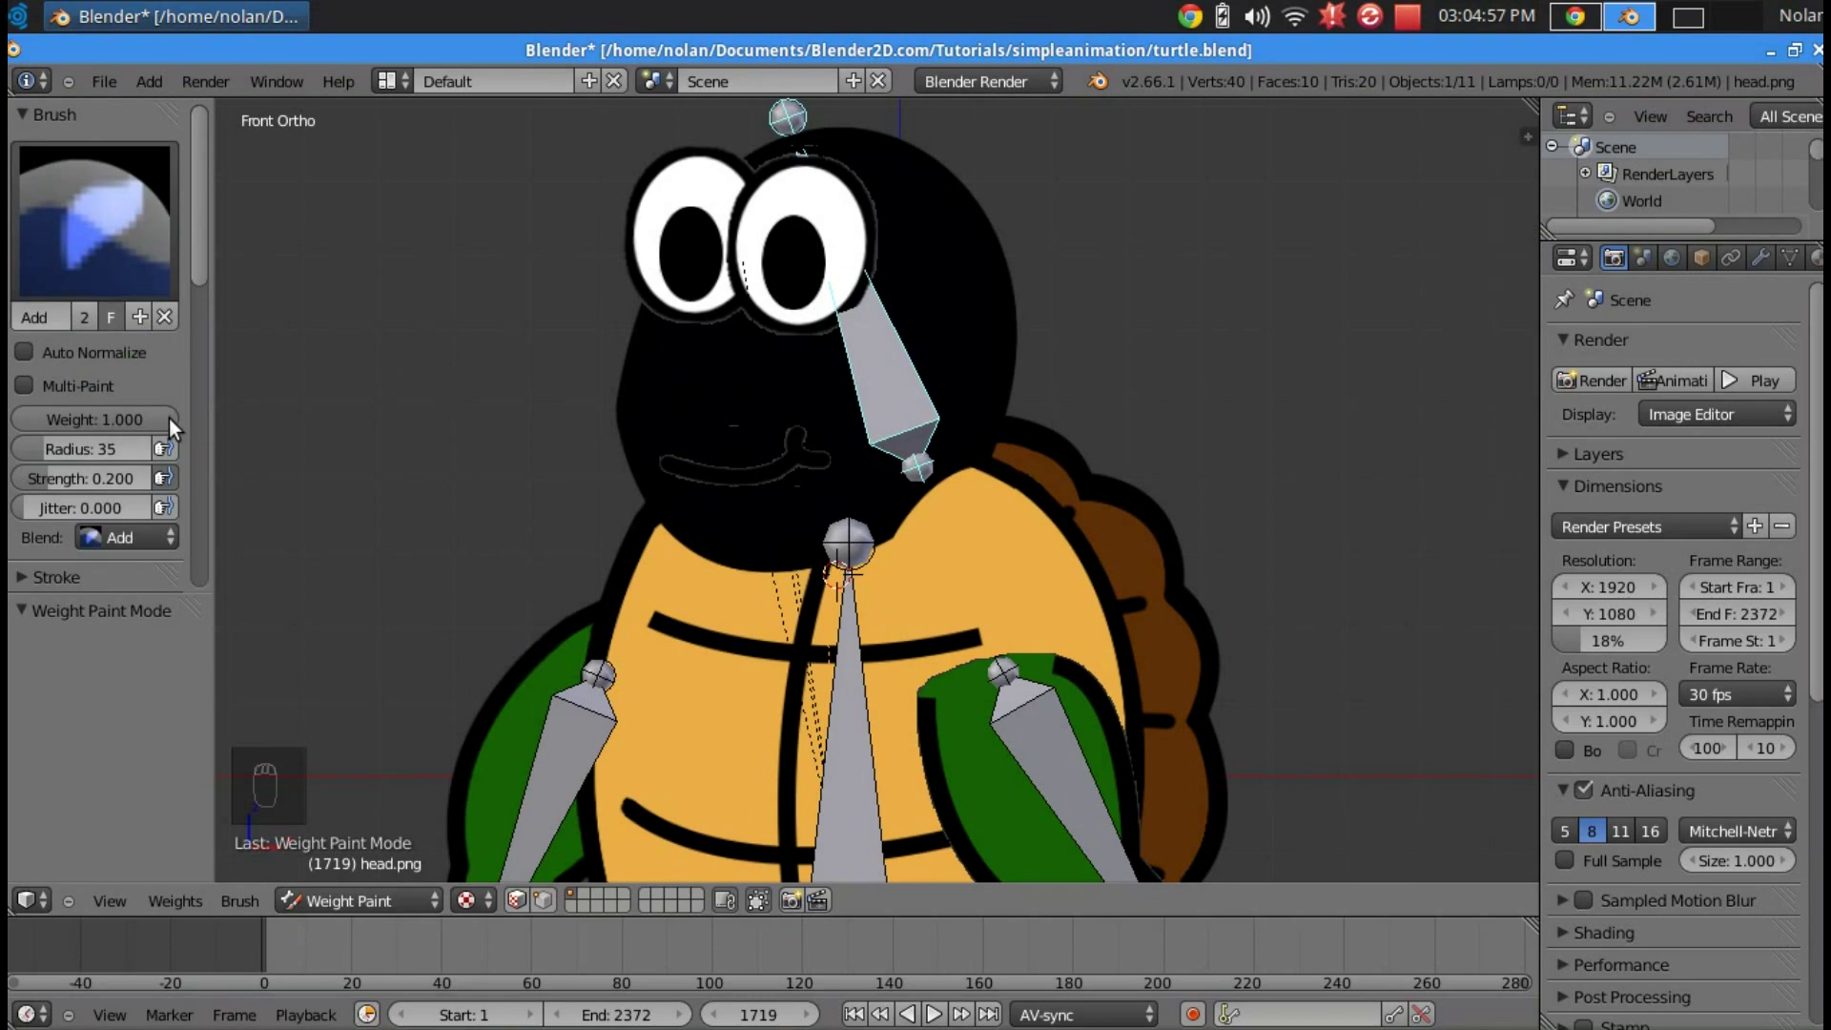
- In Weight Paint on head.png, set brush strength to 1.0 and paint neck-bone weight across the head
{"action": "left_click_drag", "start_coordinate": [180, 473], "coordinate": [147, 503]}
{"action": "middle_click", "coordinate": [147, 503]}
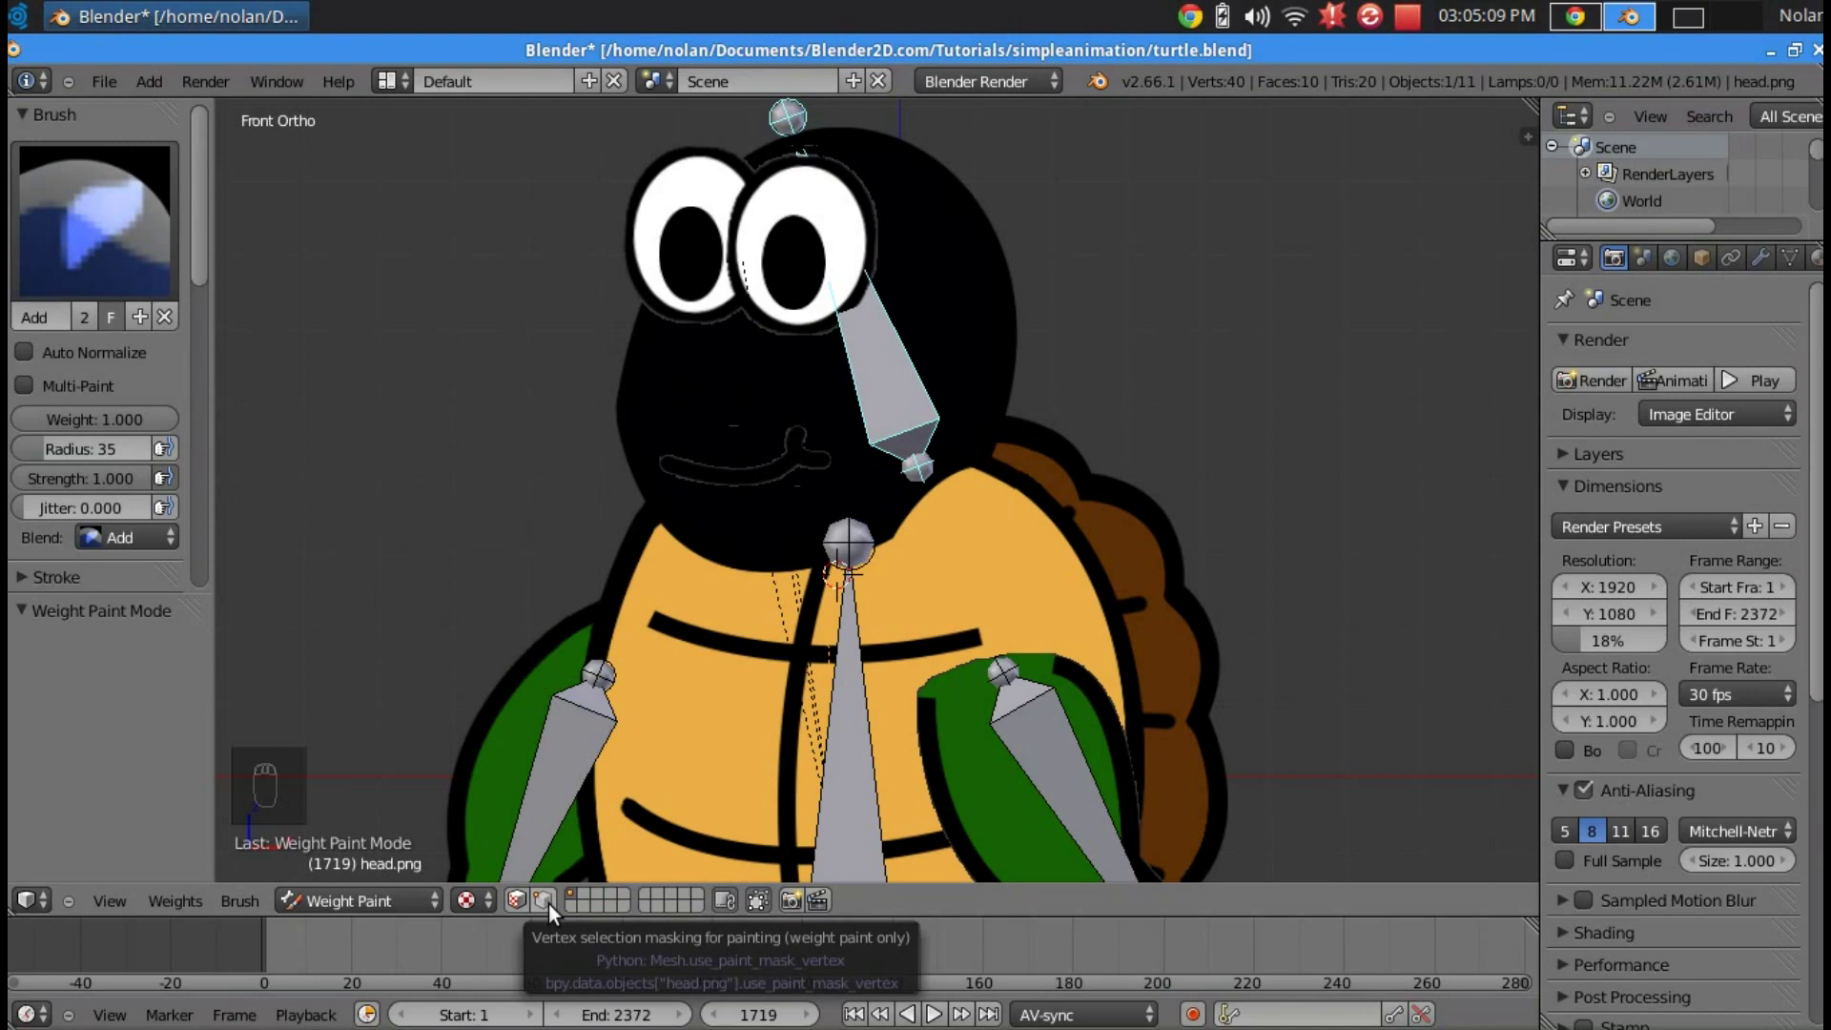
{"action": "left_click_drag", "start_coordinate": [555, 913], "coordinate": [985, 126]}
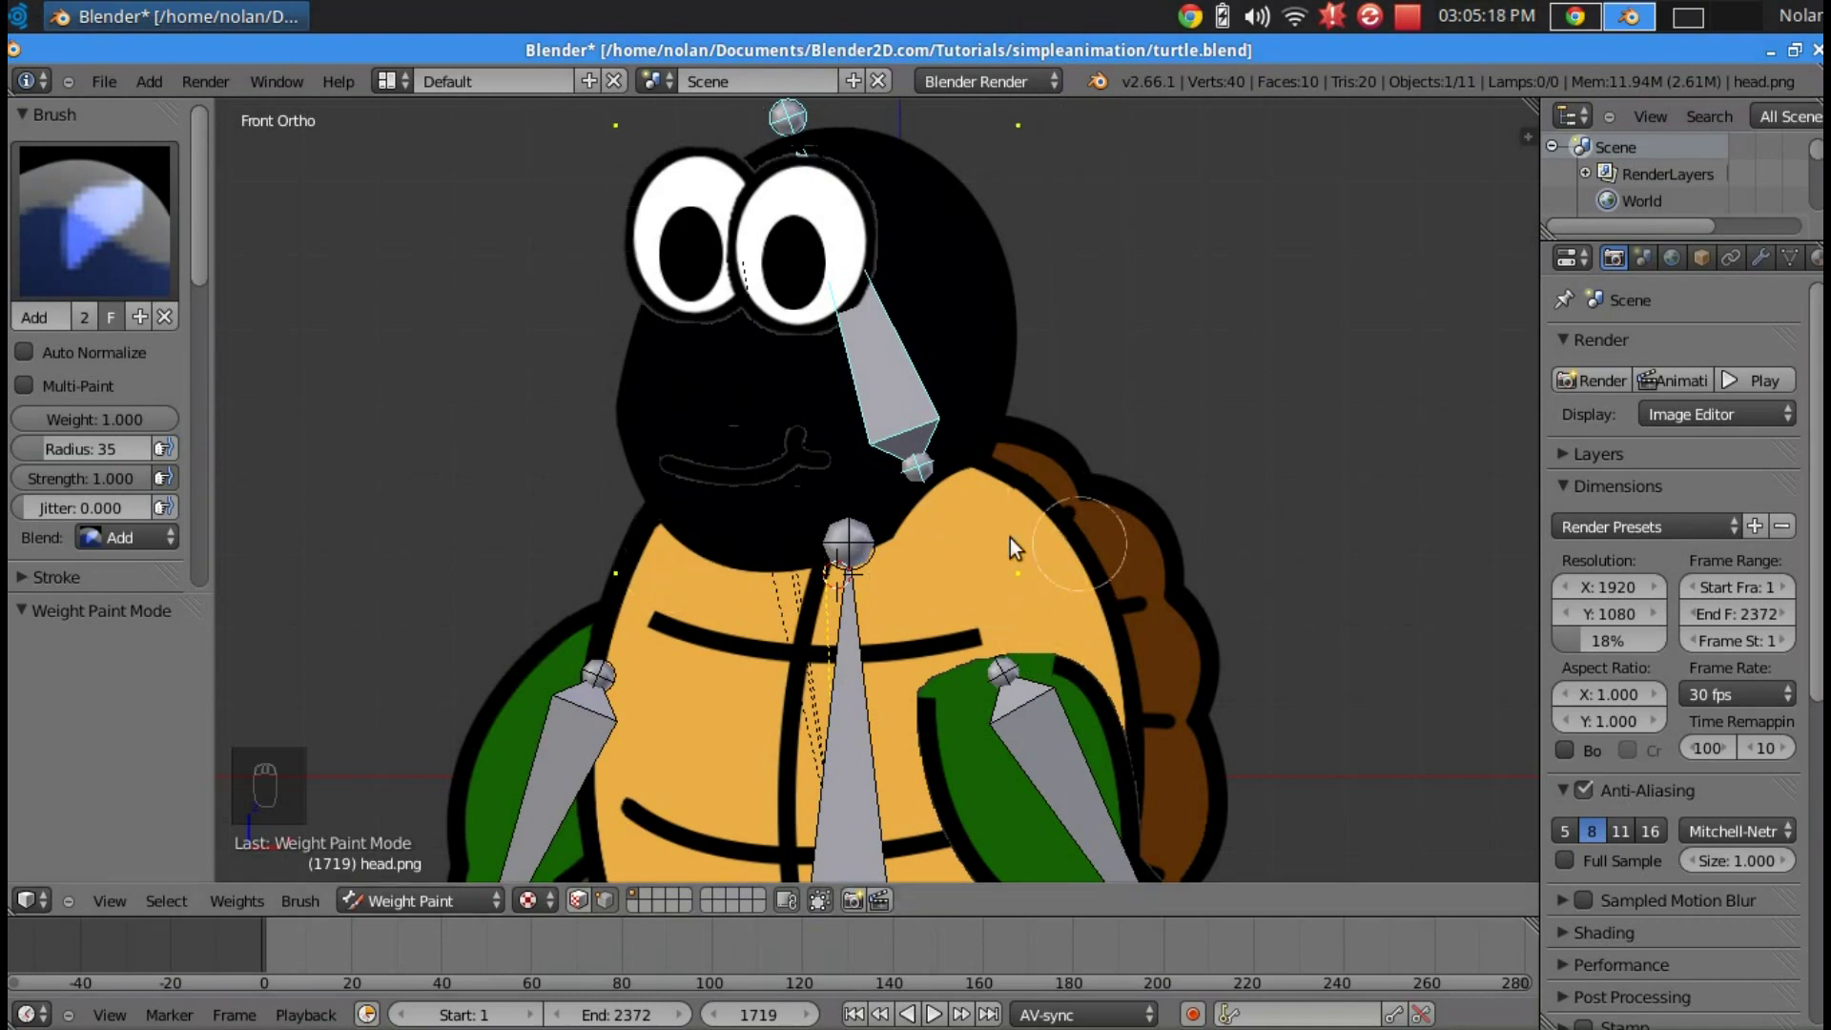
{"action": "left_click_drag", "start_coordinate": [622, 134], "coordinate": [623, 134]}
{"action": "middle_click", "coordinate": [623, 134]}
{"action": "left_click_drag", "start_coordinate": [809, 118], "coordinate": [995, 135]}
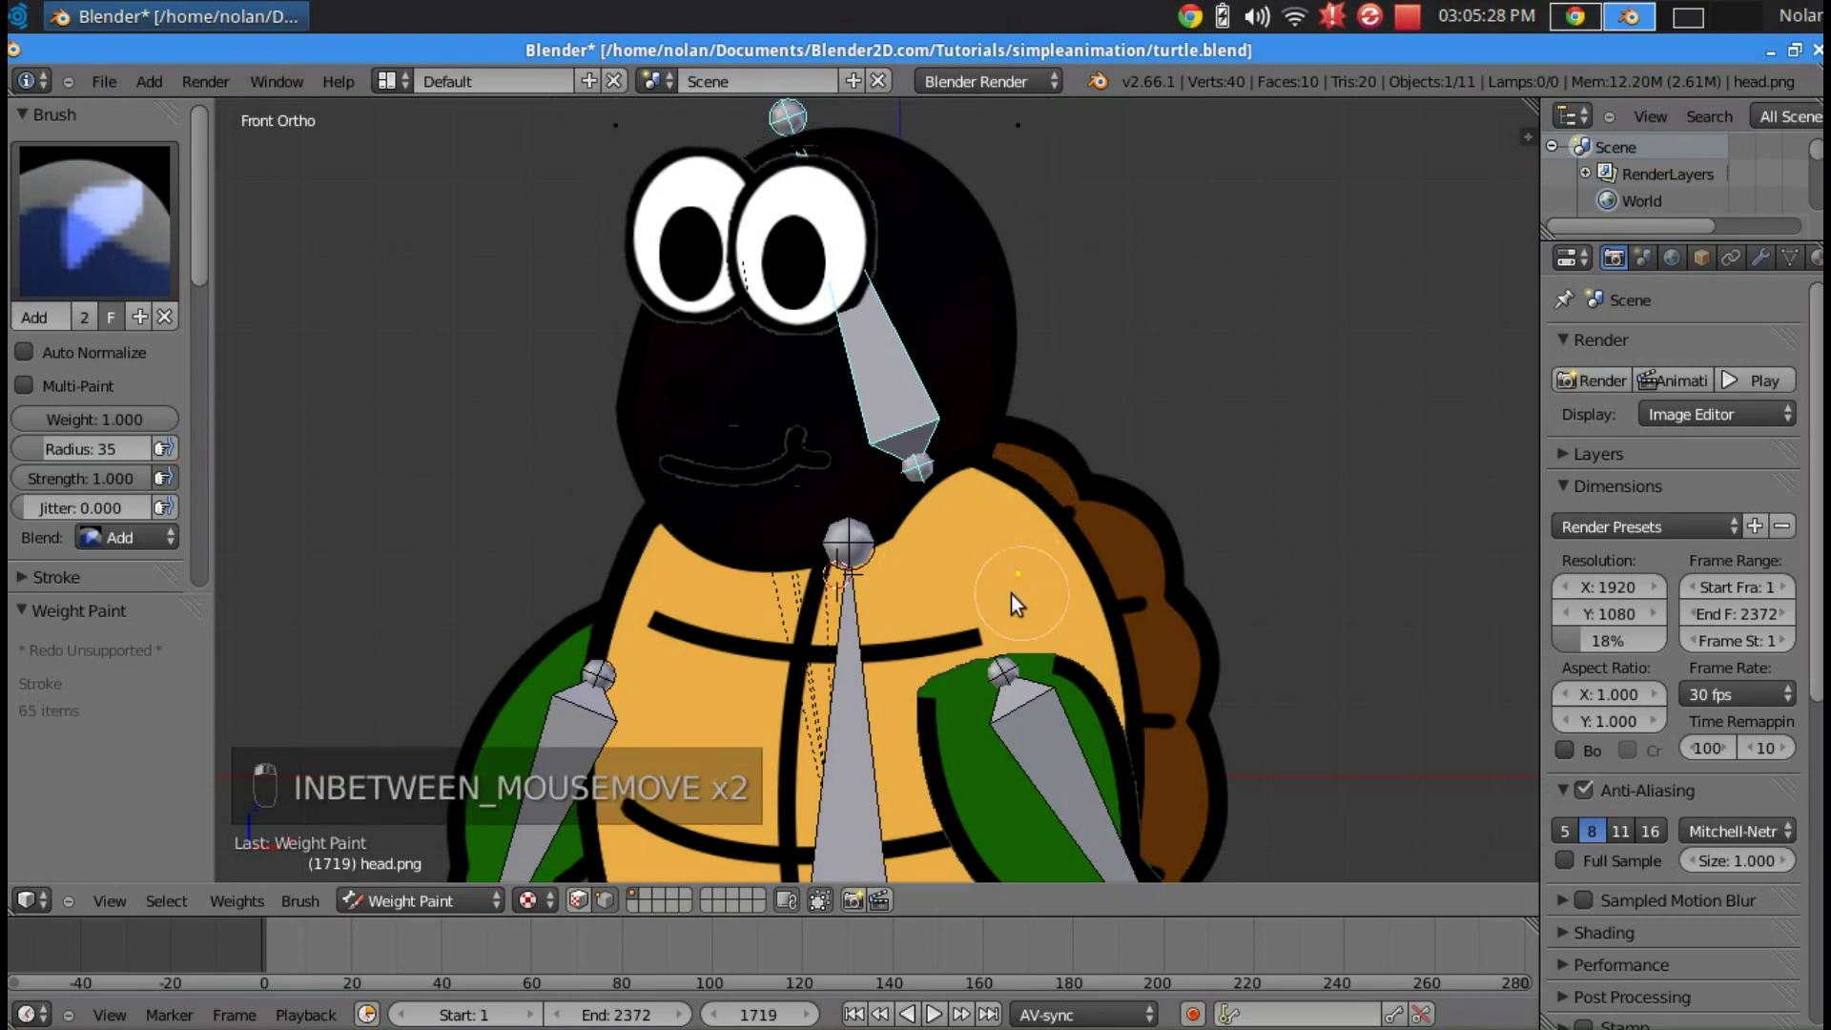
{"action": "left_click_drag", "start_coordinate": [436, 331], "coordinate": [484, 422]}
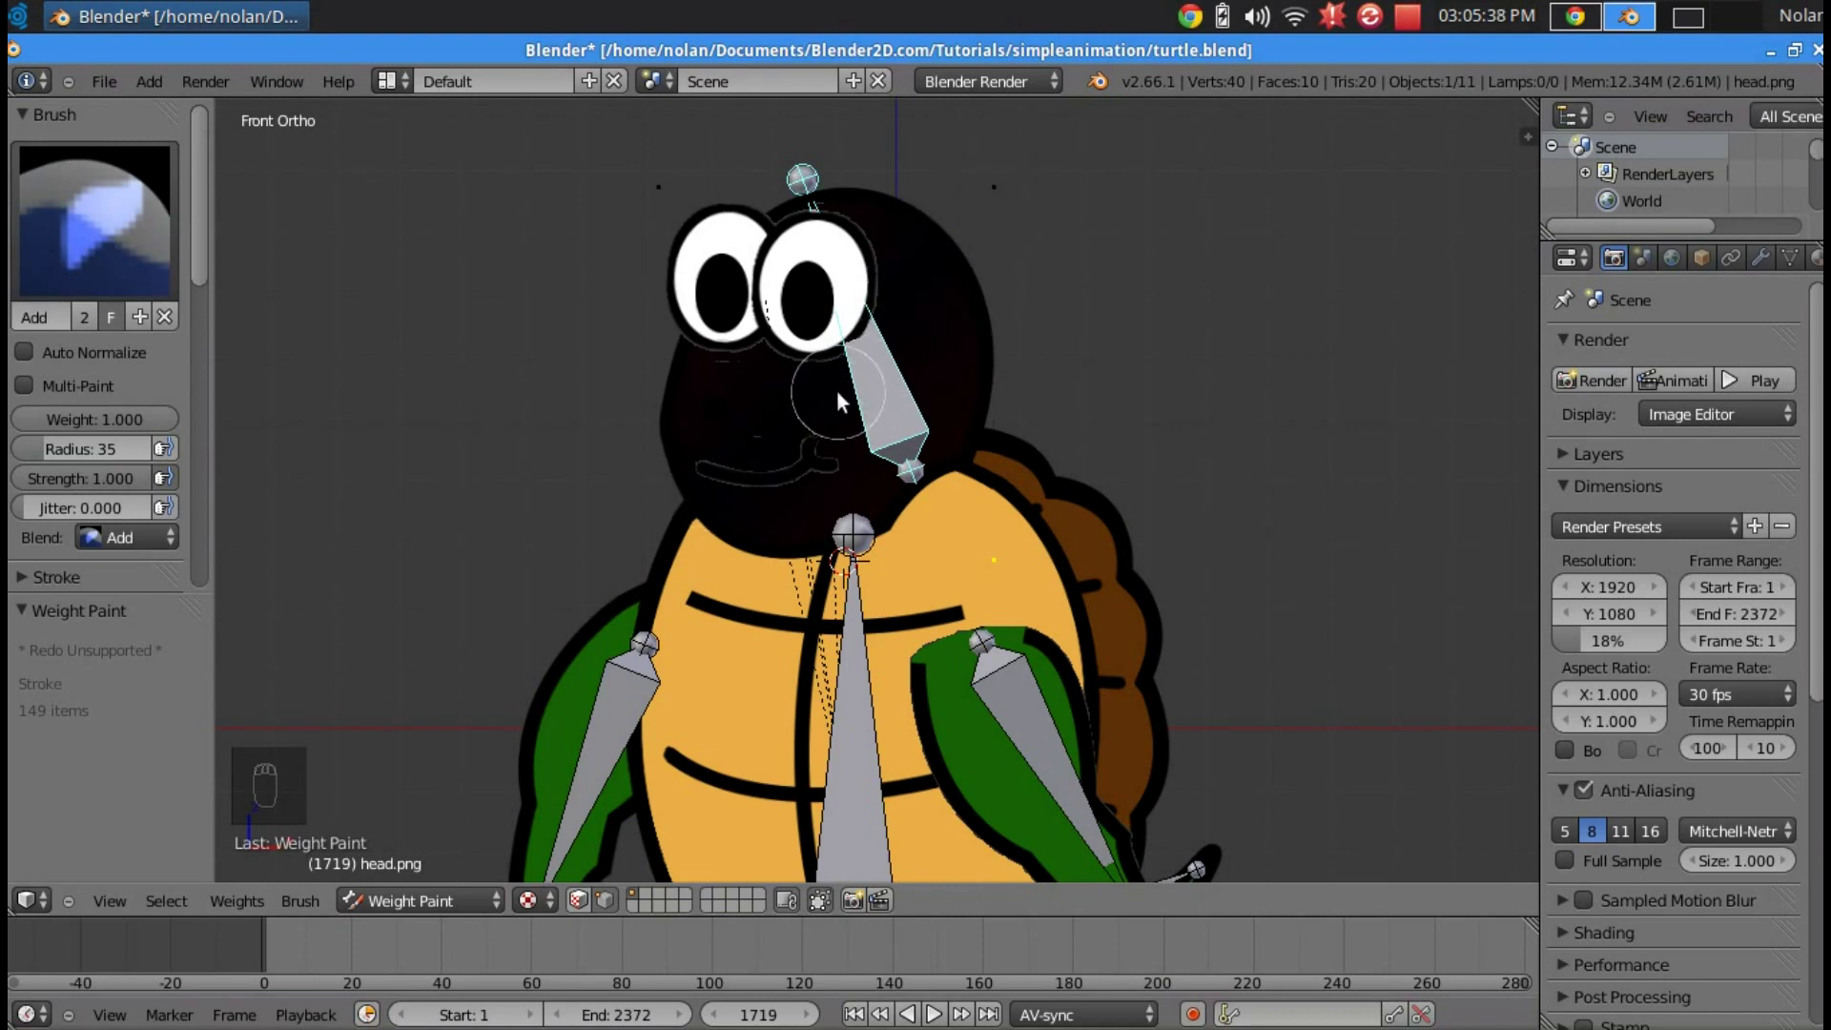
{"action": "left_click_drag", "start_coordinate": [962, 185], "coordinate": [970, 531]}
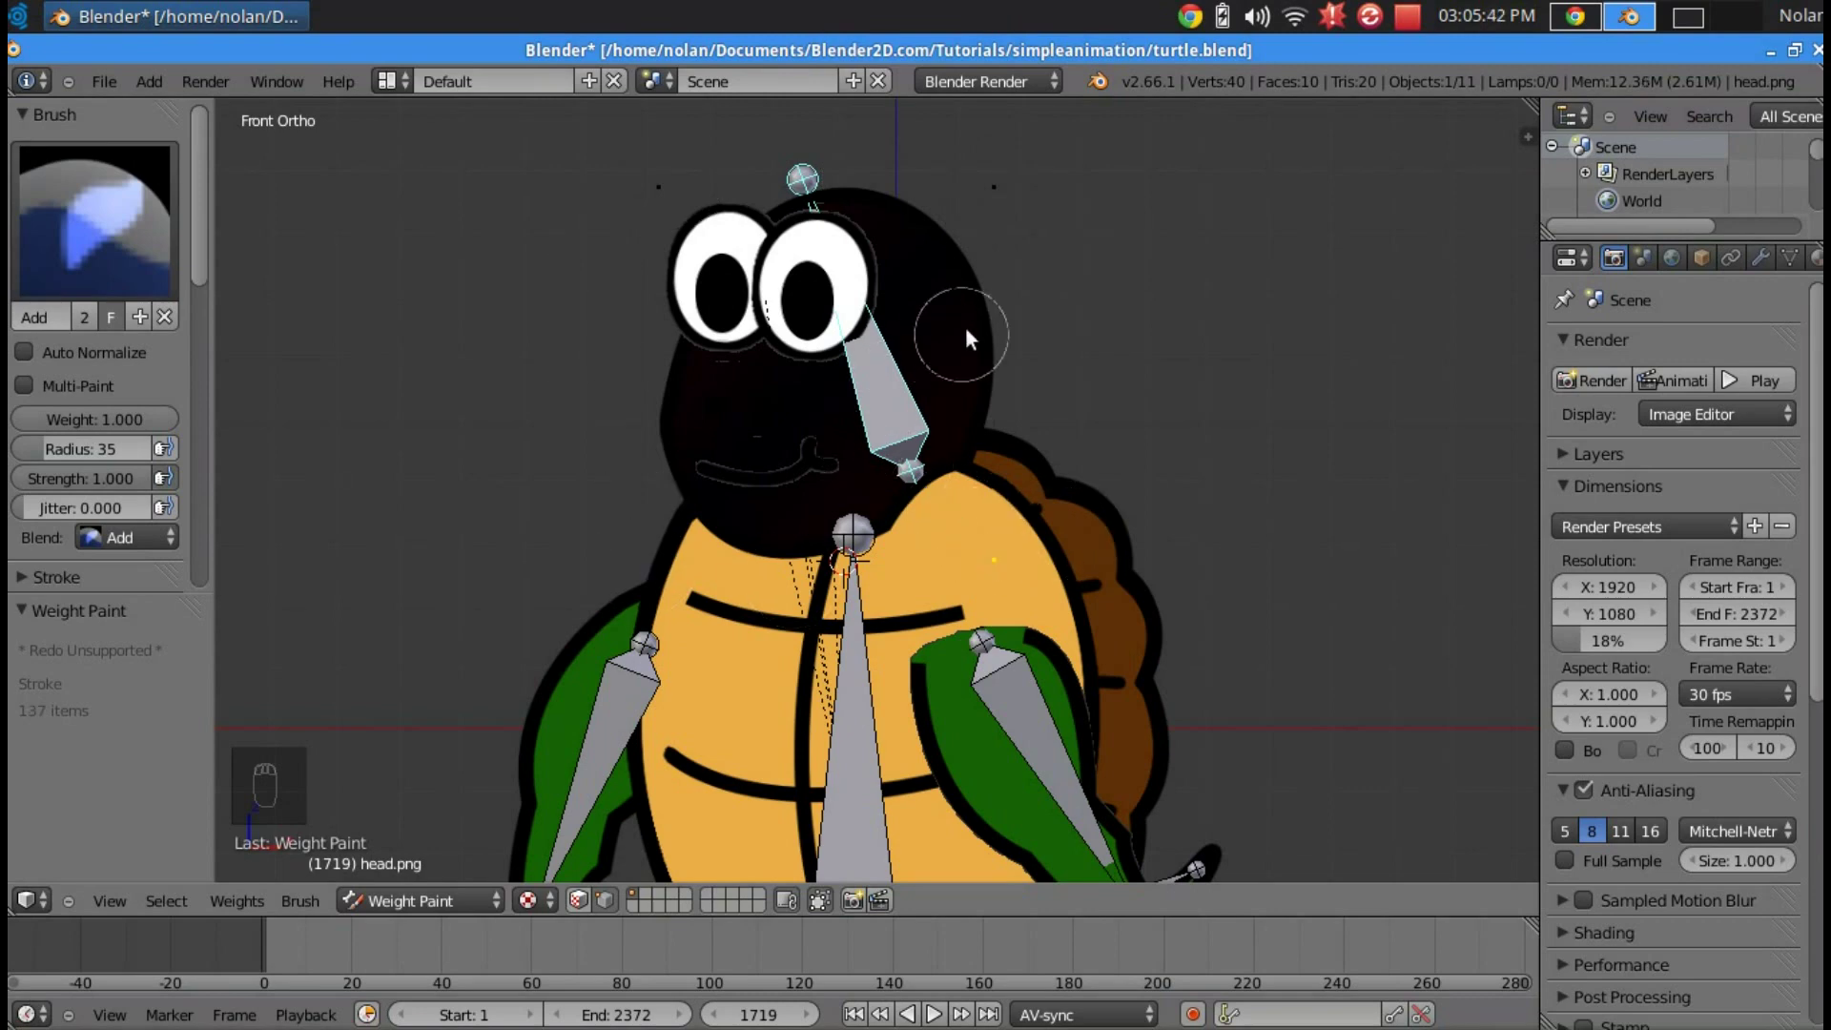
- Test-tilt the neck bone to check the head bends, then undo the test rotations
{"action": "key", "text": "r"}
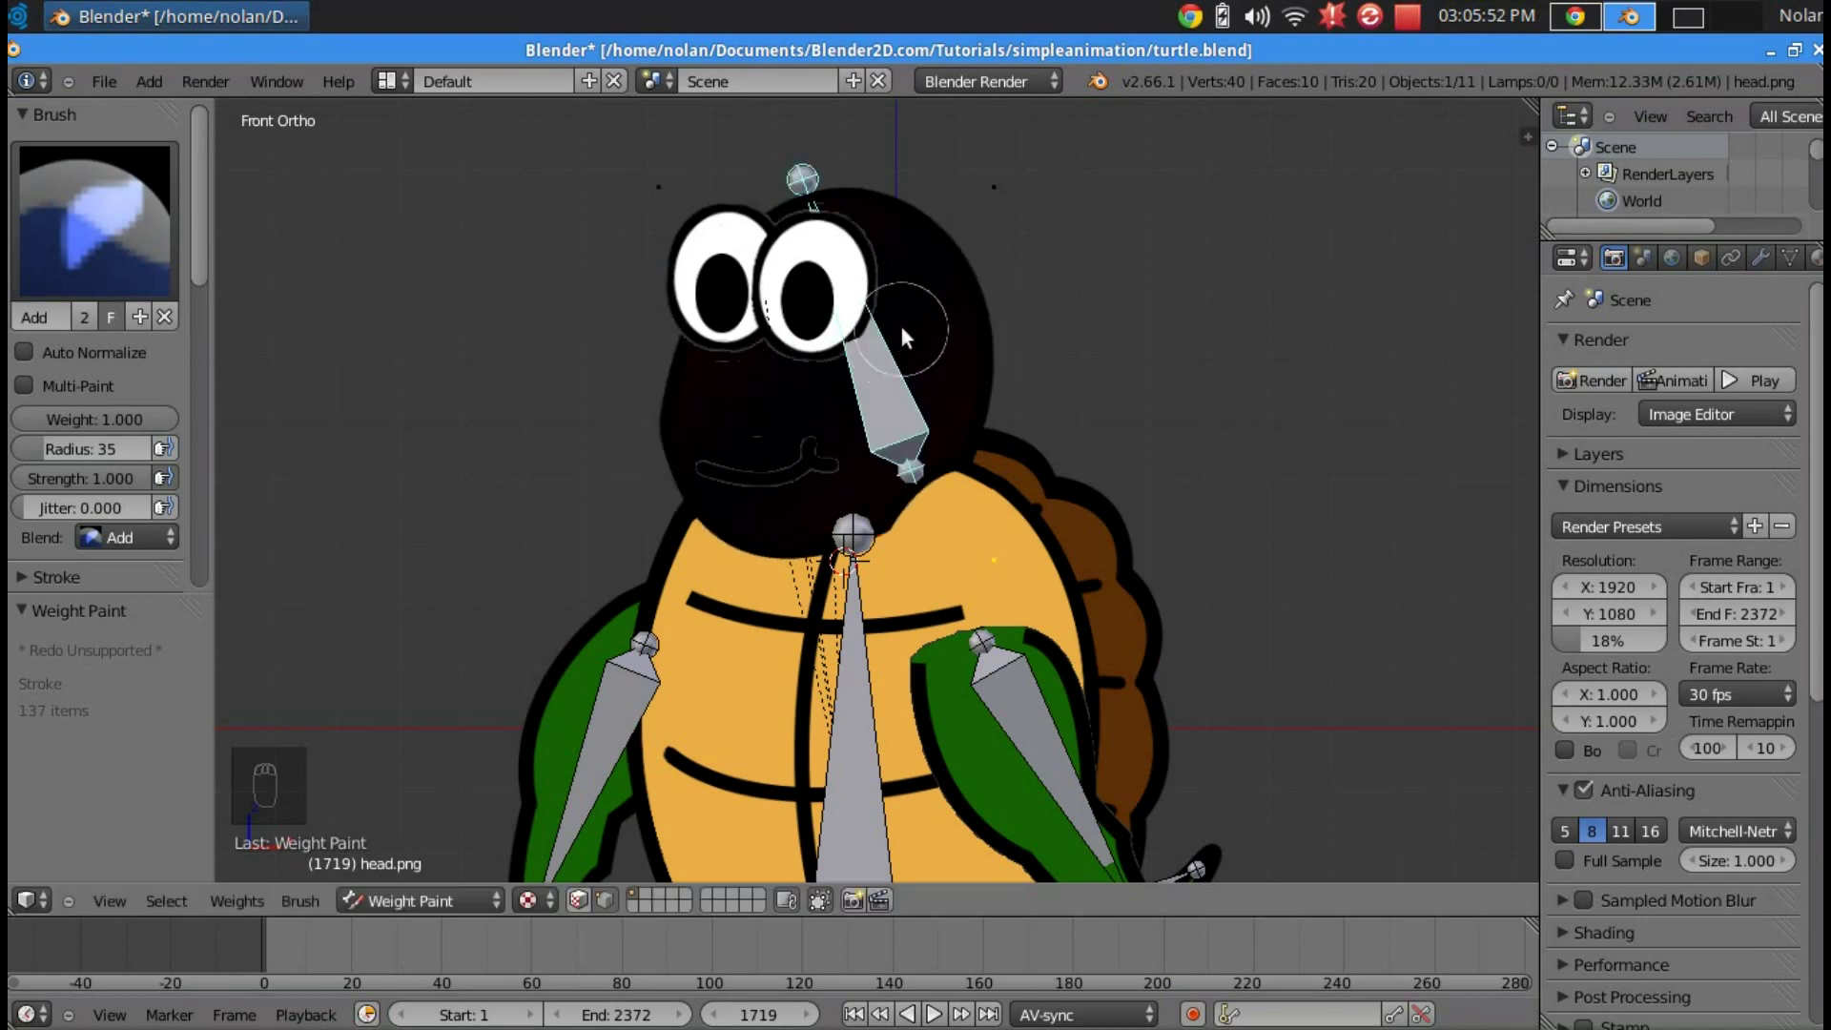
{"action": "key", "text": "r"}
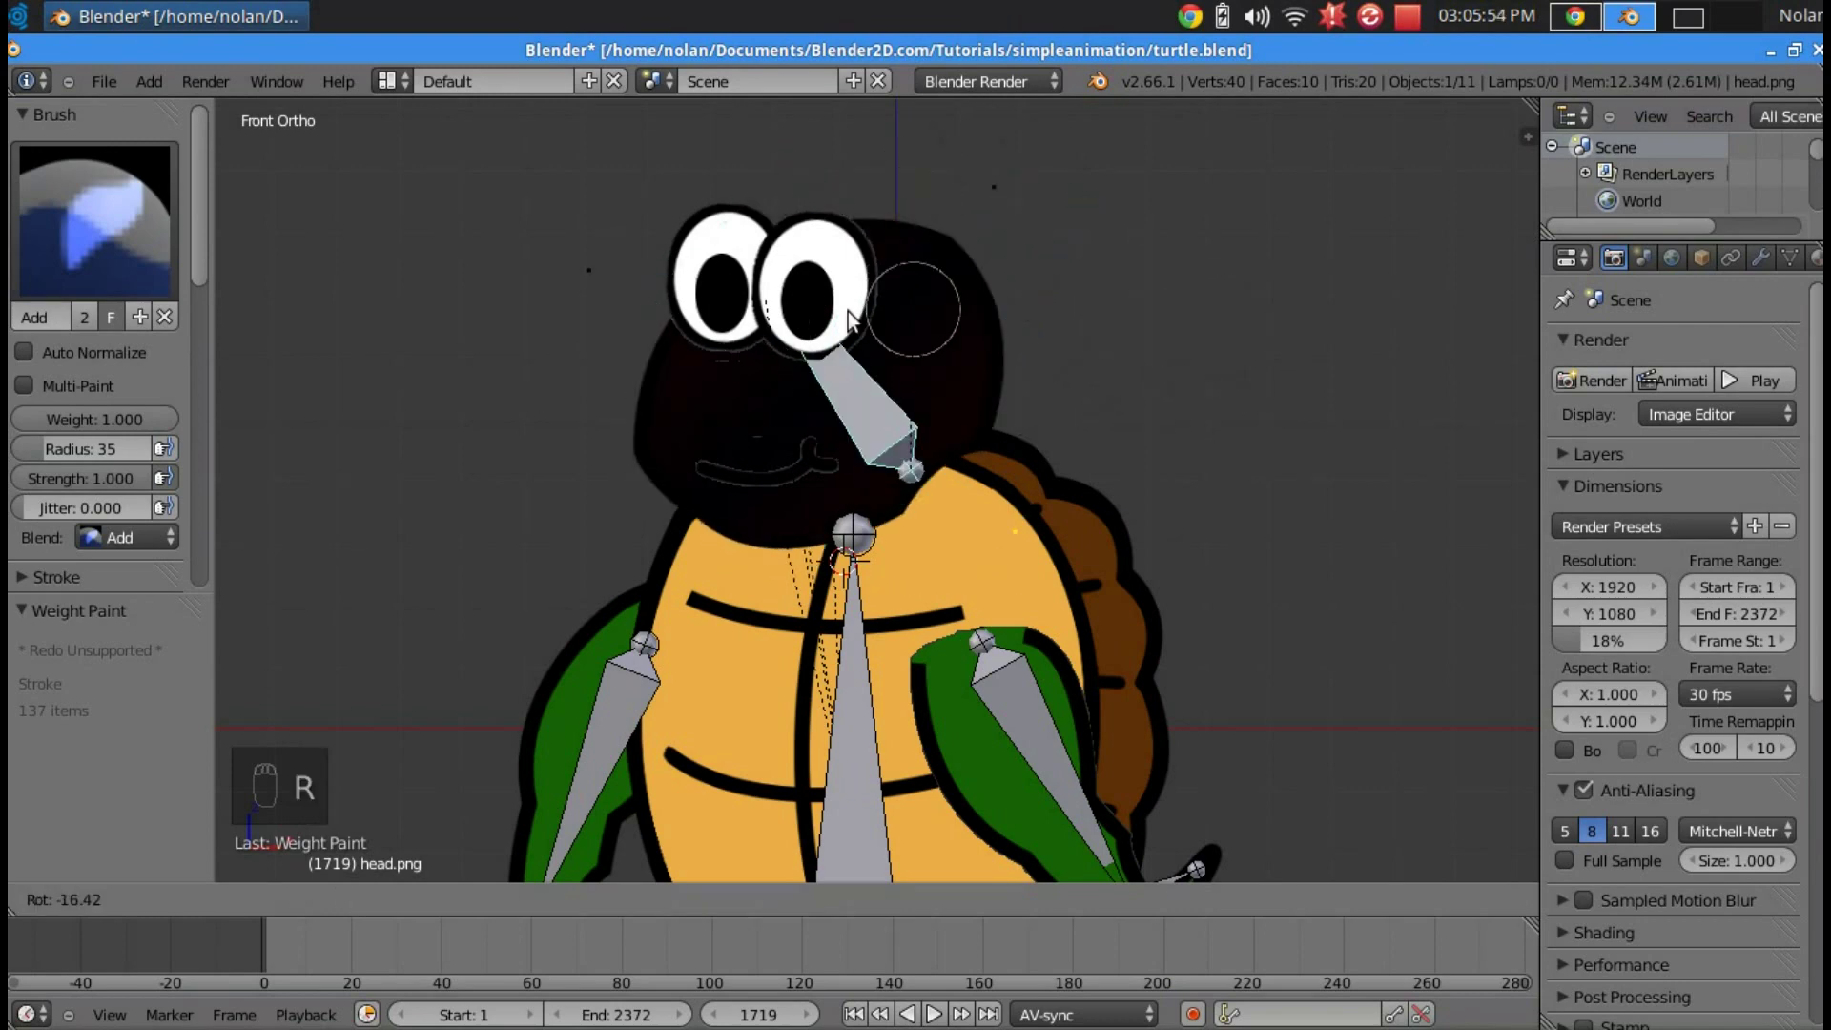
{"action": "left_click", "coordinate": [850, 300]}
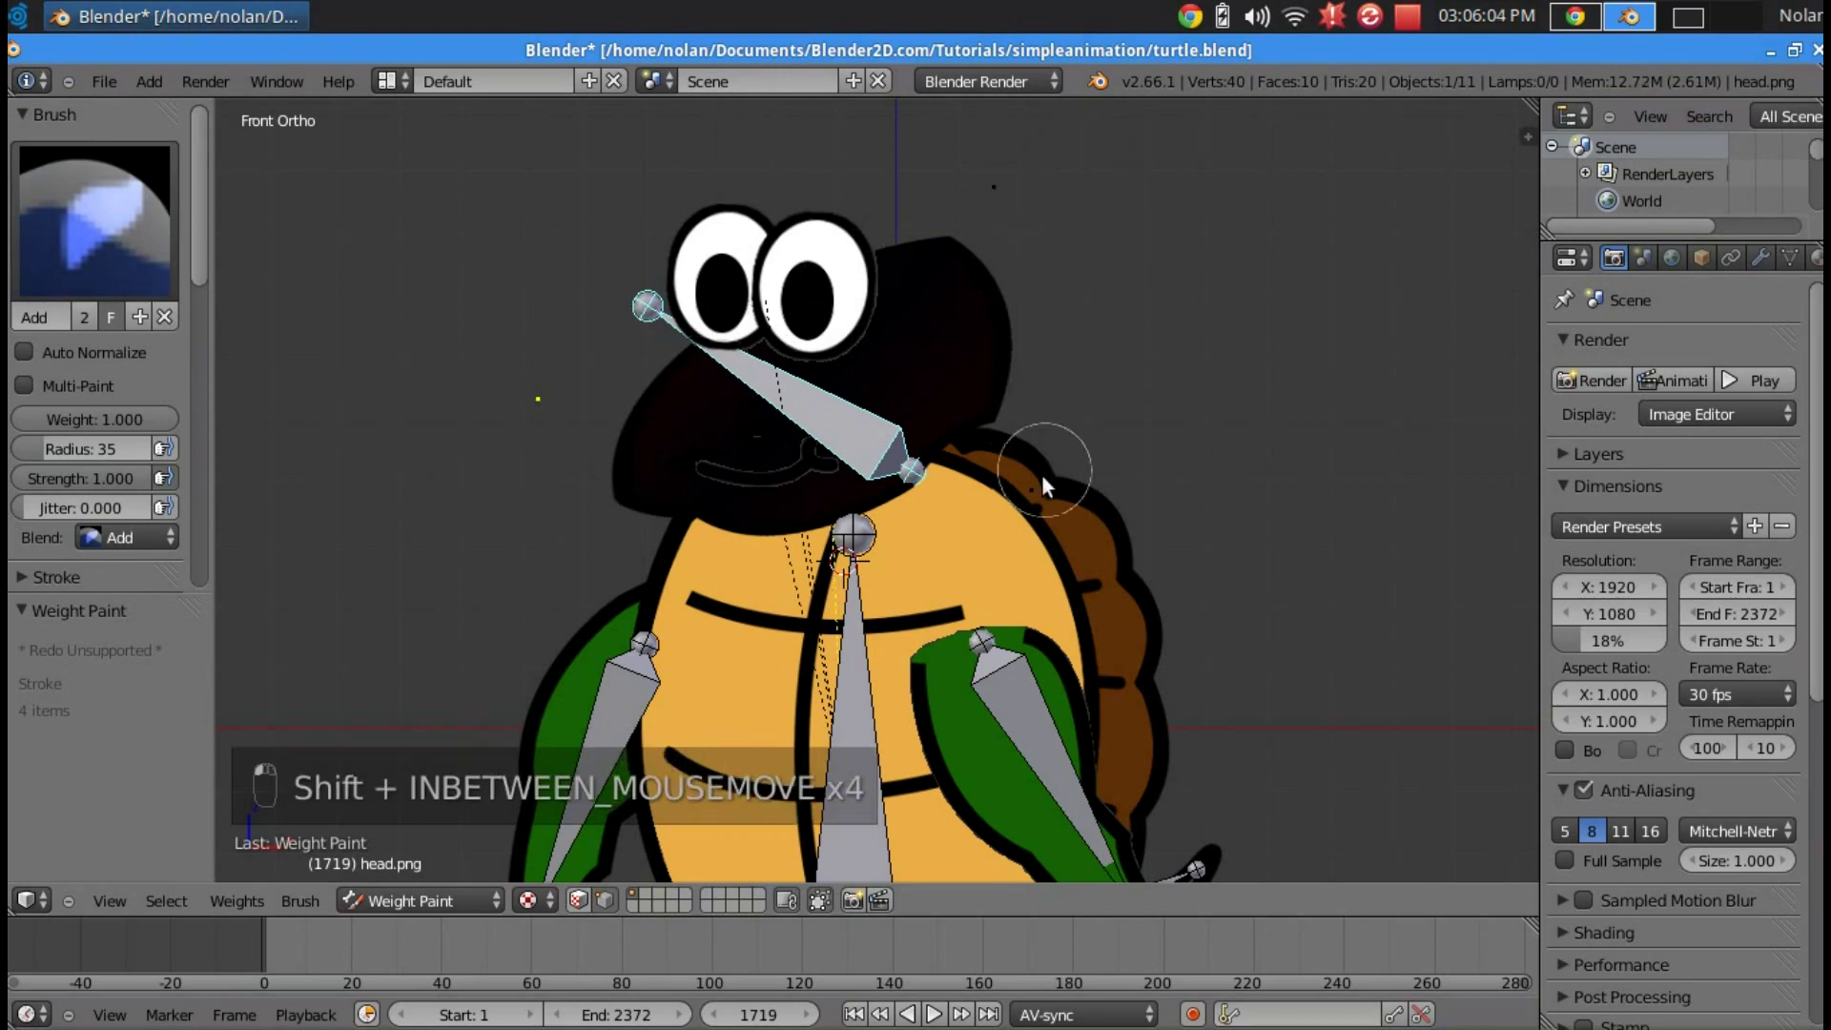
{"action": "key", "text": "alt+r"}
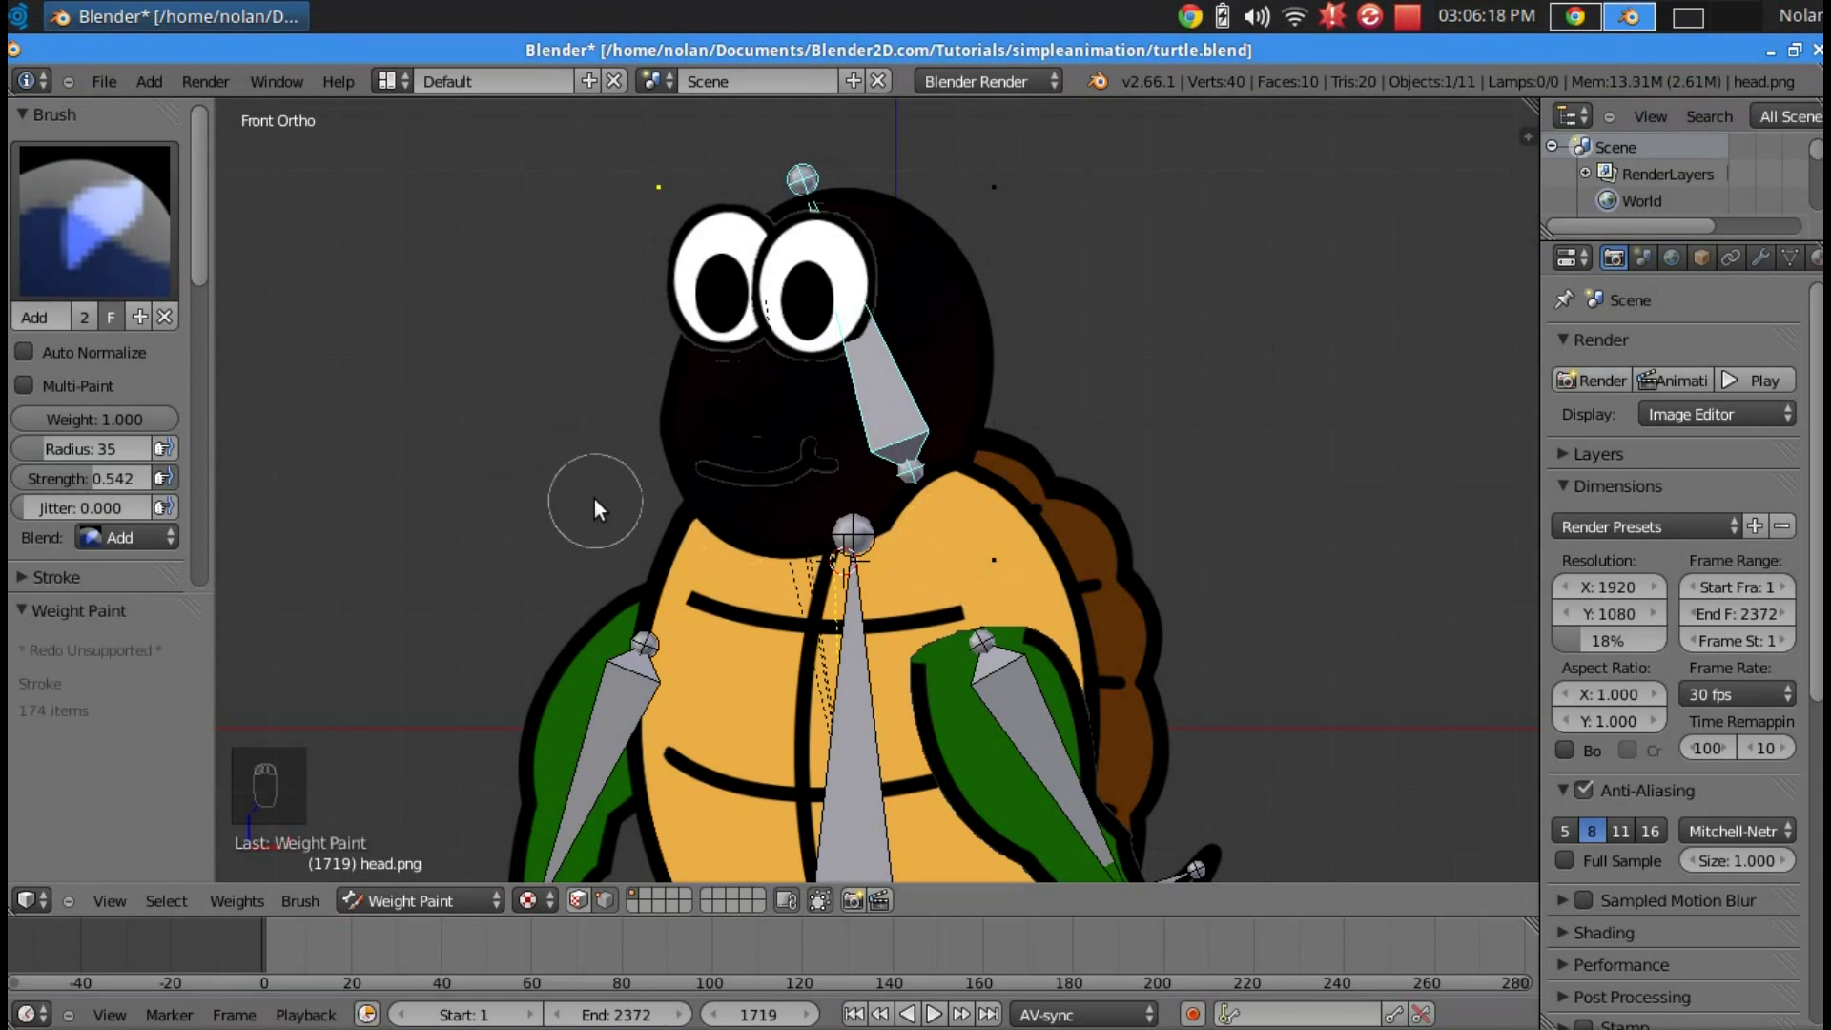
{"action": "key", "text": "ctrl+z"}
{"action": "key", "text": "ctrl+z"}
{"action": "key", "text": "ctrl+z"}
{"action": "key", "text": "ctrl+z"}
{"action": "key", "text": "ctrl+z"}
{"action": "key", "text": "ctrl+z"}
{"action": "key", "text": "ctrl+z"}
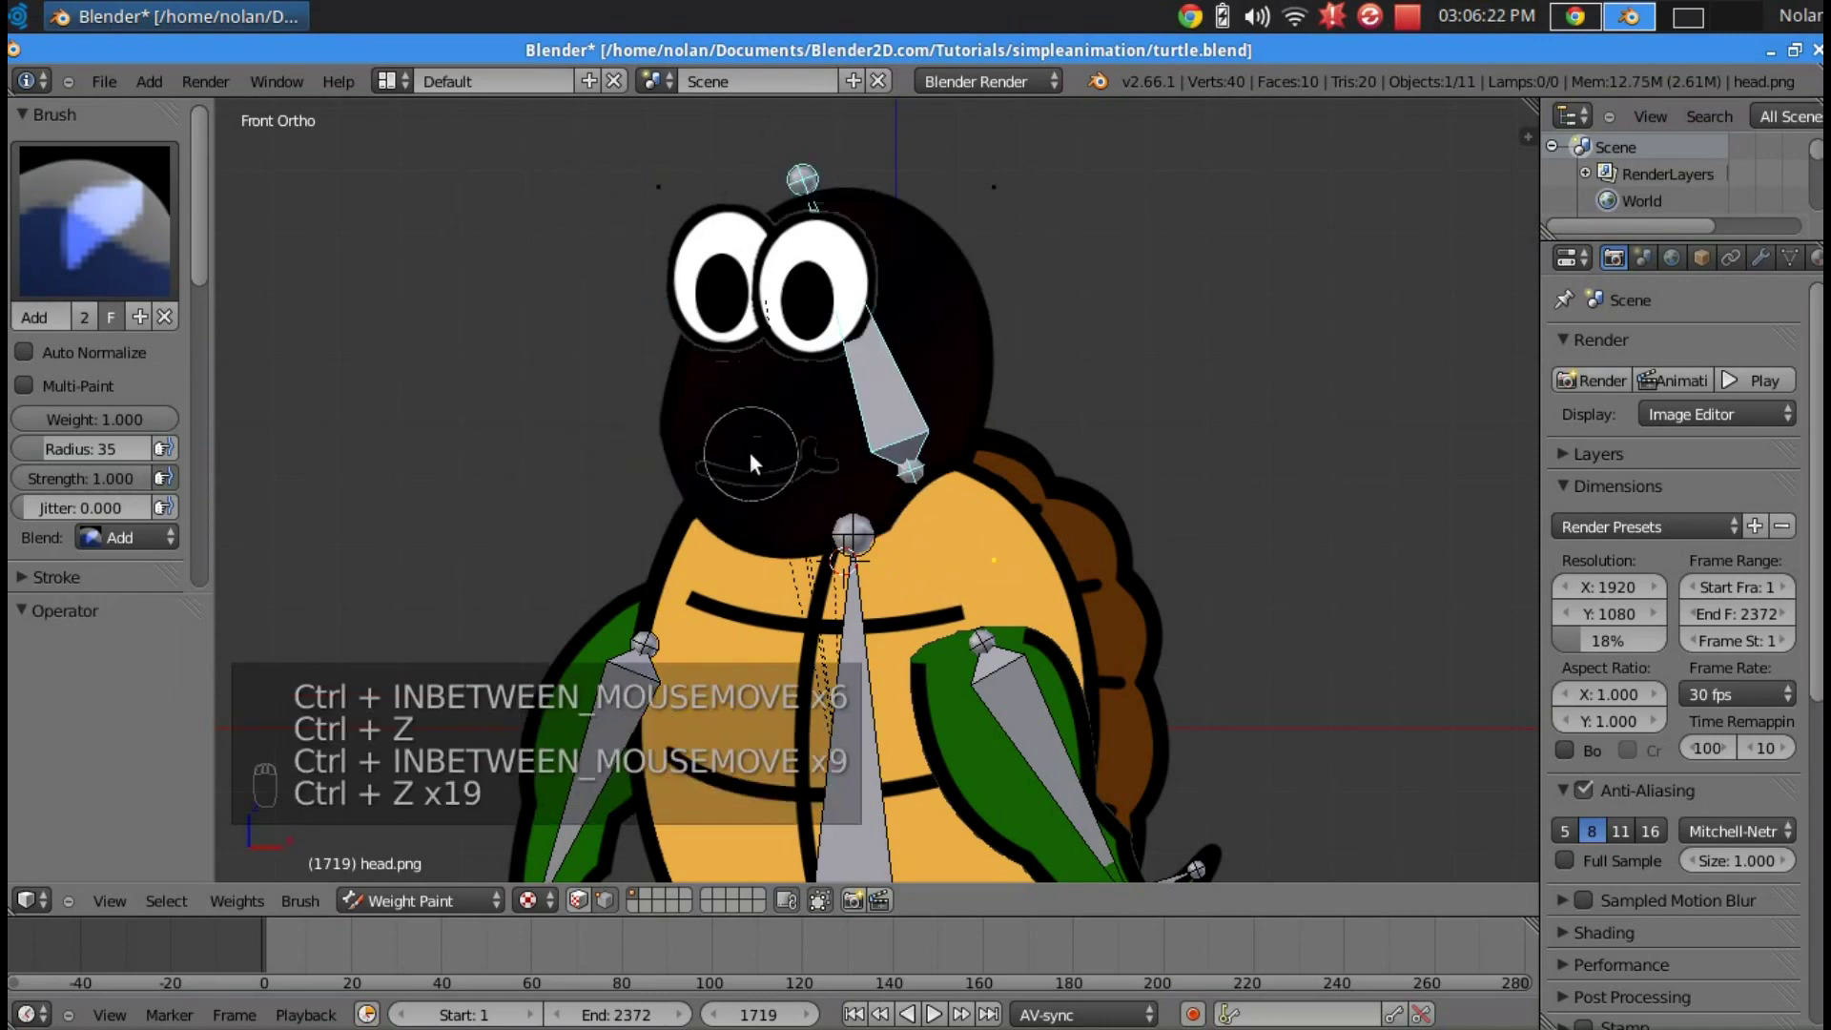
{"action": "key", "text": "r"}
{"action": "left_click", "coordinate": [1007, 339]}
{"action": "key", "text": "ctrl+z"}
{"action": "key", "text": "ctrl+z"}
{"action": "key", "text": "ctrl+z"}
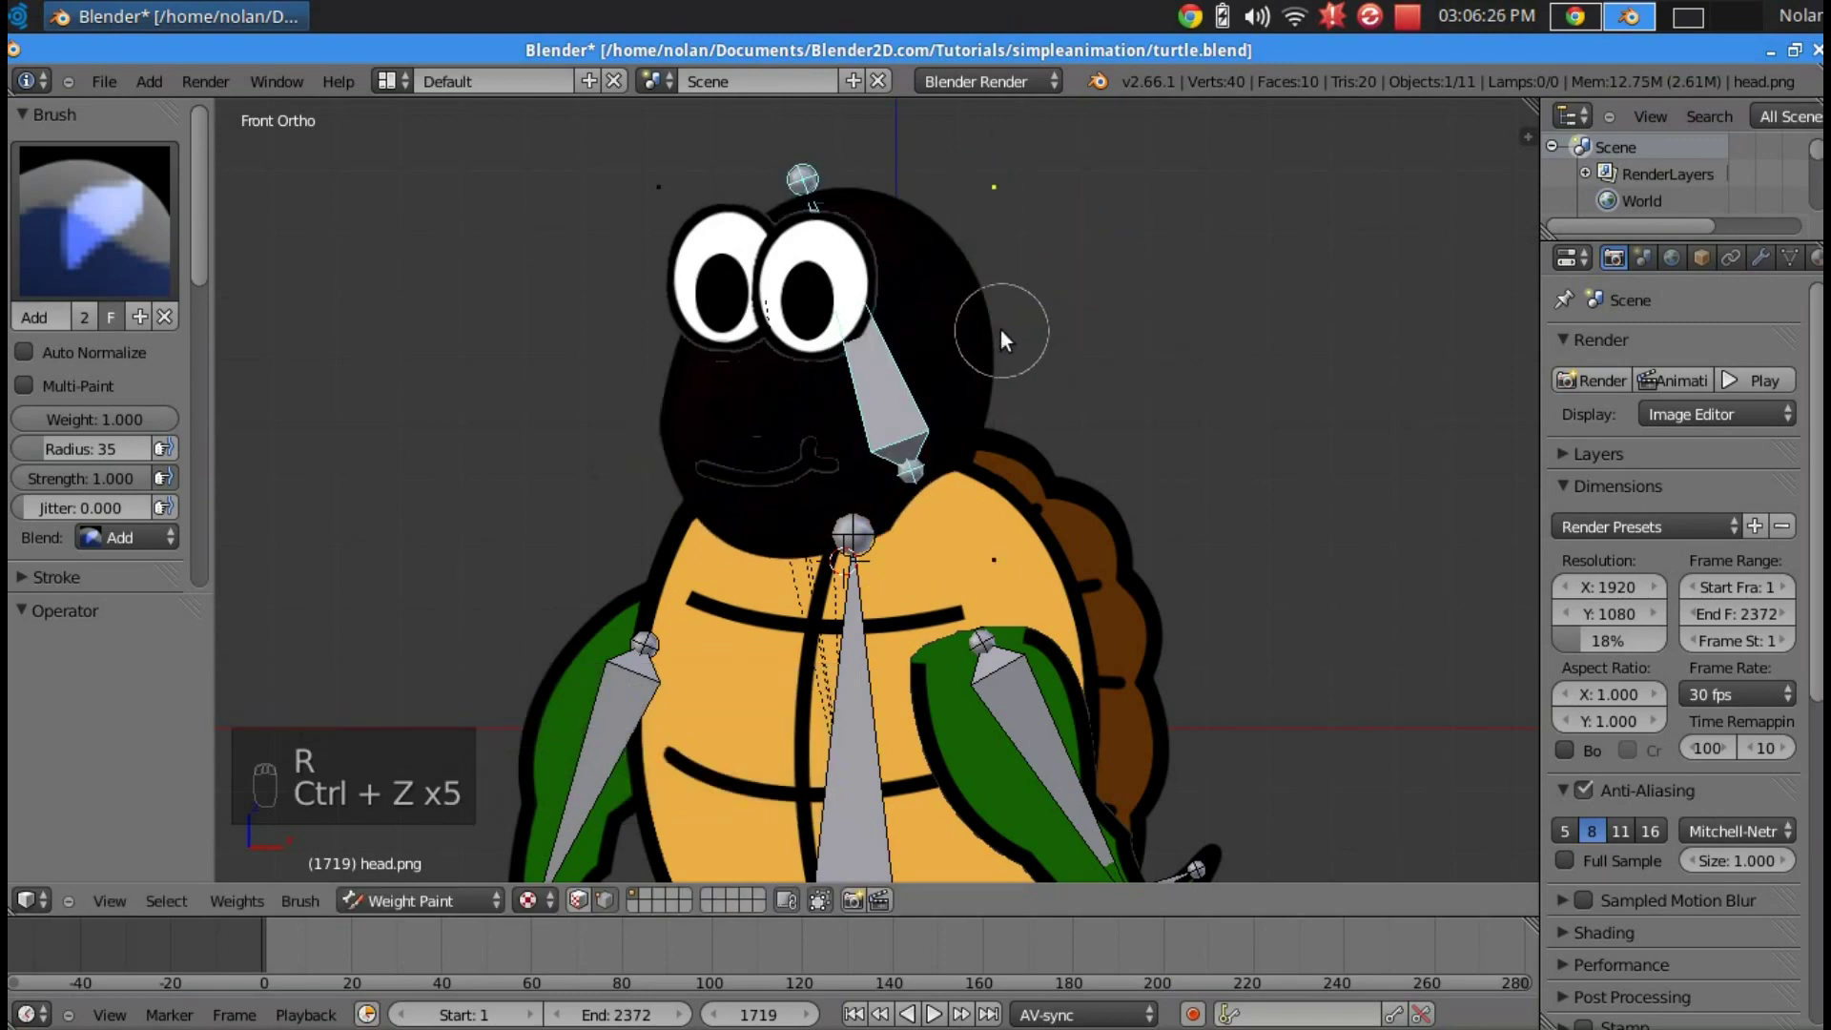
{"action": "key", "text": "r"}
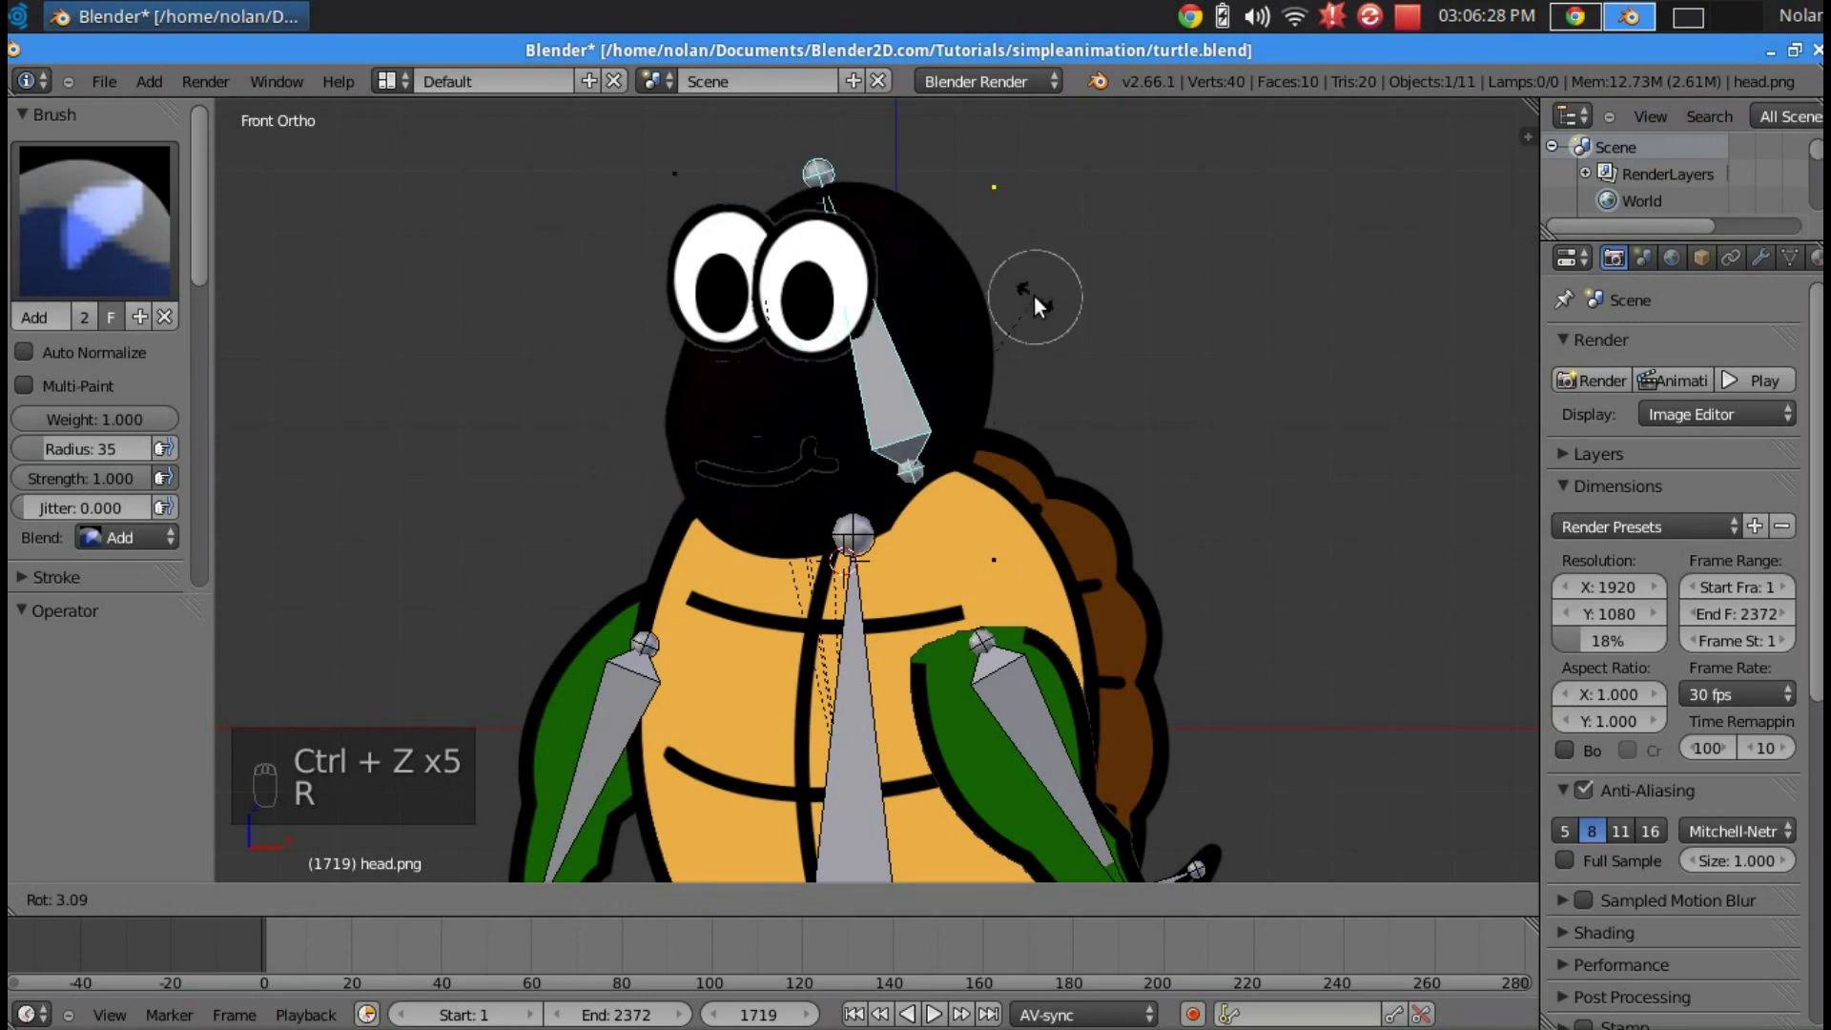
{"action": "key", "text": "ctrl+z"}
{"action": "key", "text": "ctrl+z"}
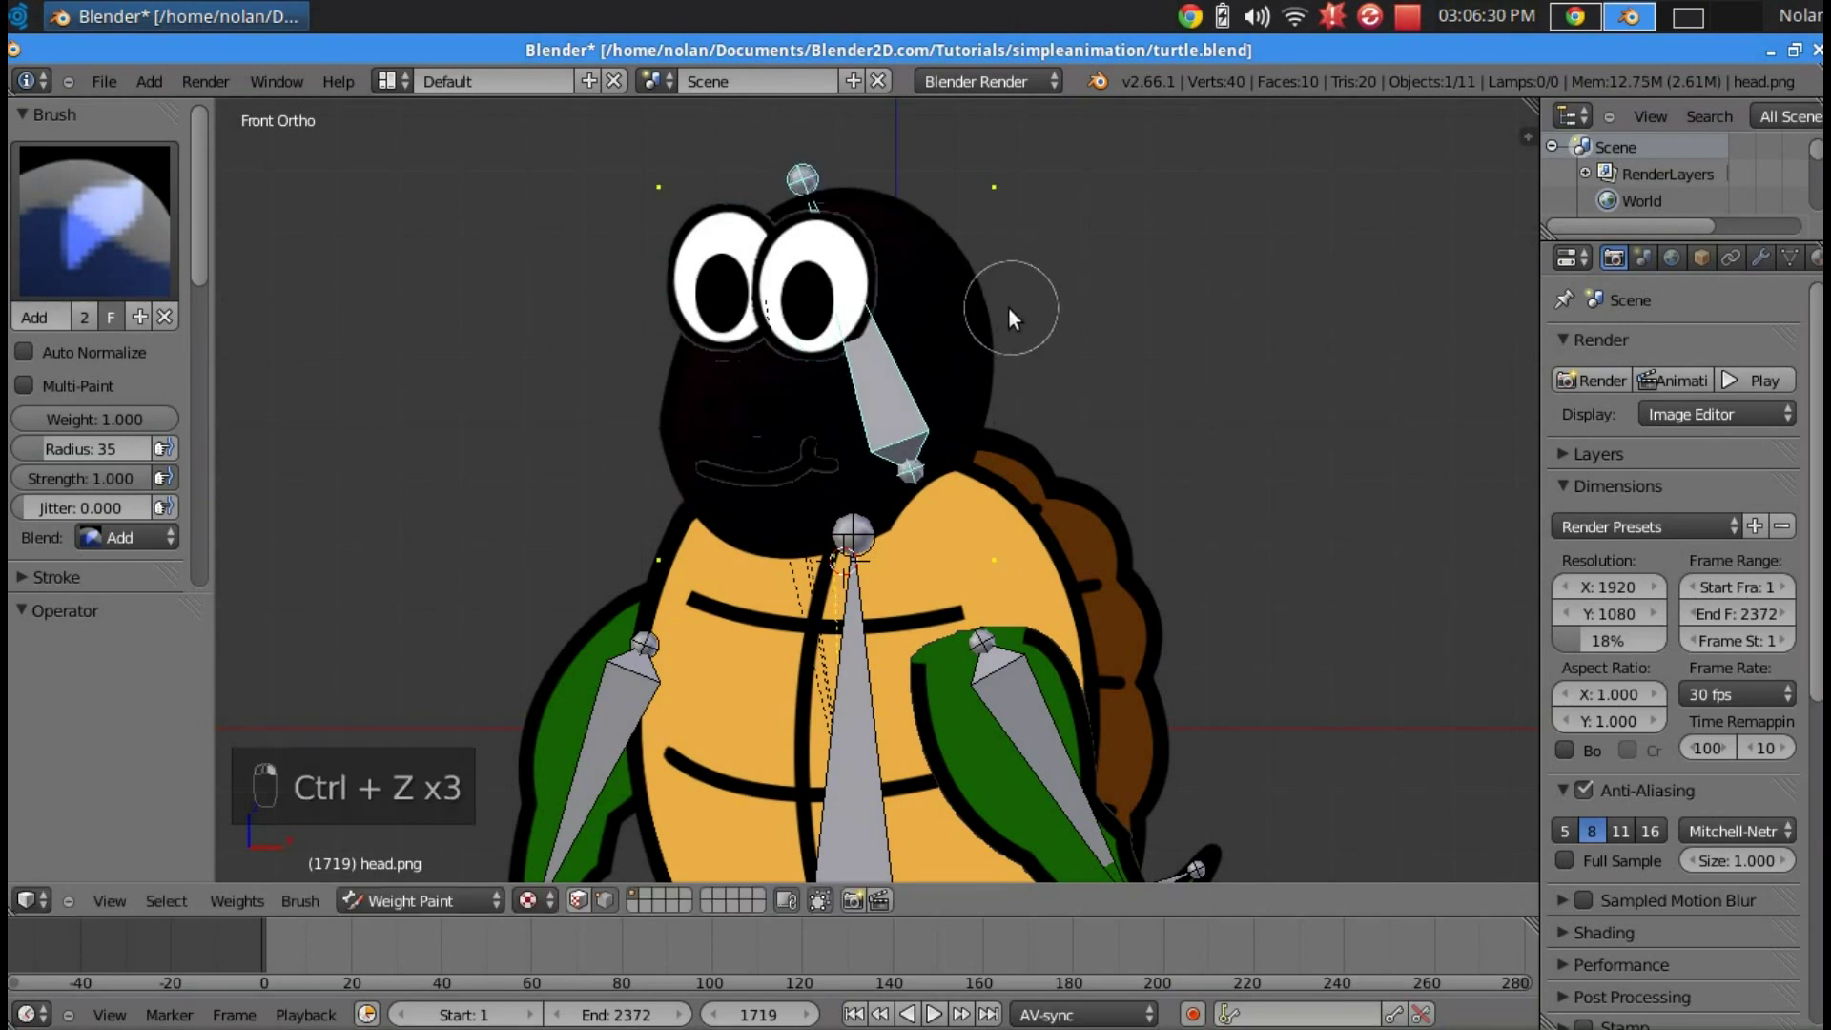
{"action": "key", "text": "r"}
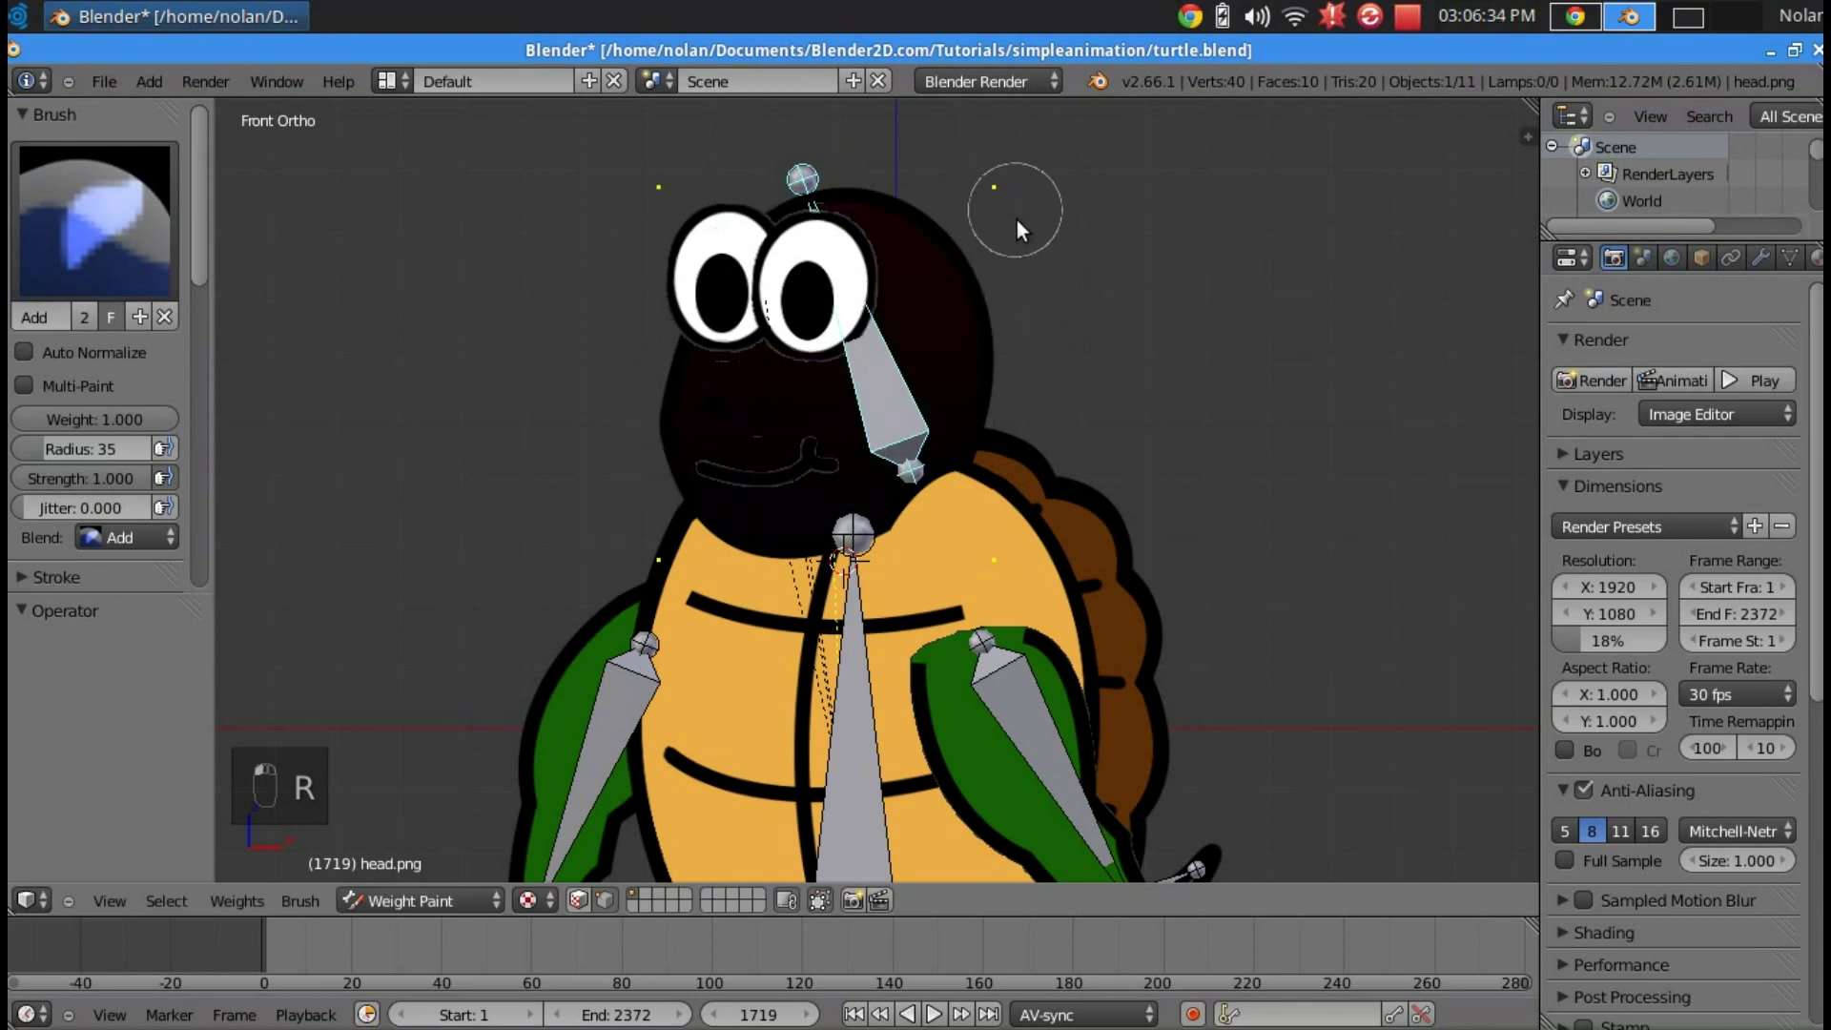
- Paint more neck-bone weight over the top of the head and retest the tilt
{"action": "left_click_drag", "start_coordinate": [617, 572], "coordinate": [1001, 566]}
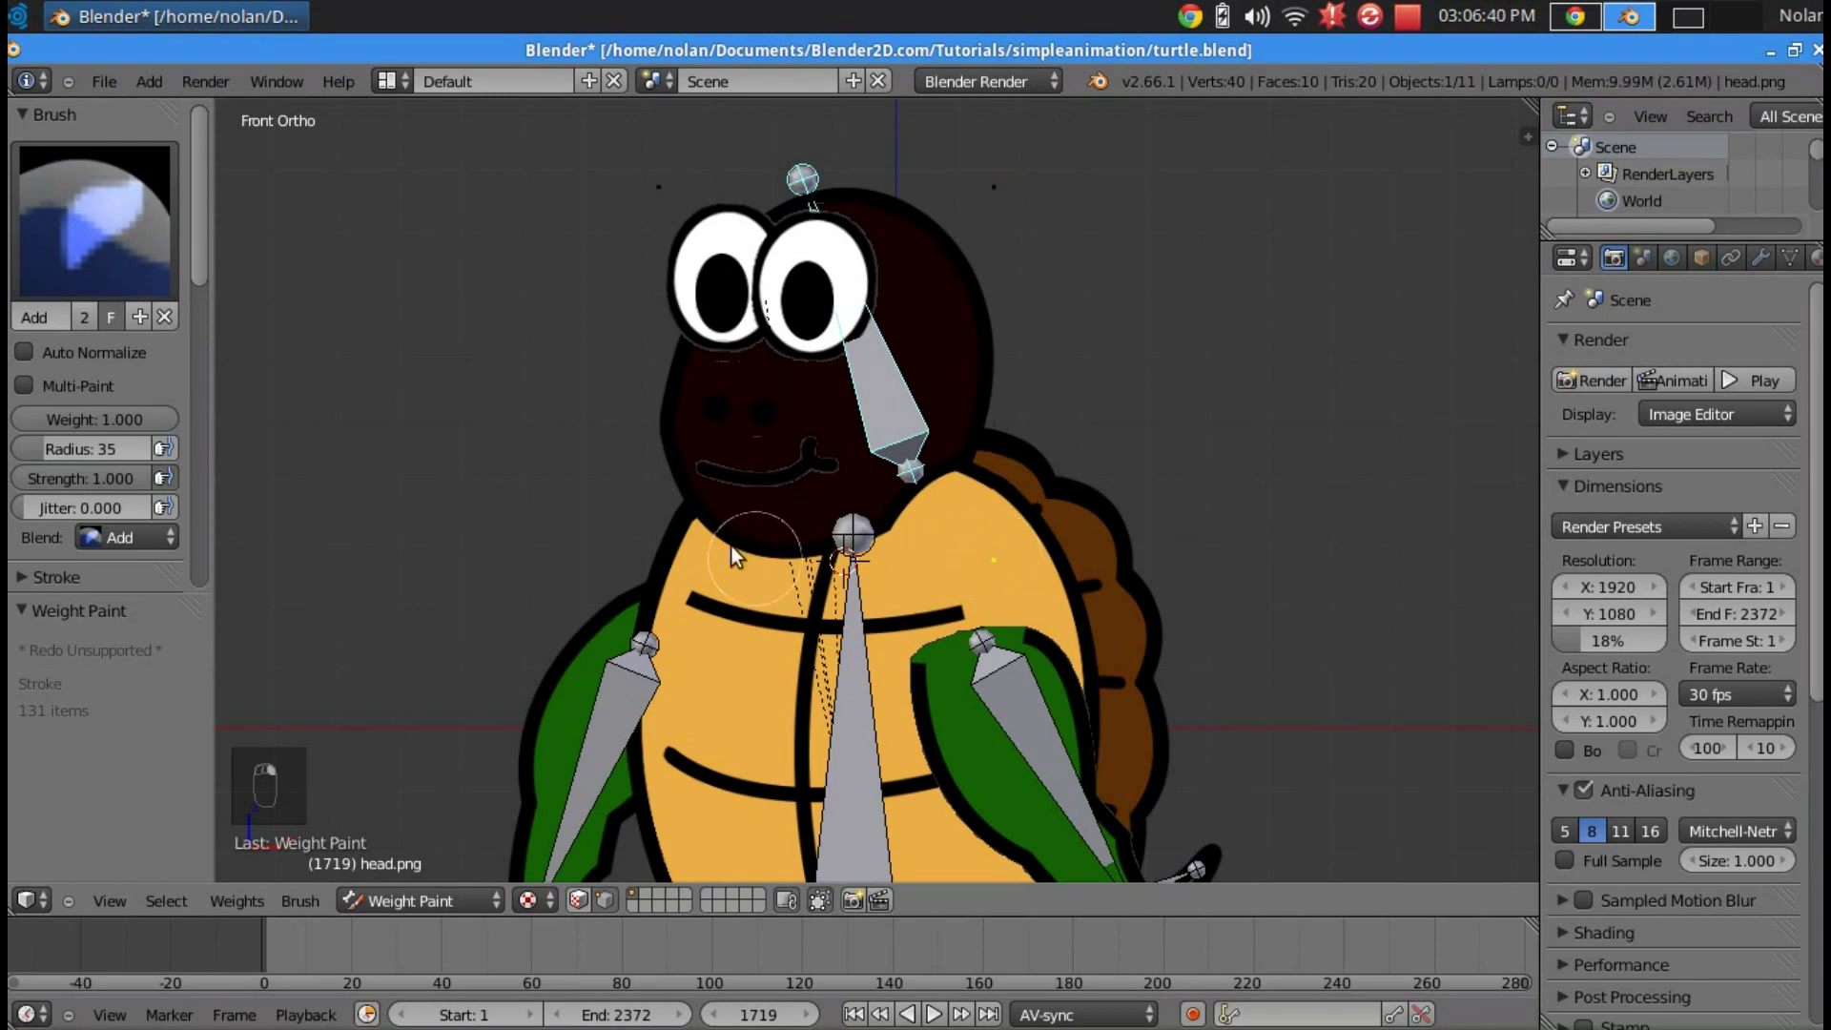
{"action": "middle_click", "coordinate": [661, 277]}
{"action": "key", "text": "e"}
{"action": "key", "text": "r"}
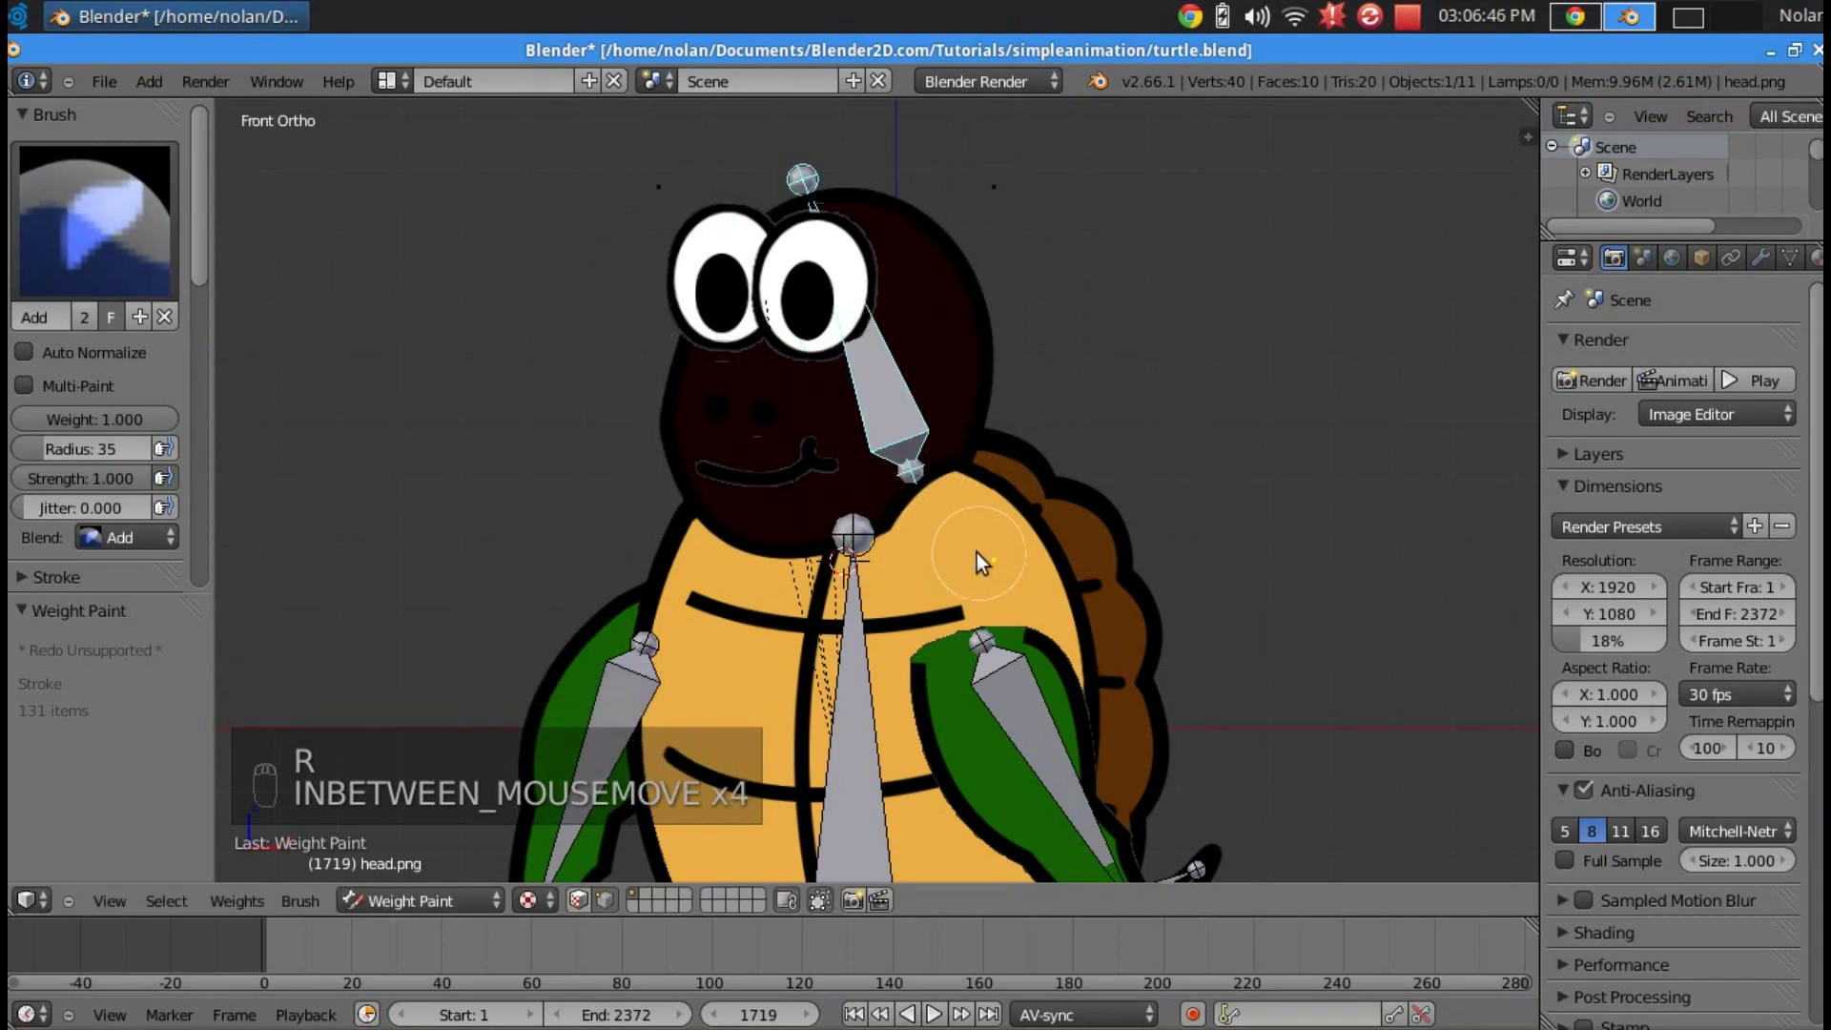
{"action": "key", "text": "ctrl+z"}
{"action": "key", "text": "ctrl+z"}
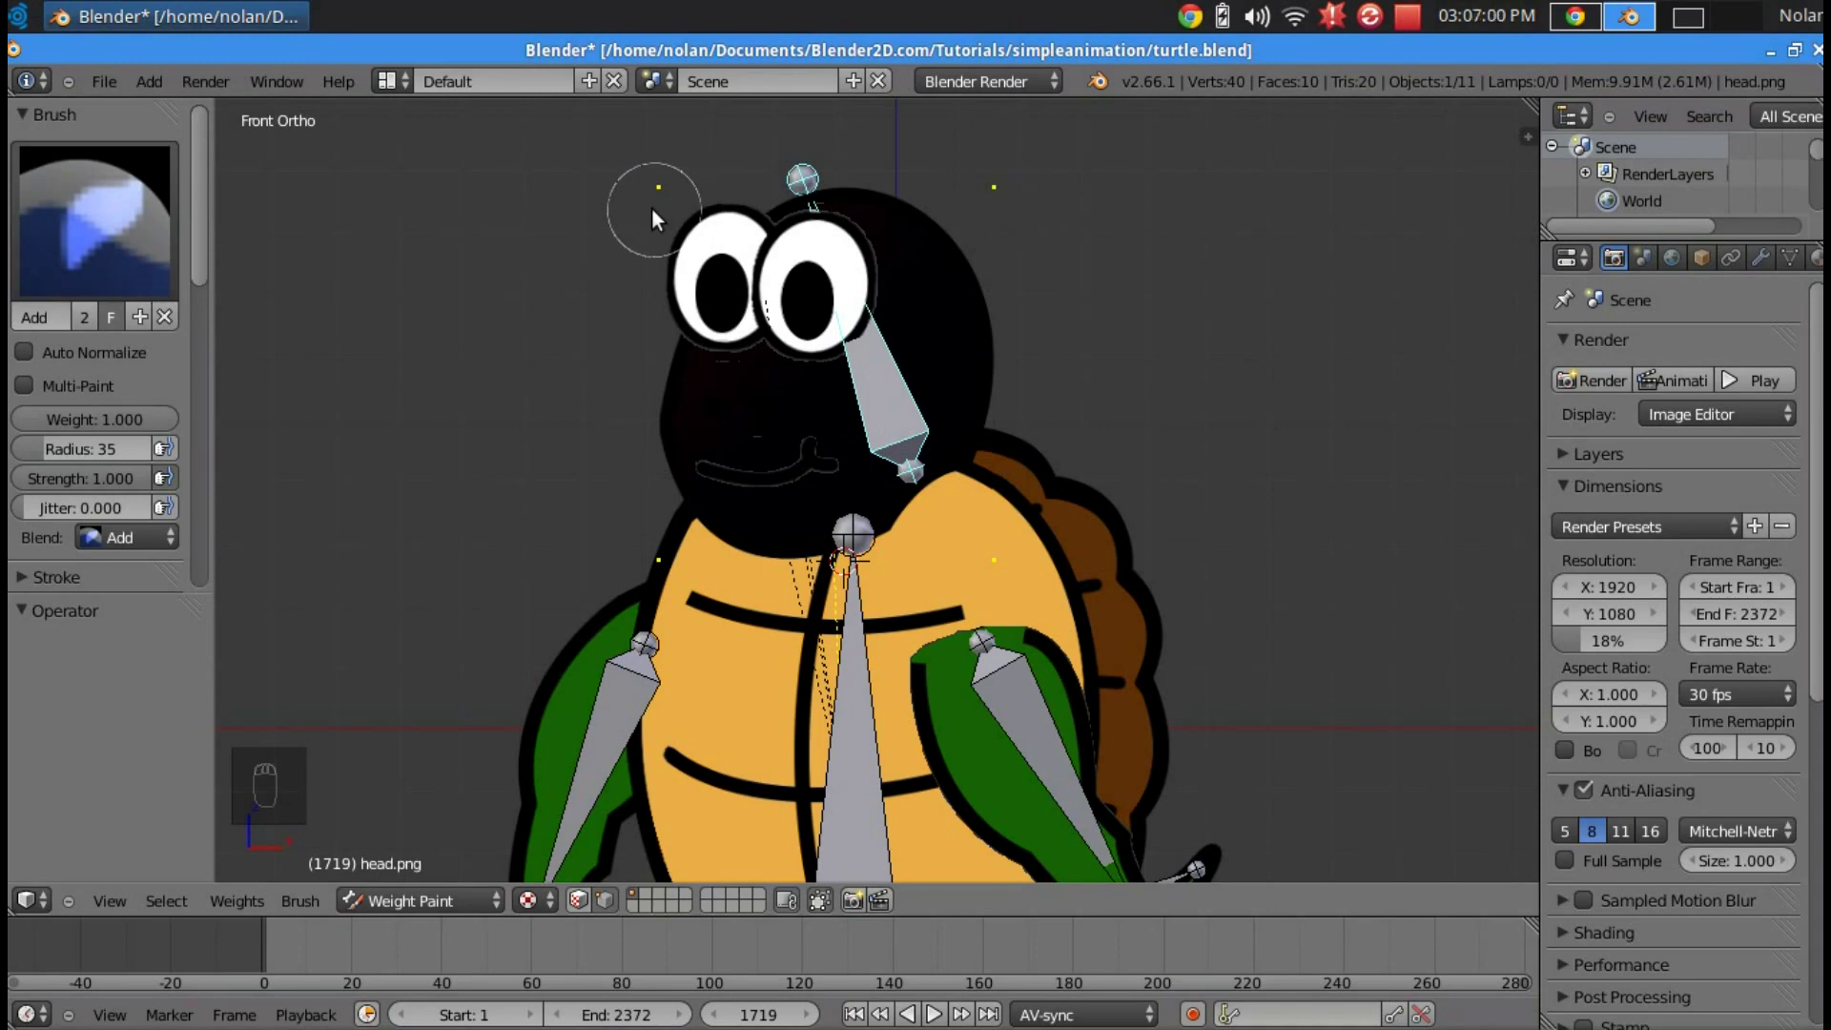
{"action": "left_click_drag", "start_coordinate": [621, 200], "coordinate": [627, 559]}
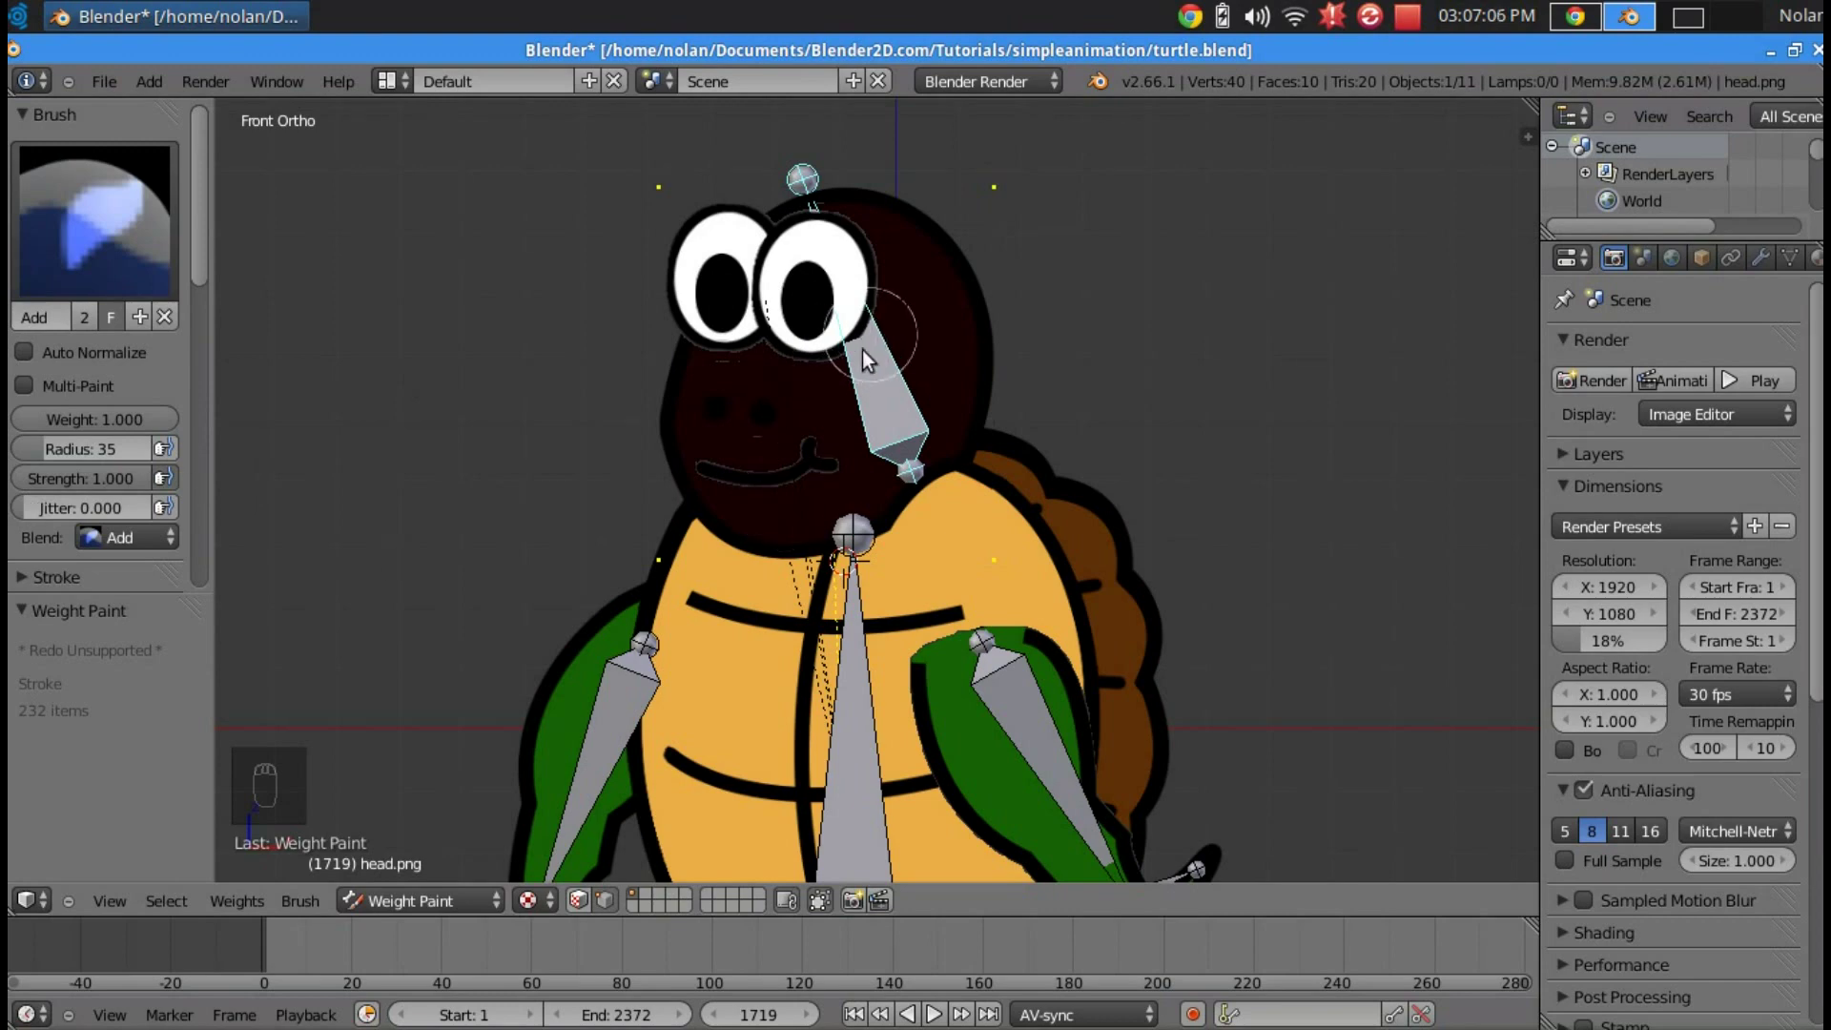
- Weight paint pupils.png with full neck-bone weight, then return to Object Mode on eyes.png
{"action": "key", "text": "r"}
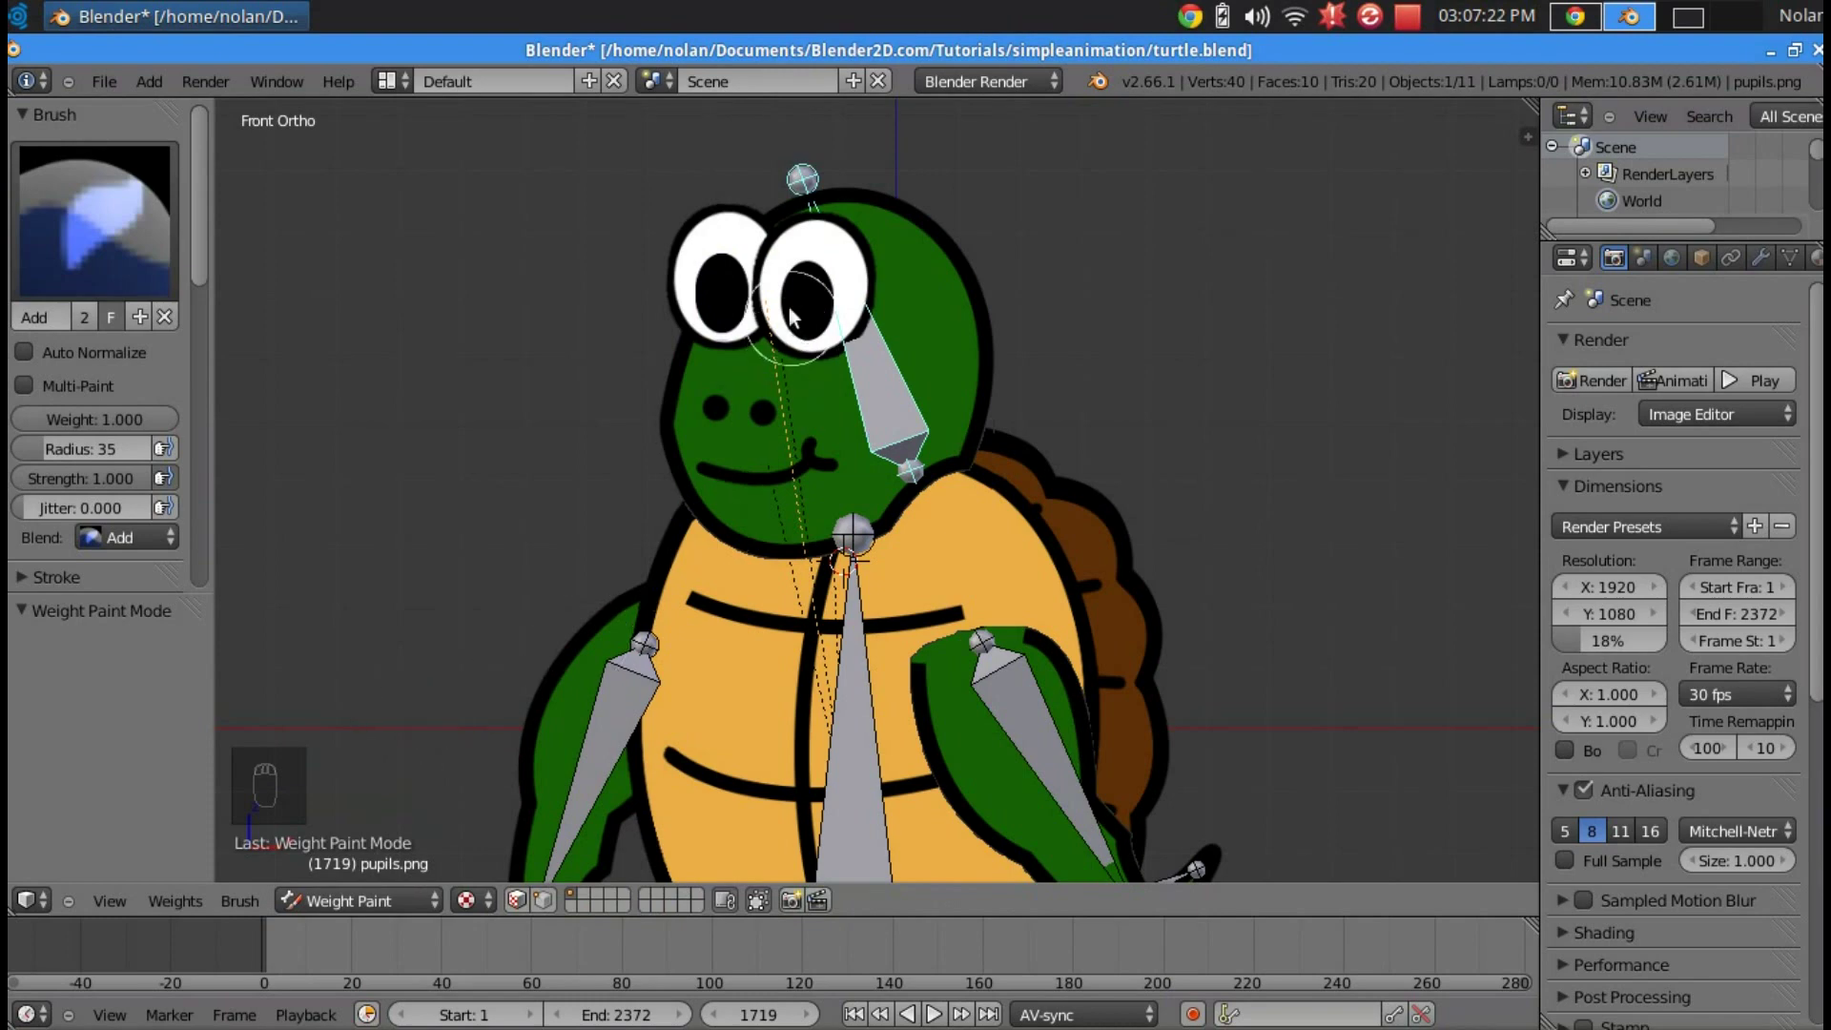
{"action": "left_click_drag", "start_coordinate": [547, 908], "coordinate": [706, 357]}
{"action": "left_click_drag", "start_coordinate": [701, 333], "coordinate": [776, 350]}
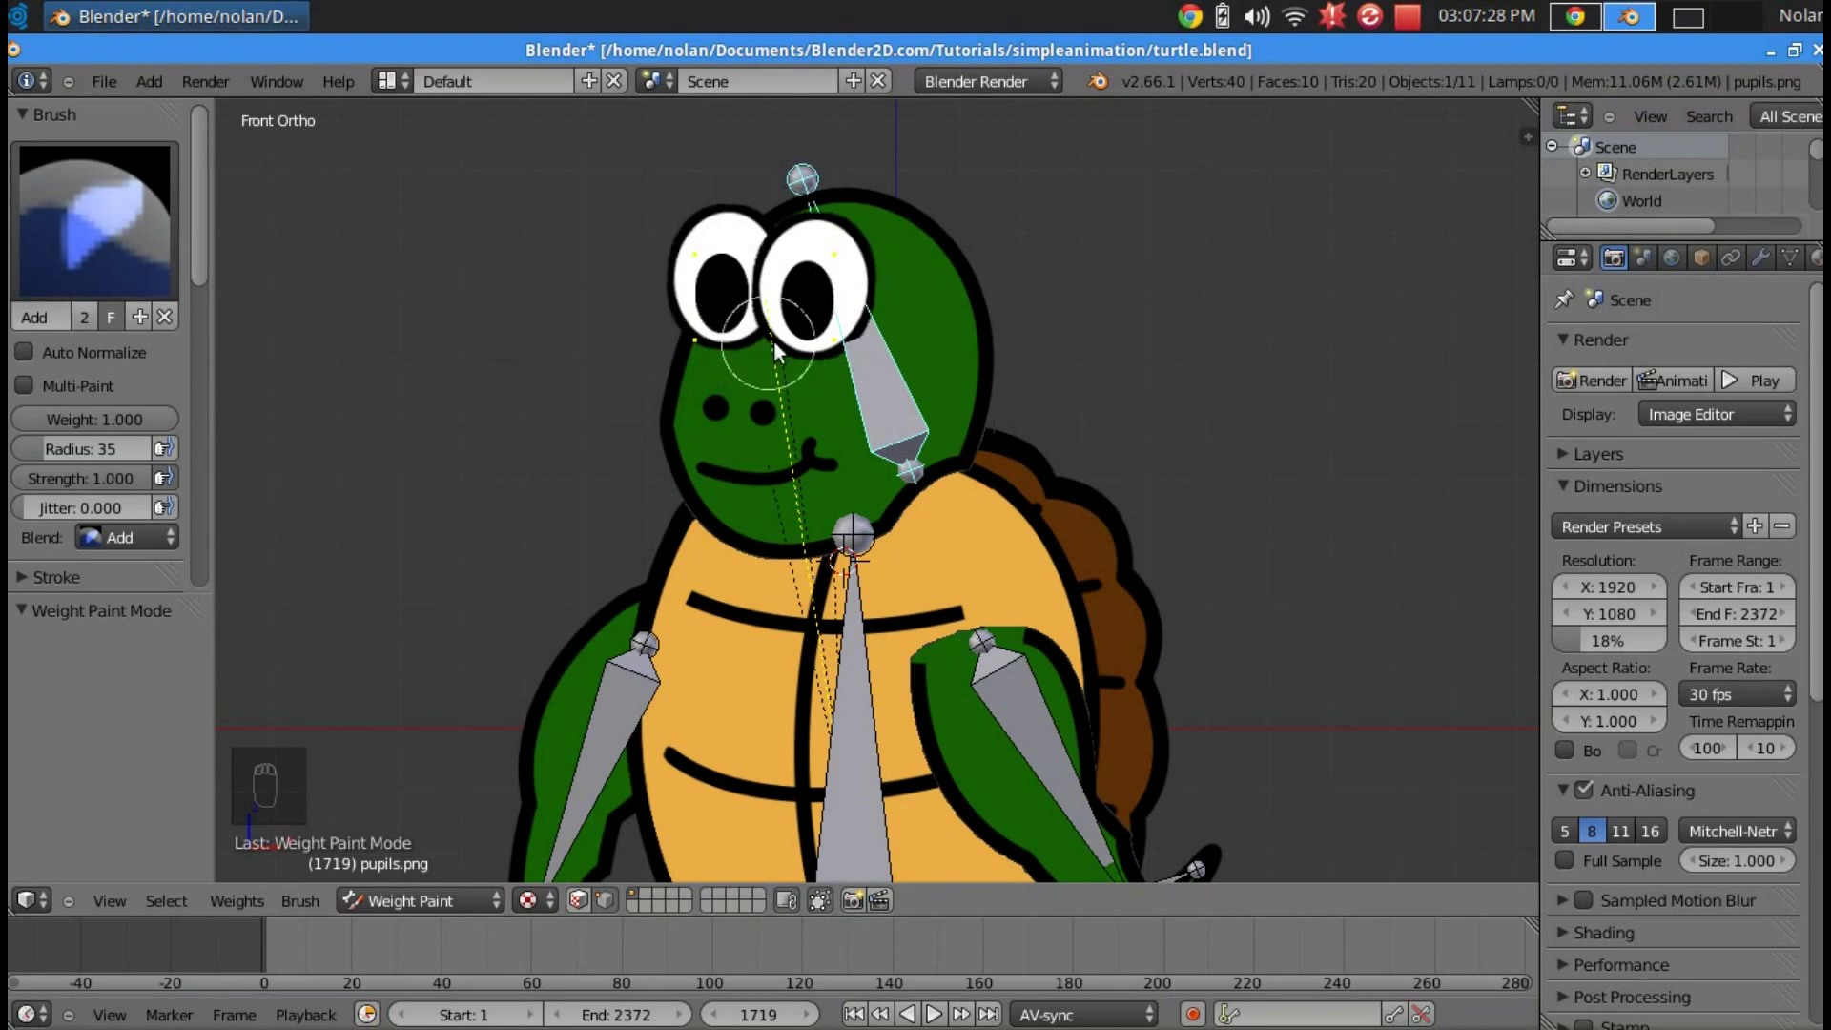
{"action": "key", "text": "r"}
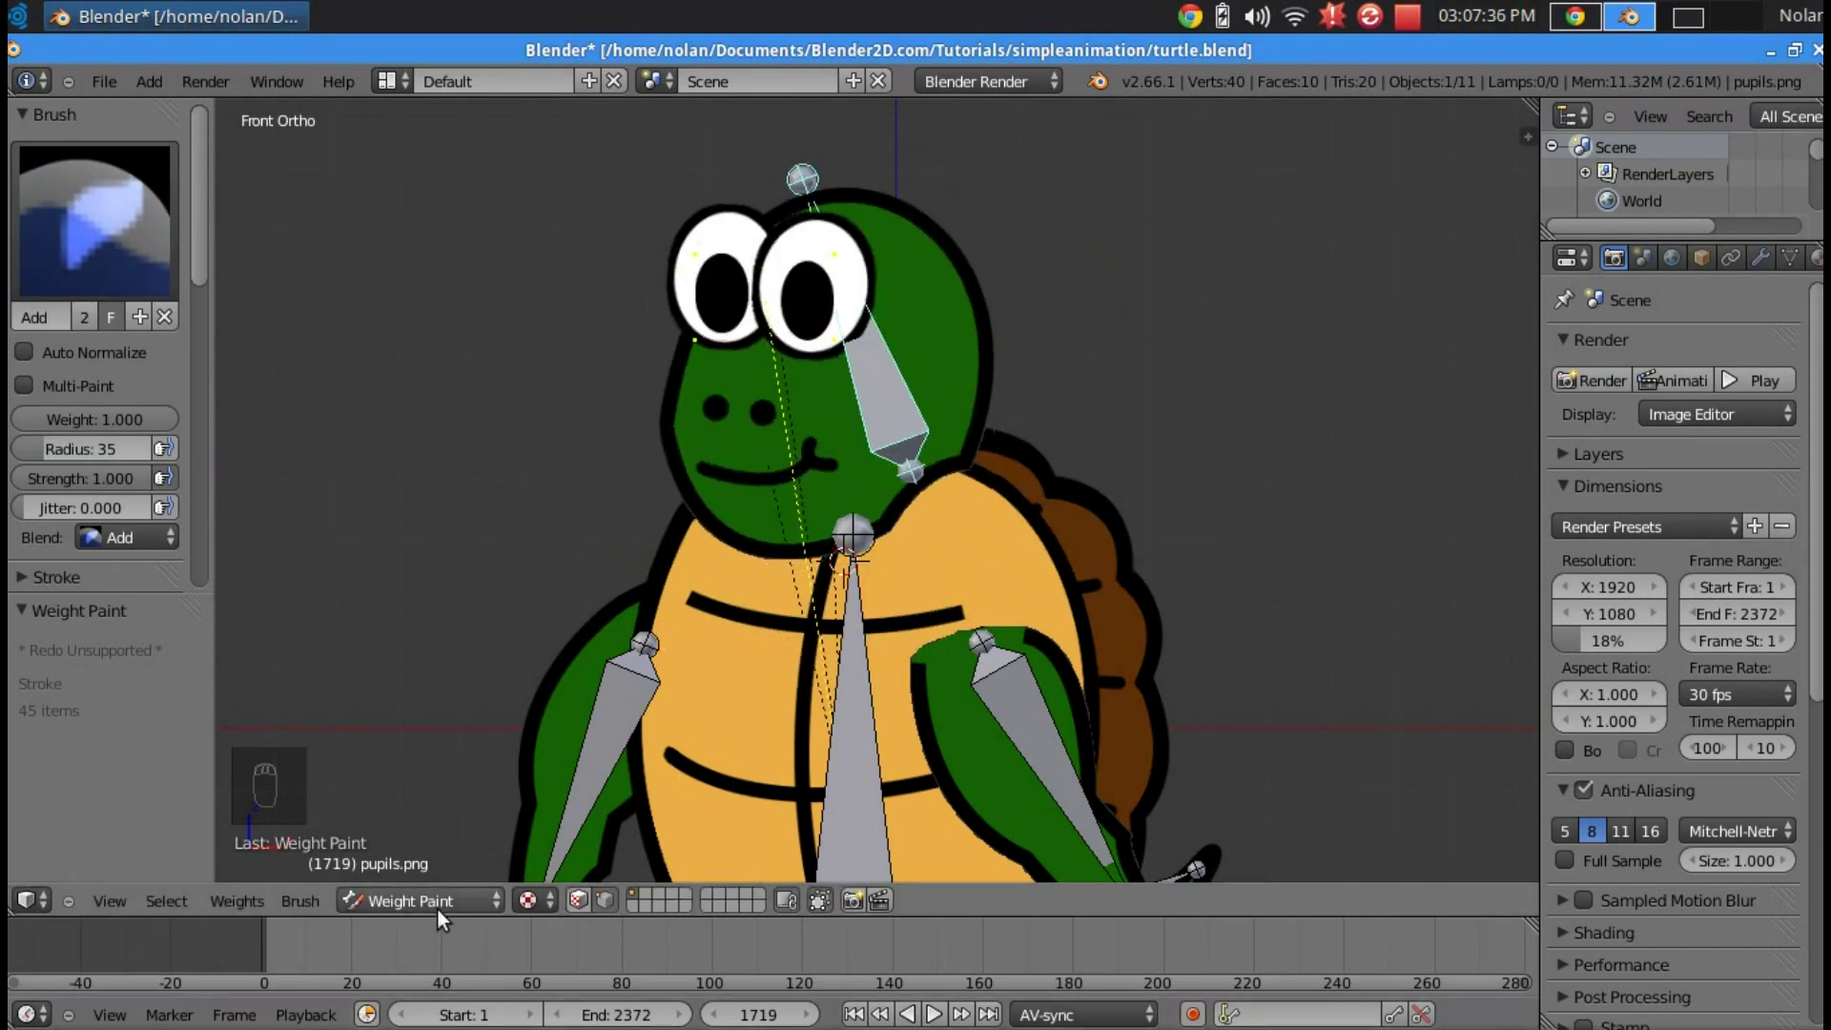
{"action": "type", "text": "..."}
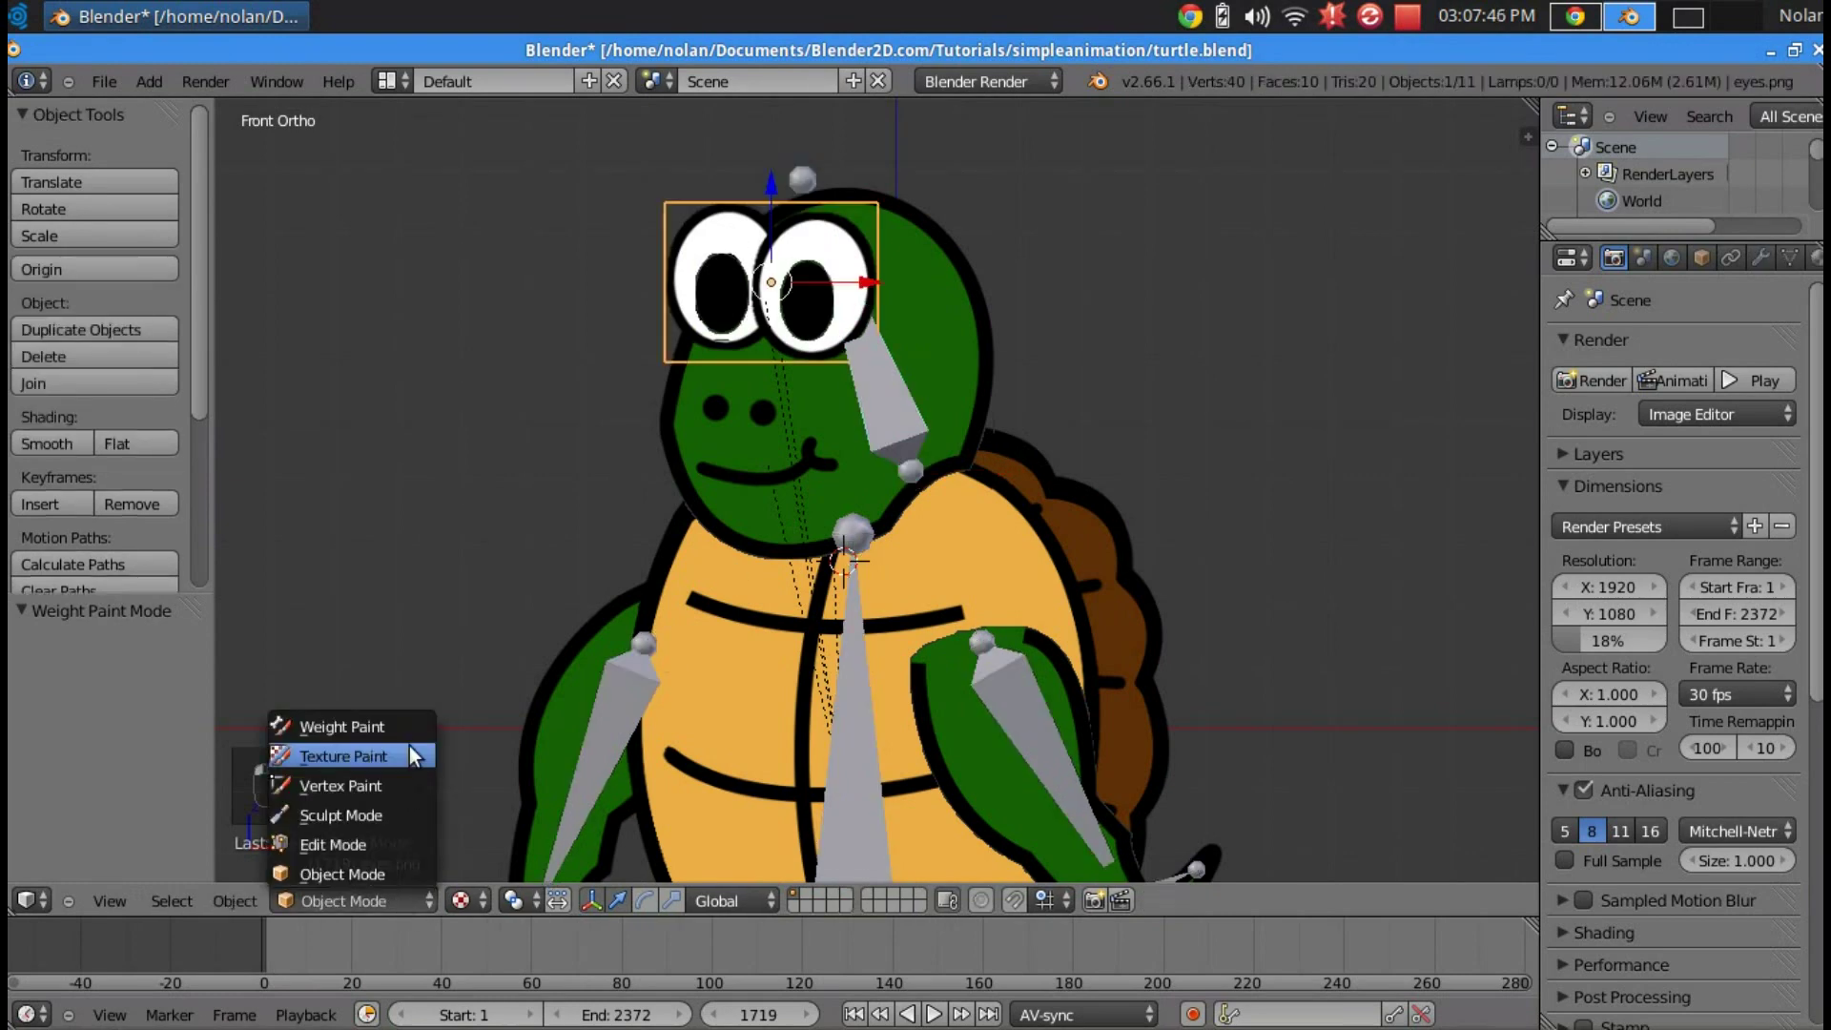
- Weight paint eyes.png and smile.png to the neck bone and test the head rotation
{"action": "left_click", "coordinate": [445, 677]}
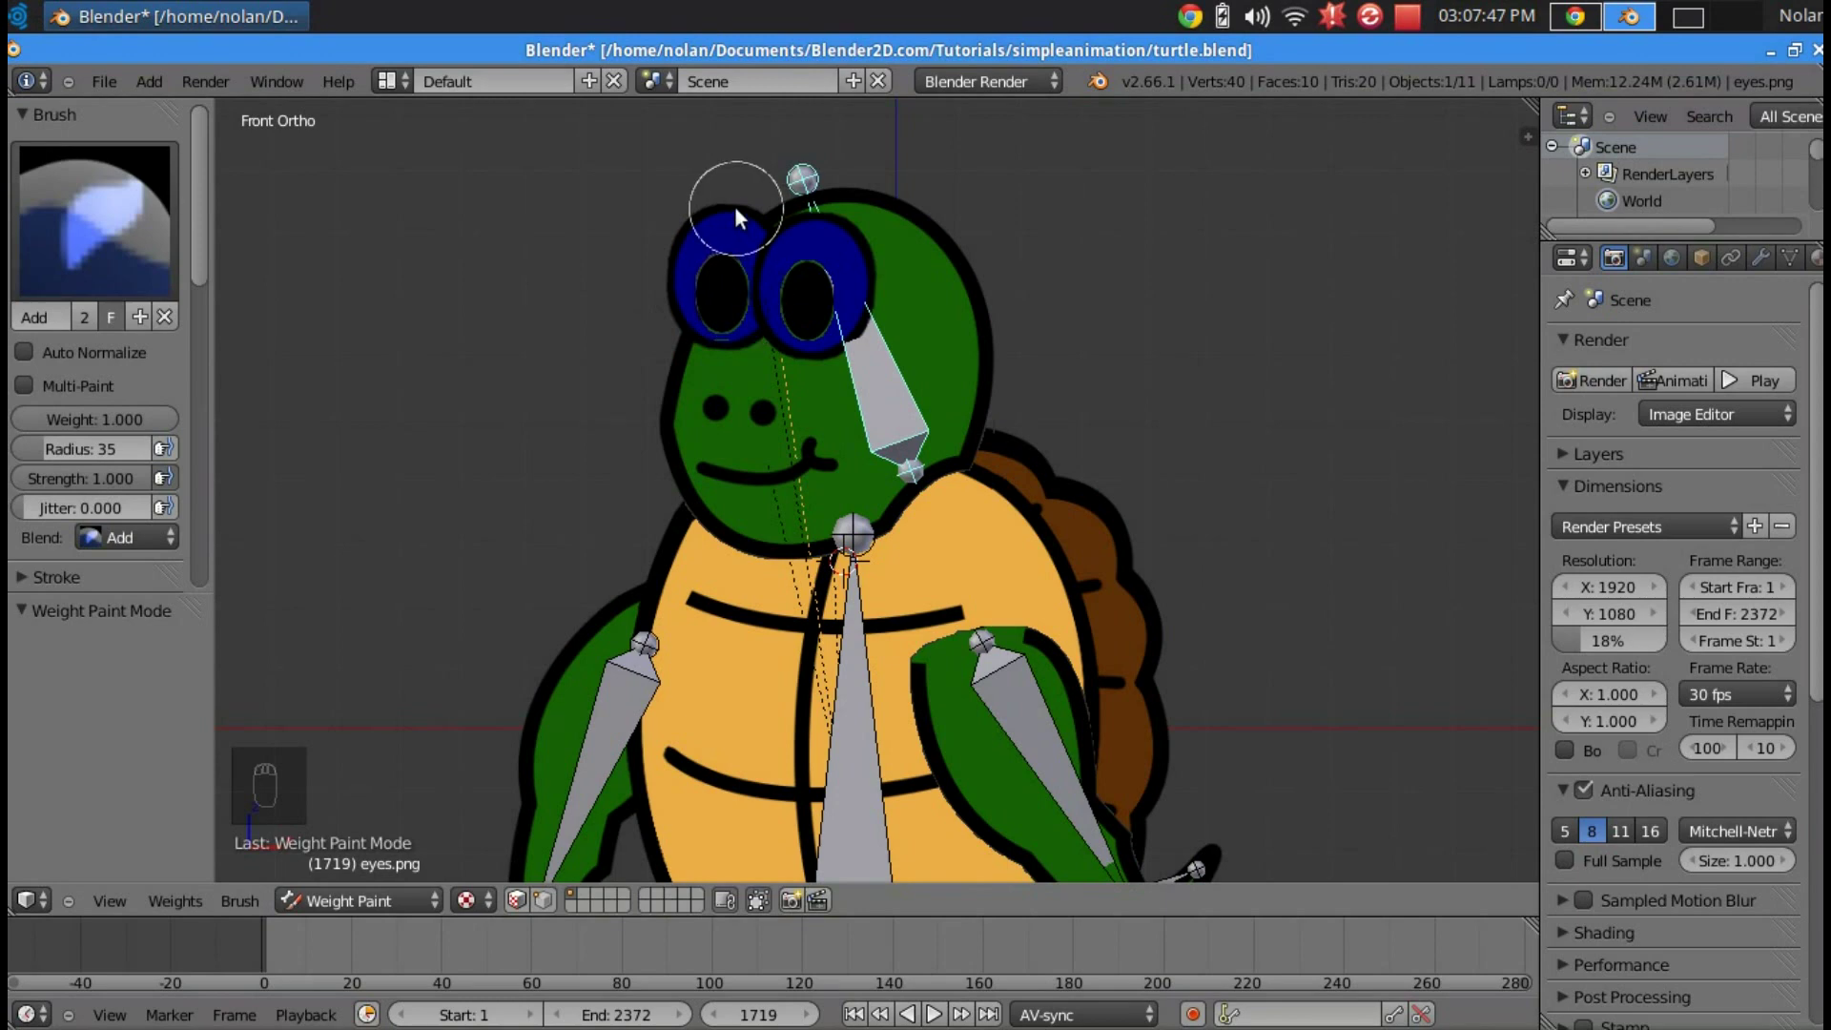
{"action": "left_click_drag", "start_coordinate": [551, 911], "coordinate": [742, 345]}
{"action": "key", "text": "r"}
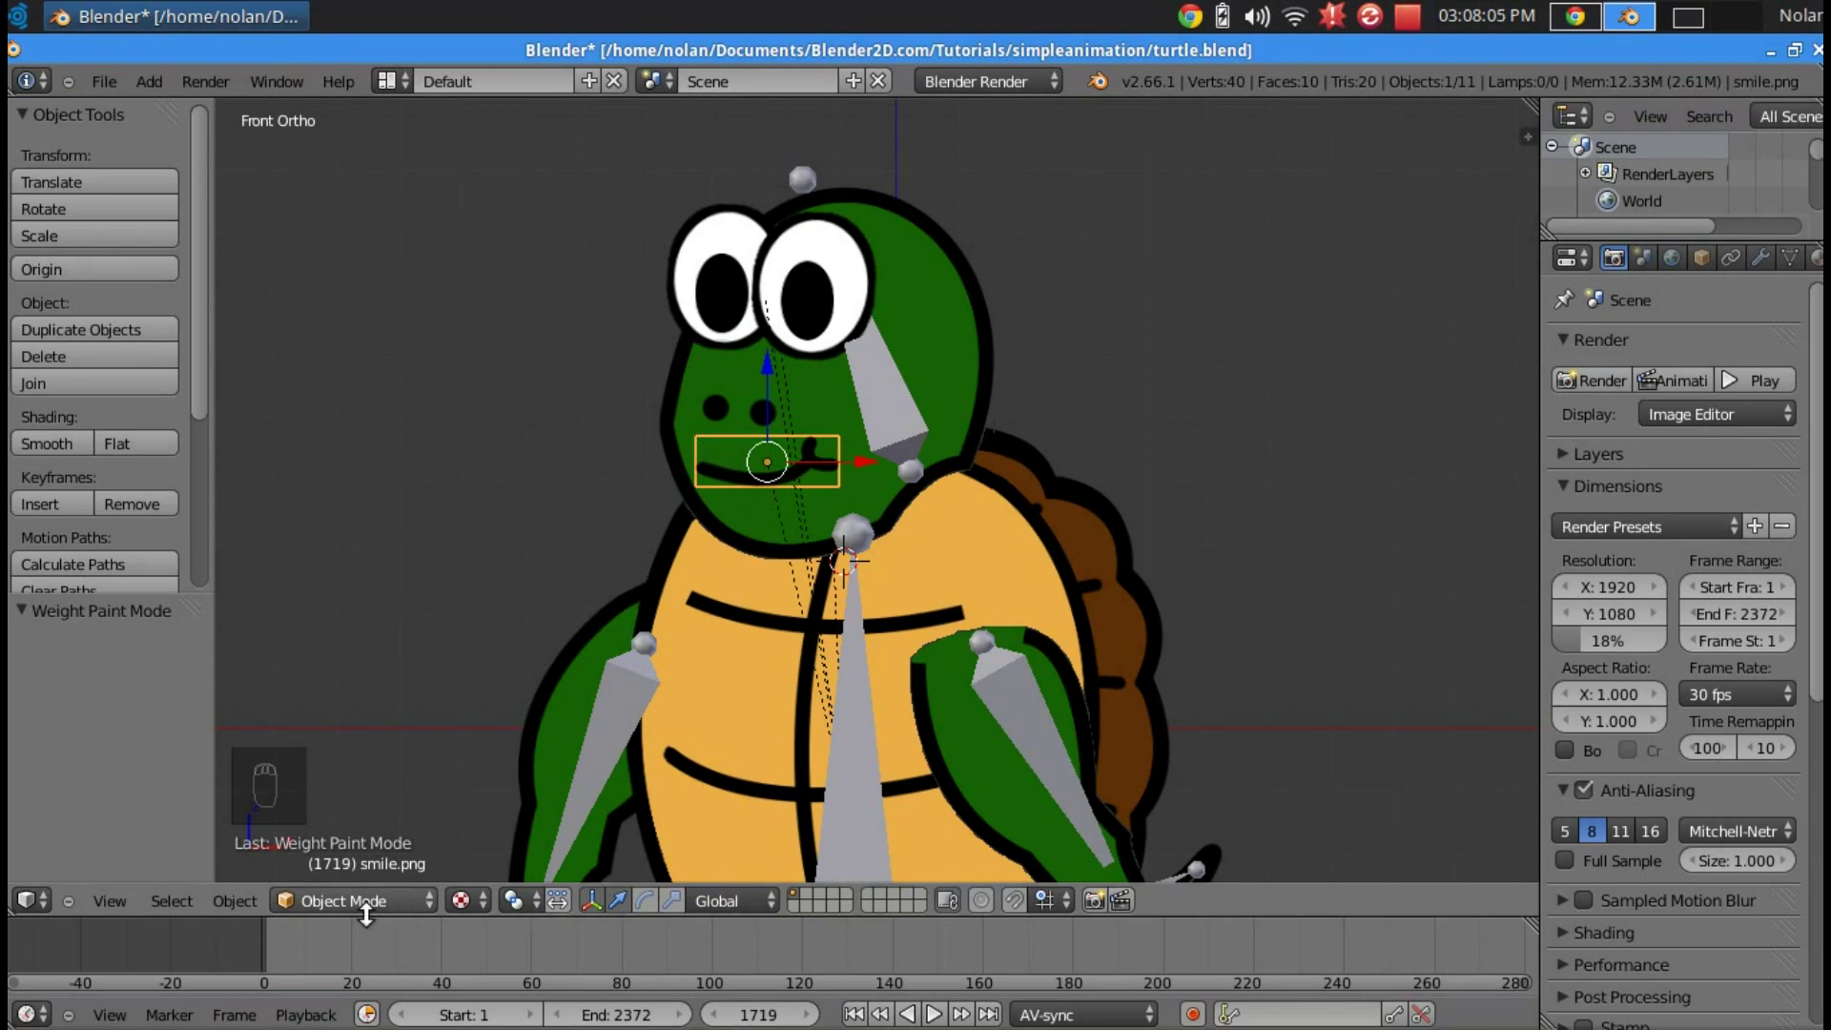
{"action": "left_click", "coordinate": [378, 913]}
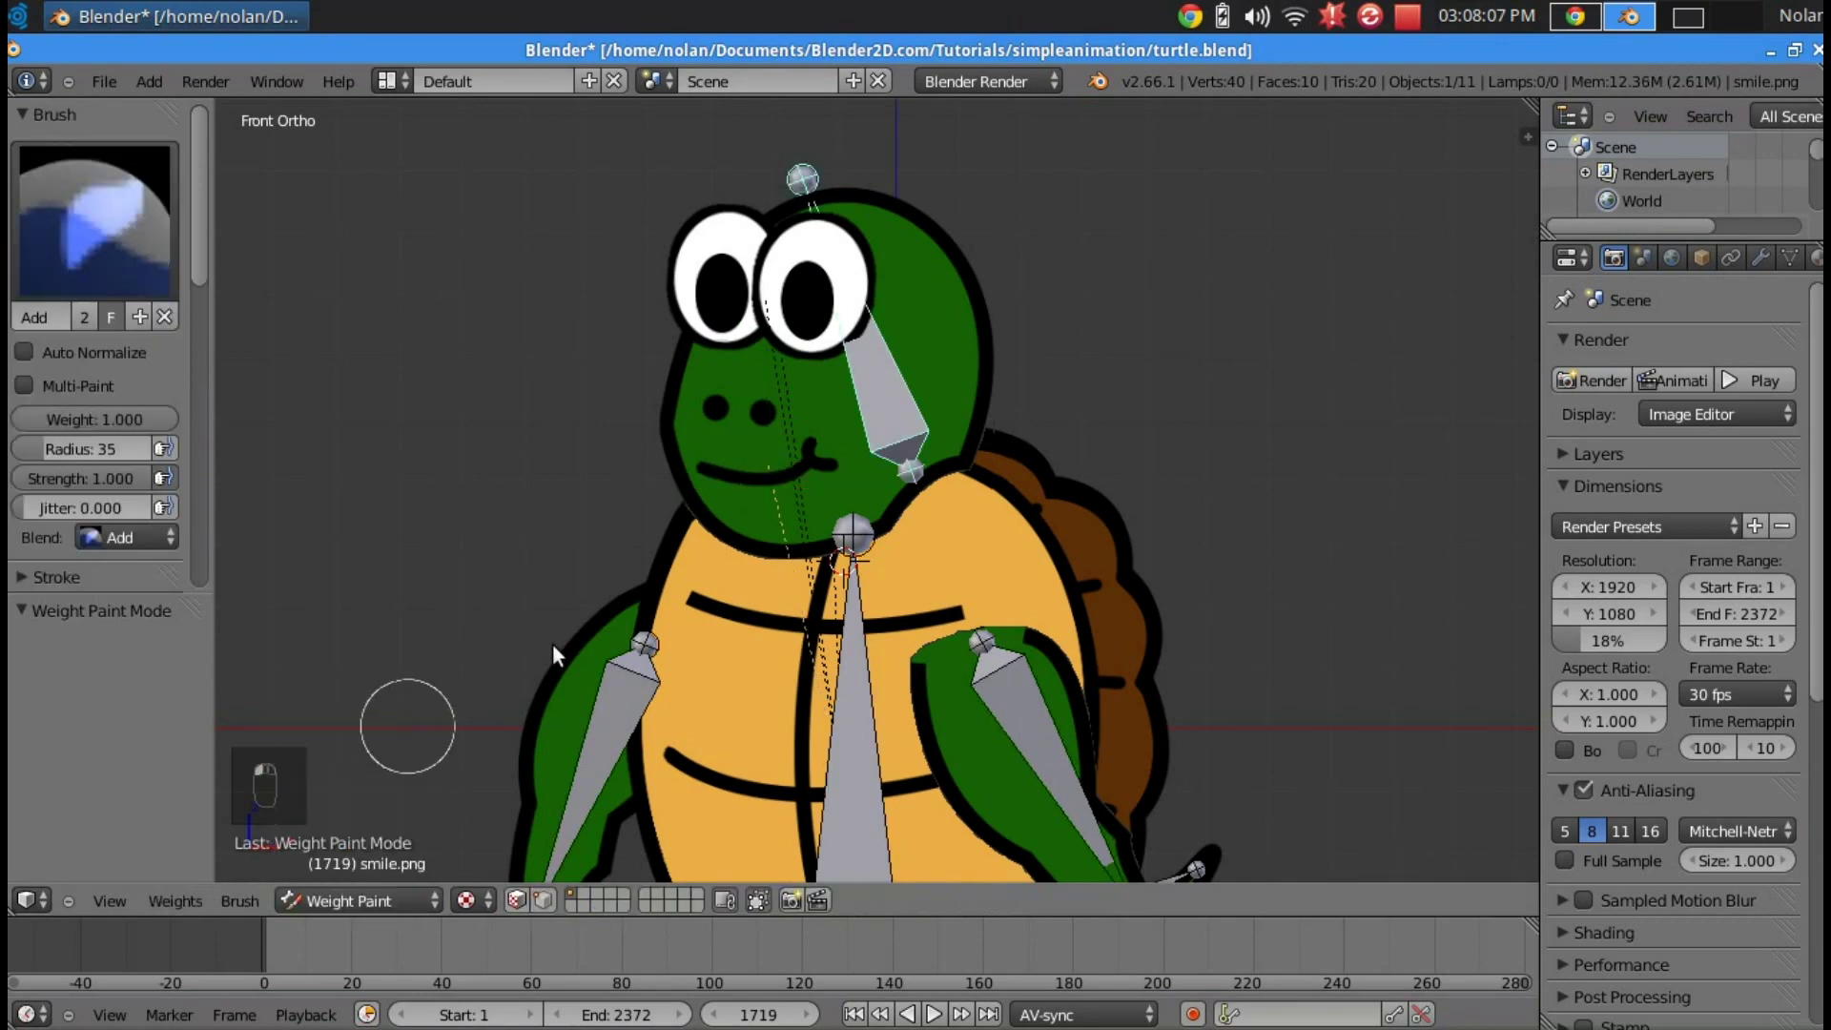
{"action": "key", "text": "r"}
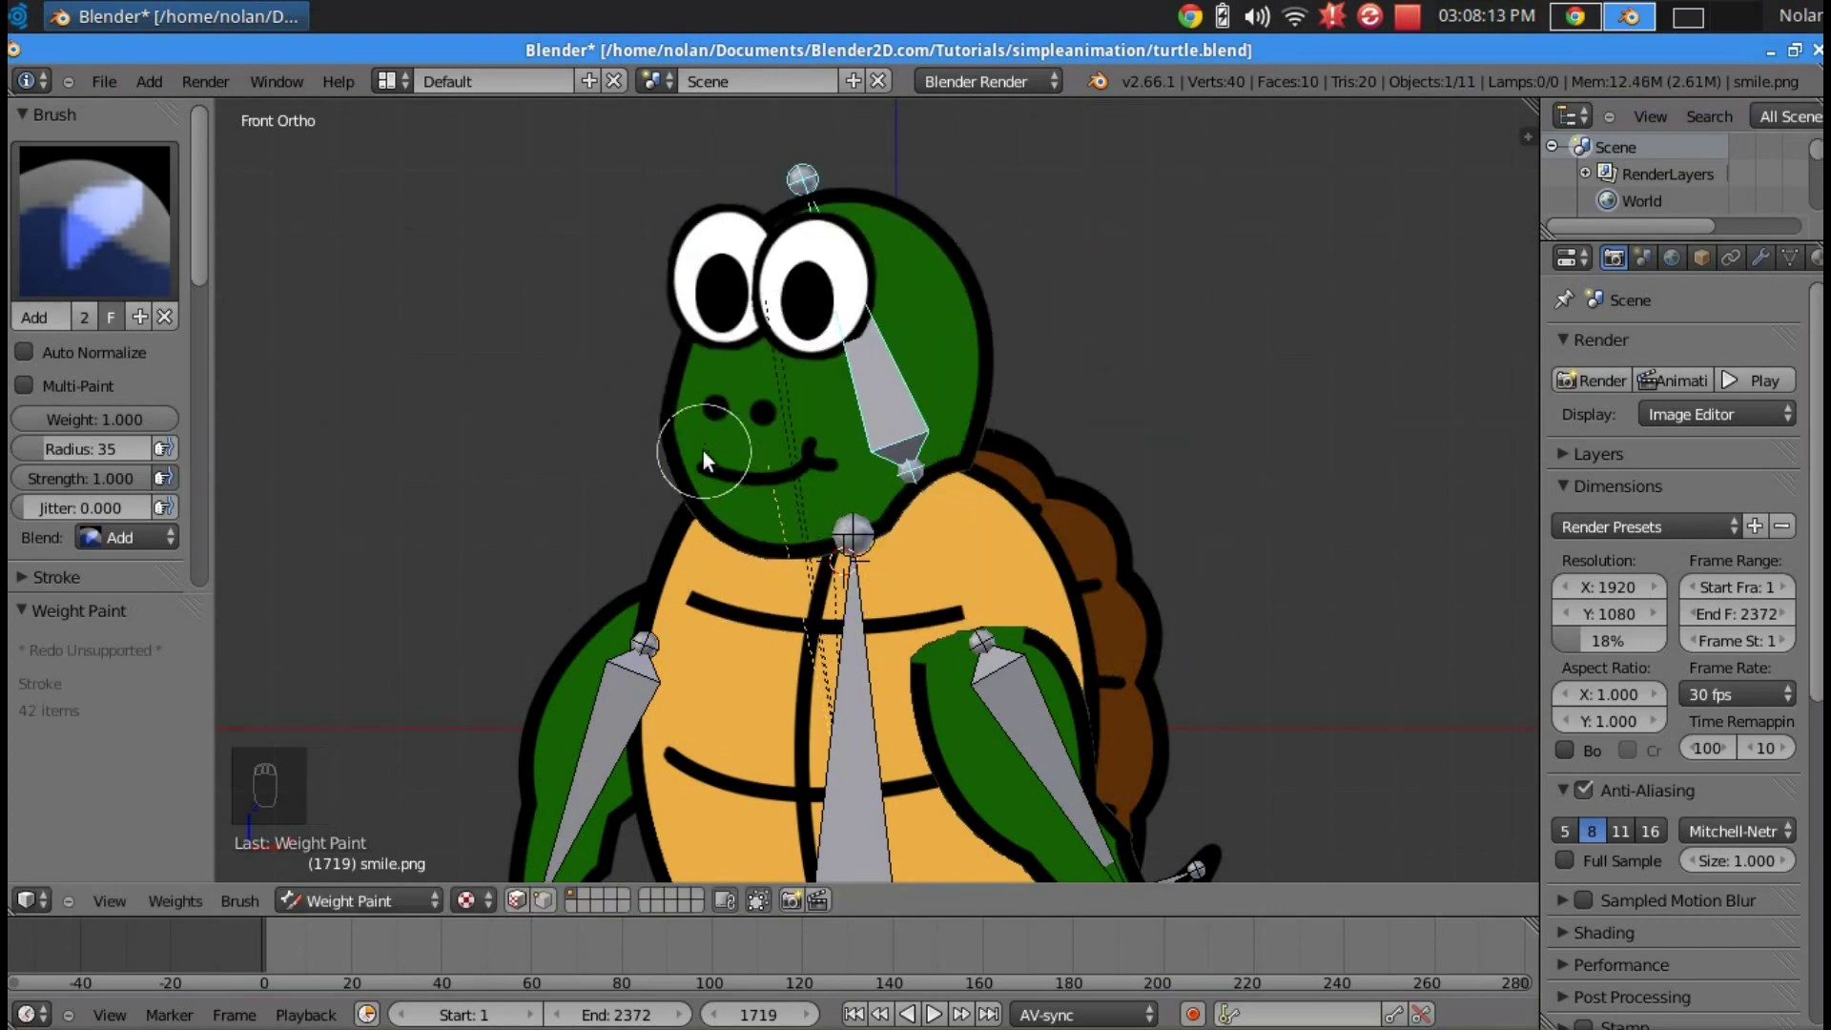
- Bind the arm image to the armature with Armature Deform and weight-paint it to its arm bone
{"action": "key", "text": "r"}
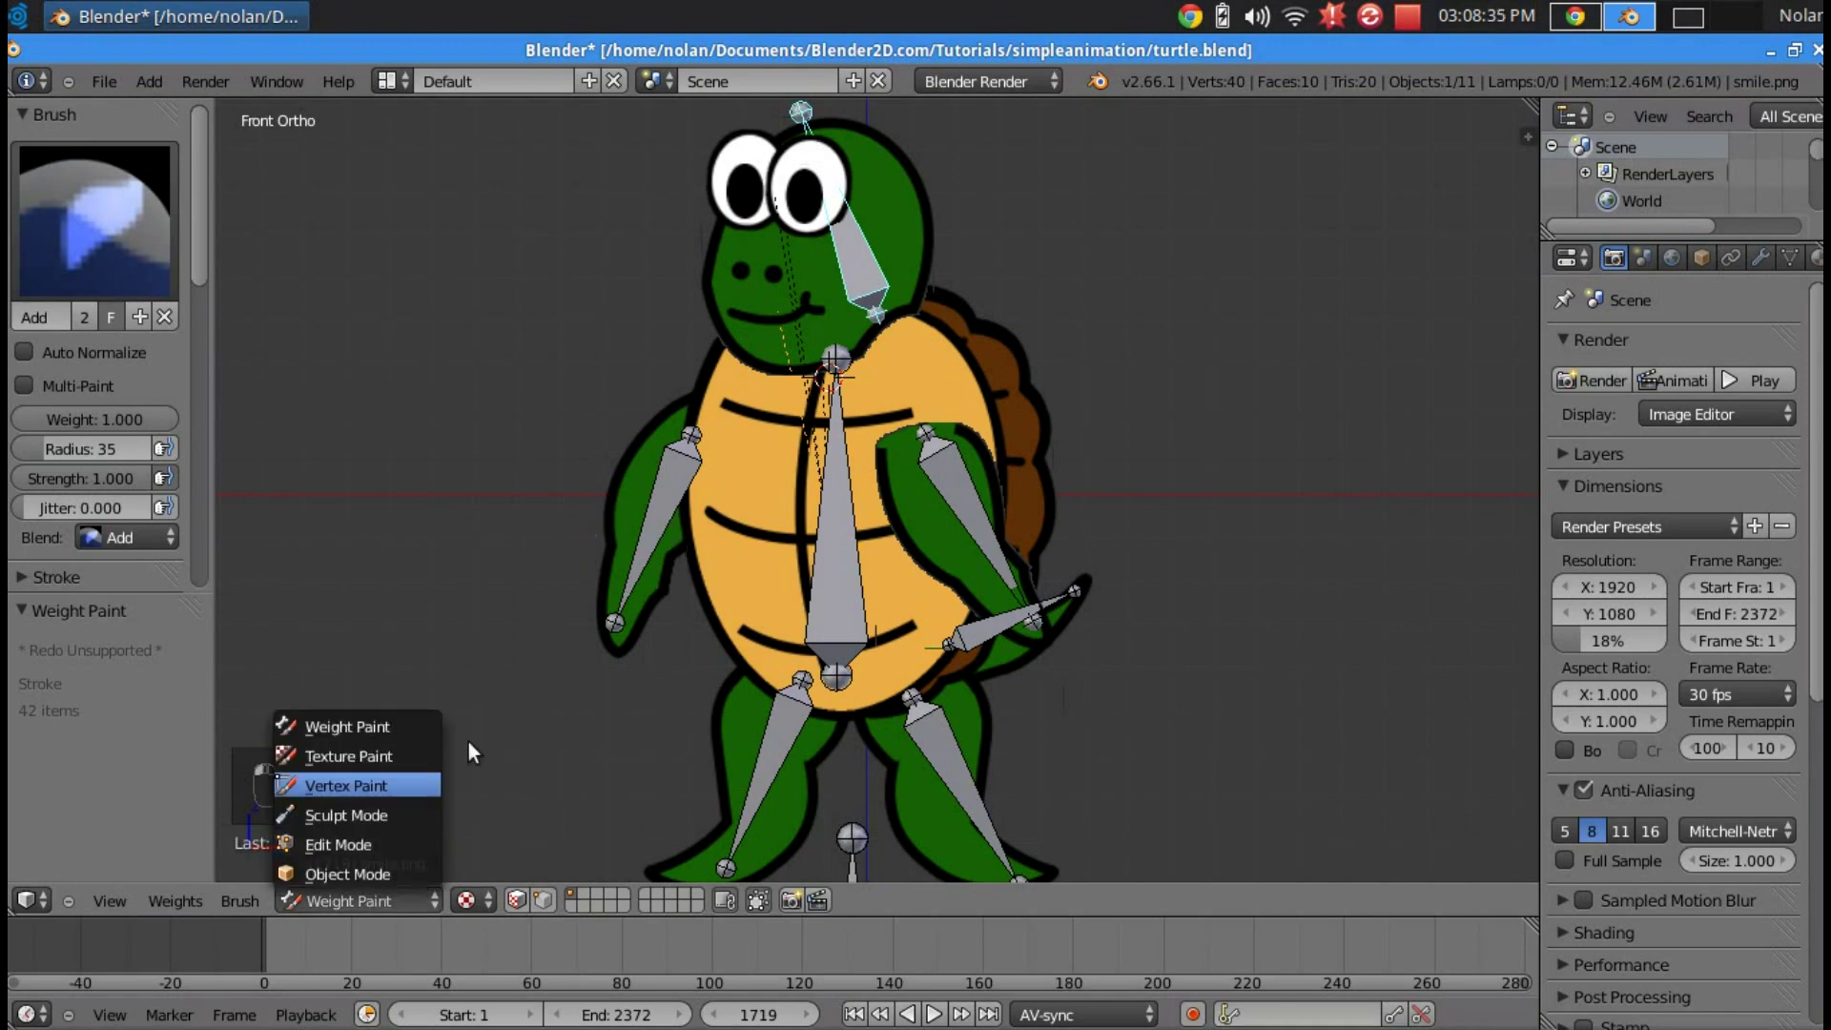
{"action": "key", "text": "r"}
{"action": "key", "text": "r"}
{"action": "key", "text": "ctrl+p"}
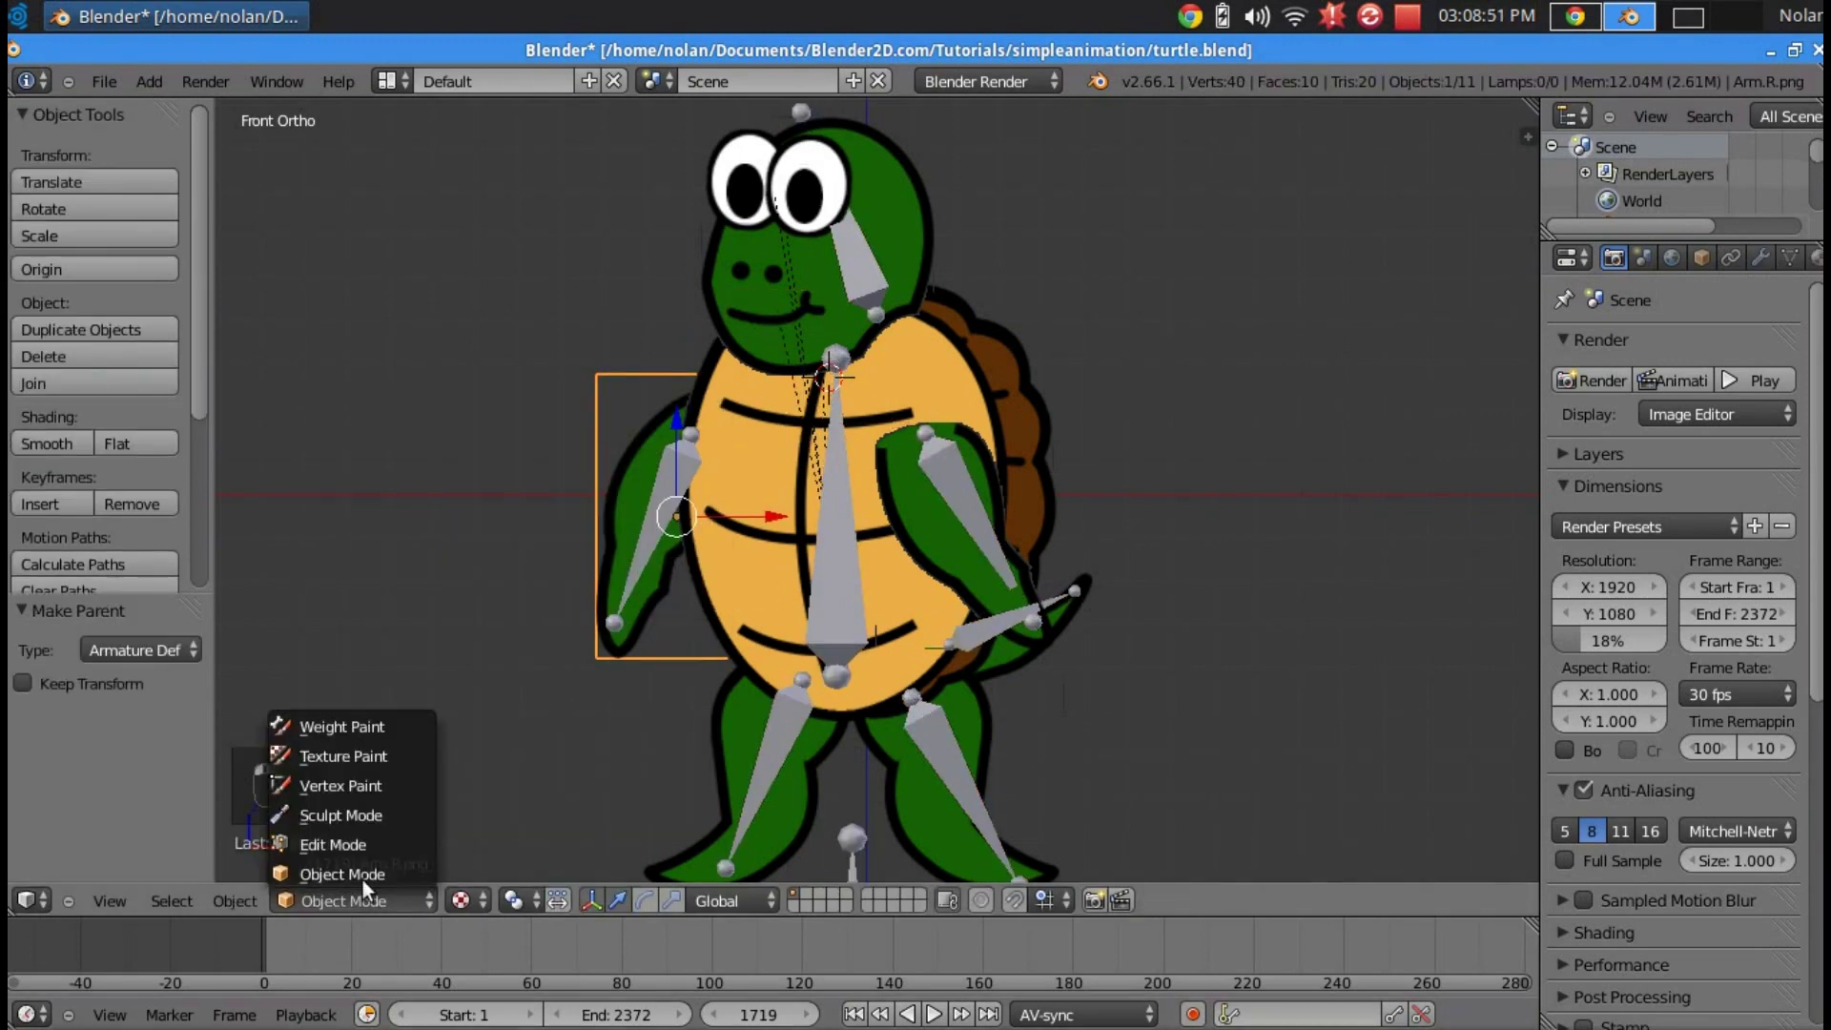
{"action": "key", "text": "e"}
{"action": "key", "text": "r"}
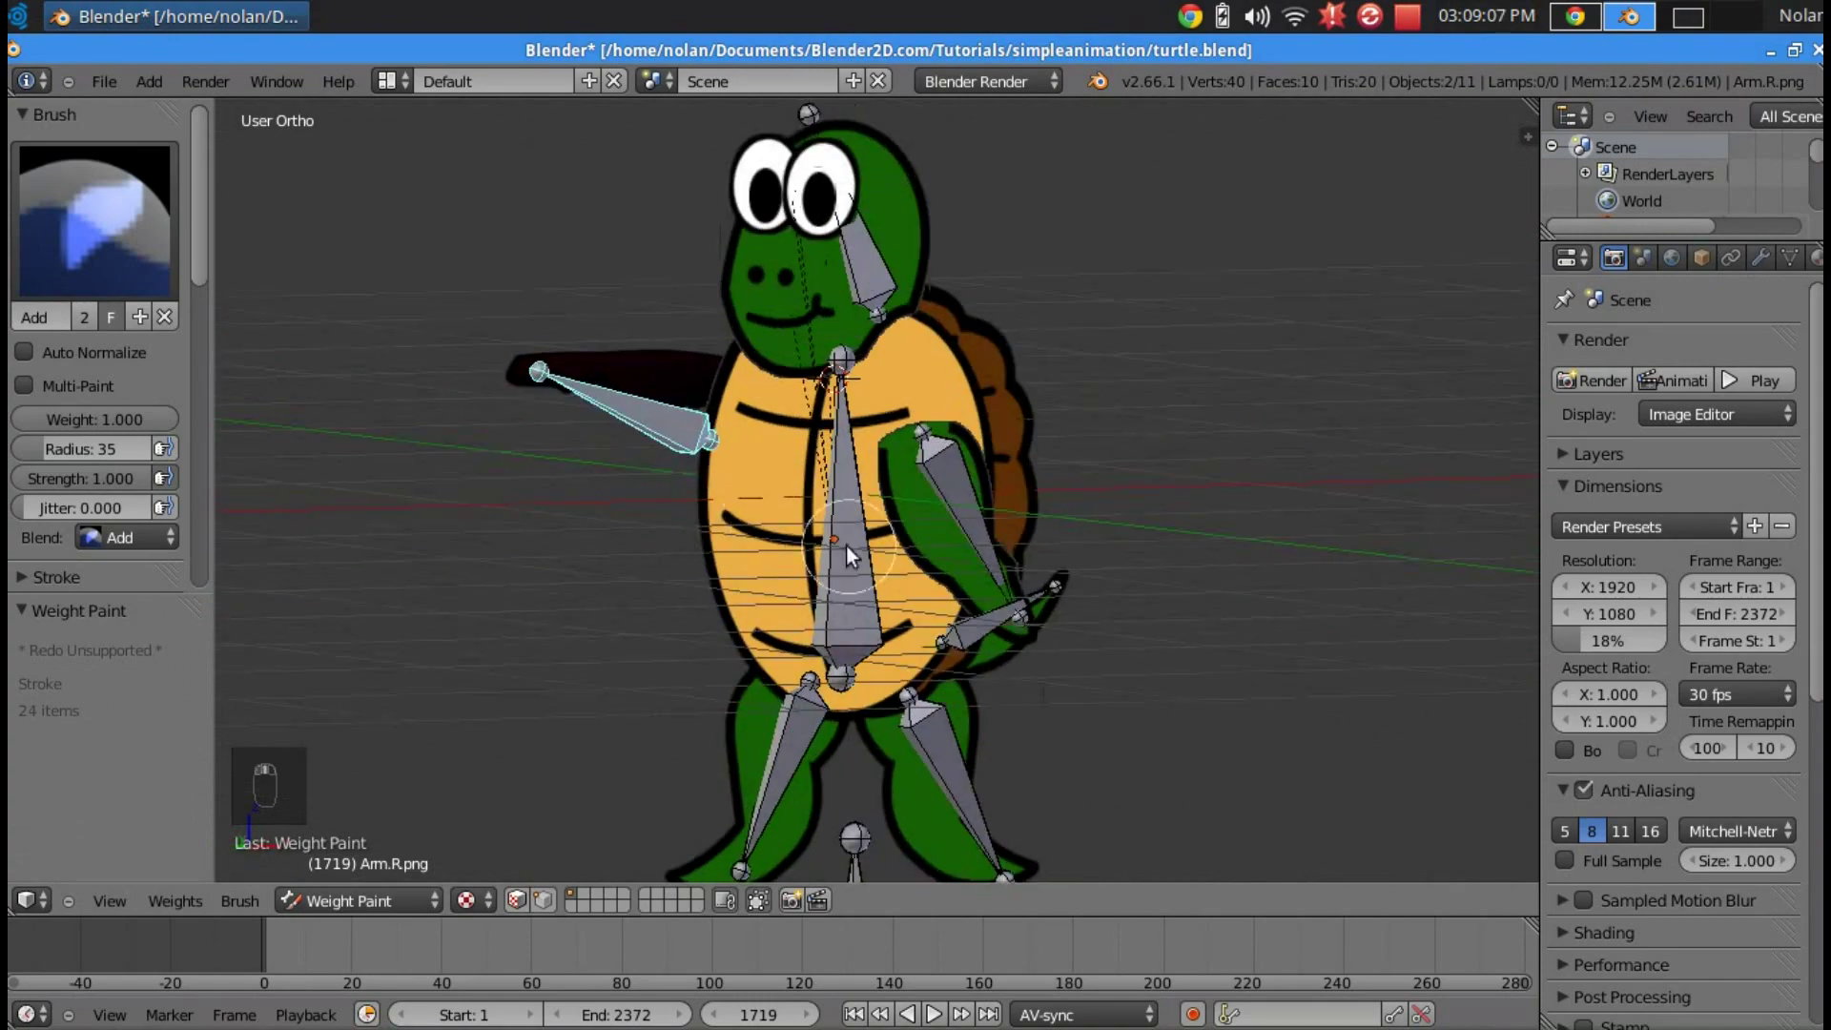
{"action": "key", "text": "g"}
{"action": "key", "text": "alt+r"}
{"action": "key", "text": "alt+g"}
{"action": "key", "text": "r"}
{"action": "key", "text": "KP_1"}
{"action": "key", "text": "r"}
{"action": "key", "text": "Tab"}
{"action": "key", "text": "Tab"}
{"action": "key", "text": "ctrl+p"}
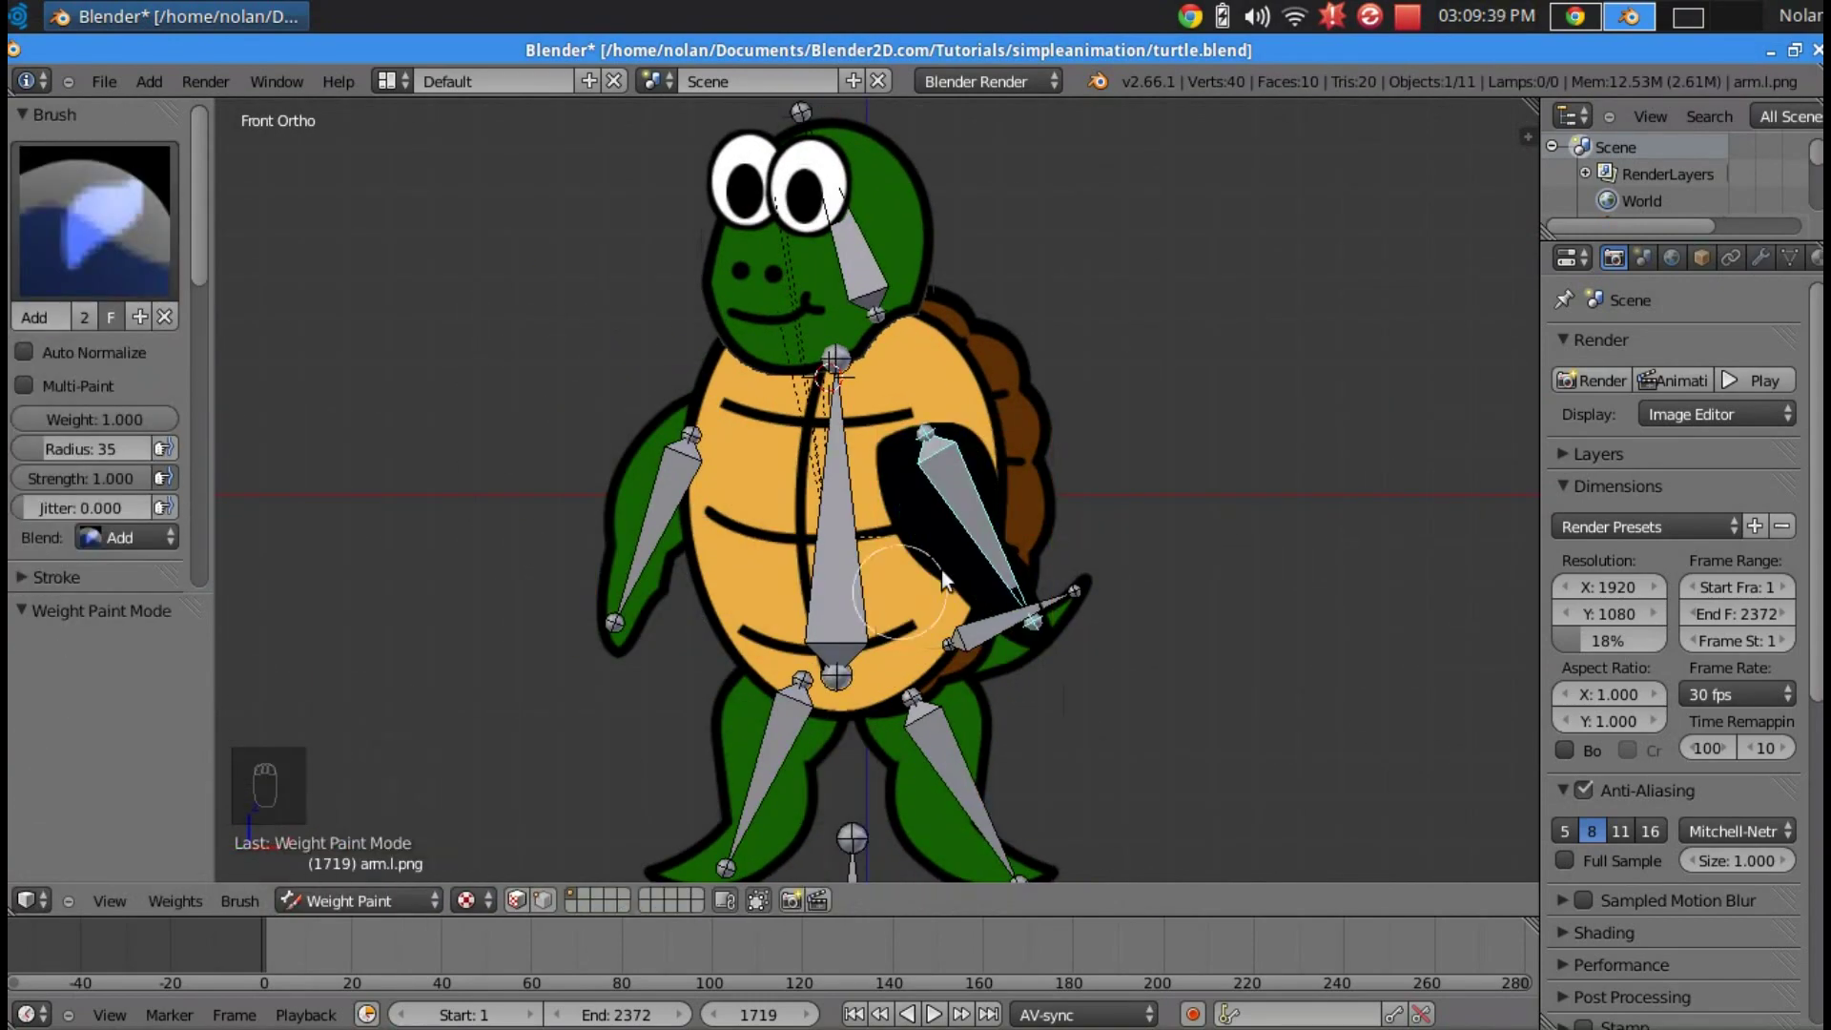
- Bind the turtle's shell body image to the armature and weight-paint it to the body bone
{"action": "left_click", "coordinate": [673, 850]}
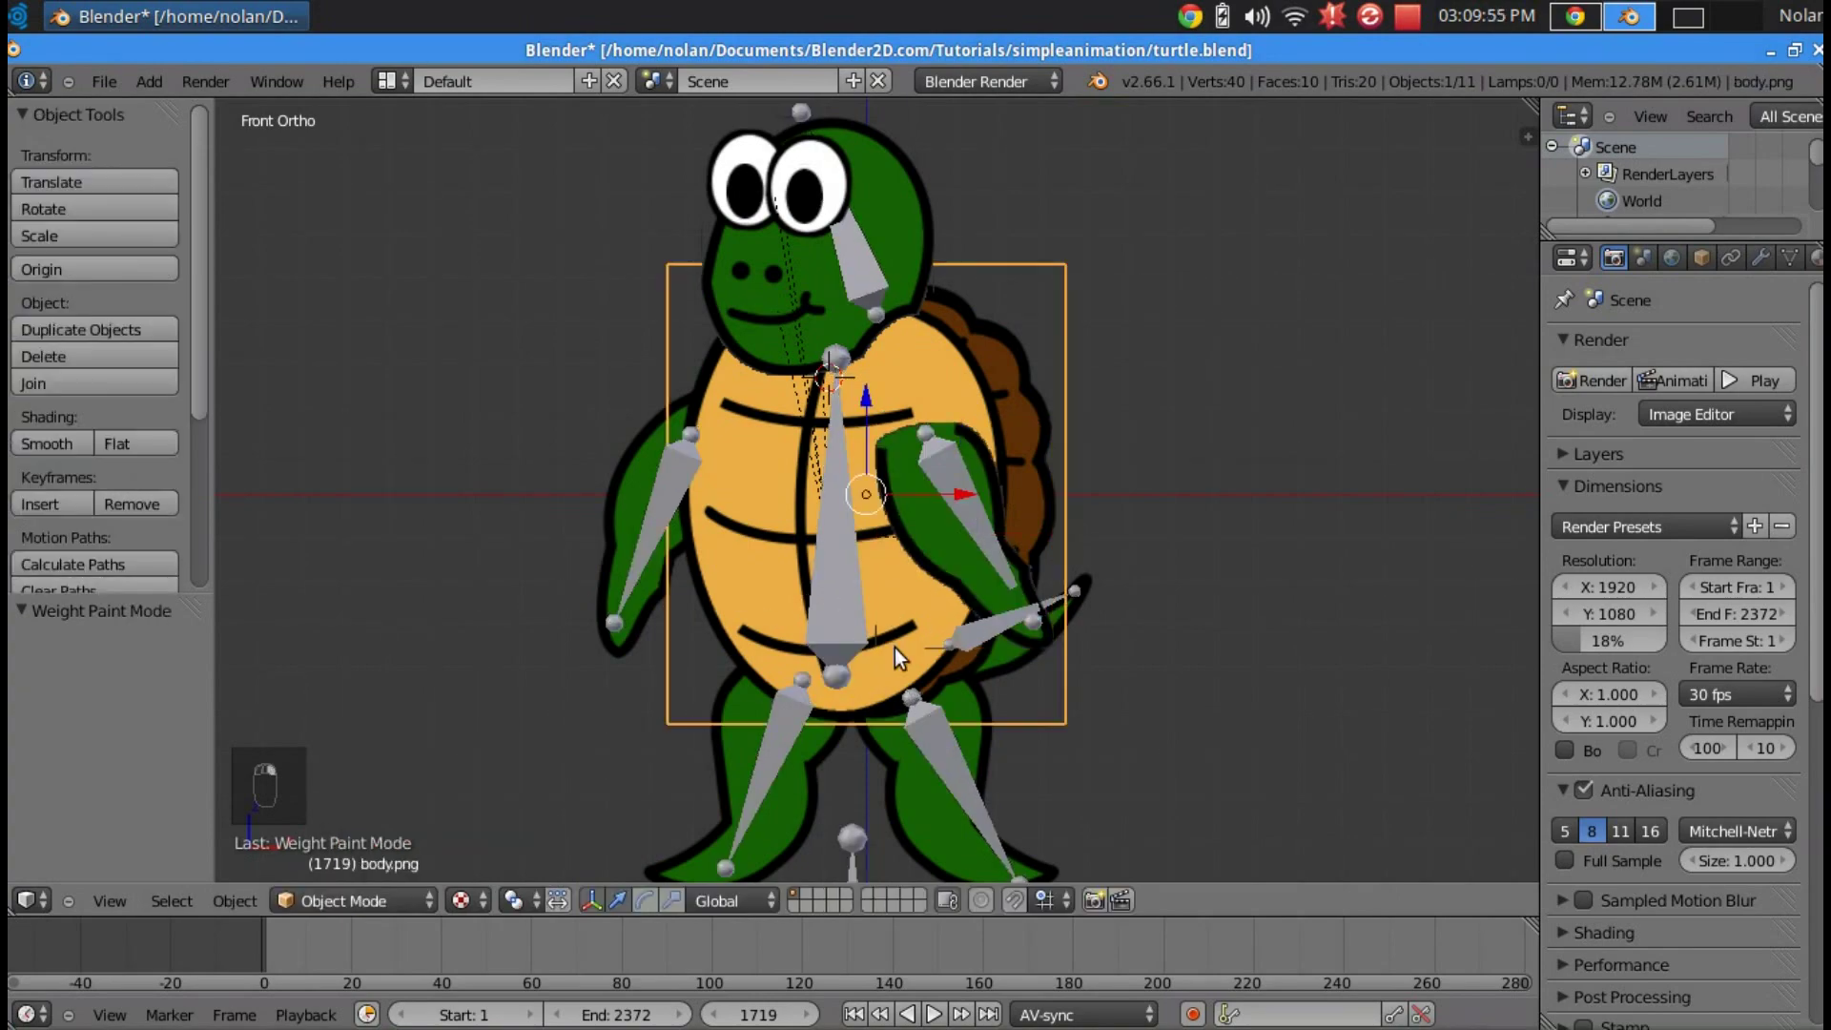
{"action": "key", "text": "ctrl+p"}
{"action": "key", "text": "e"}
{"action": "key", "text": "r"}
{"action": "key", "text": "Tab"}
{"action": "key", "text": "Tab"}
{"action": "key", "text": "ctrl+p"}
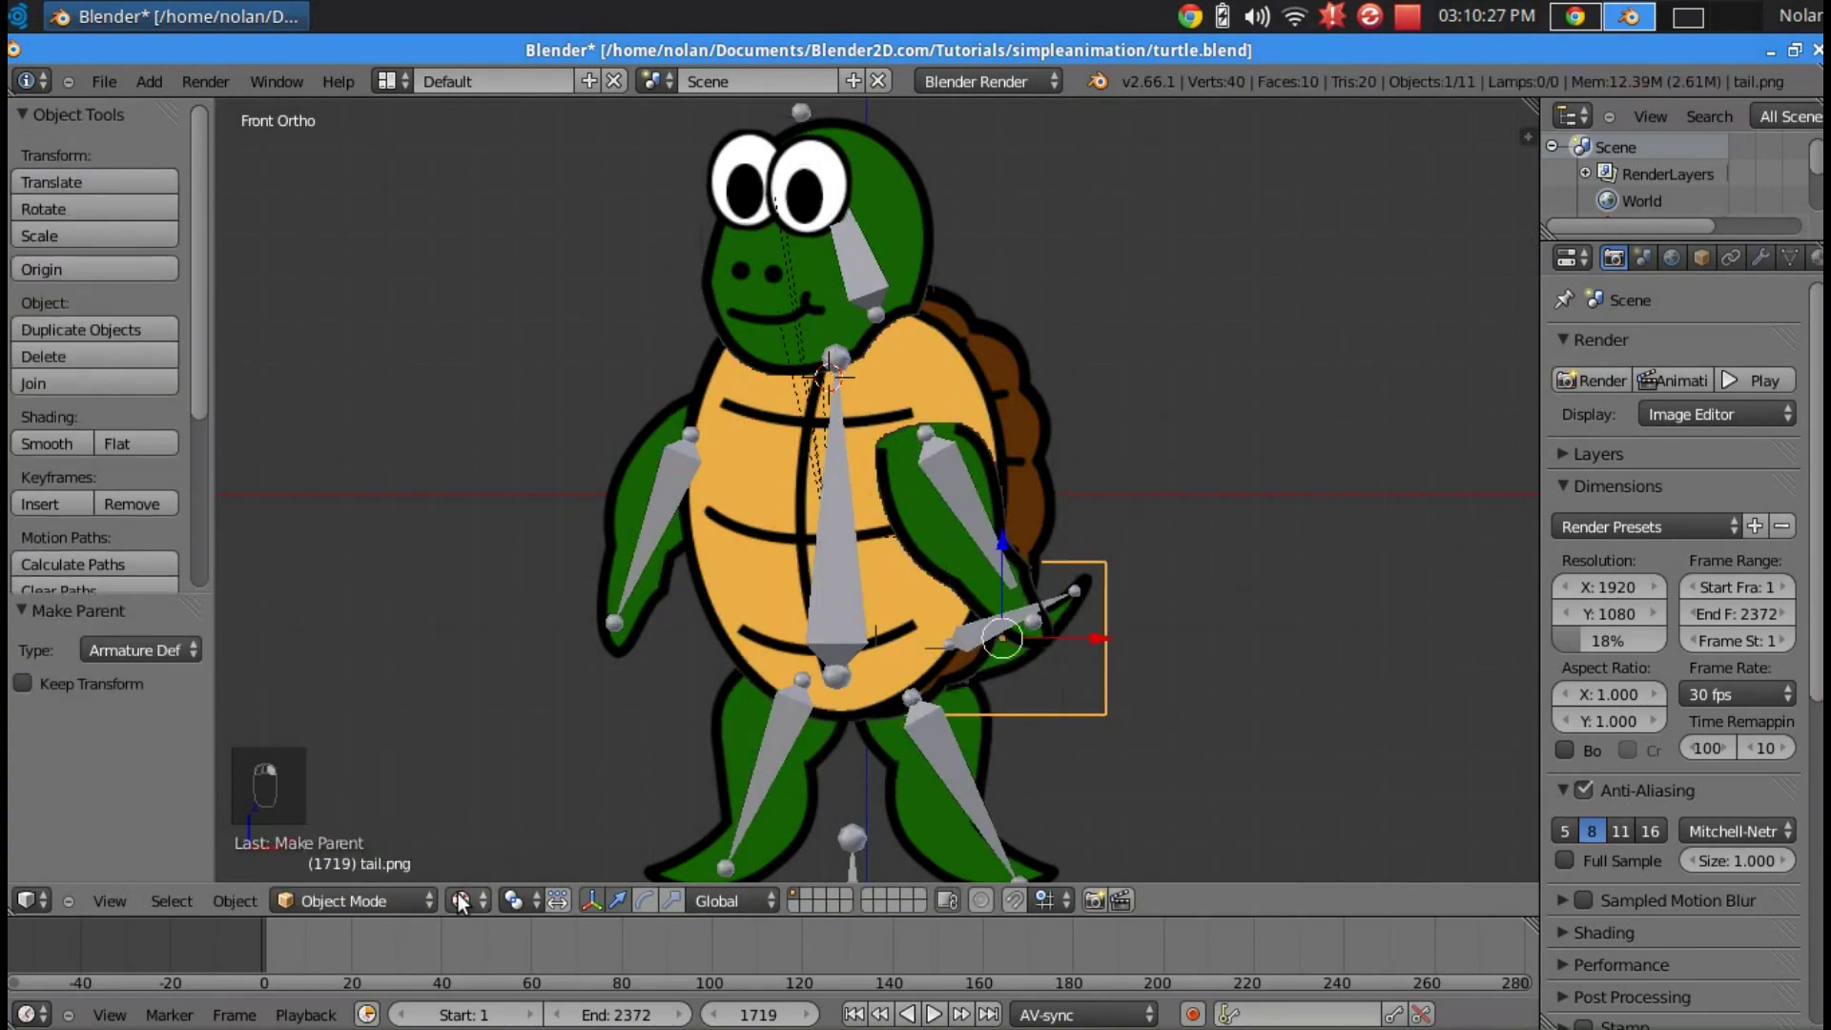
- From the back view, bind the tail image to the armature so it follows the tail bone
{"action": "key", "text": "ctrl+KP_1"}
{"action": "key", "text": "a"}
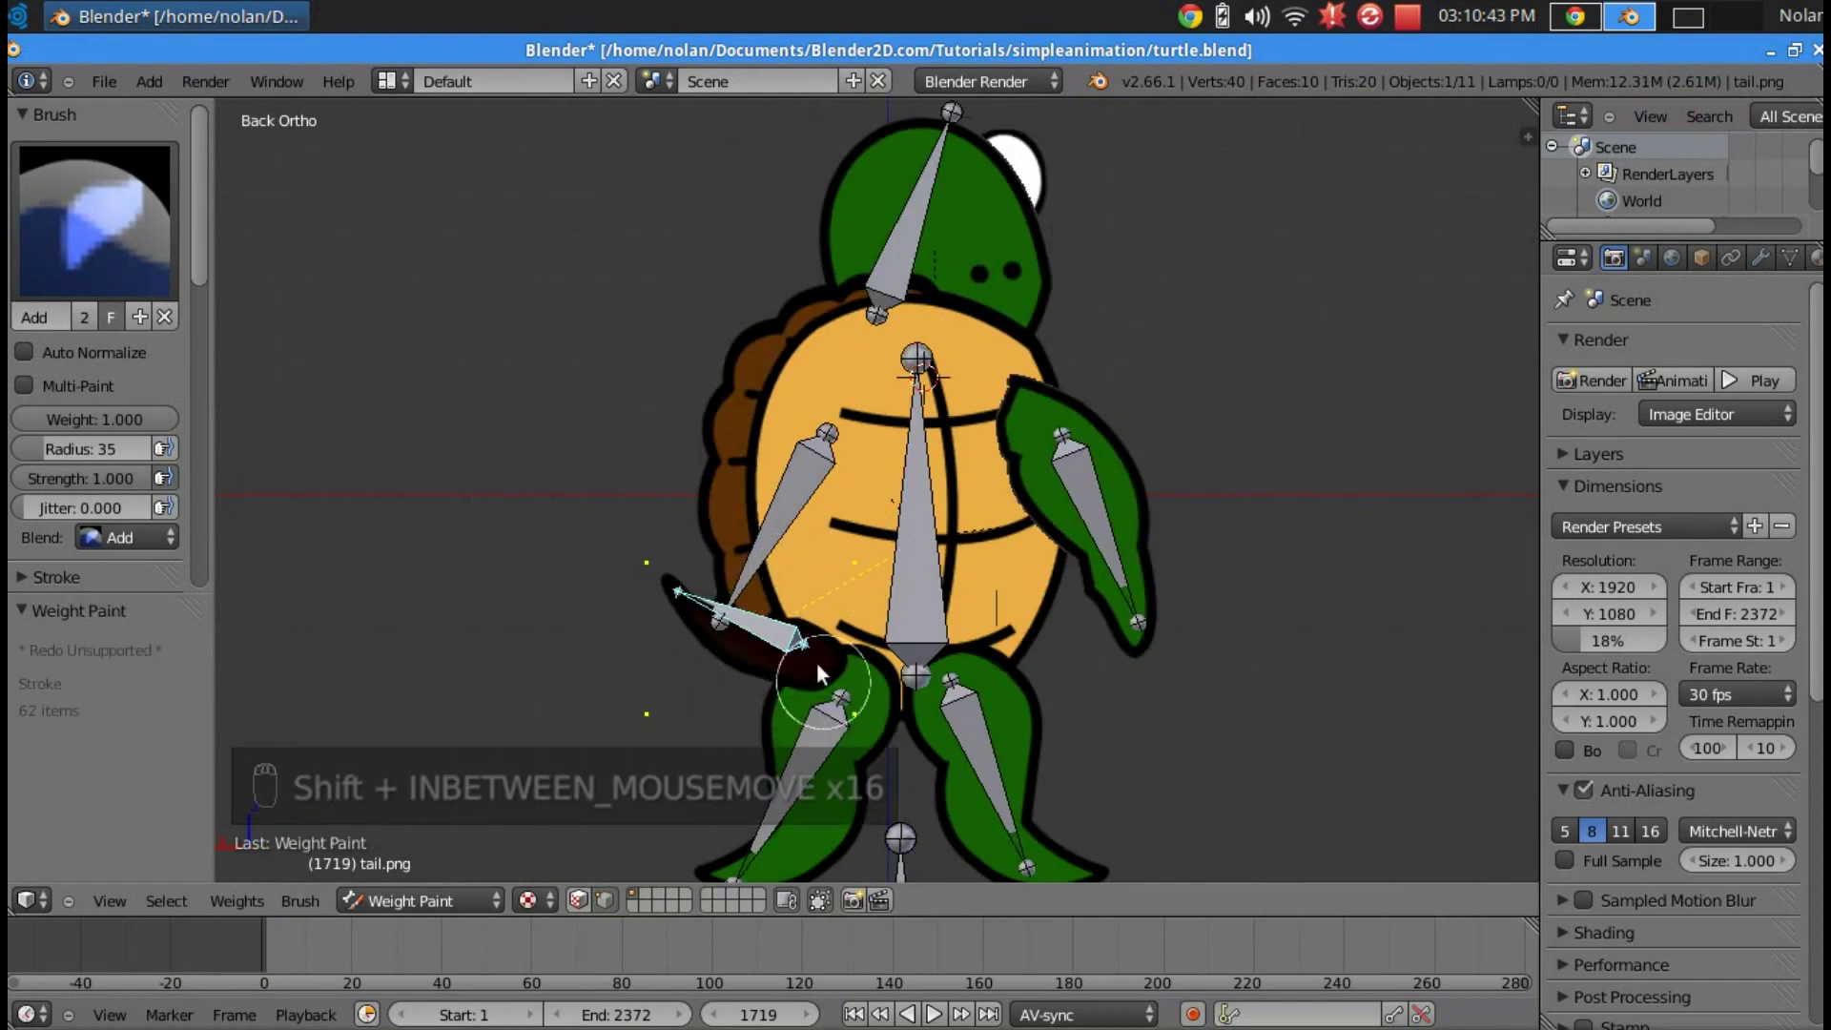
{"action": "key", "text": "ctrl+p"}
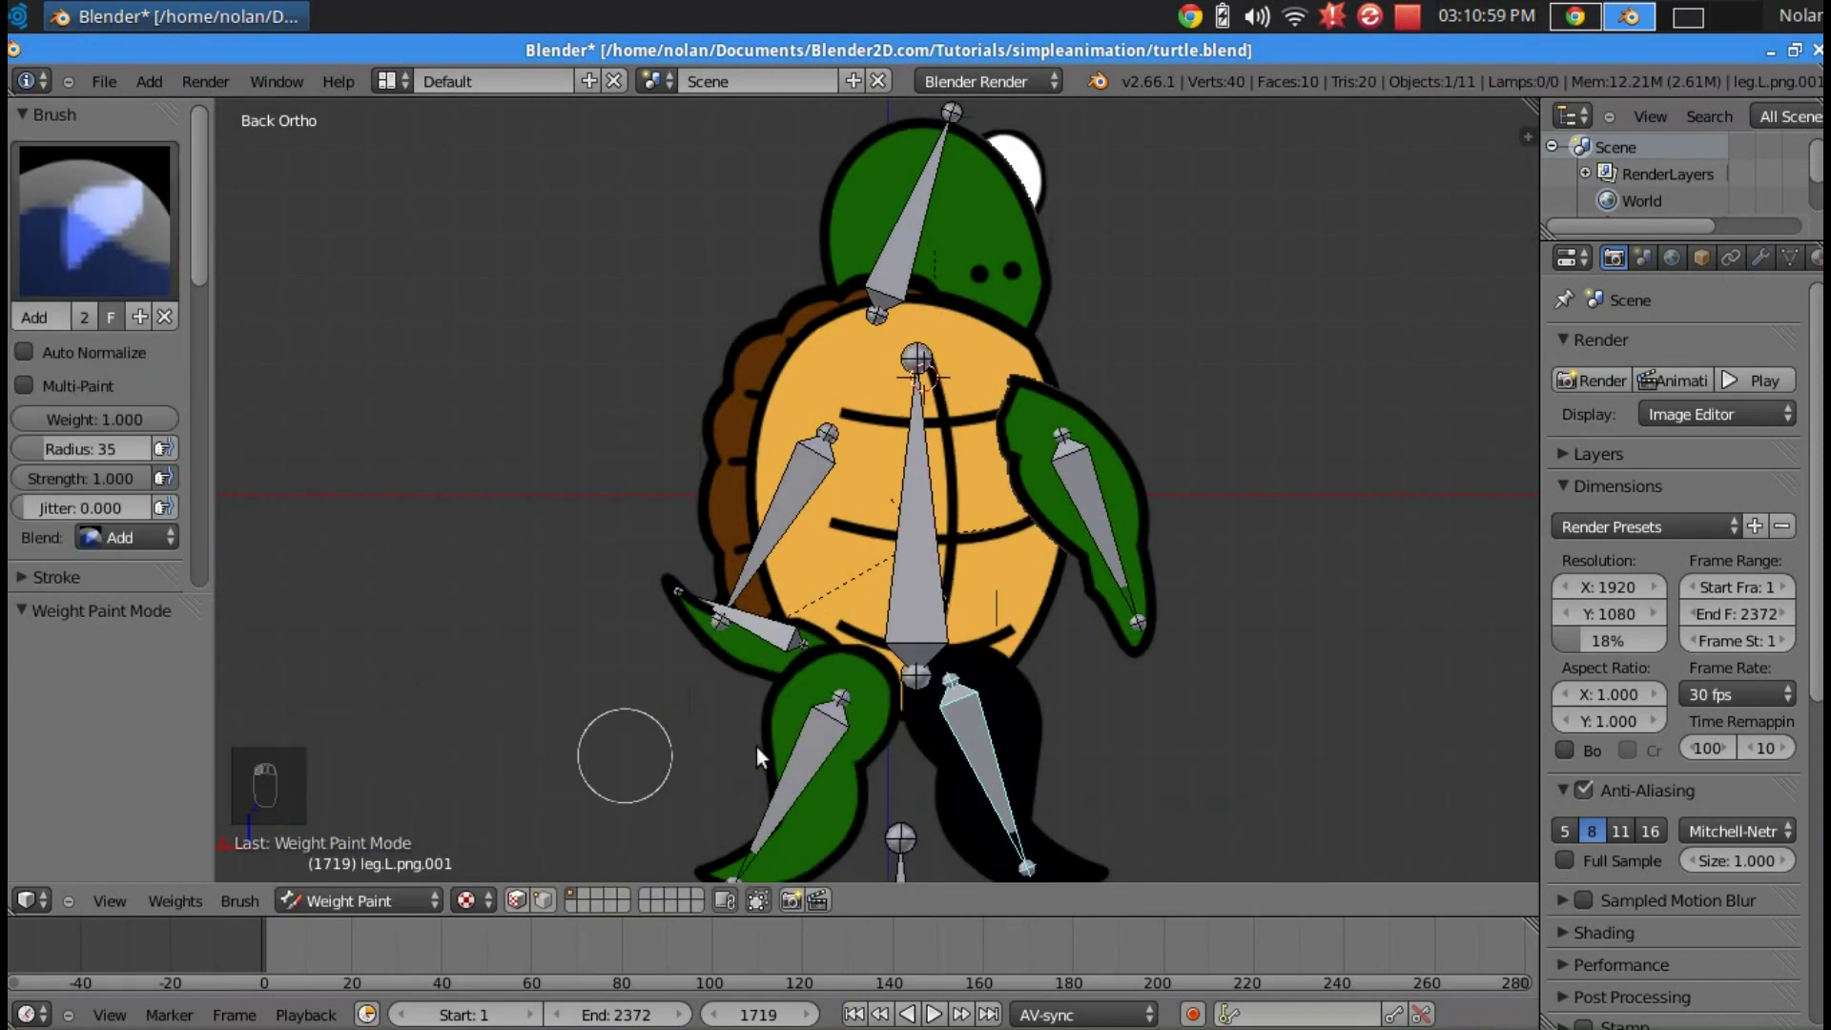
- In Pose Mode, rotate the tail bone to confirm the tail image follows it
{"action": "key", "text": "ctrl+p"}
{"action": "key", "text": "KP_1"}
{"action": "key", "text": "r"}
{"action": "key", "text": "r"}
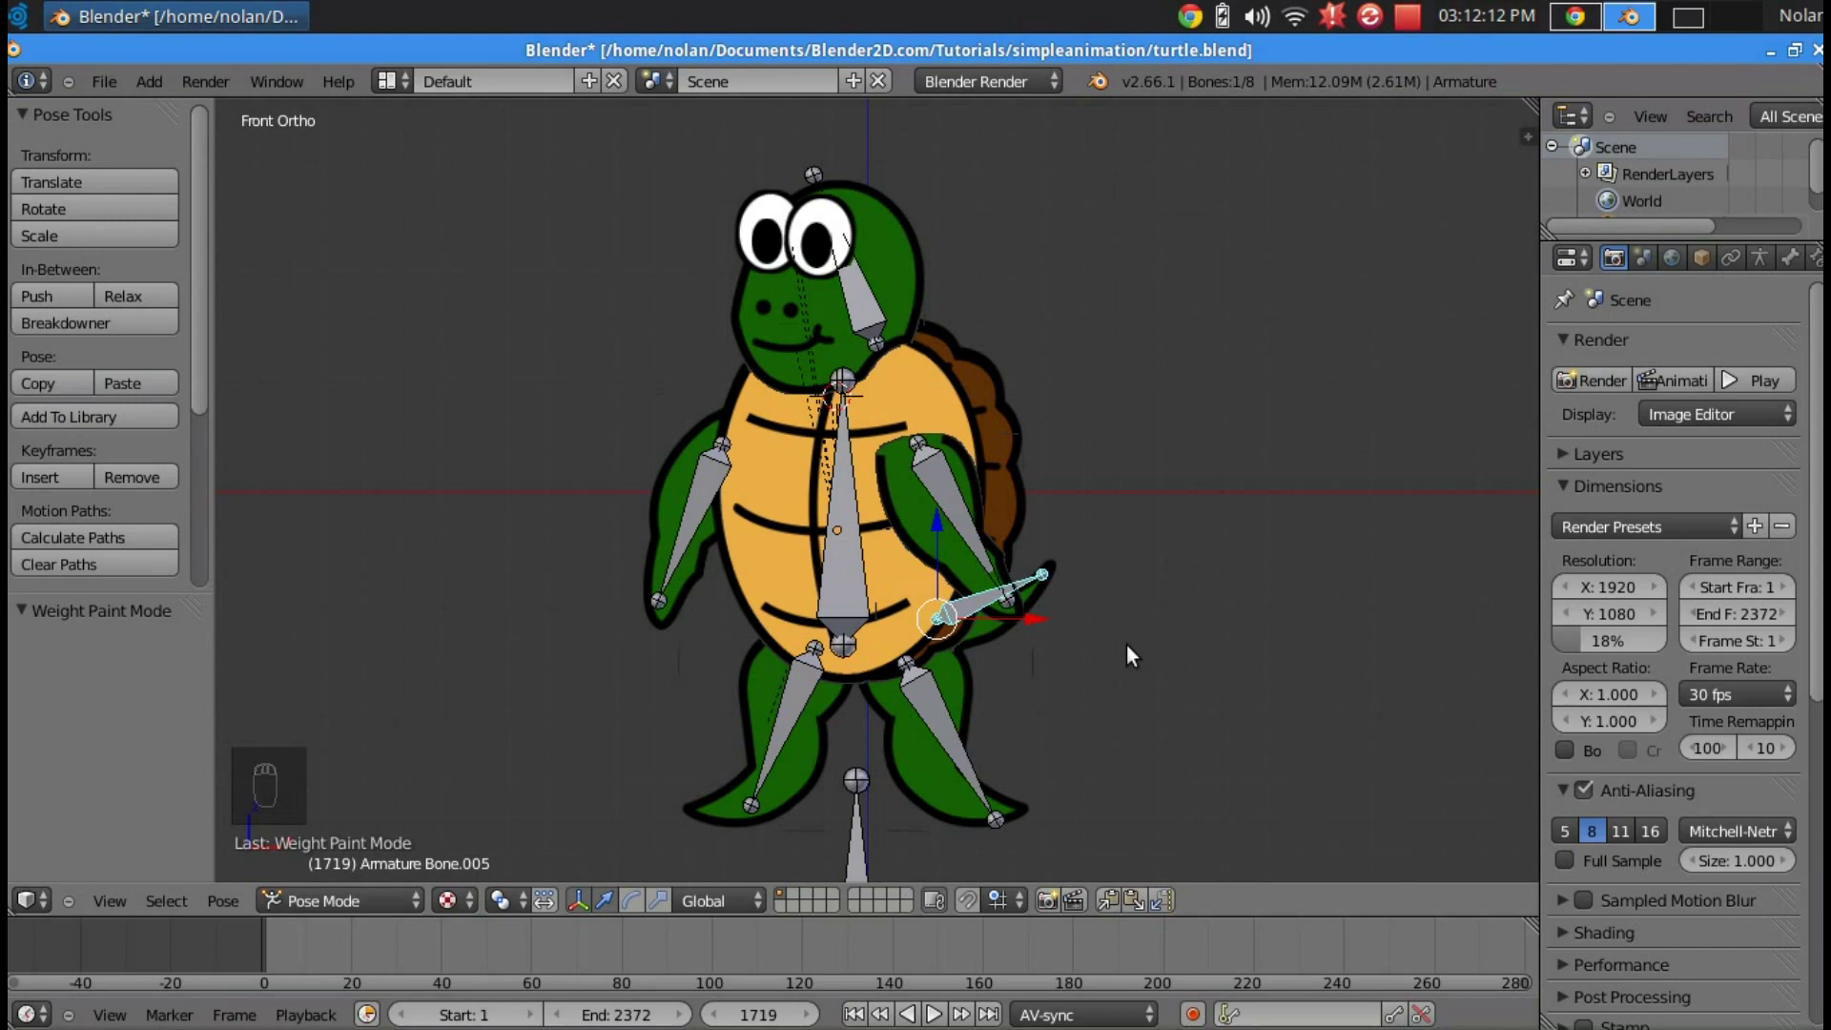
- Check the tail deformation from back, front and side views, ending at the front view
{"action": "key", "text": "ctrl+KP_1"}
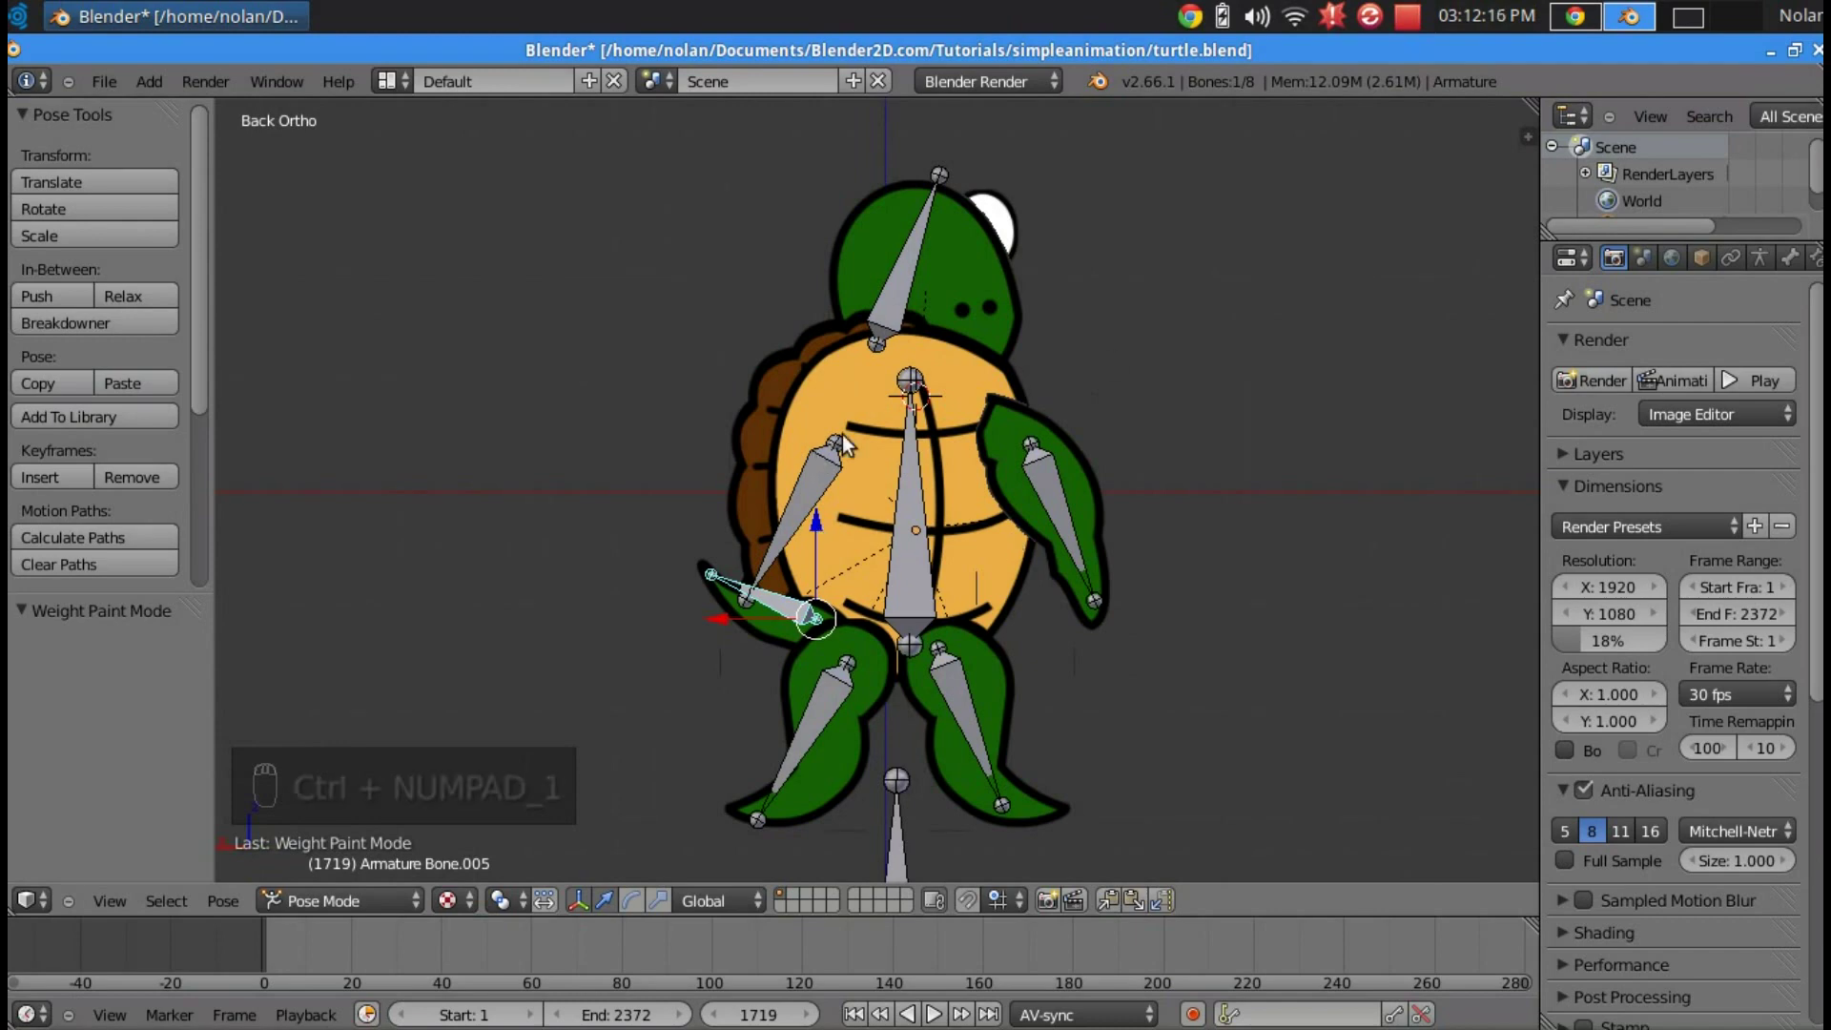
{"action": "key", "text": "KP_1"}
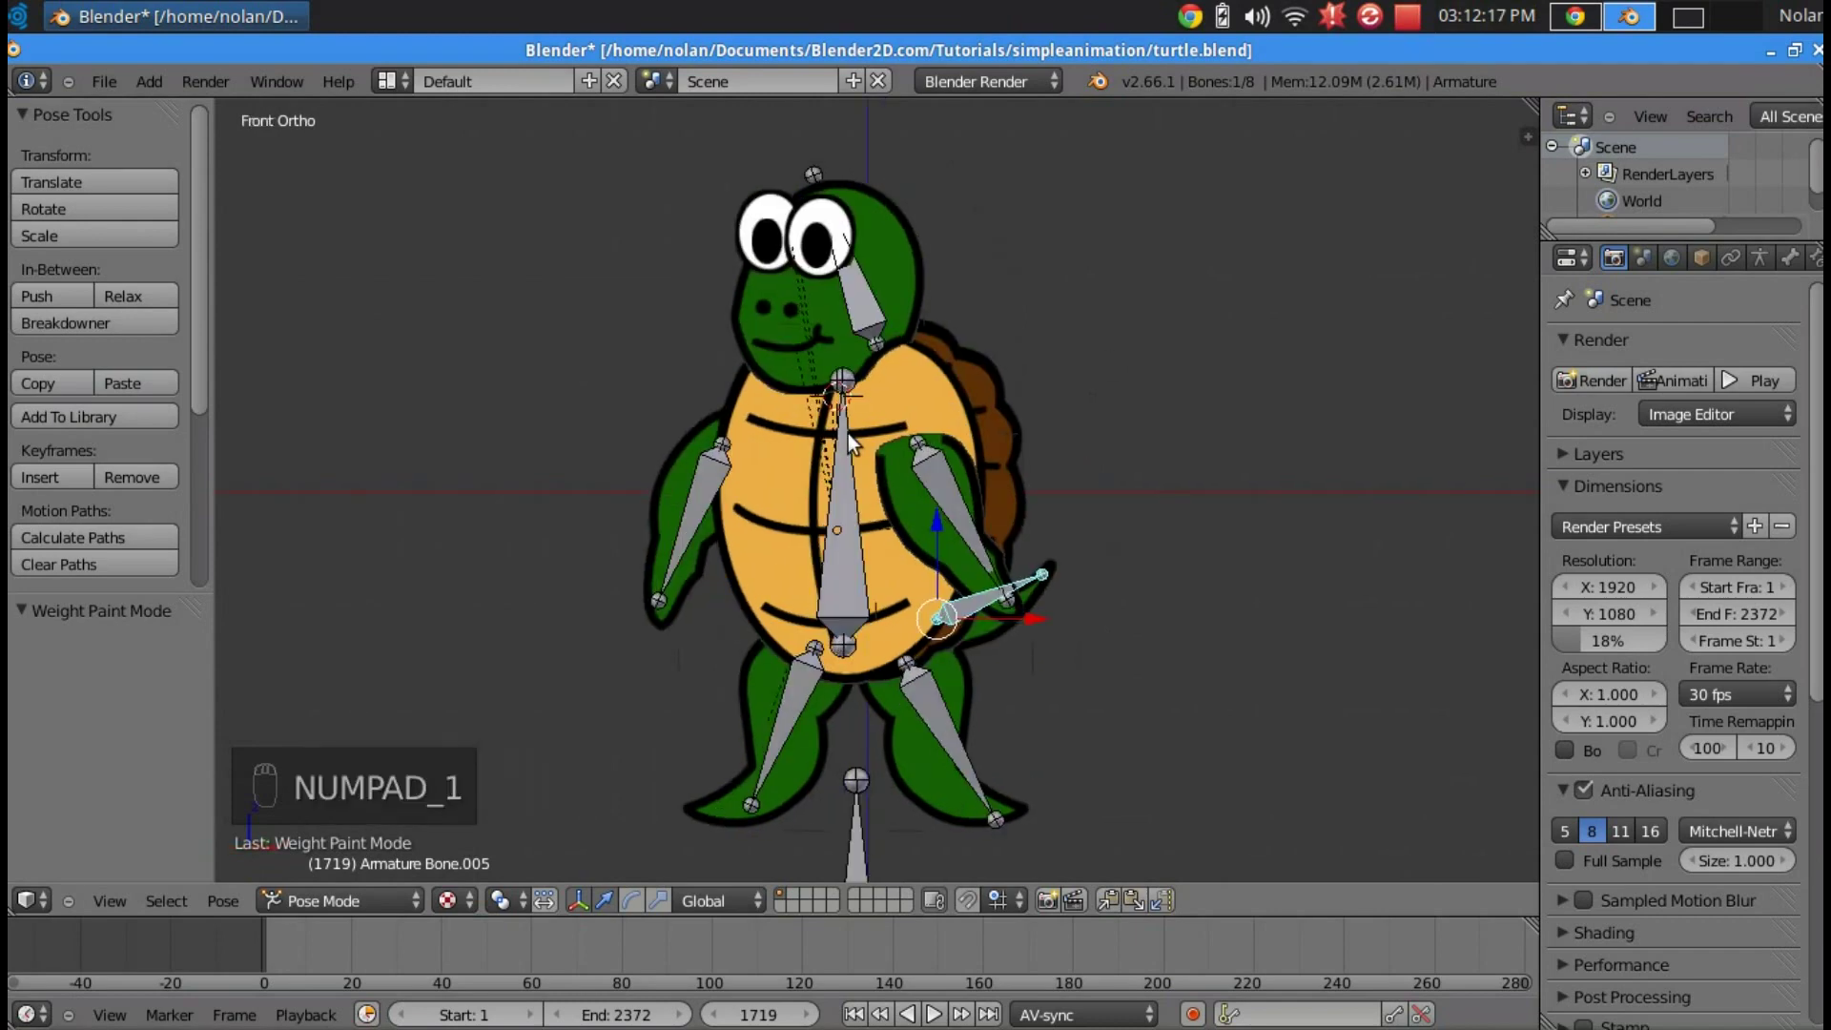
{"action": "key", "text": "KP_3"}
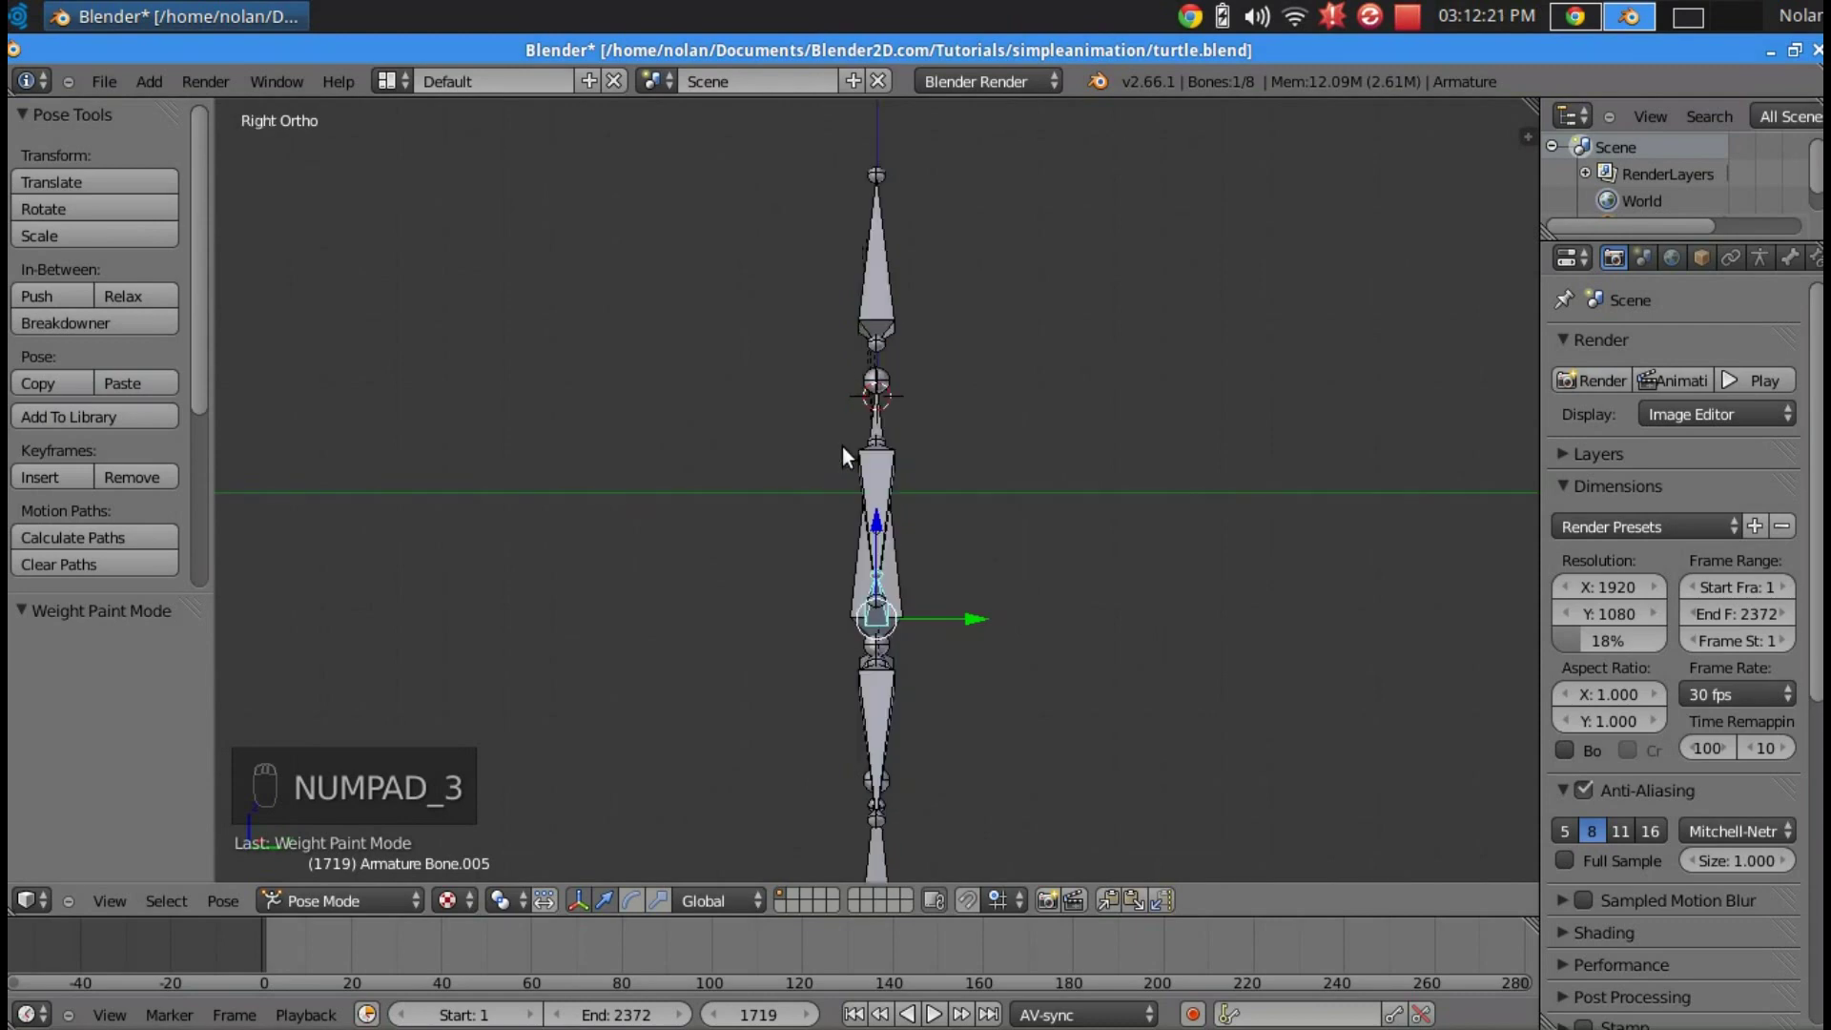
{"action": "key", "text": "ctrl+KP_3"}
{"action": "key", "text": "KP_1"}
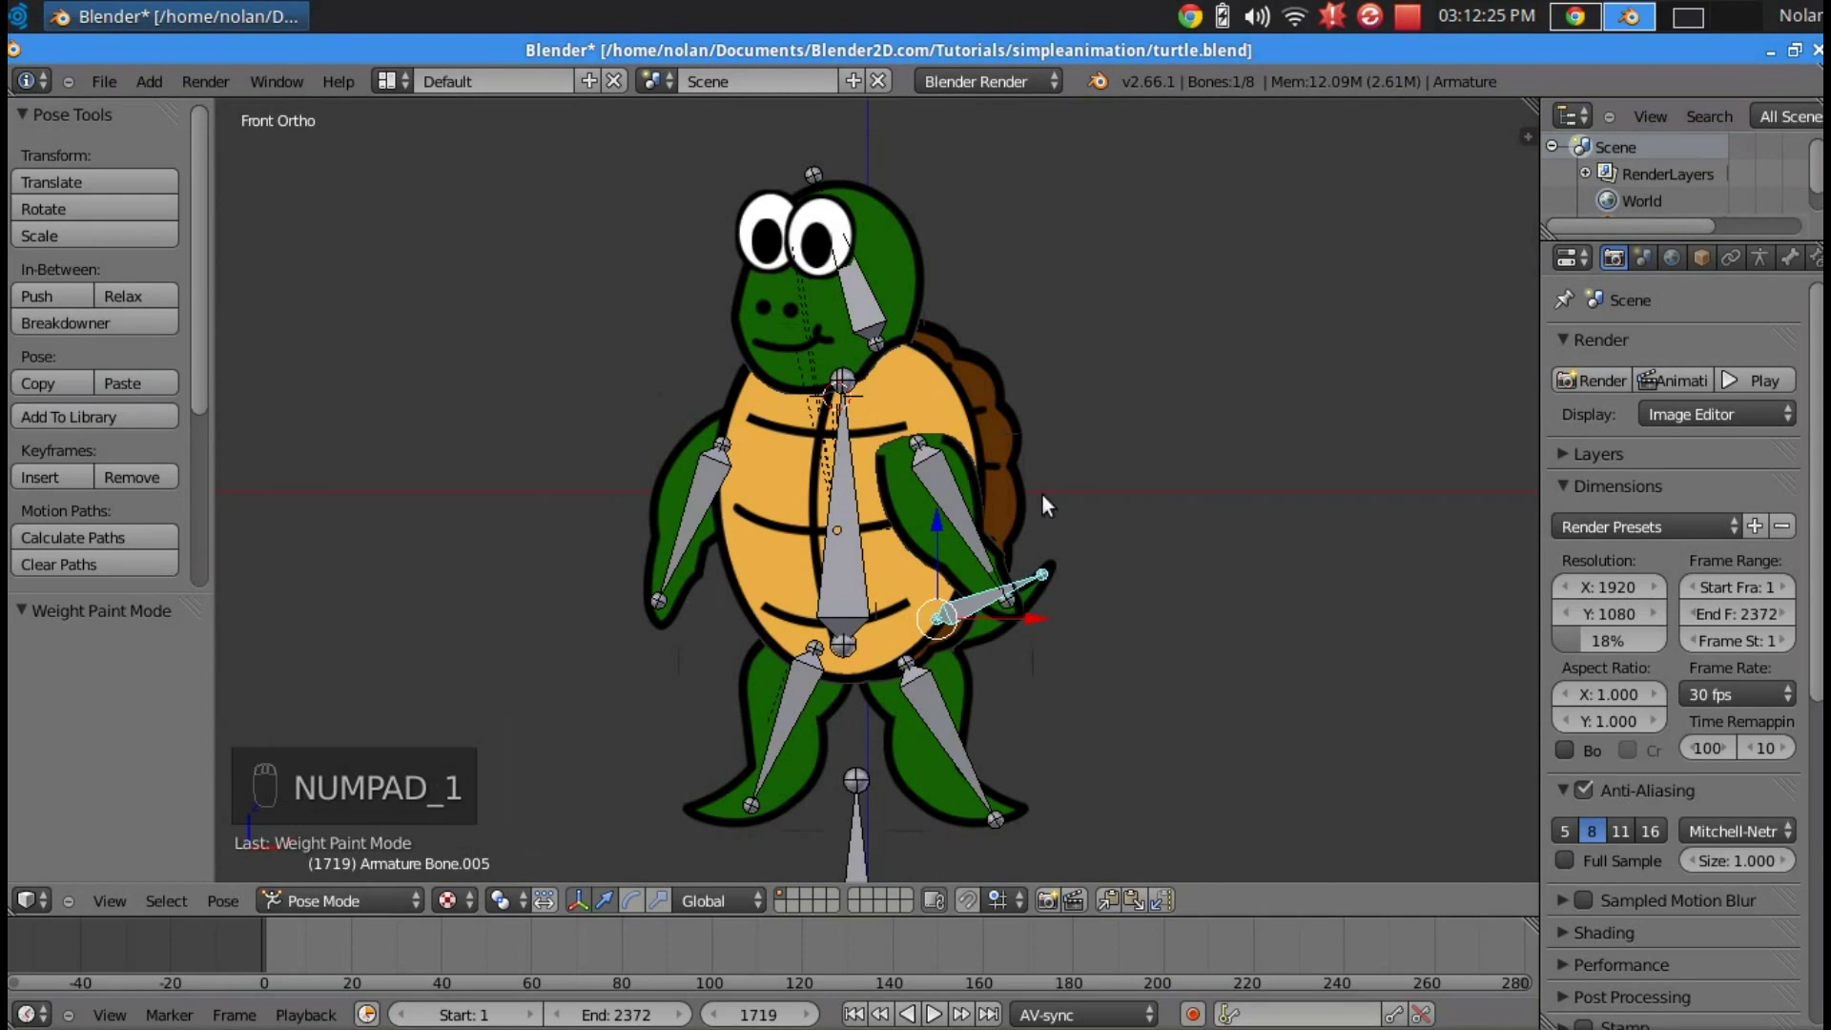
- In armature Edit Mode, select the arm and head bones with the waist bone last and parent them with Keep Offset
{"action": "key", "text": "KP_1"}
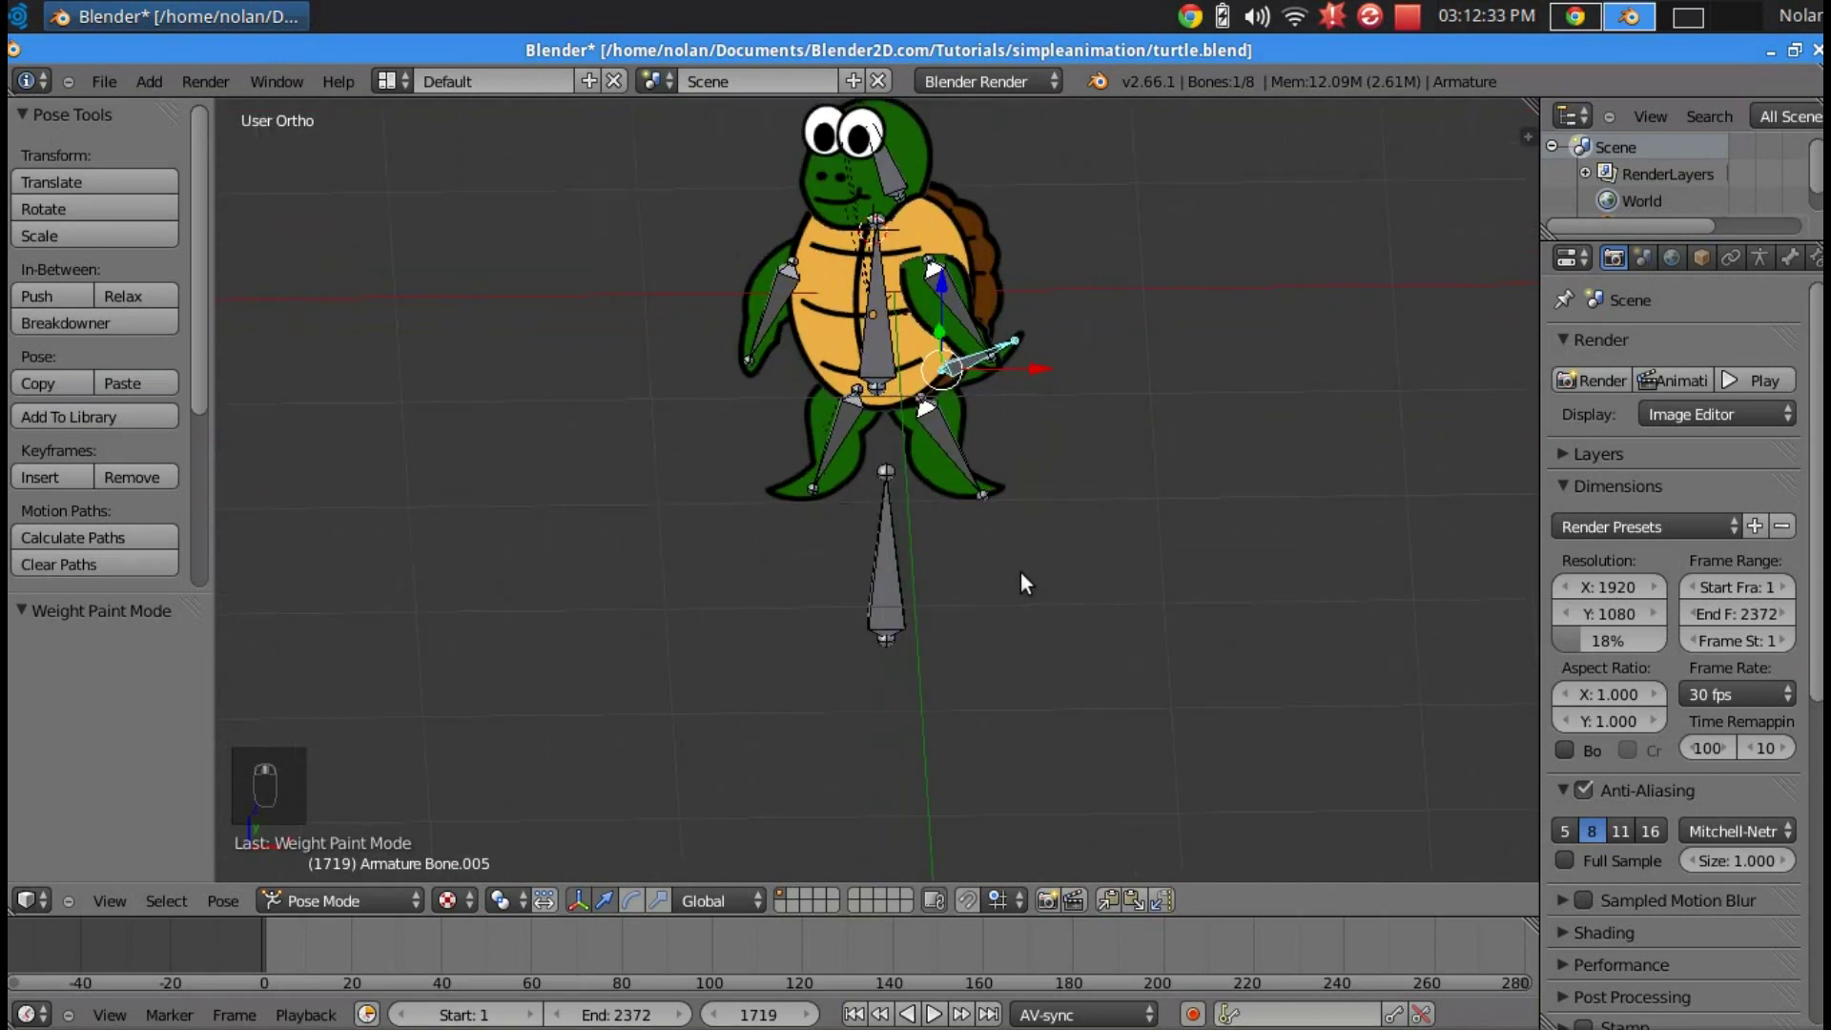
{"action": "key", "text": "KP_1"}
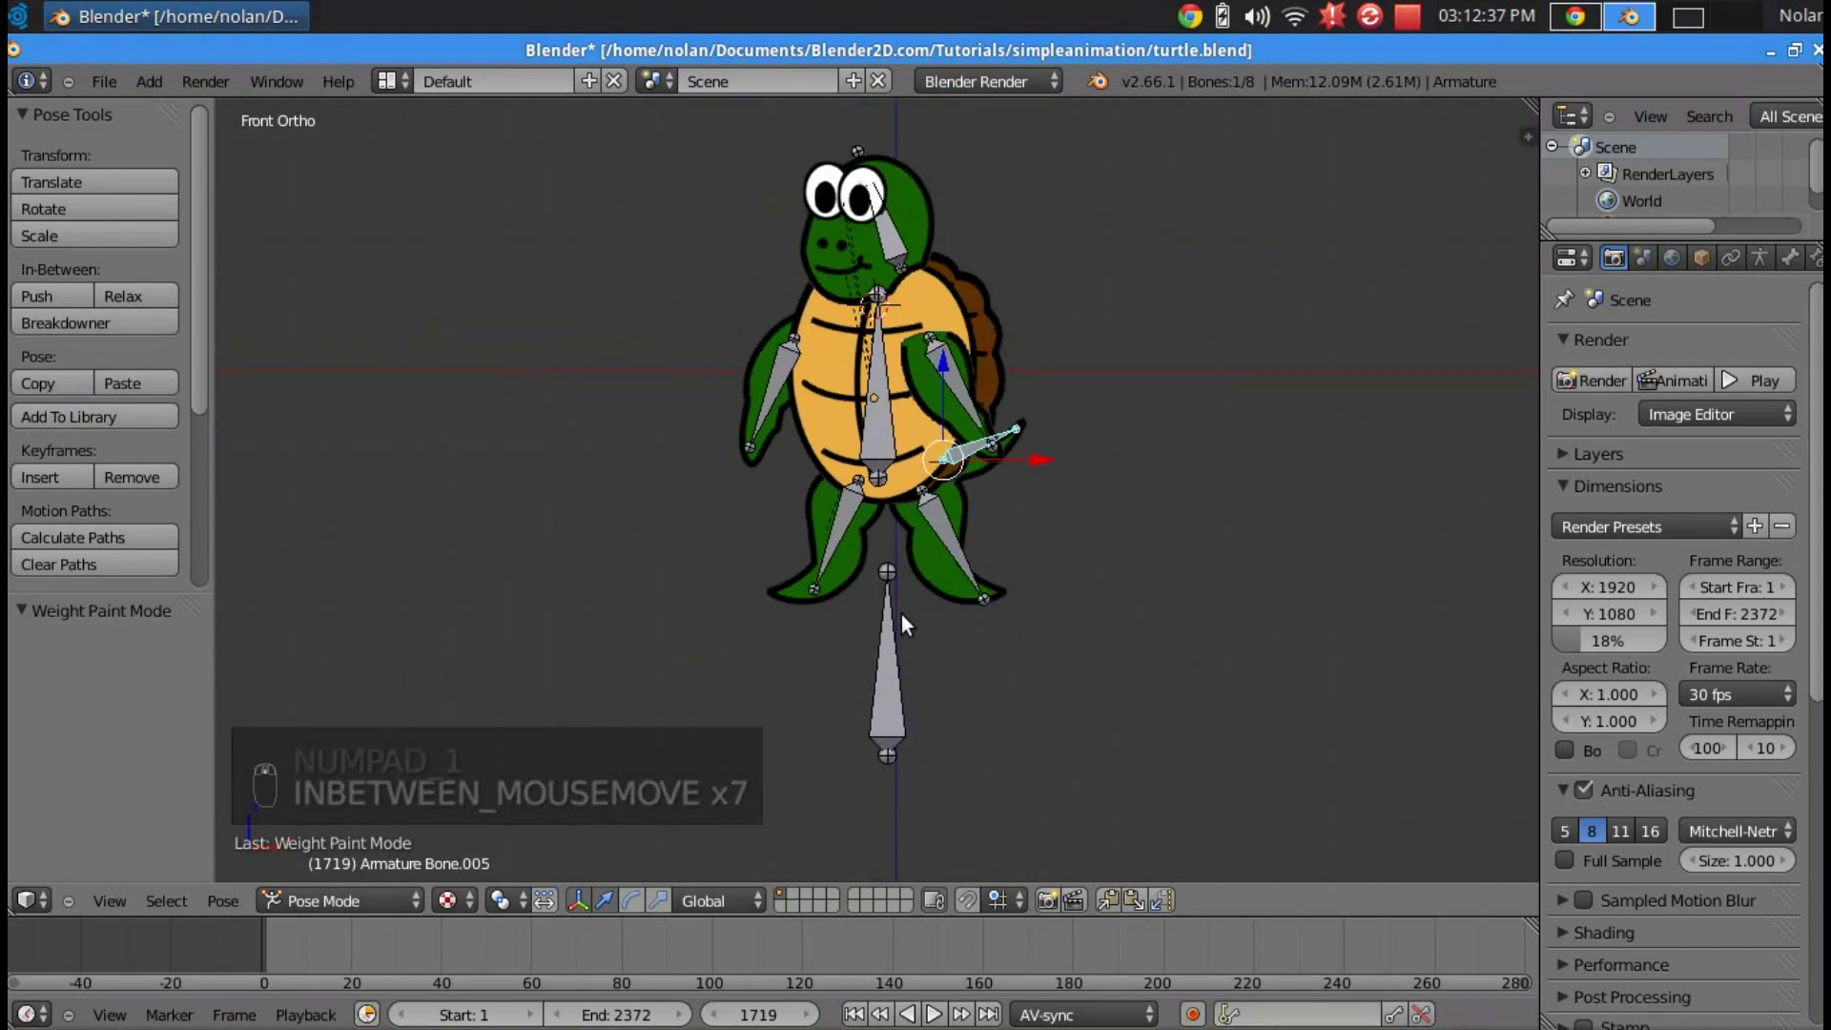
{"action": "key", "text": "r"}
{"action": "key", "text": "r"}
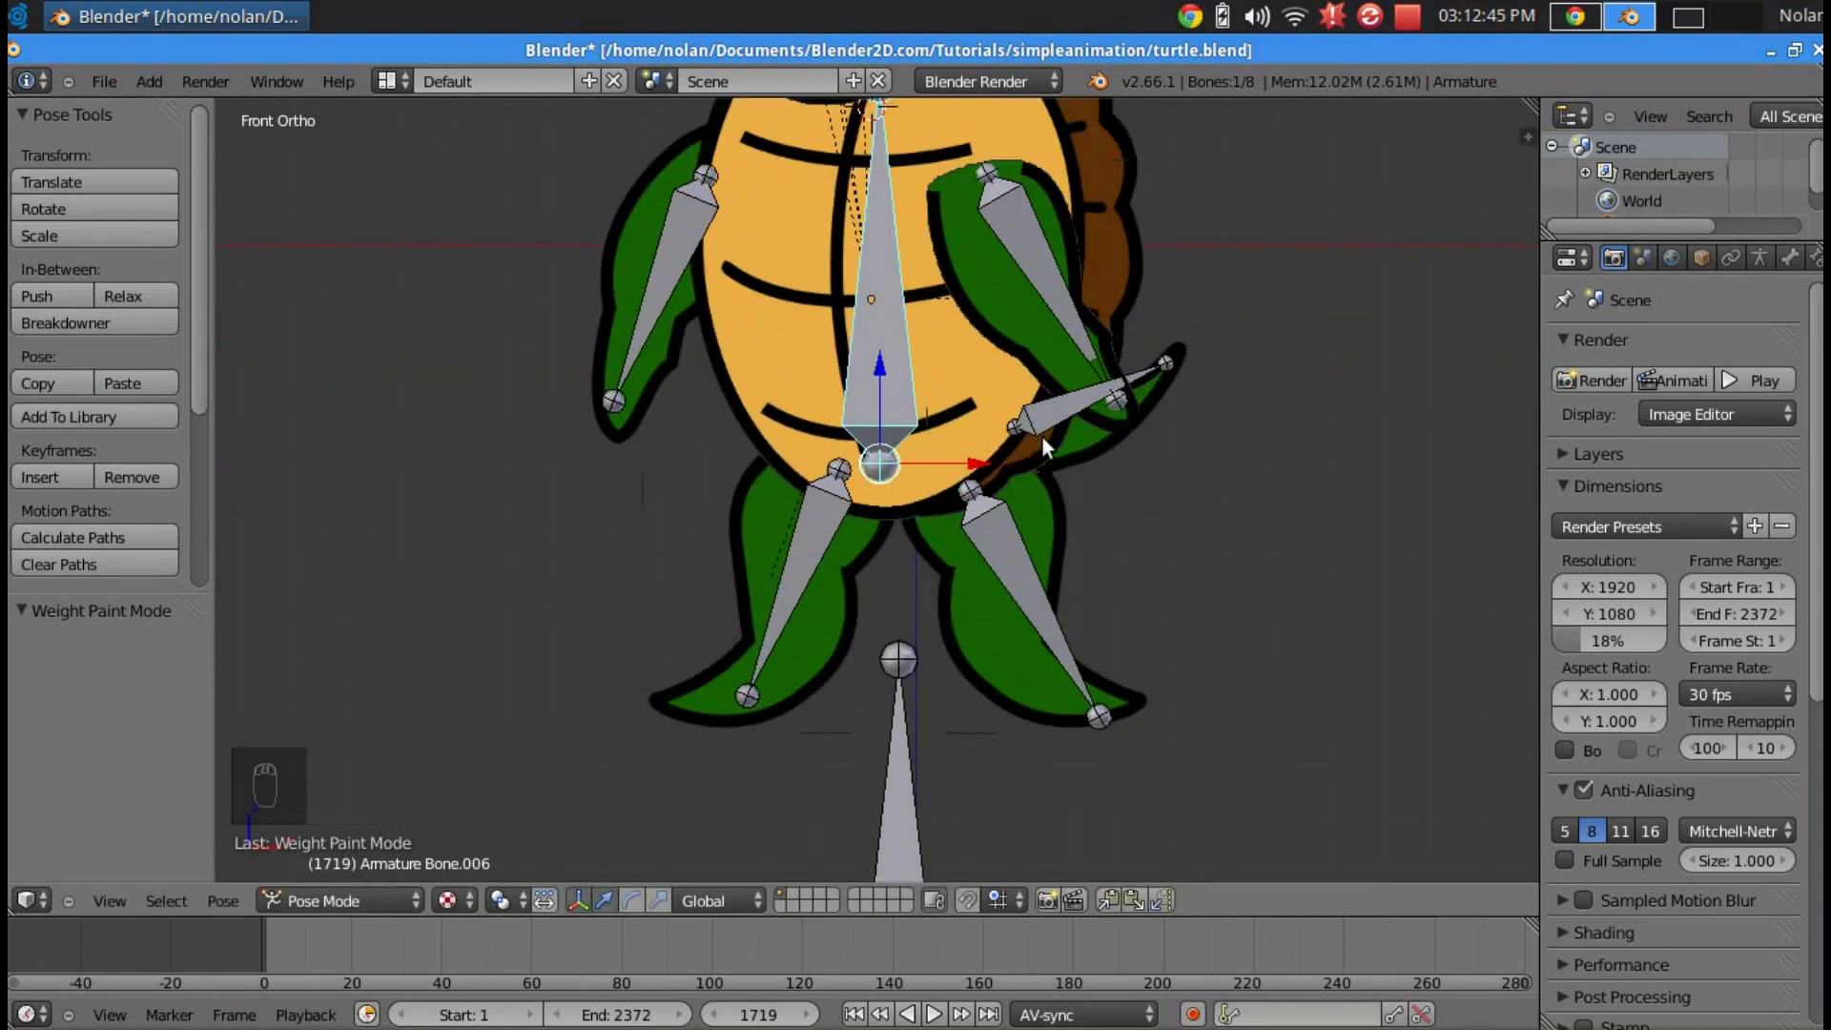
{"action": "key", "text": "r"}
{"action": "left_click_drag", "start_coordinate": [766, 401], "coordinate": [862, 660]}
{"action": "key", "text": "r"}
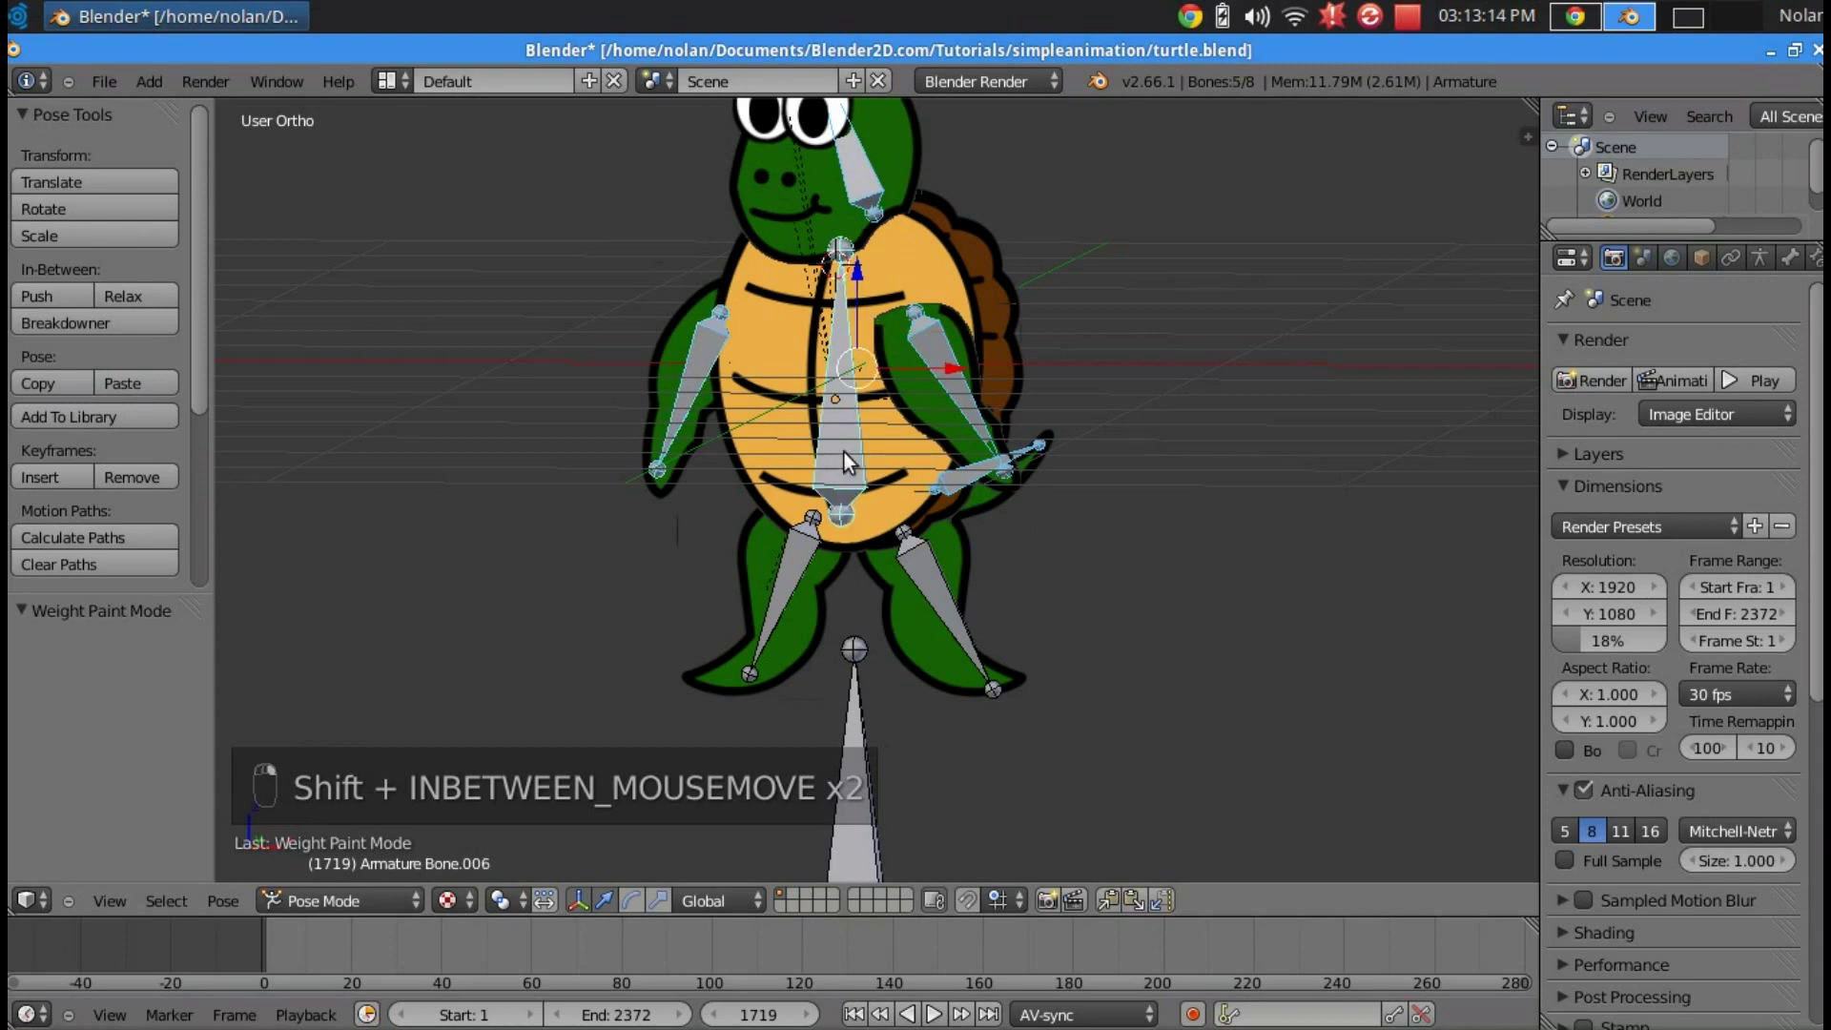
{"action": "key", "text": "ctrl+p"}
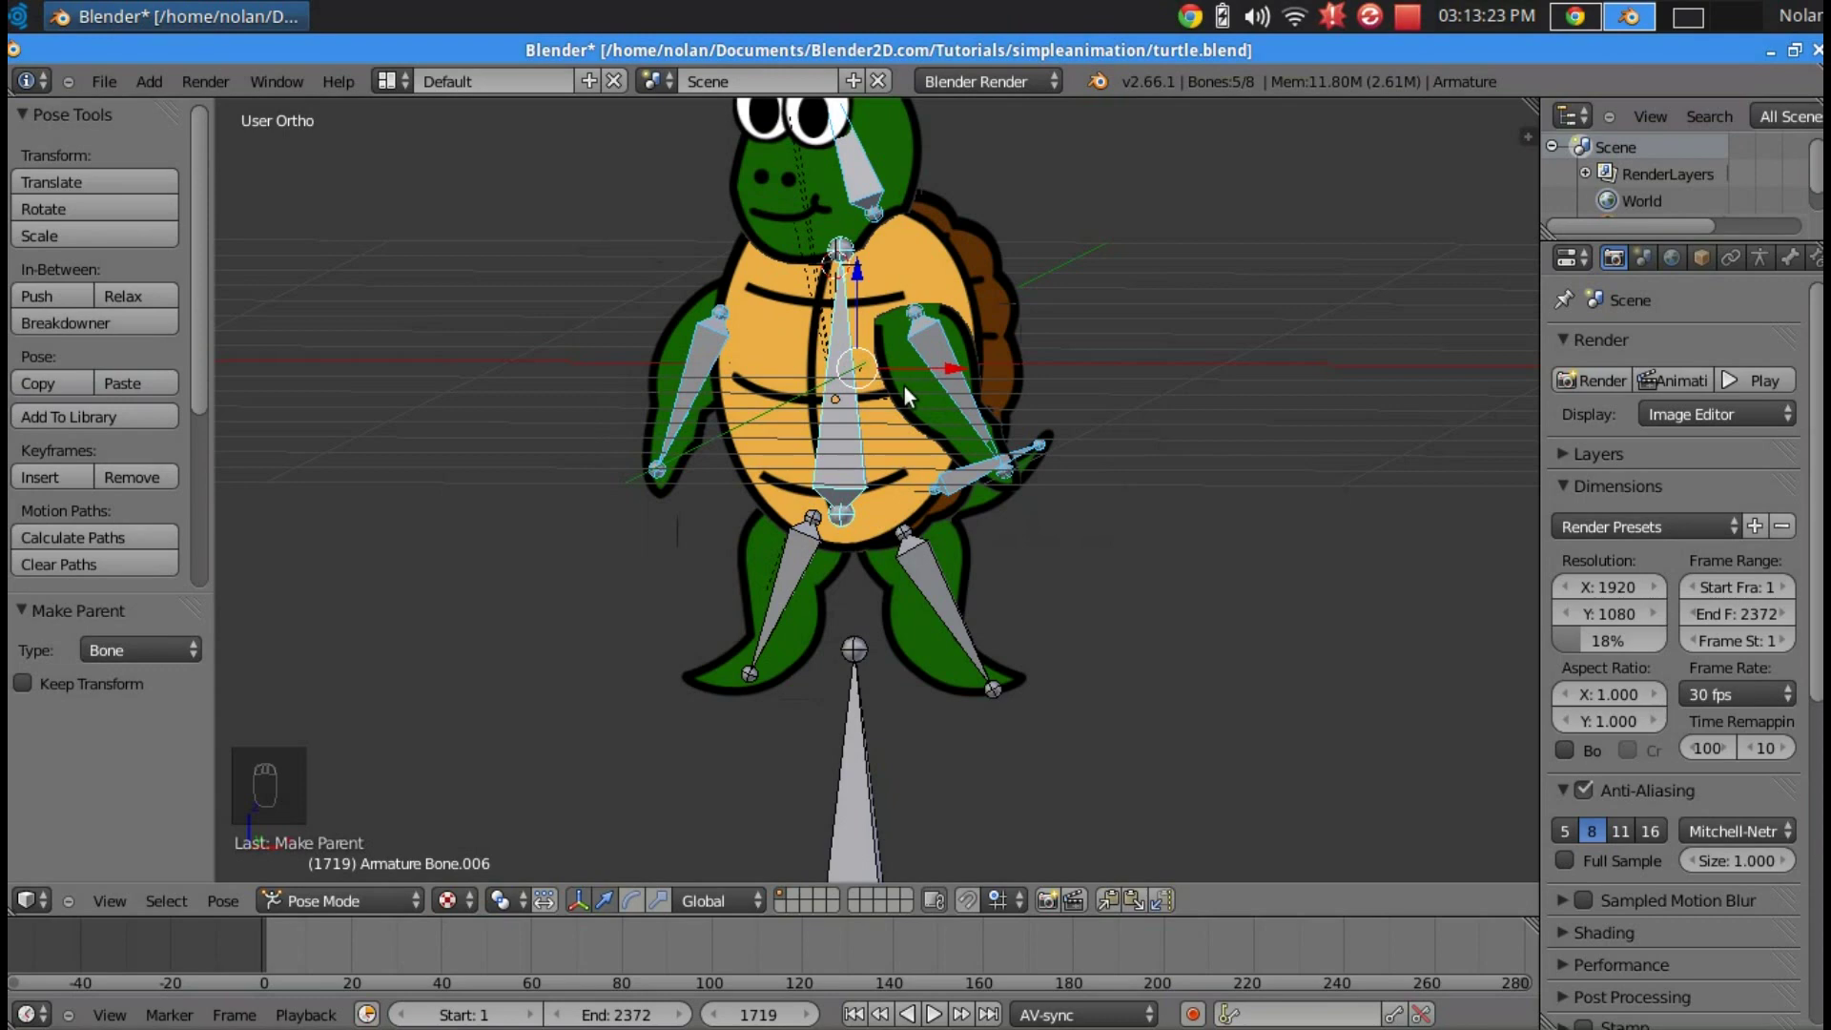
- Parent the remaining limb bone to the central shell bone, again keeping its offset
{"action": "right_click", "coordinate": [838, 466]}
{"action": "key", "text": "r"}
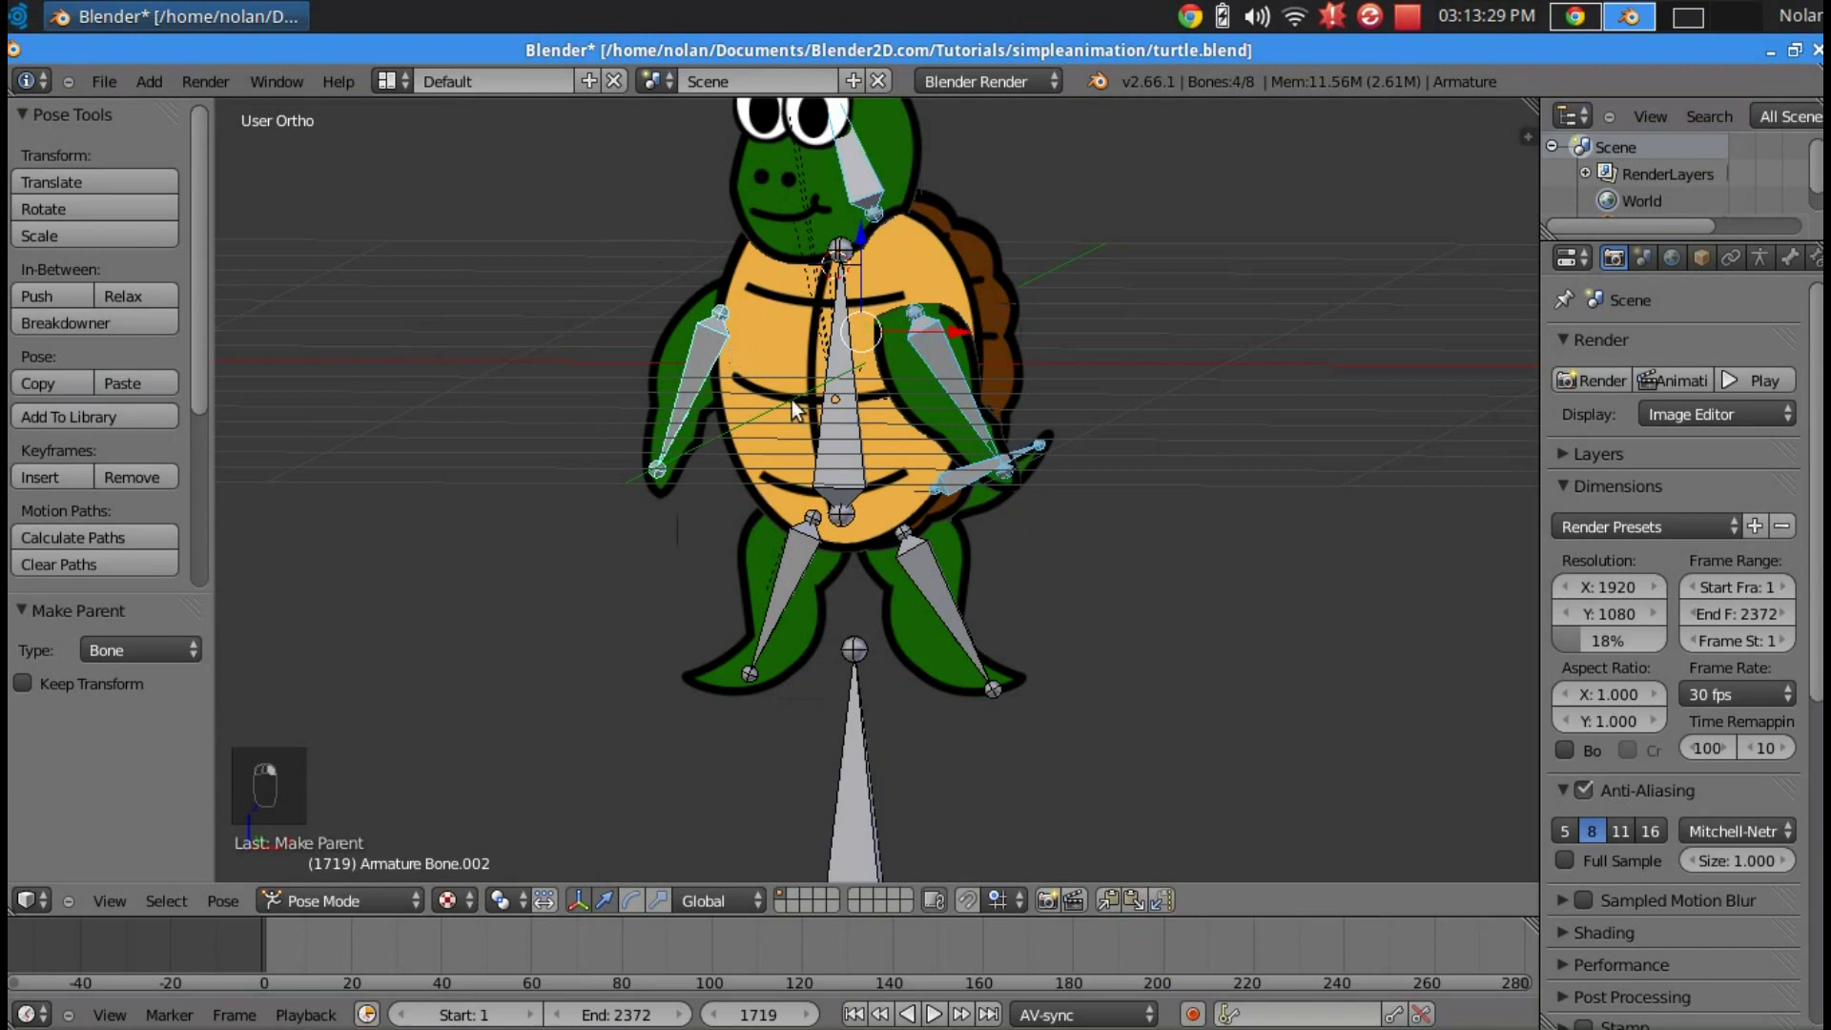
{"action": "left_click", "coordinate": [389, 903]}
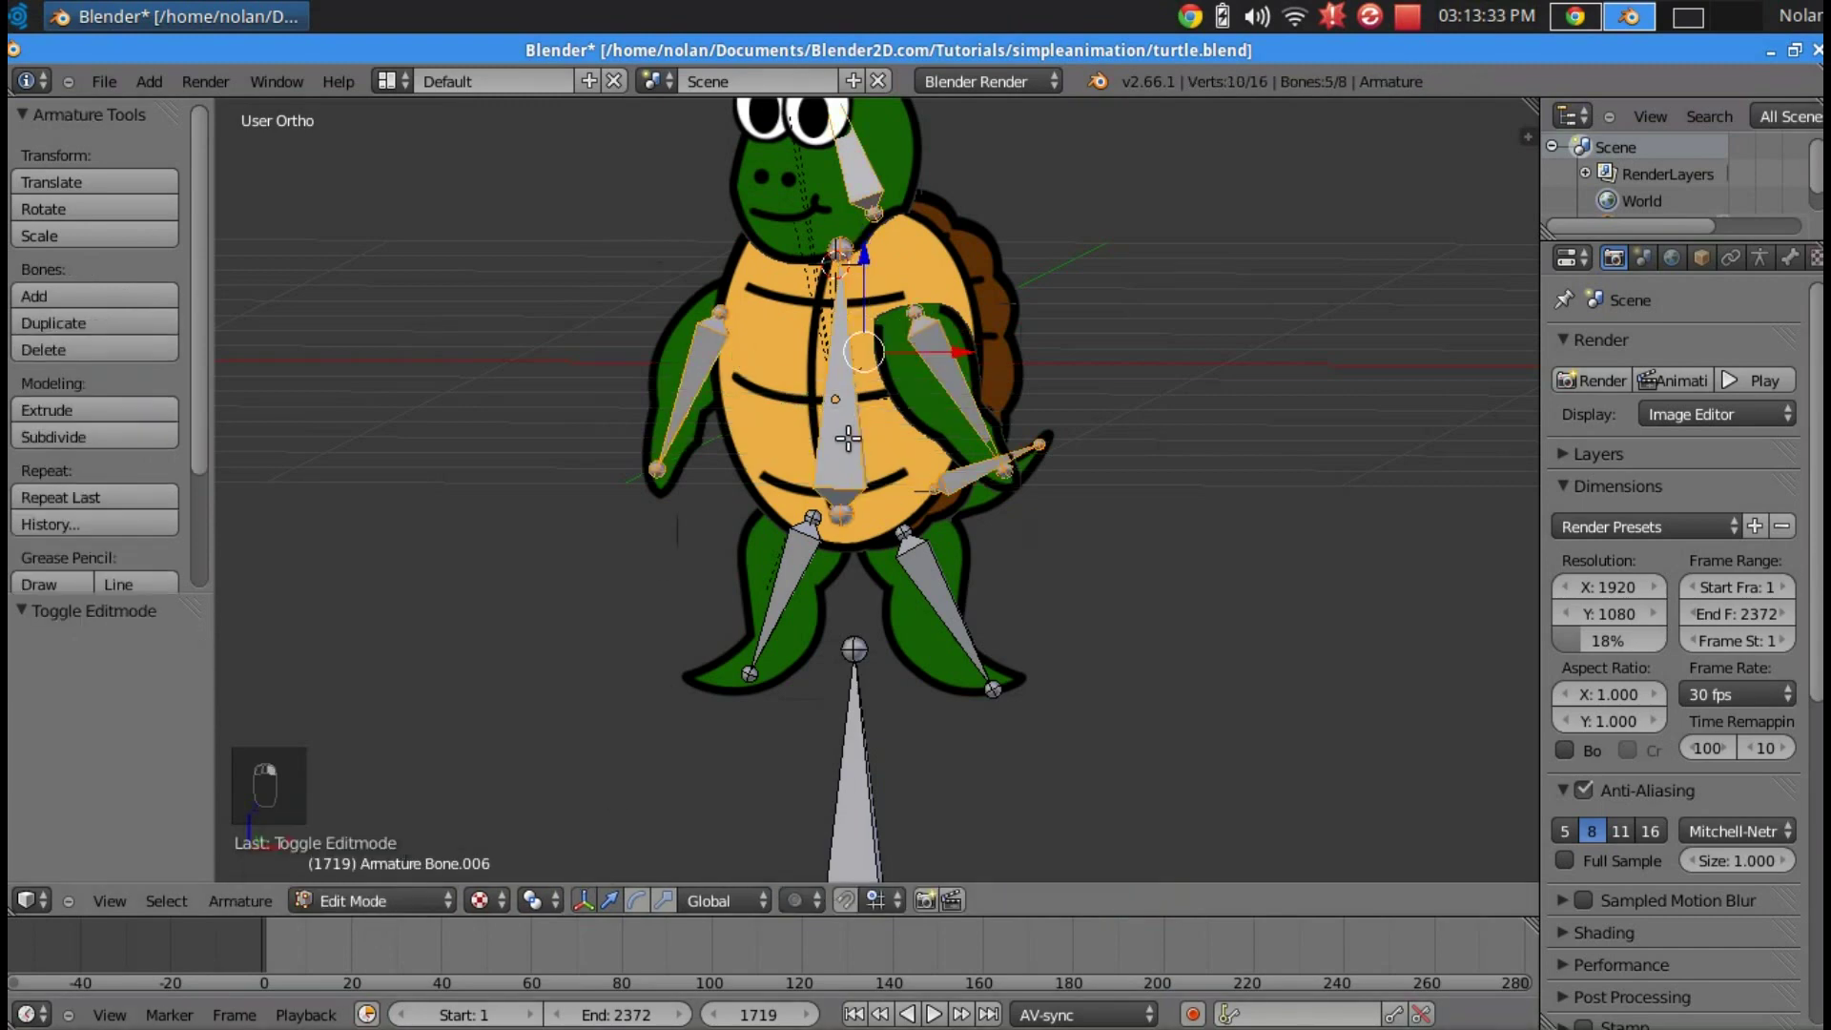
{"action": "key", "text": "ctrl+p"}
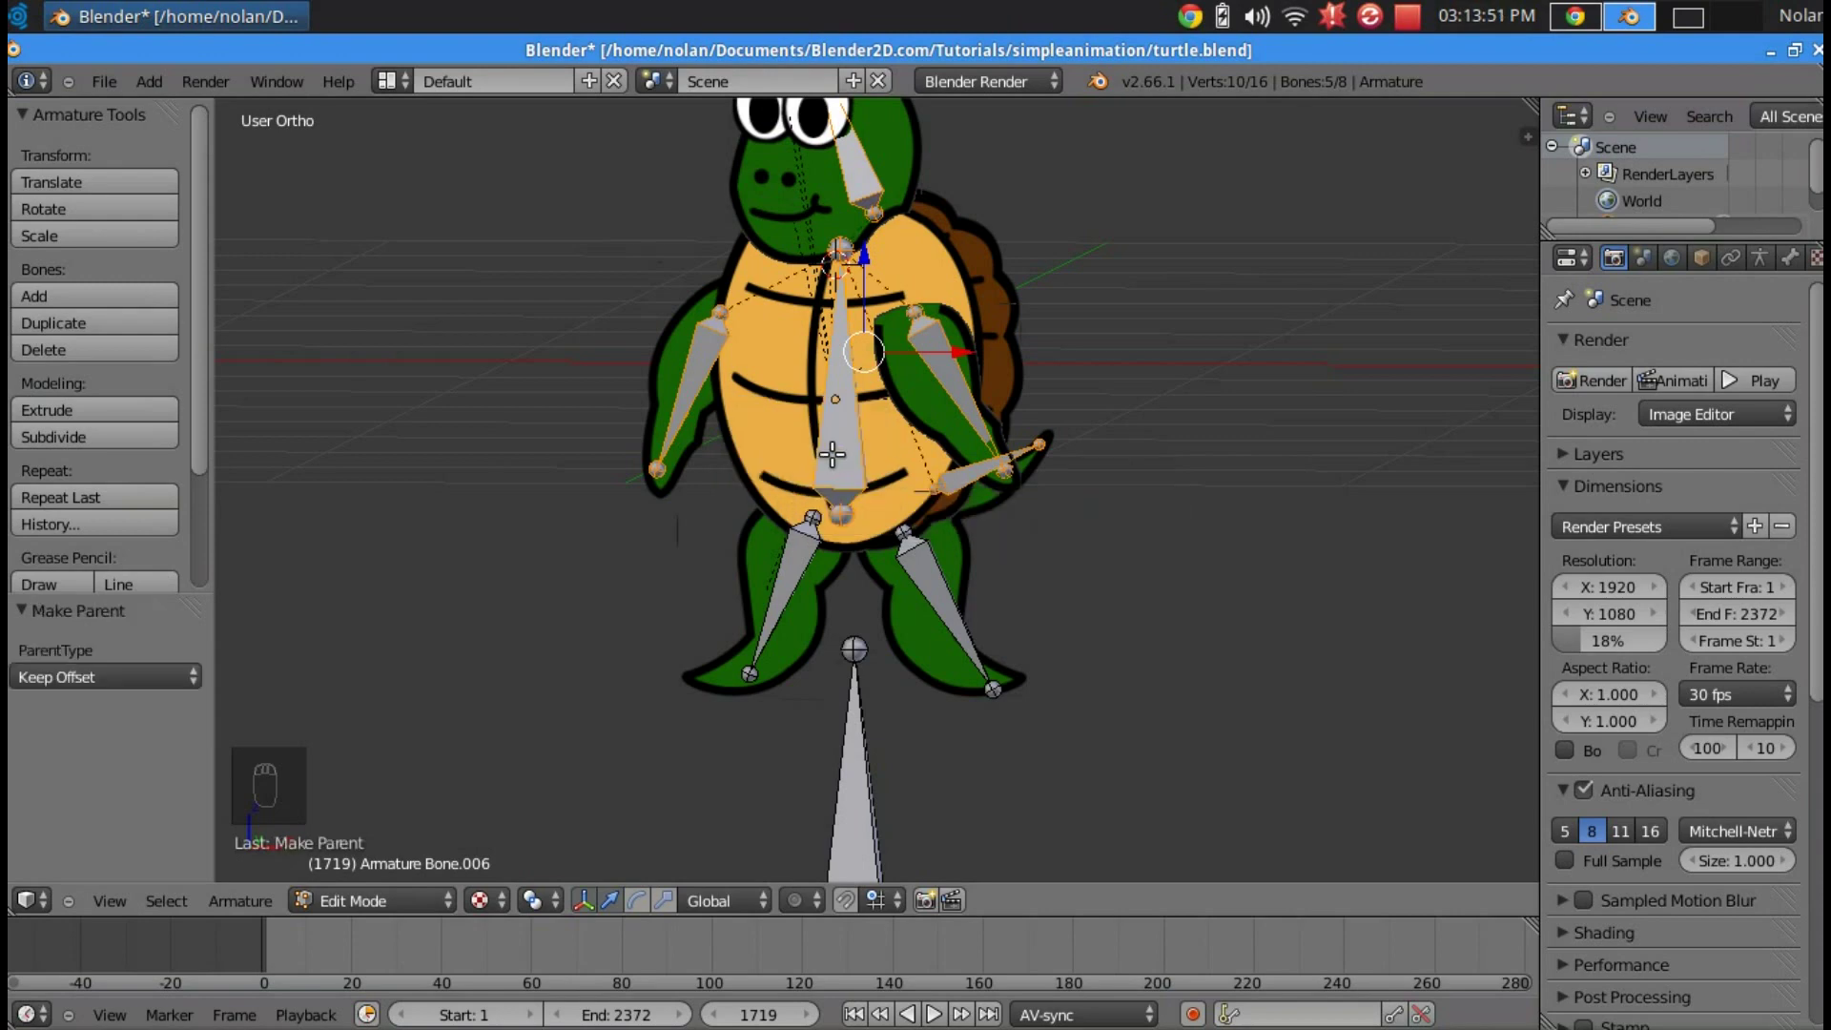
{"action": "key", "text": "Tab"}
{"action": "key", "text": "Tab"}
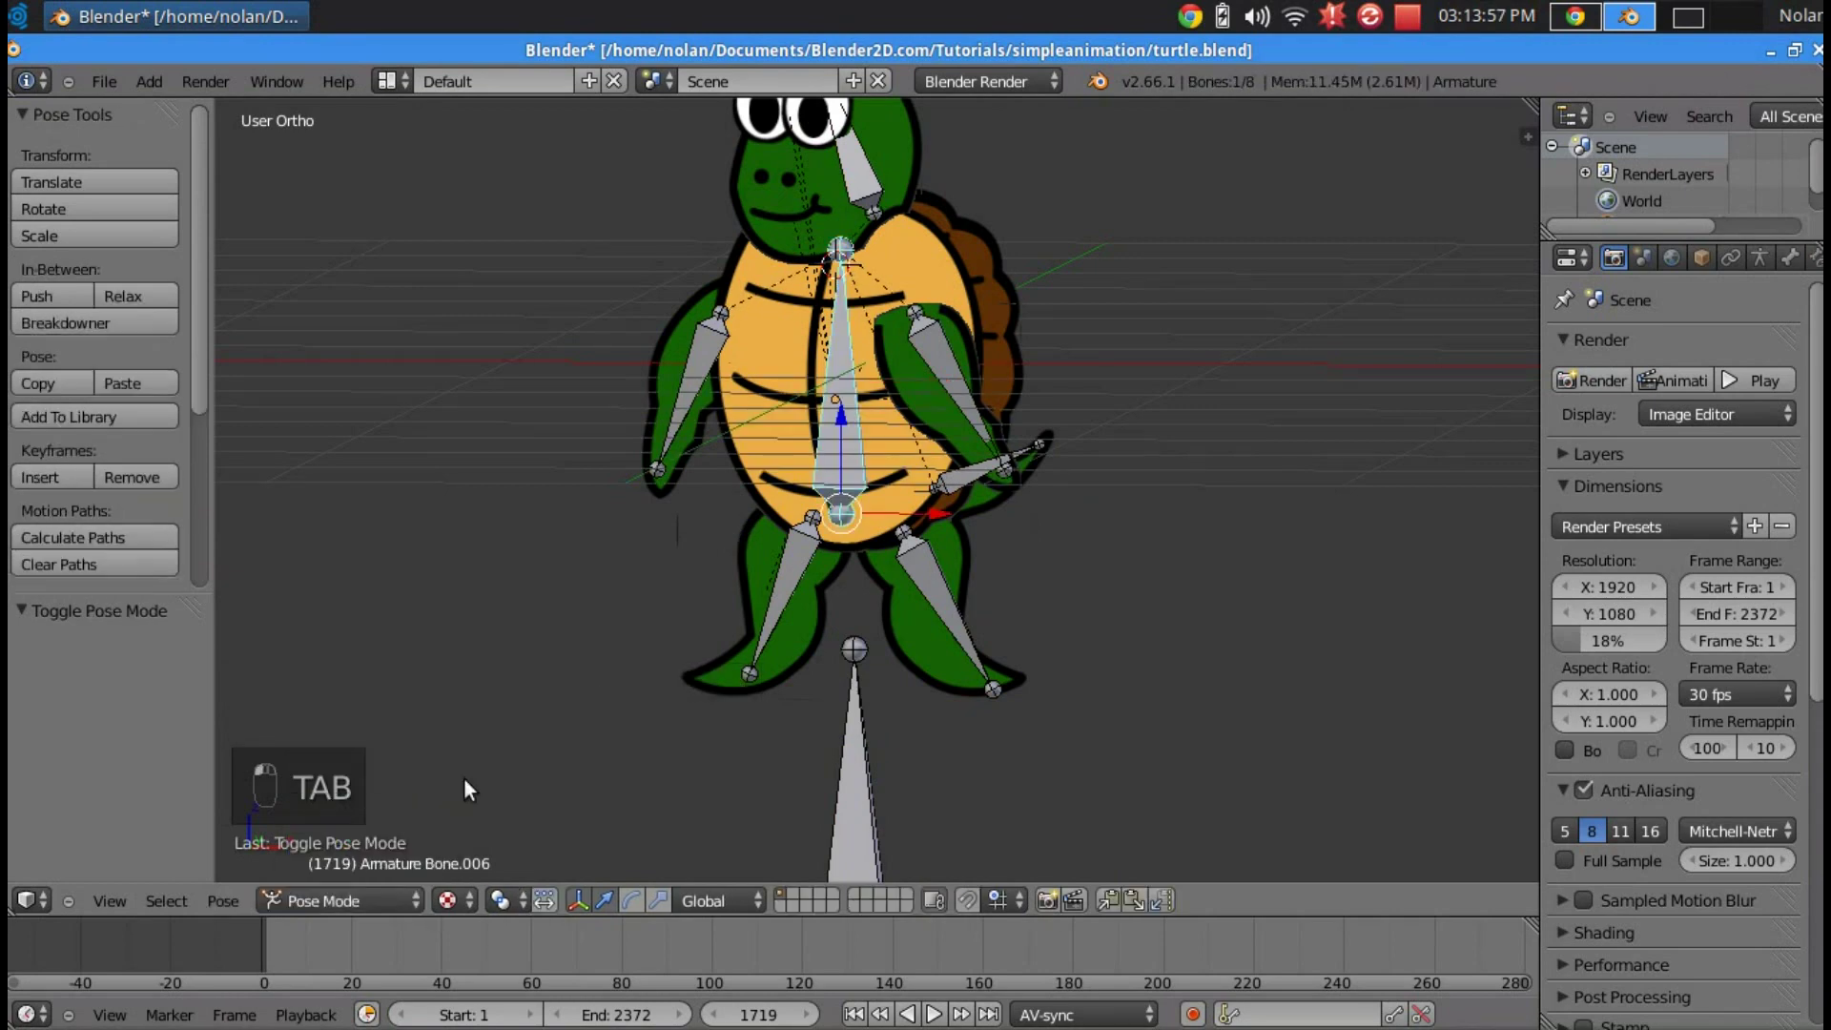
{"action": "key", "text": "r"}
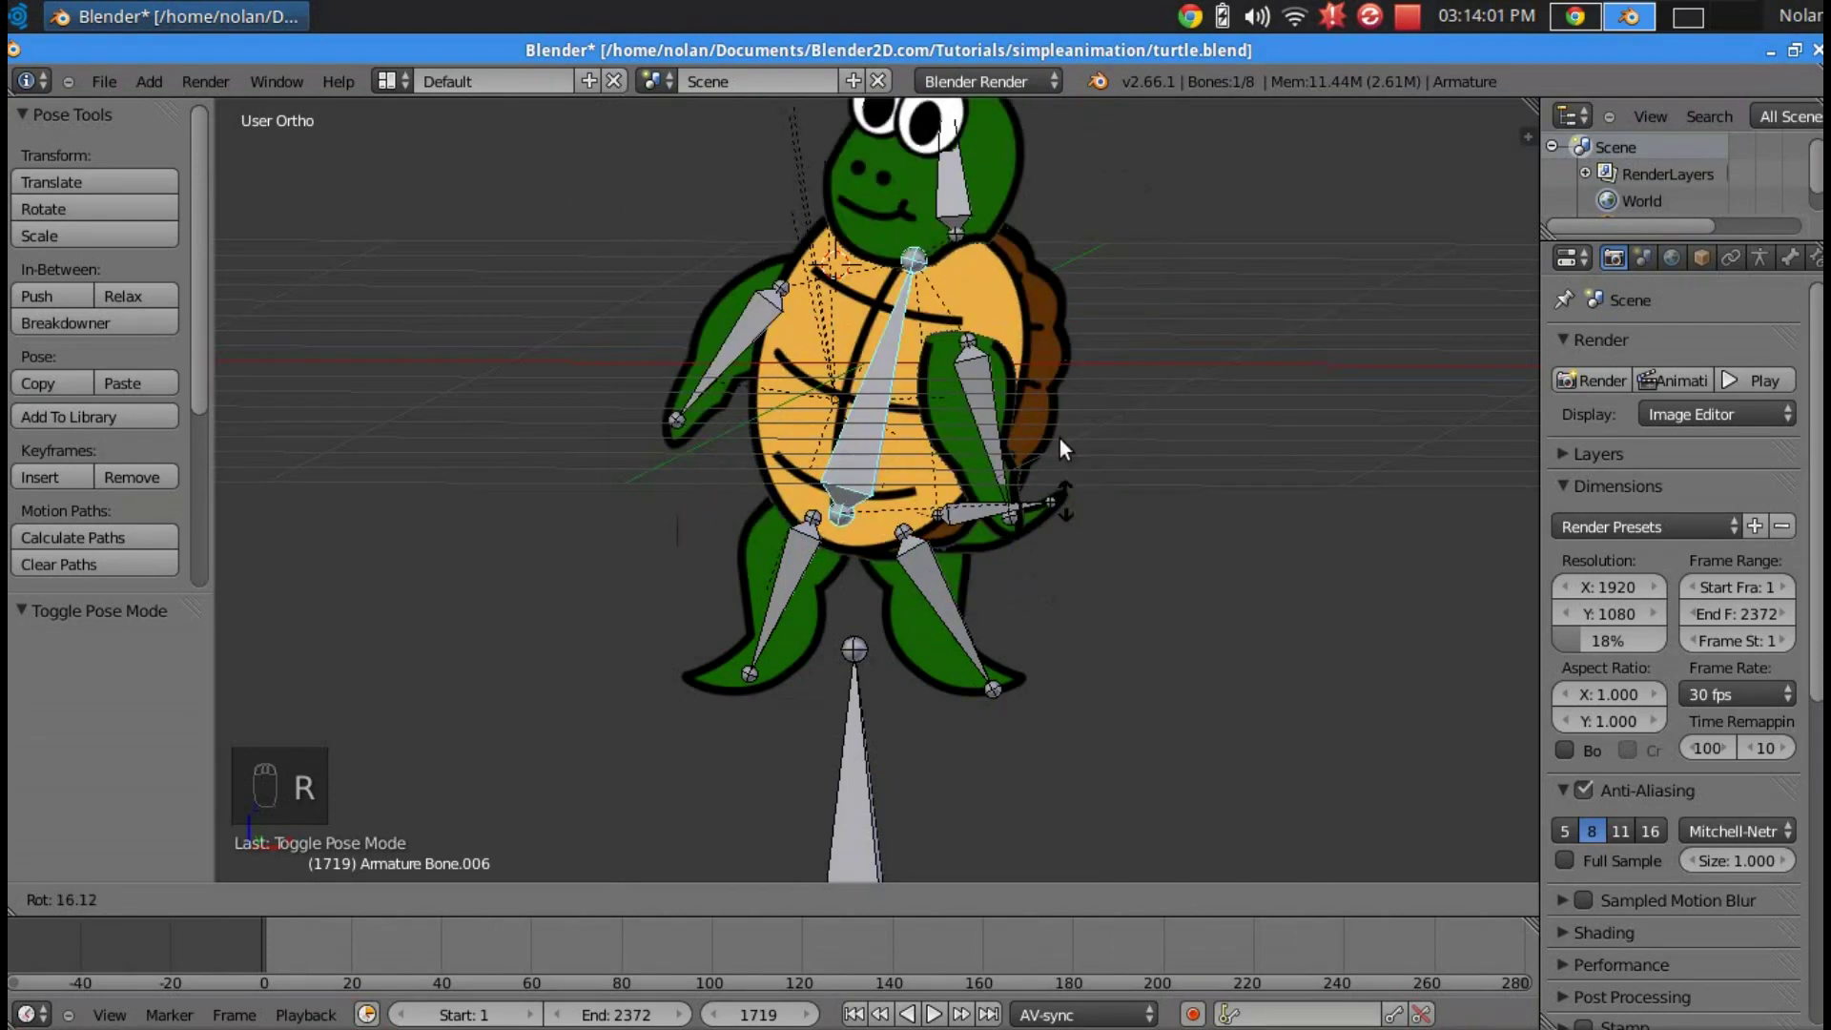
{"action": "key", "text": "KP_1"}
{"action": "key", "text": "r"}
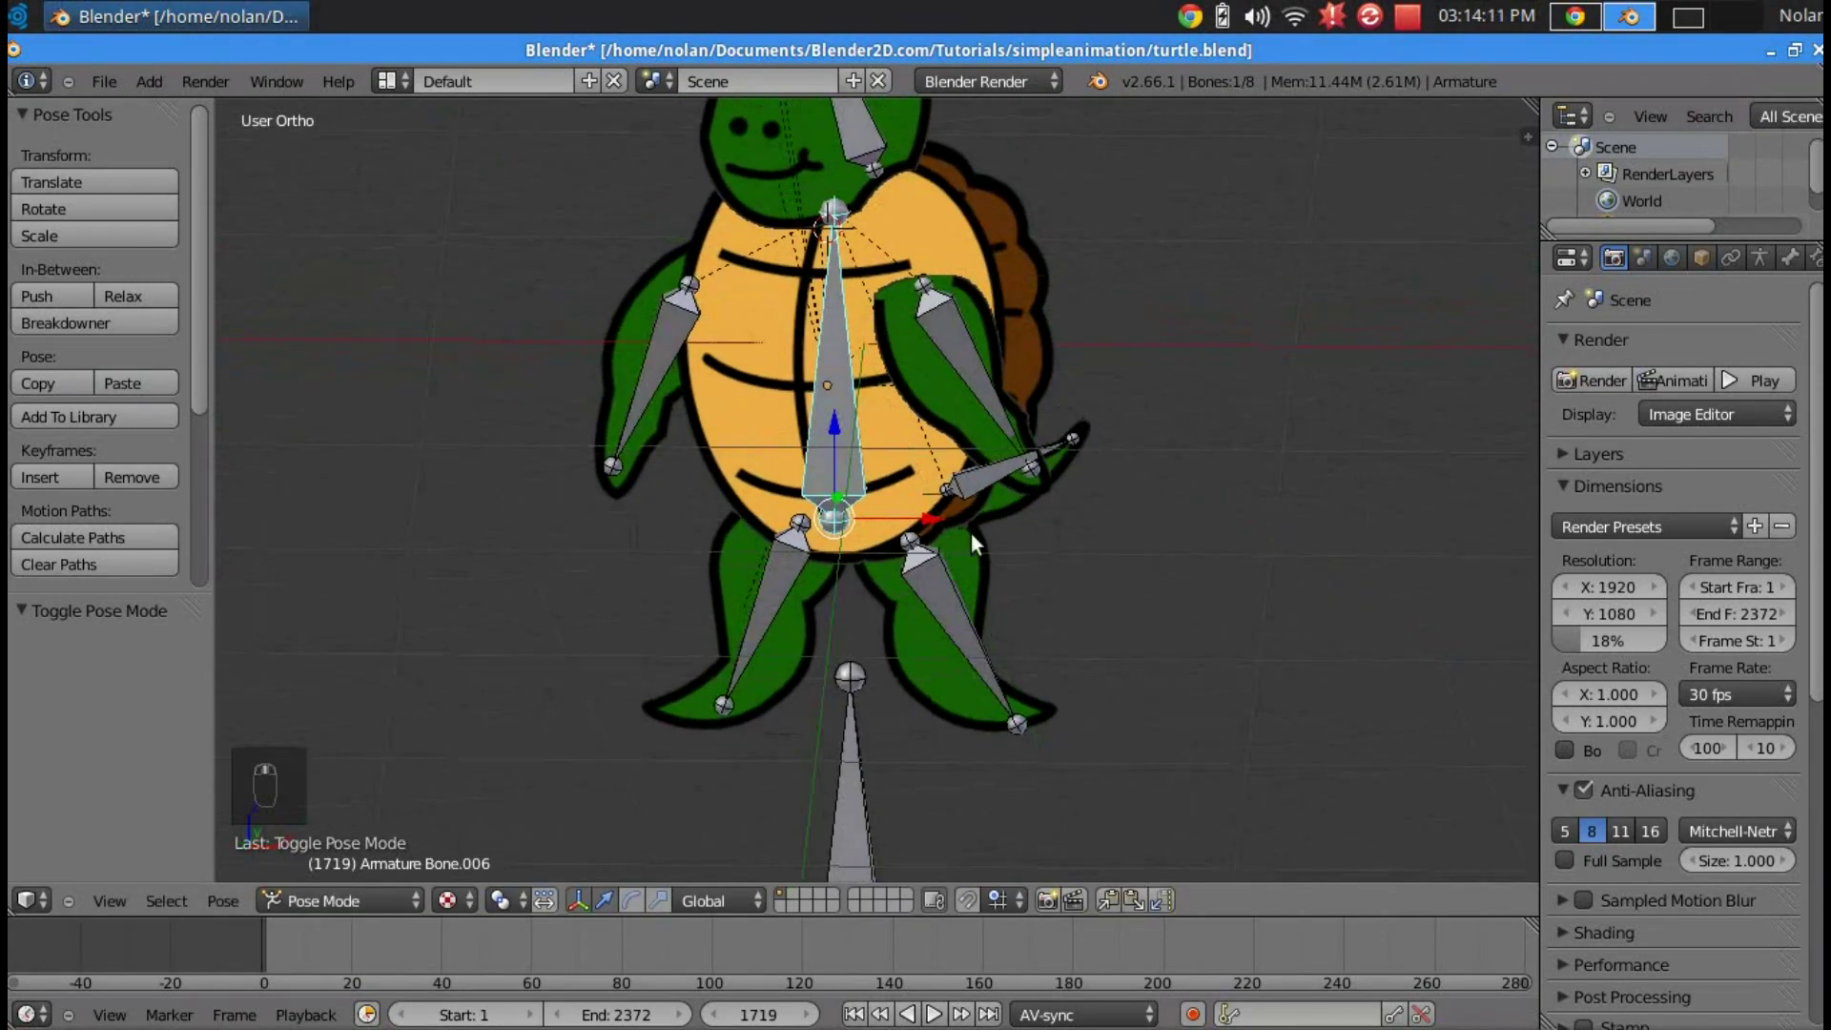
{"action": "key", "text": "g"}
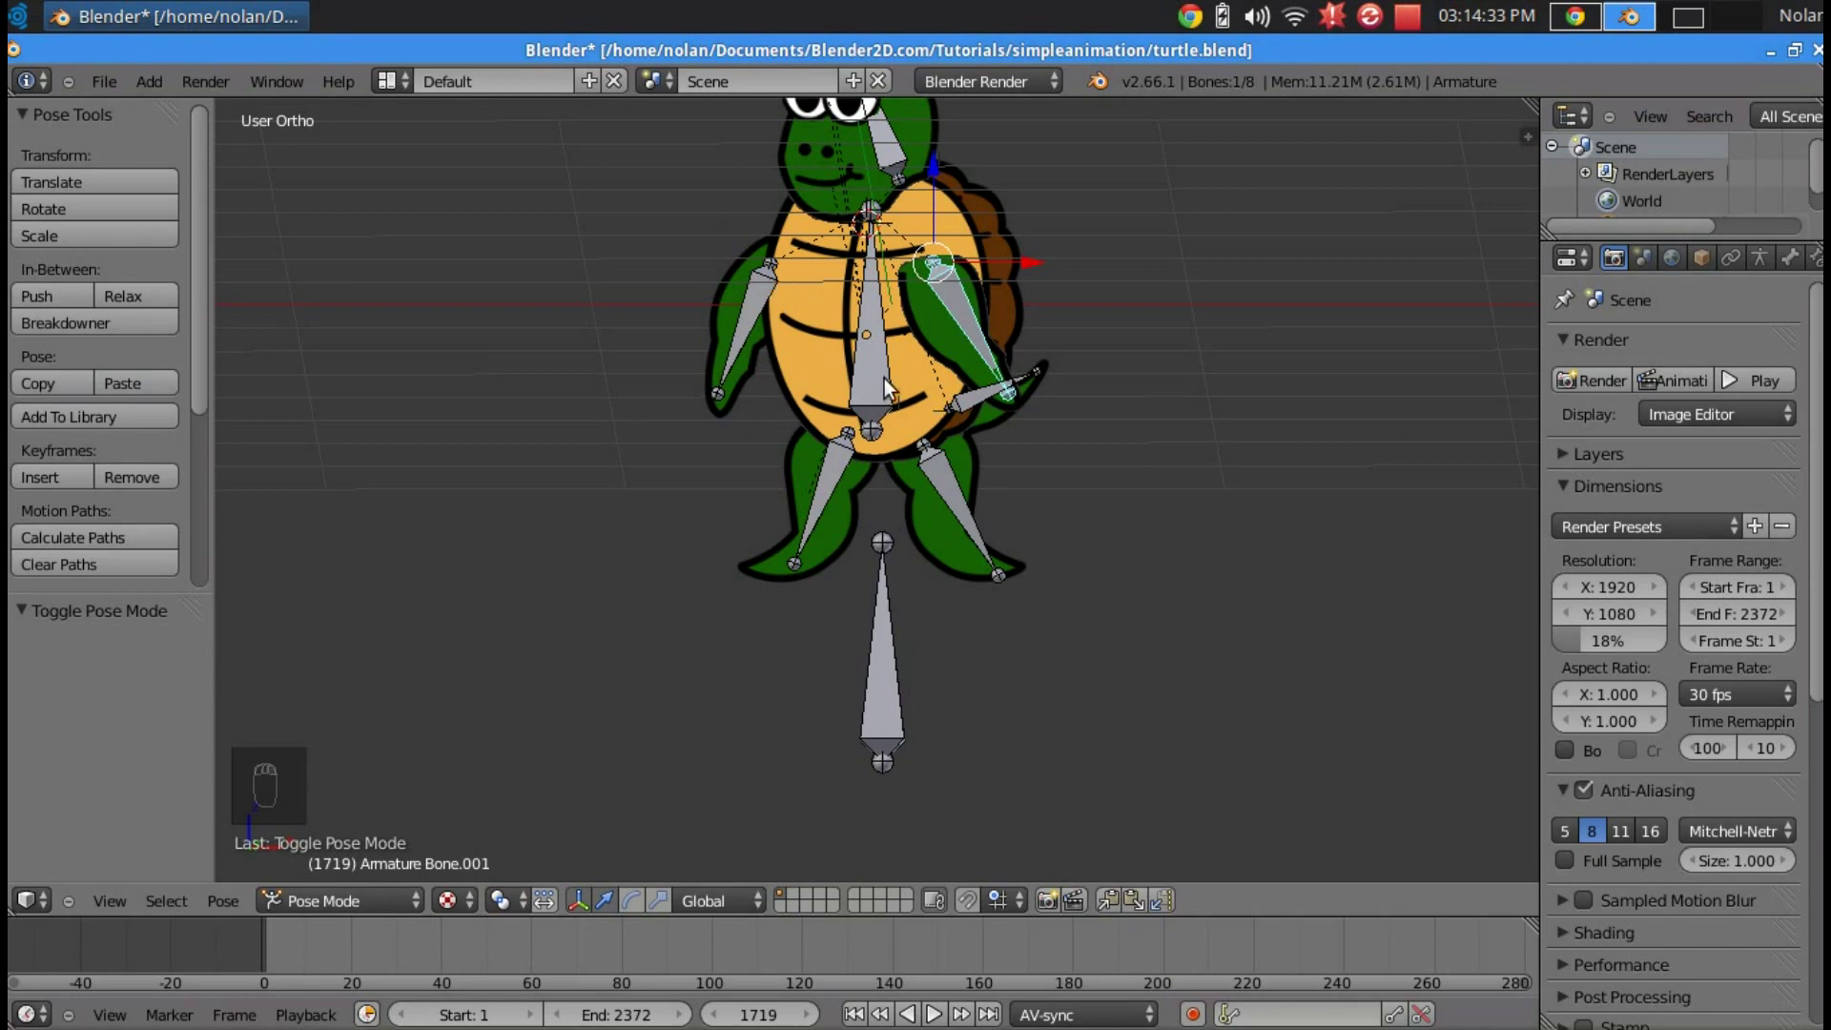
{"action": "left_click_drag", "start_coordinate": [888, 375], "coordinate": [818, 375]}
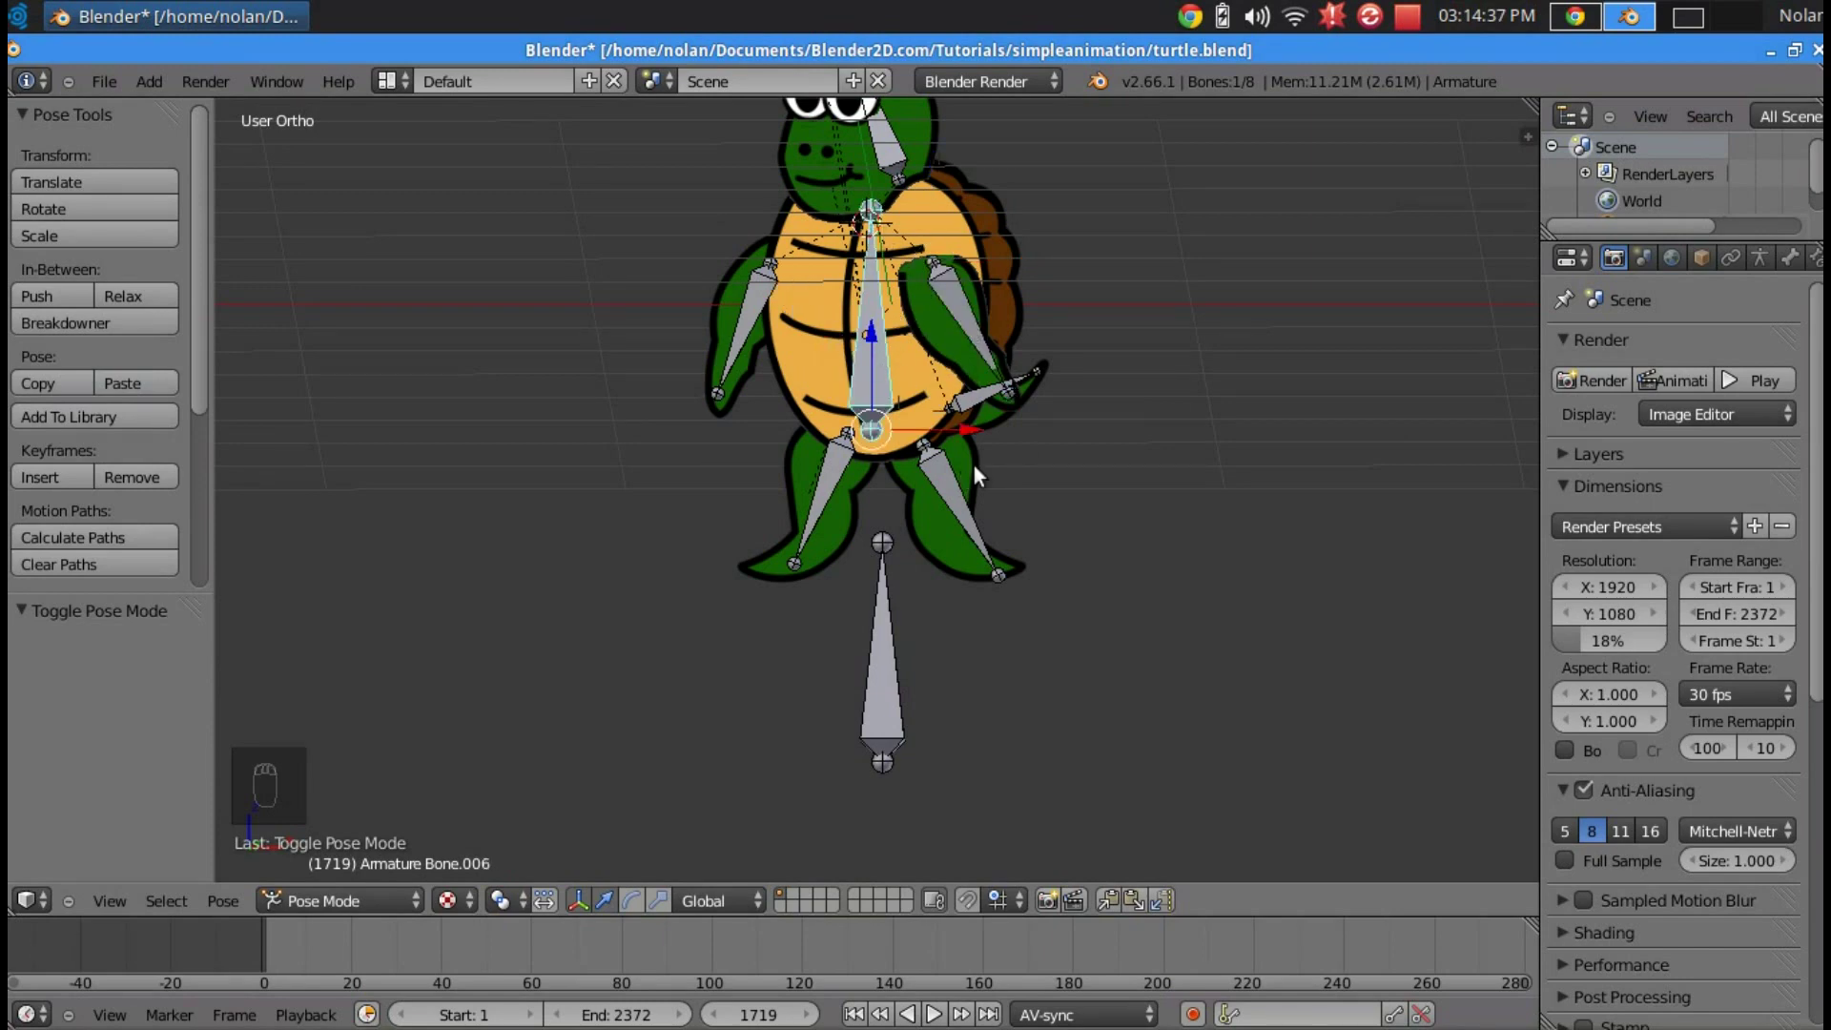
{"action": "left_click_drag", "start_coordinate": [878, 354], "coordinate": [892, 397]}
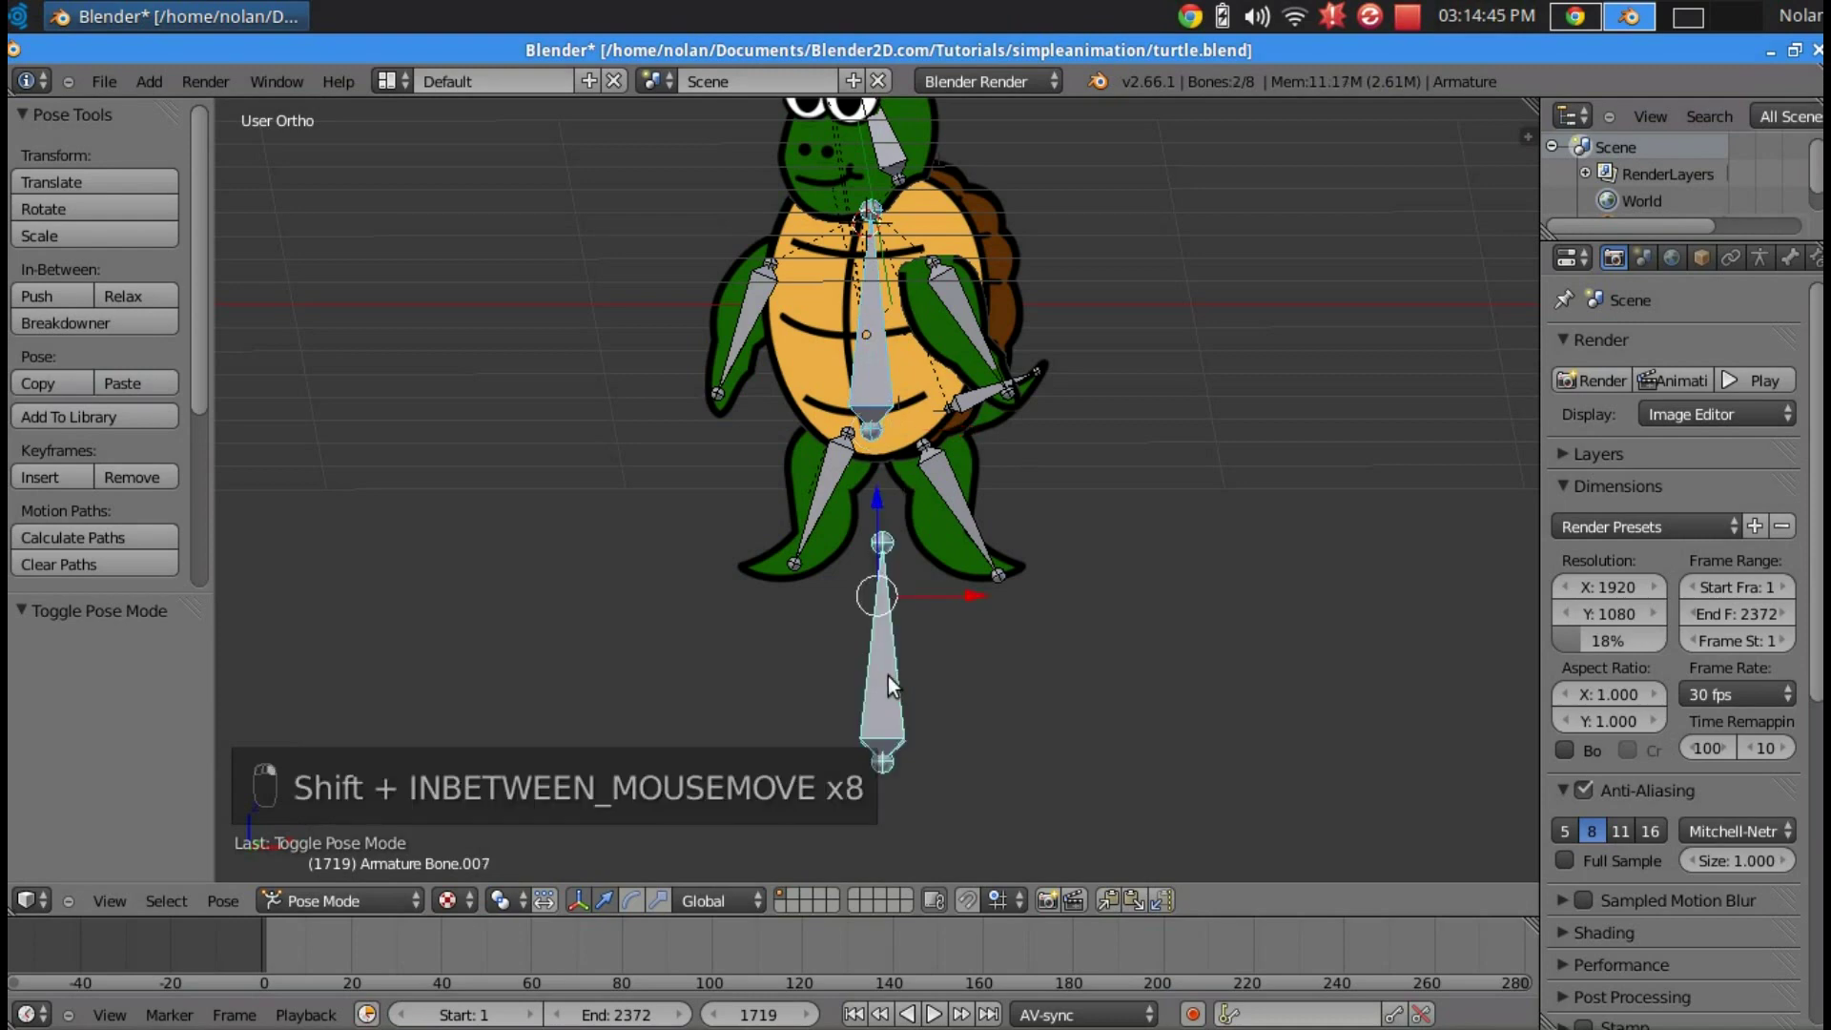
{"action": "key", "text": "ctrl+p"}
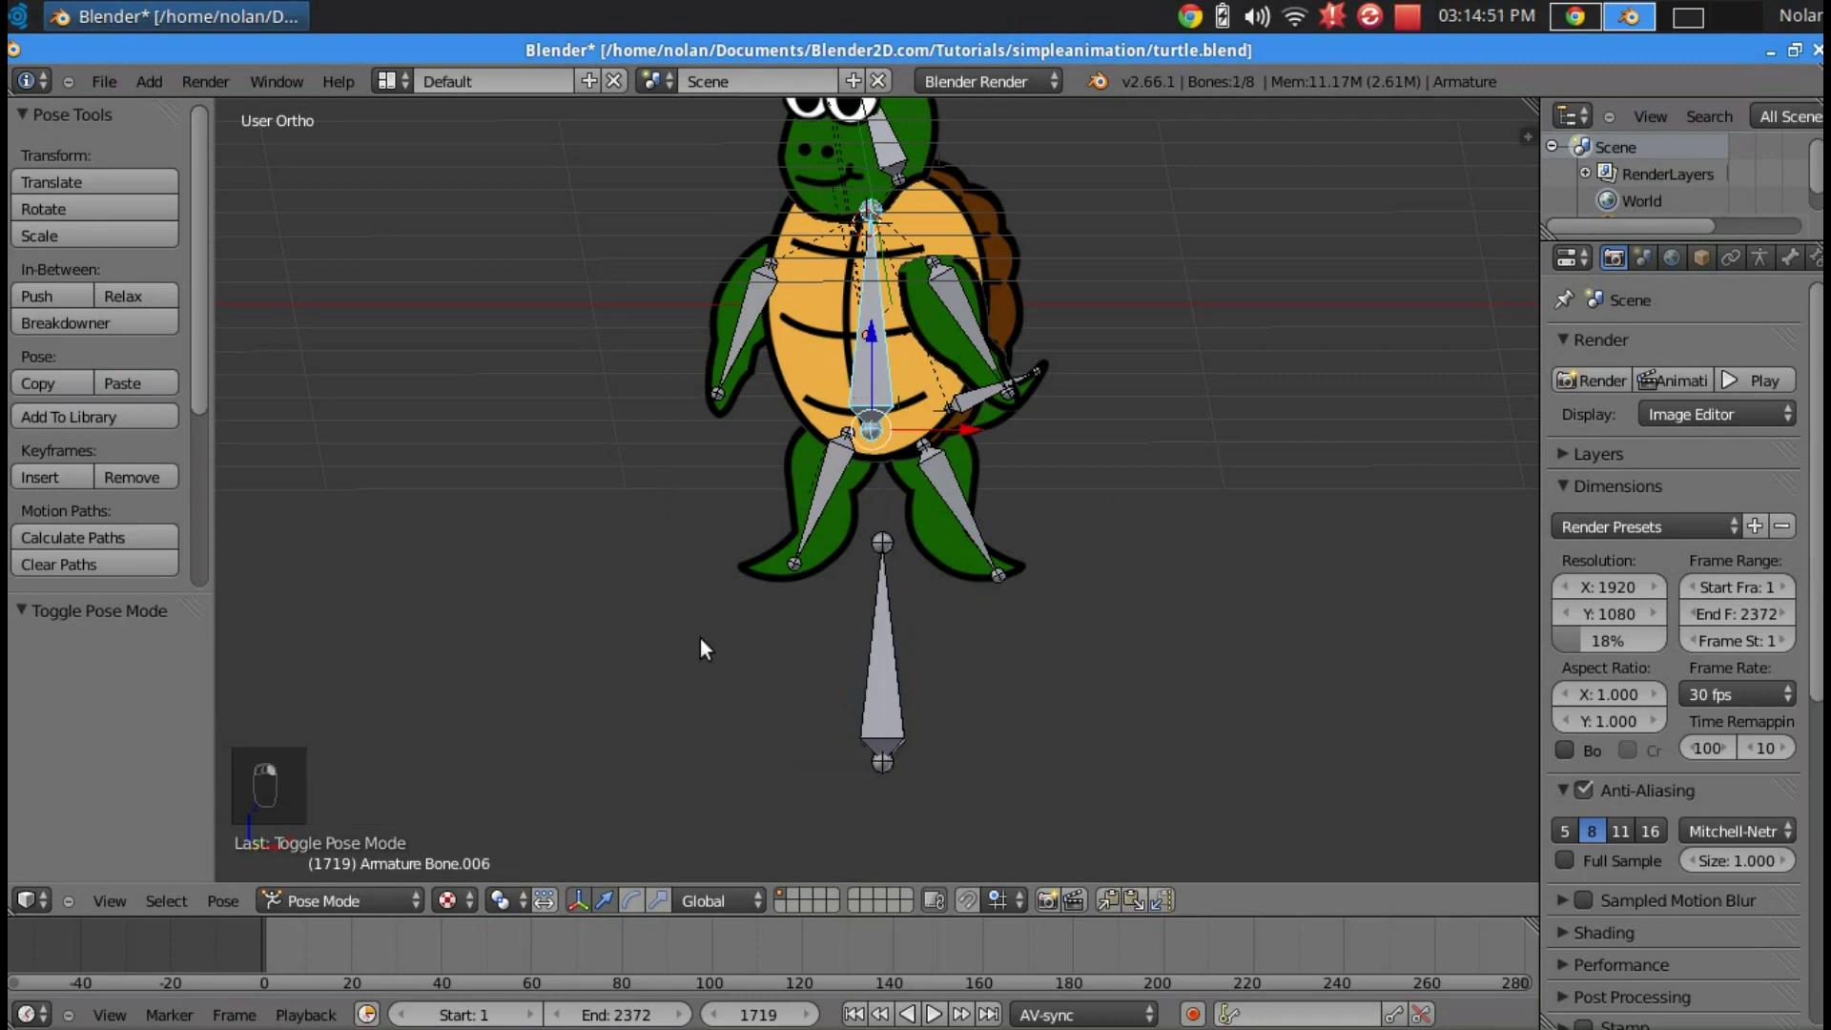
- Parent the waist and both leg bones to the root bone below the turtle with Keep Offset
{"action": "left_click", "coordinate": [363, 902]}
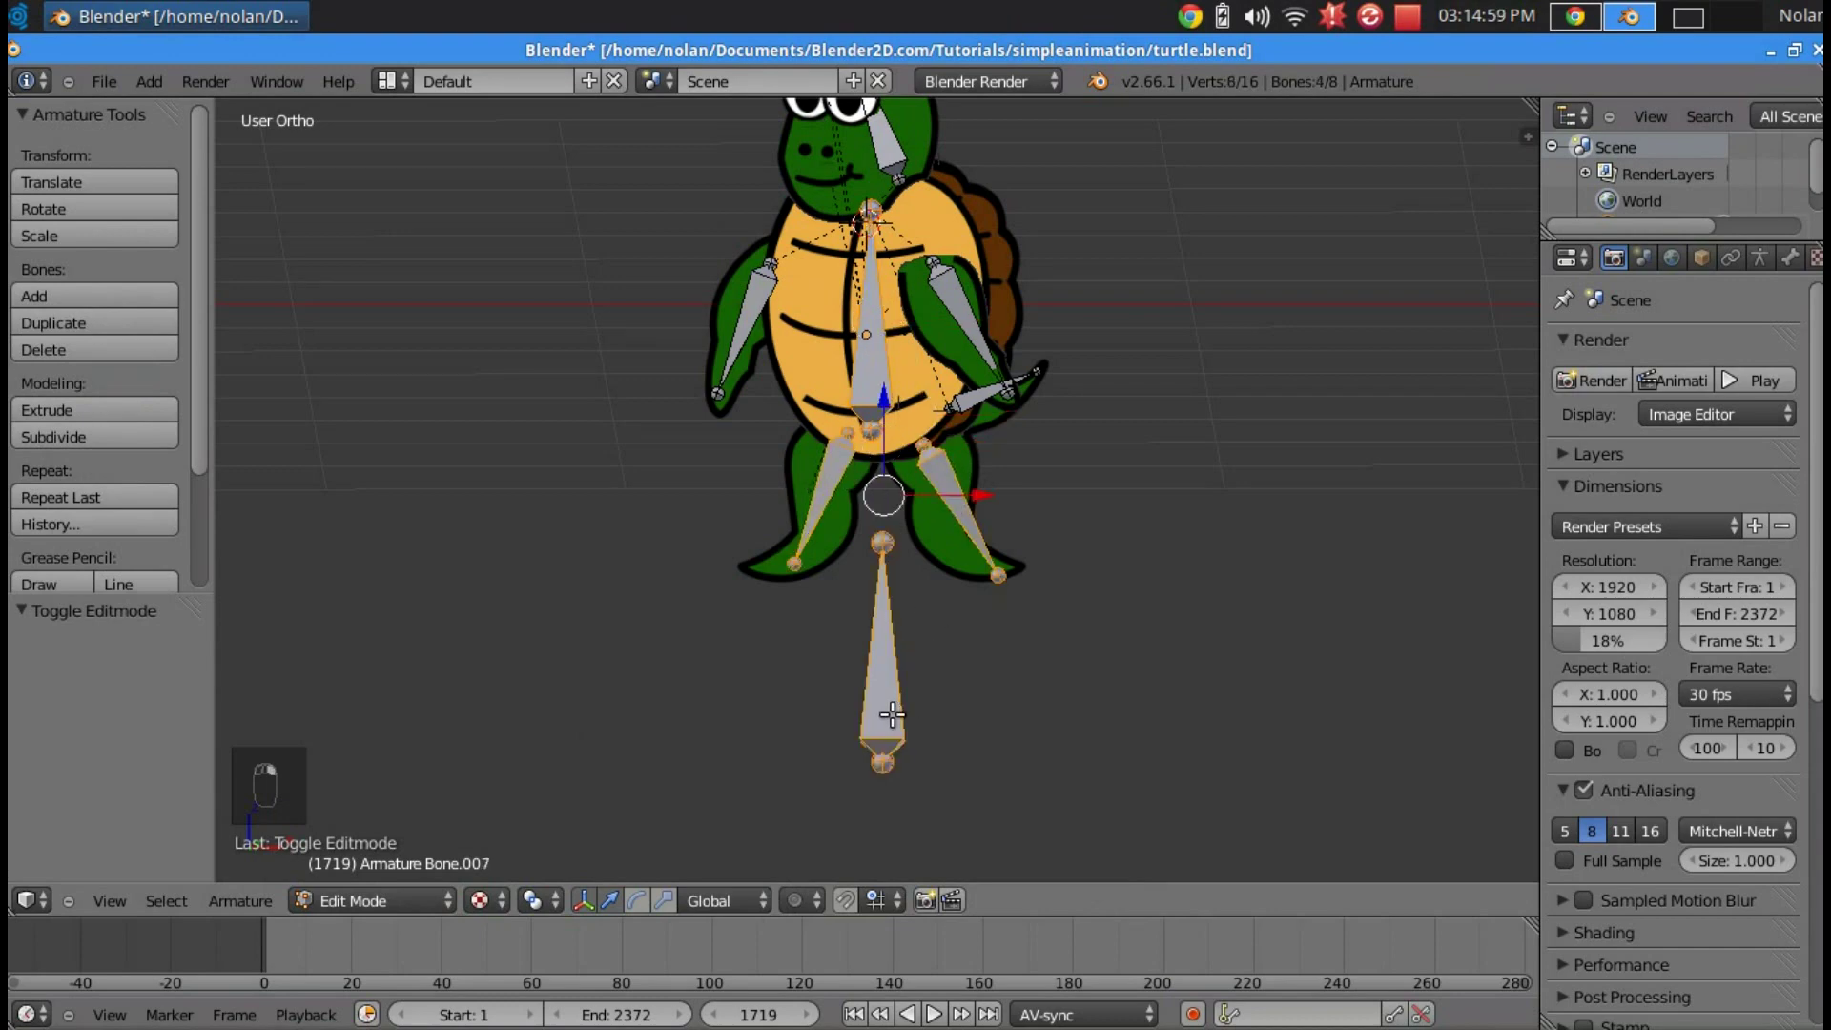
{"action": "key", "text": "ctrl+p"}
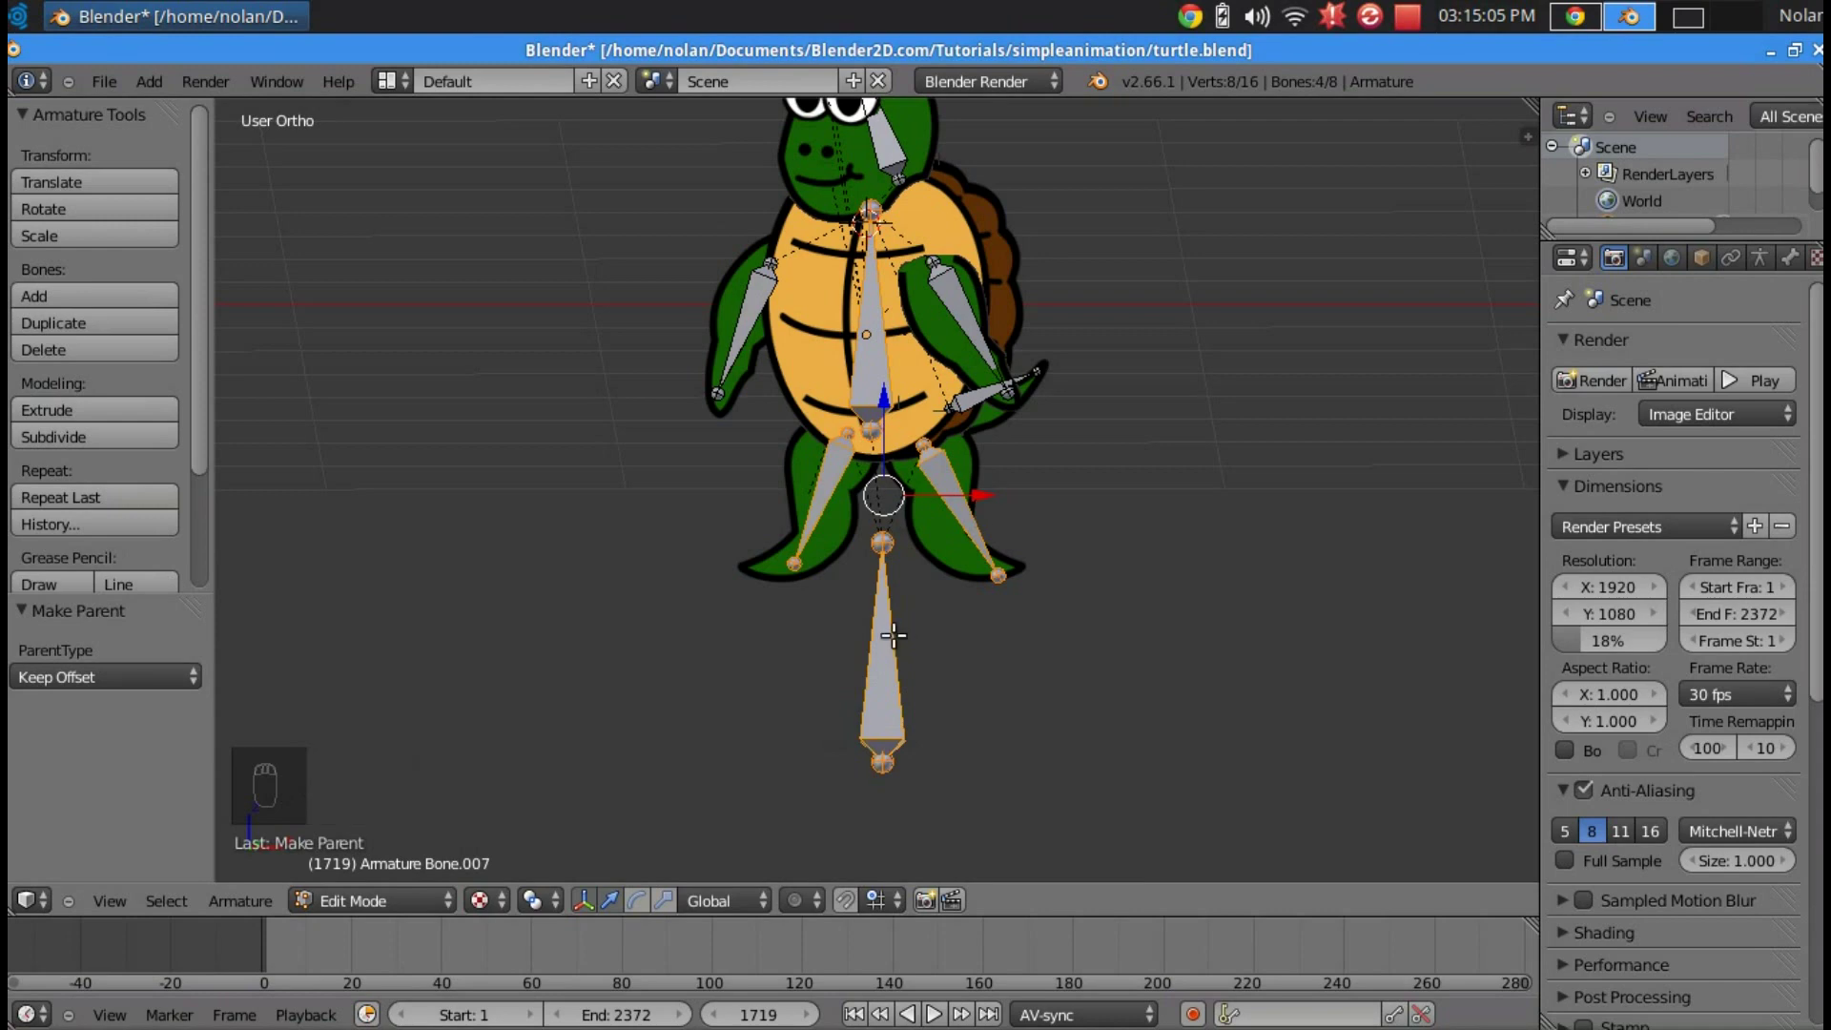
- In Pose Mode, move the root bone to test the whole rig follows, then restore it and face the turtle front-on
{"action": "left_click", "coordinate": [439, 900]}
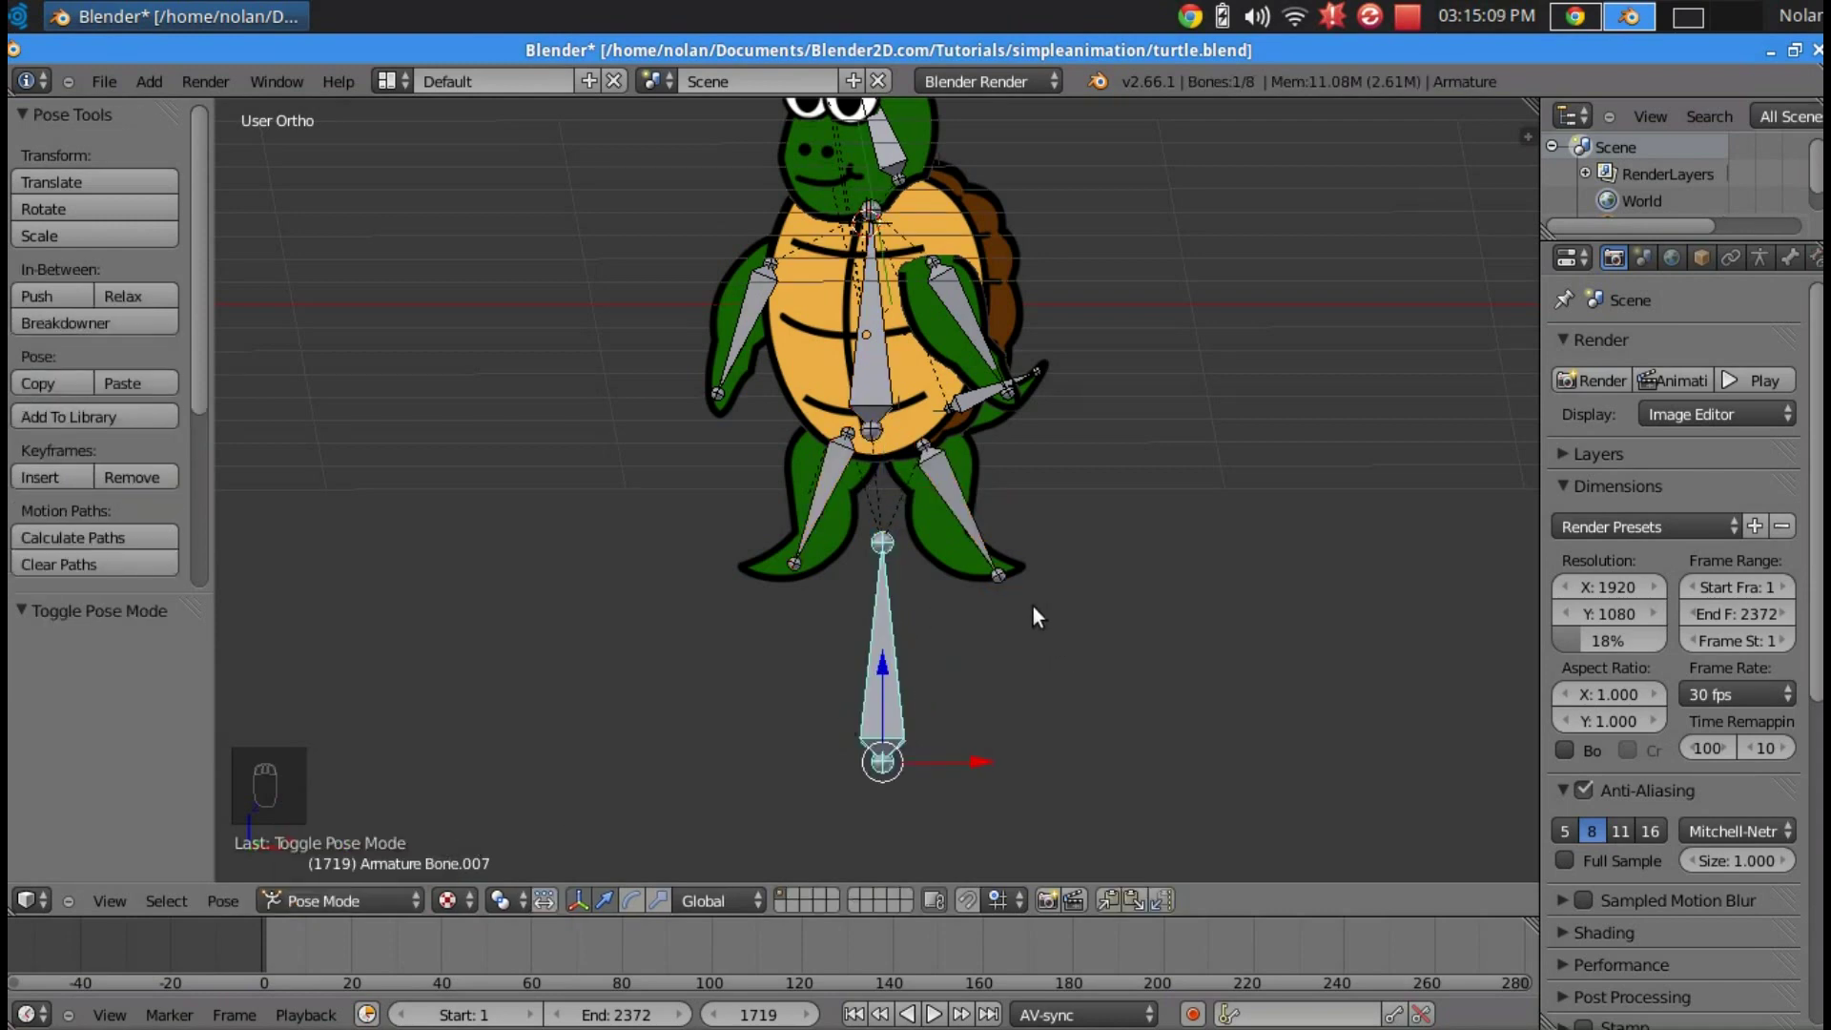
{"action": "key", "text": "g"}
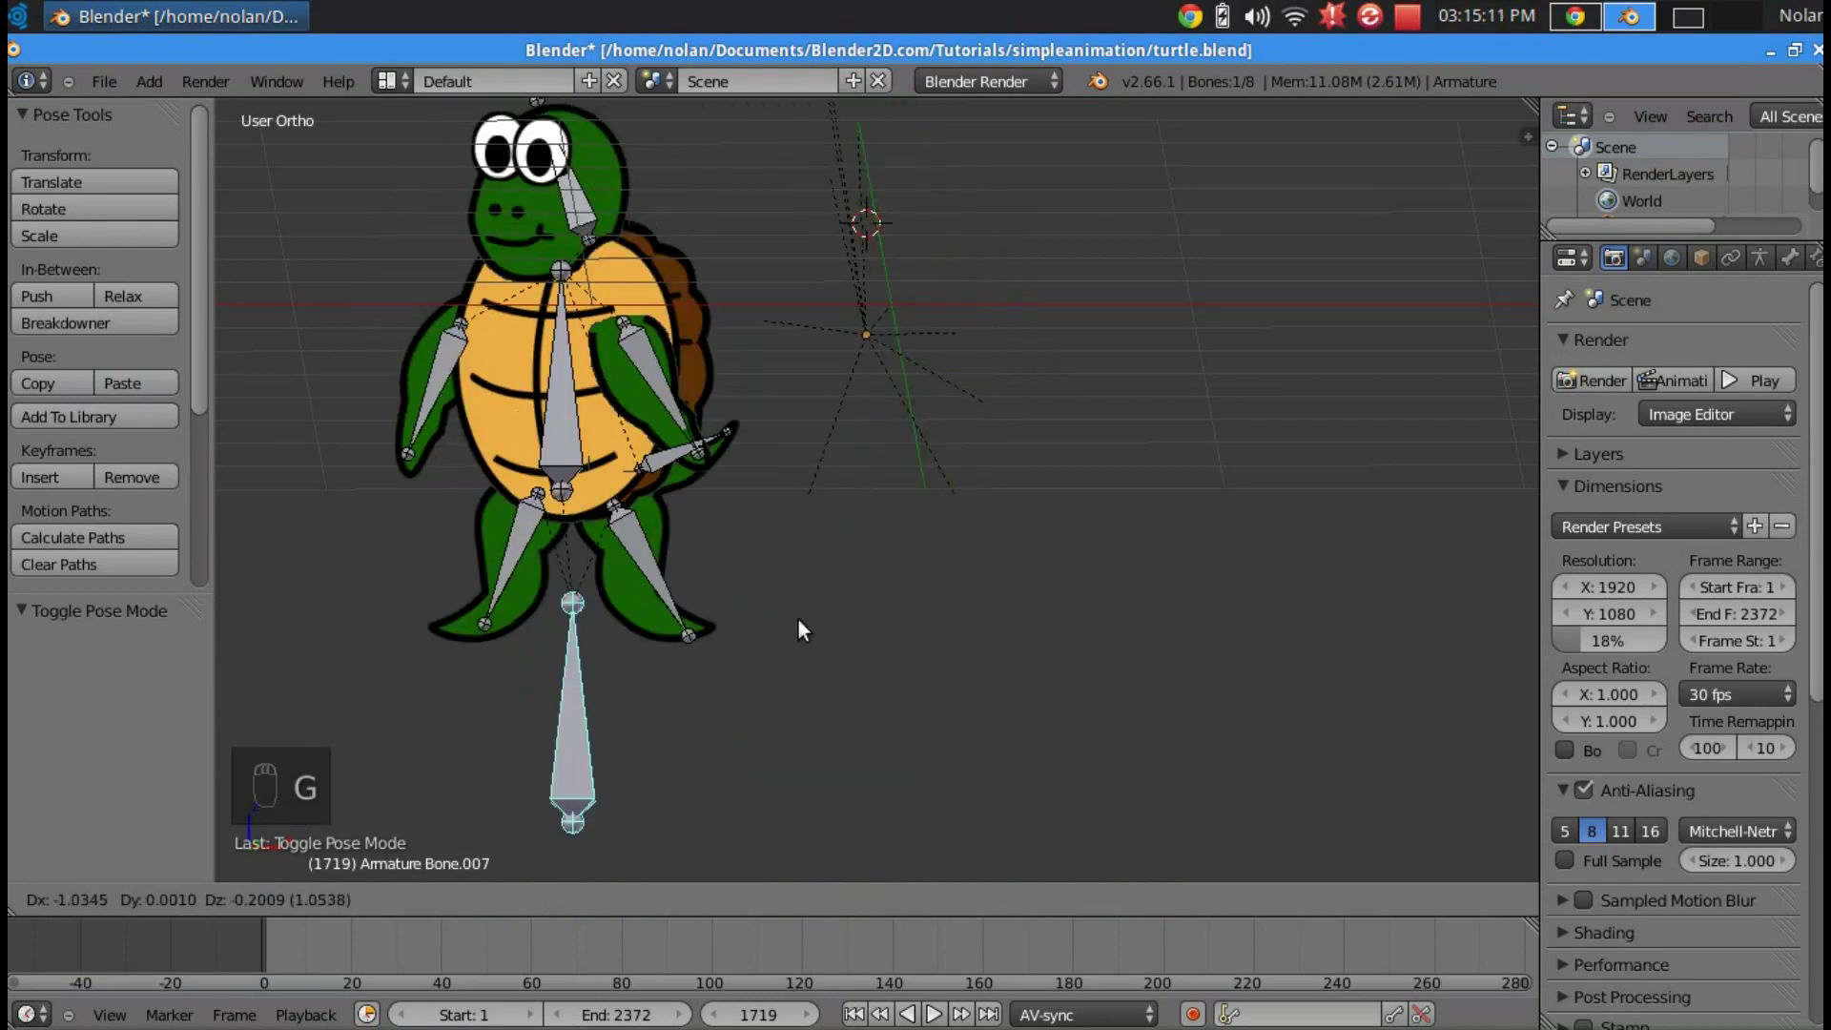
{"action": "key", "text": "r"}
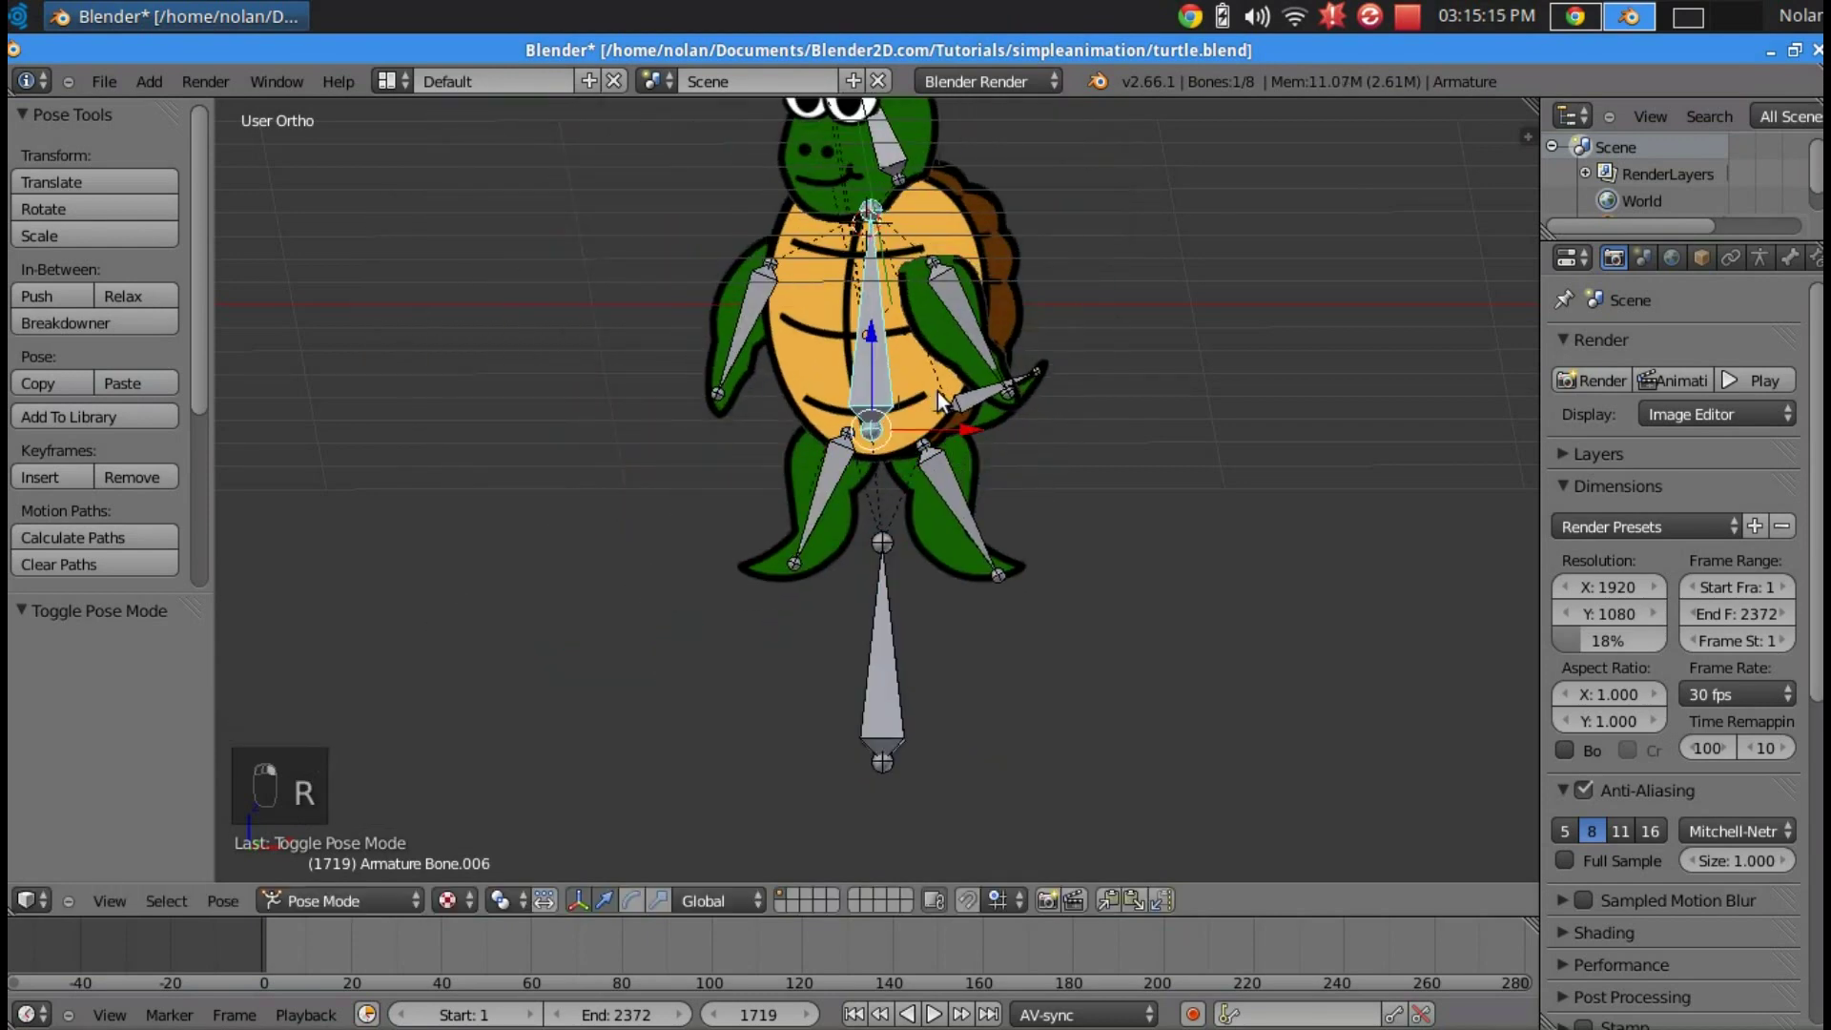
{"action": "key", "text": "KP_1"}
{"action": "key", "text": "r"}
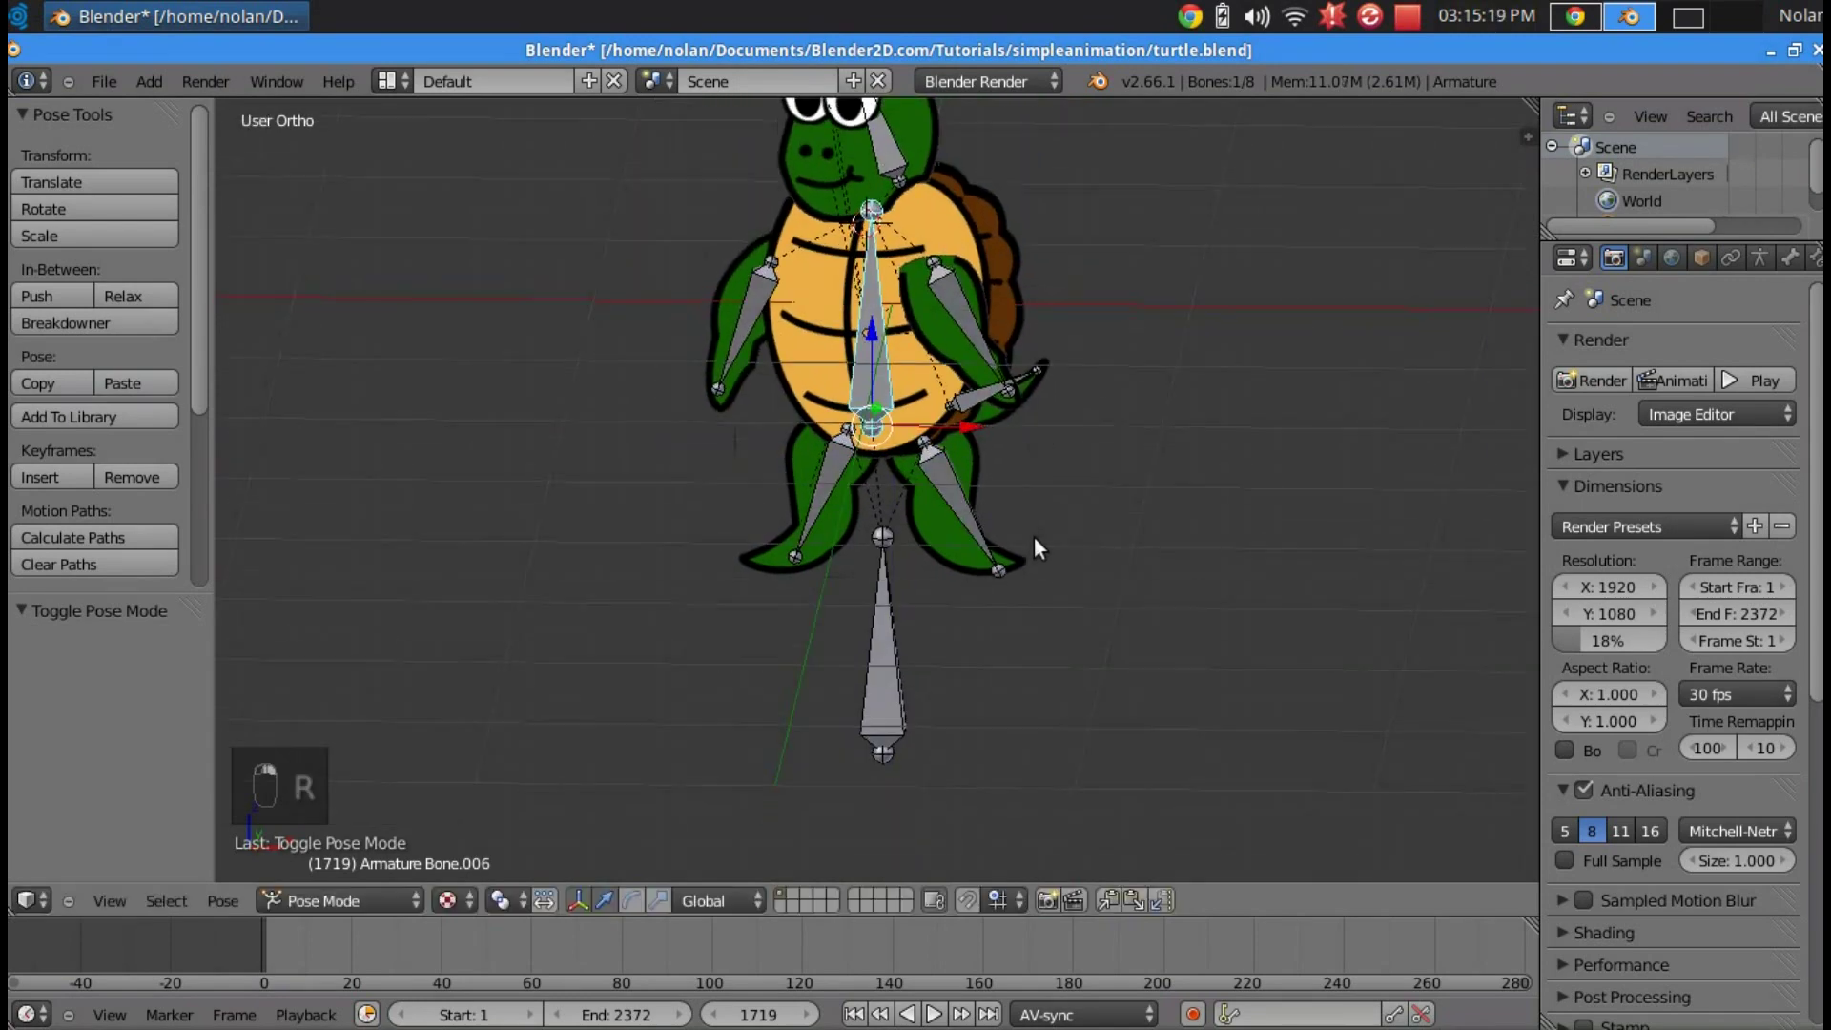
{"action": "key", "text": "KP_1"}
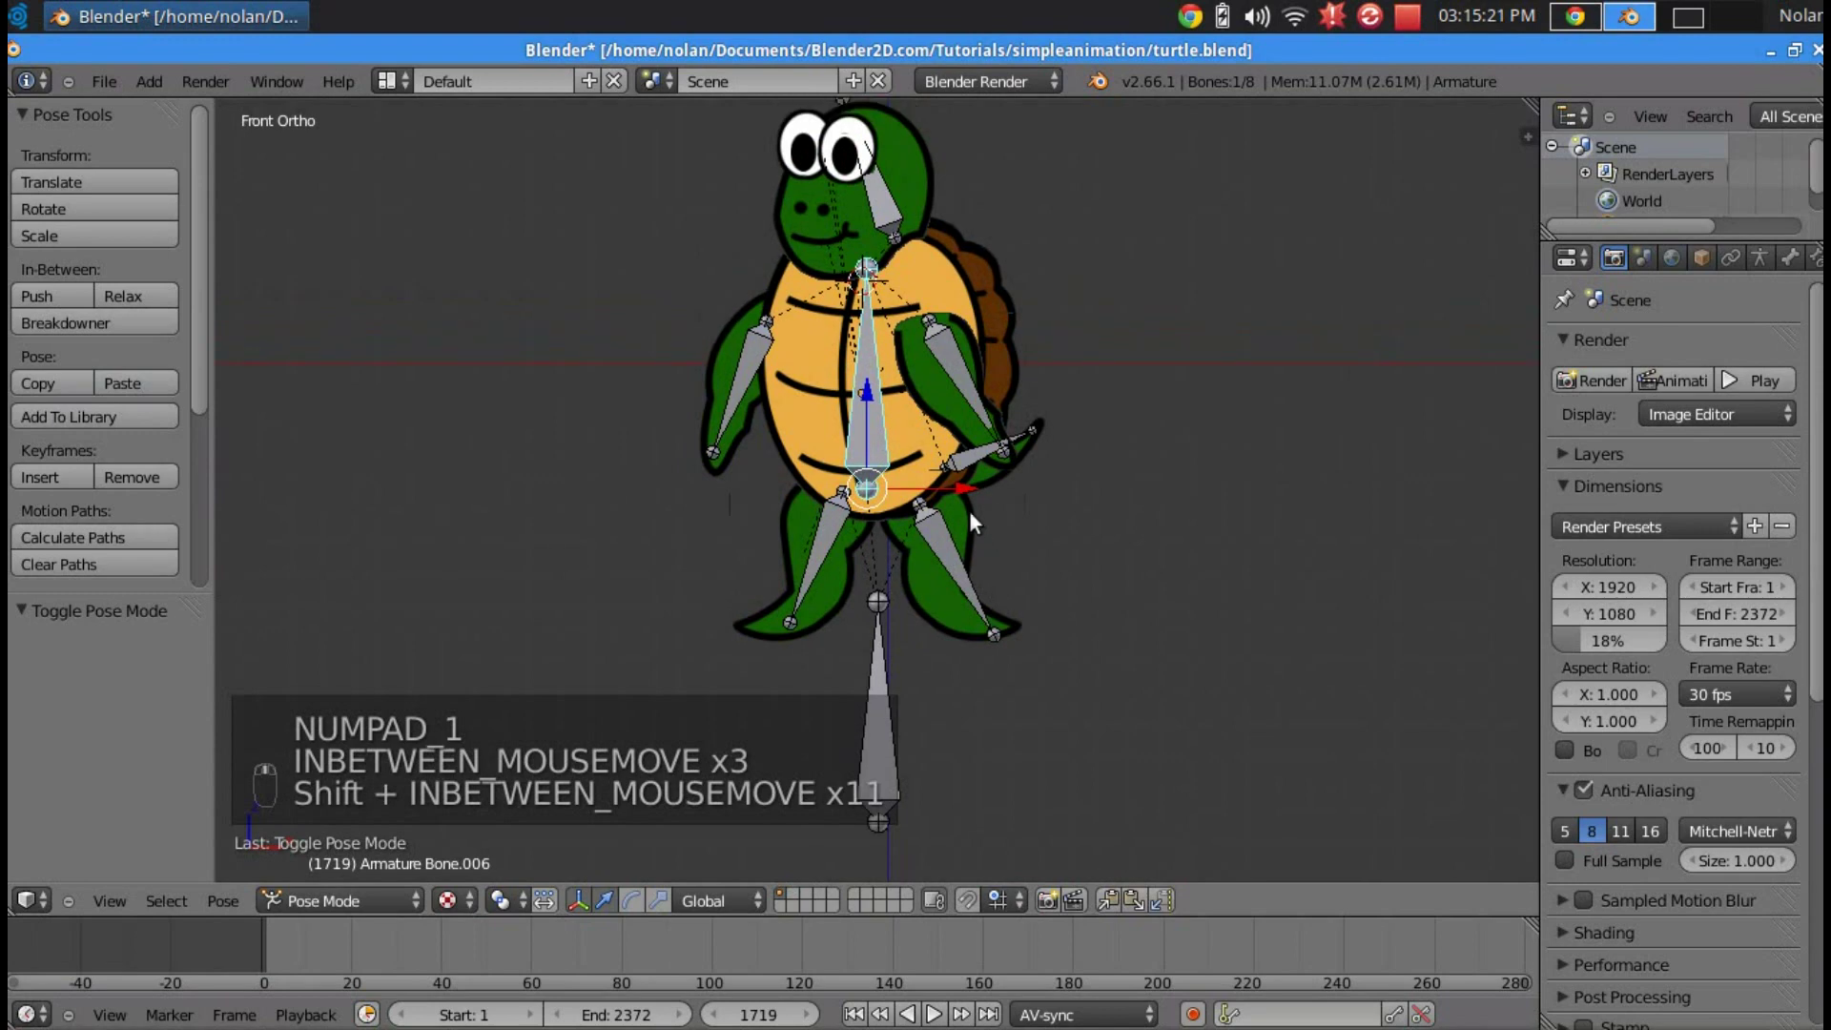
- Rotate the upper body and waist bones to see the body follow, then clear all rotations back to rest
{"action": "key", "text": "r"}
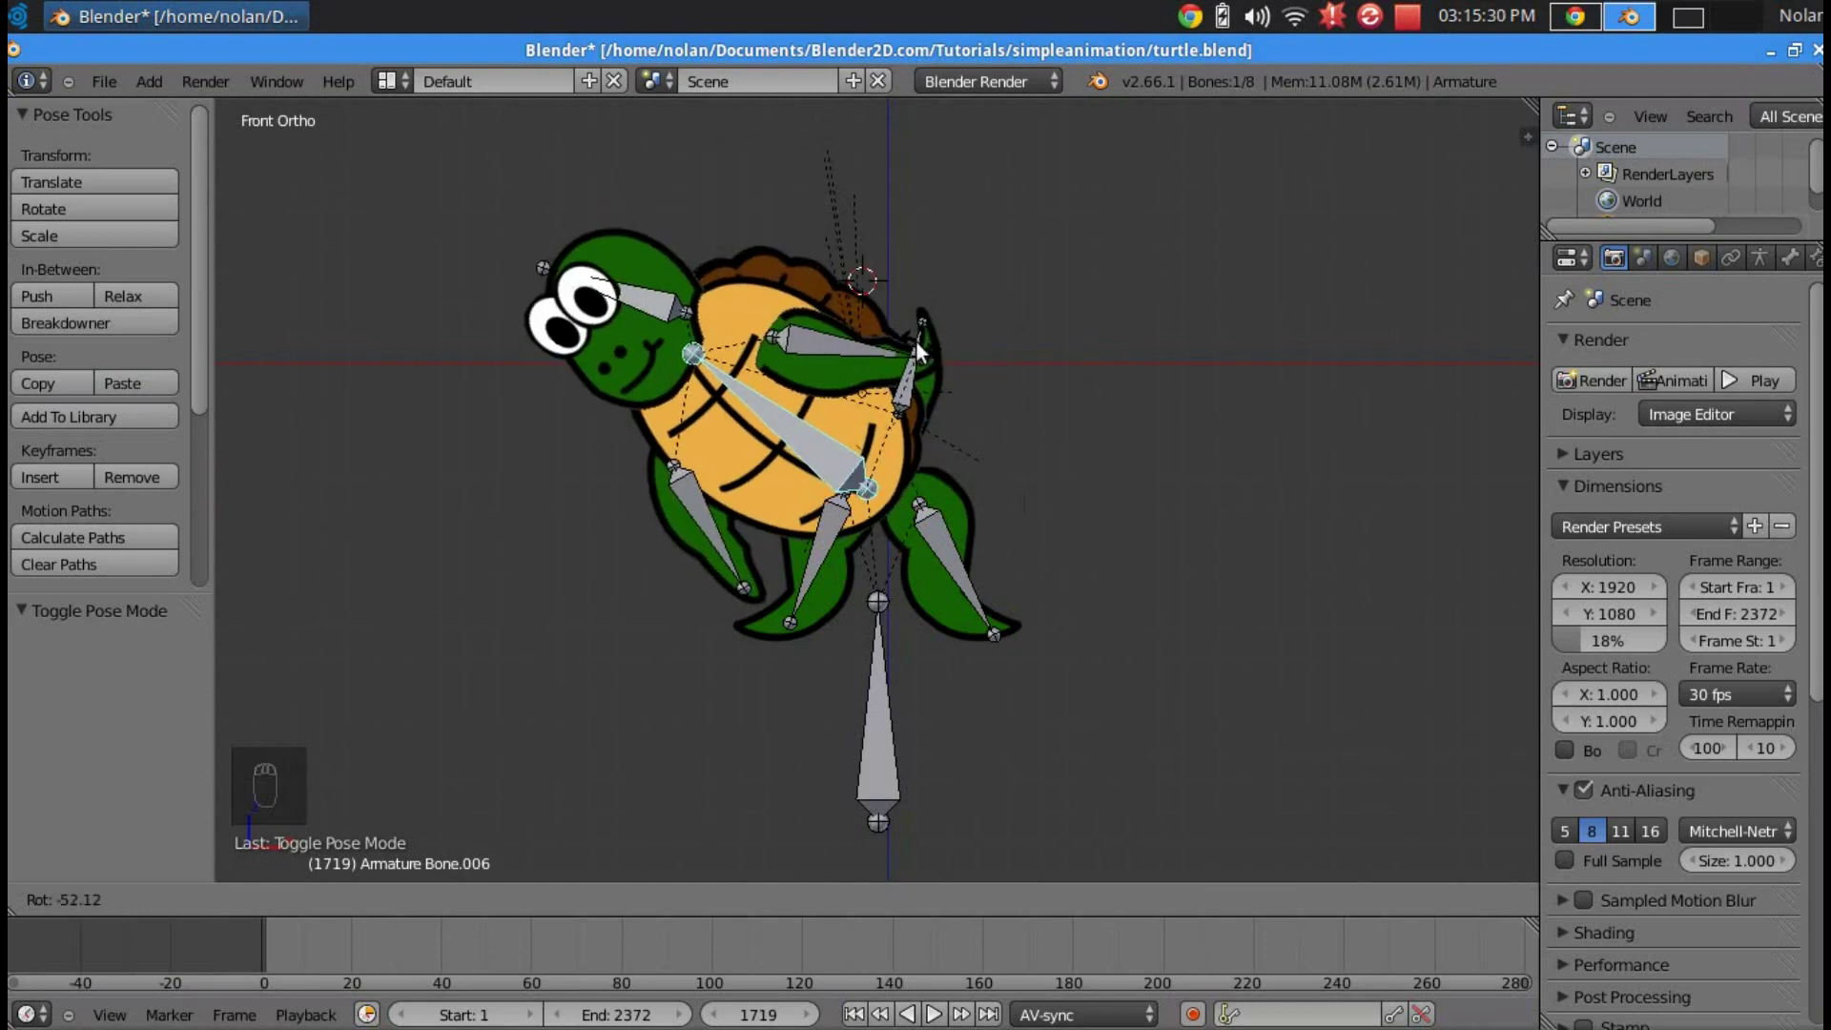
{"action": "key", "text": "r"}
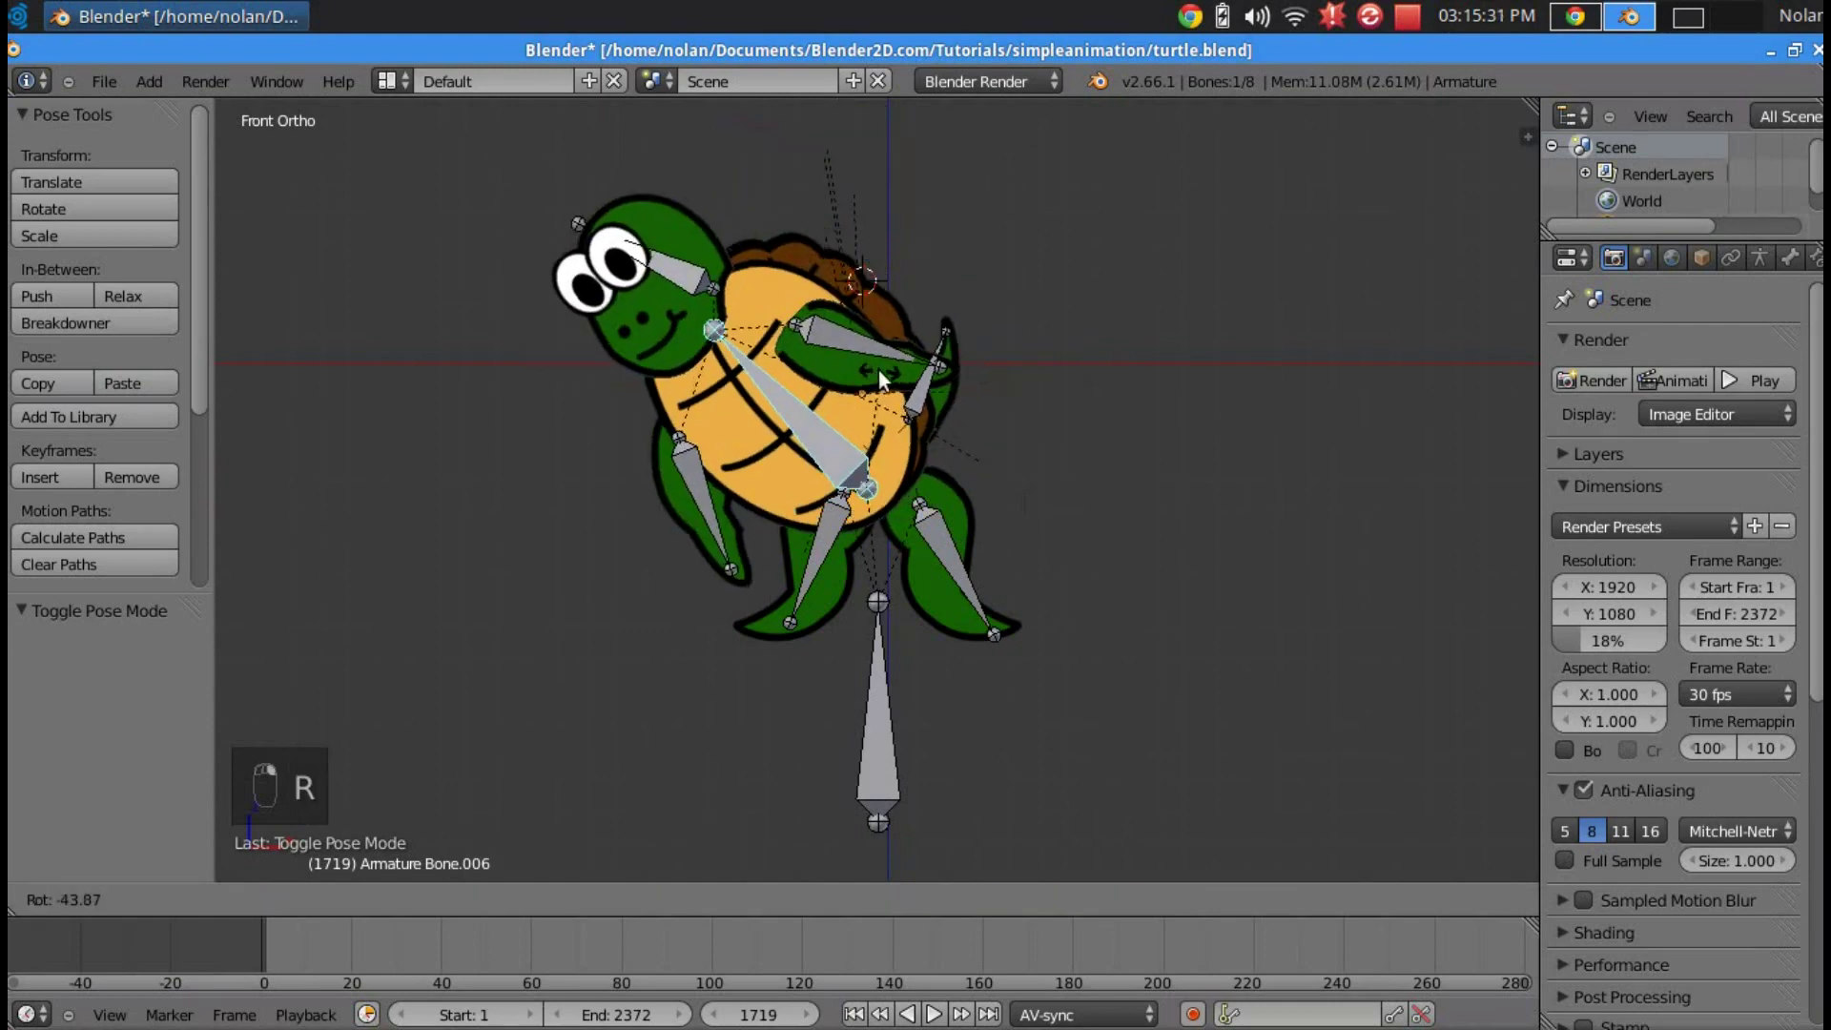
{"action": "left_click_drag", "start_coordinate": [893, 389], "coordinate": [1044, 549]}
{"action": "key", "text": "r"}
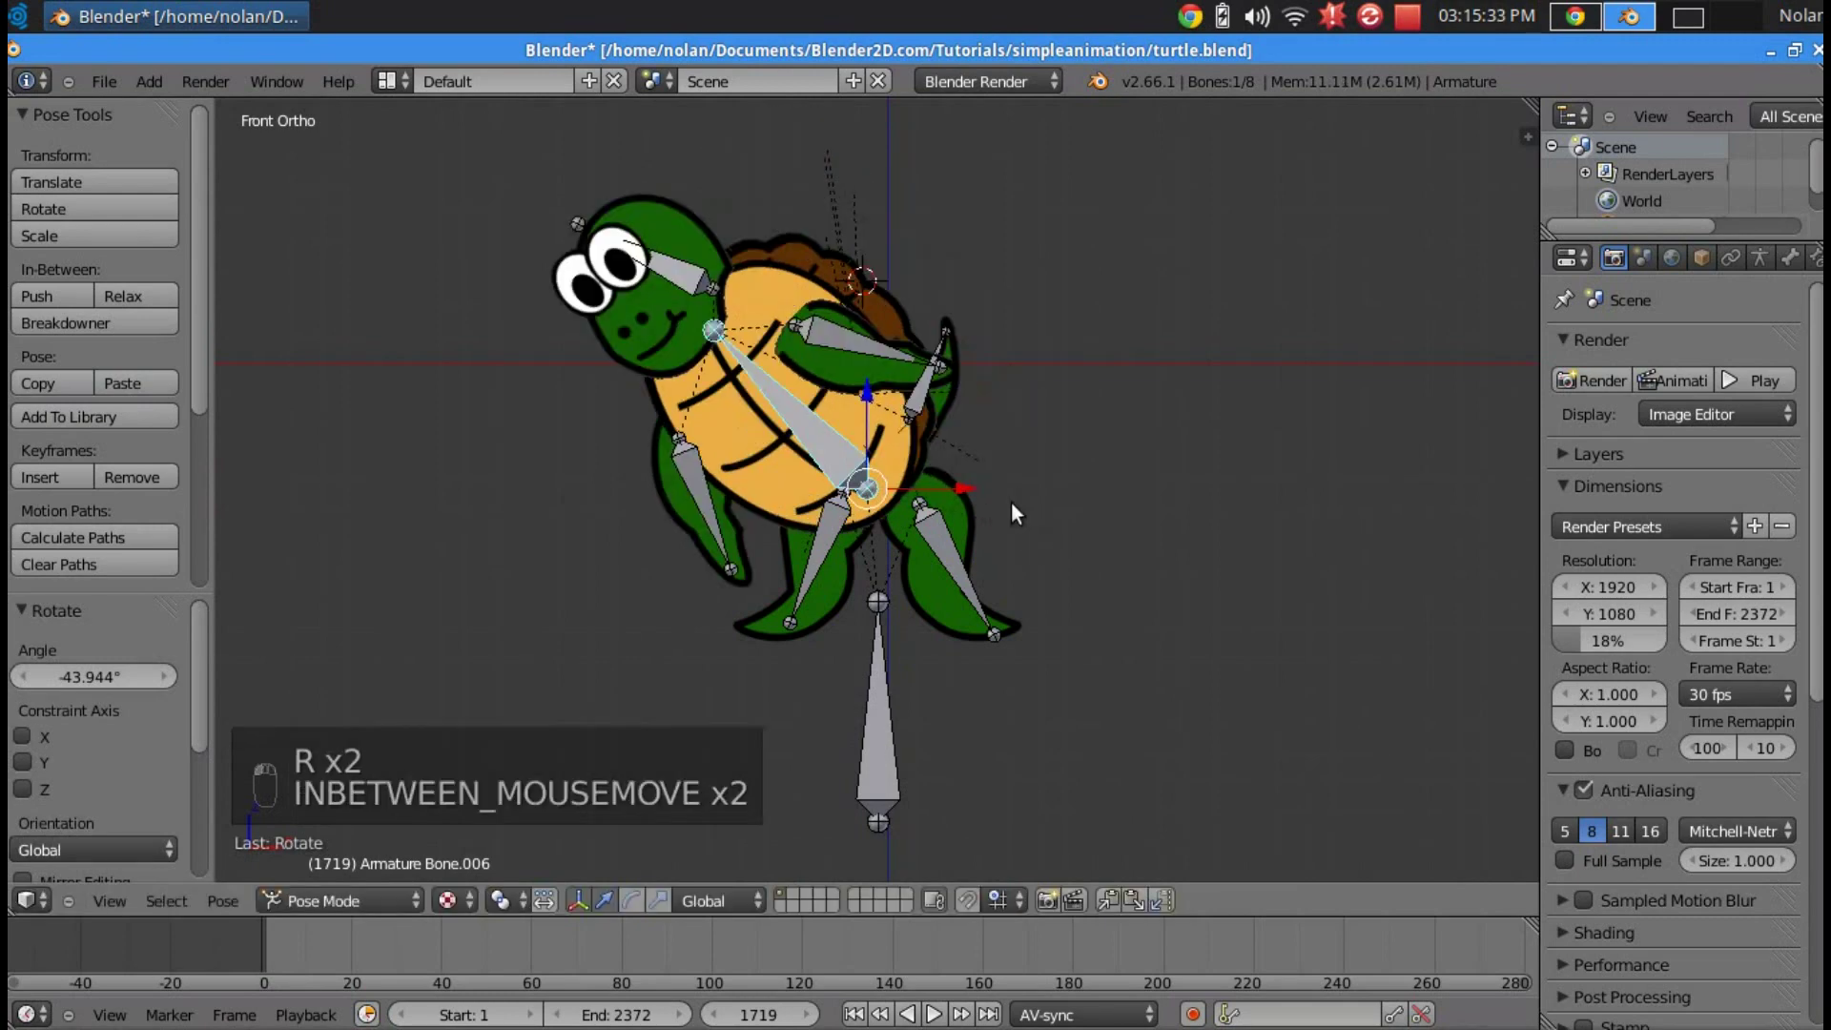
{"action": "key", "text": "r"}
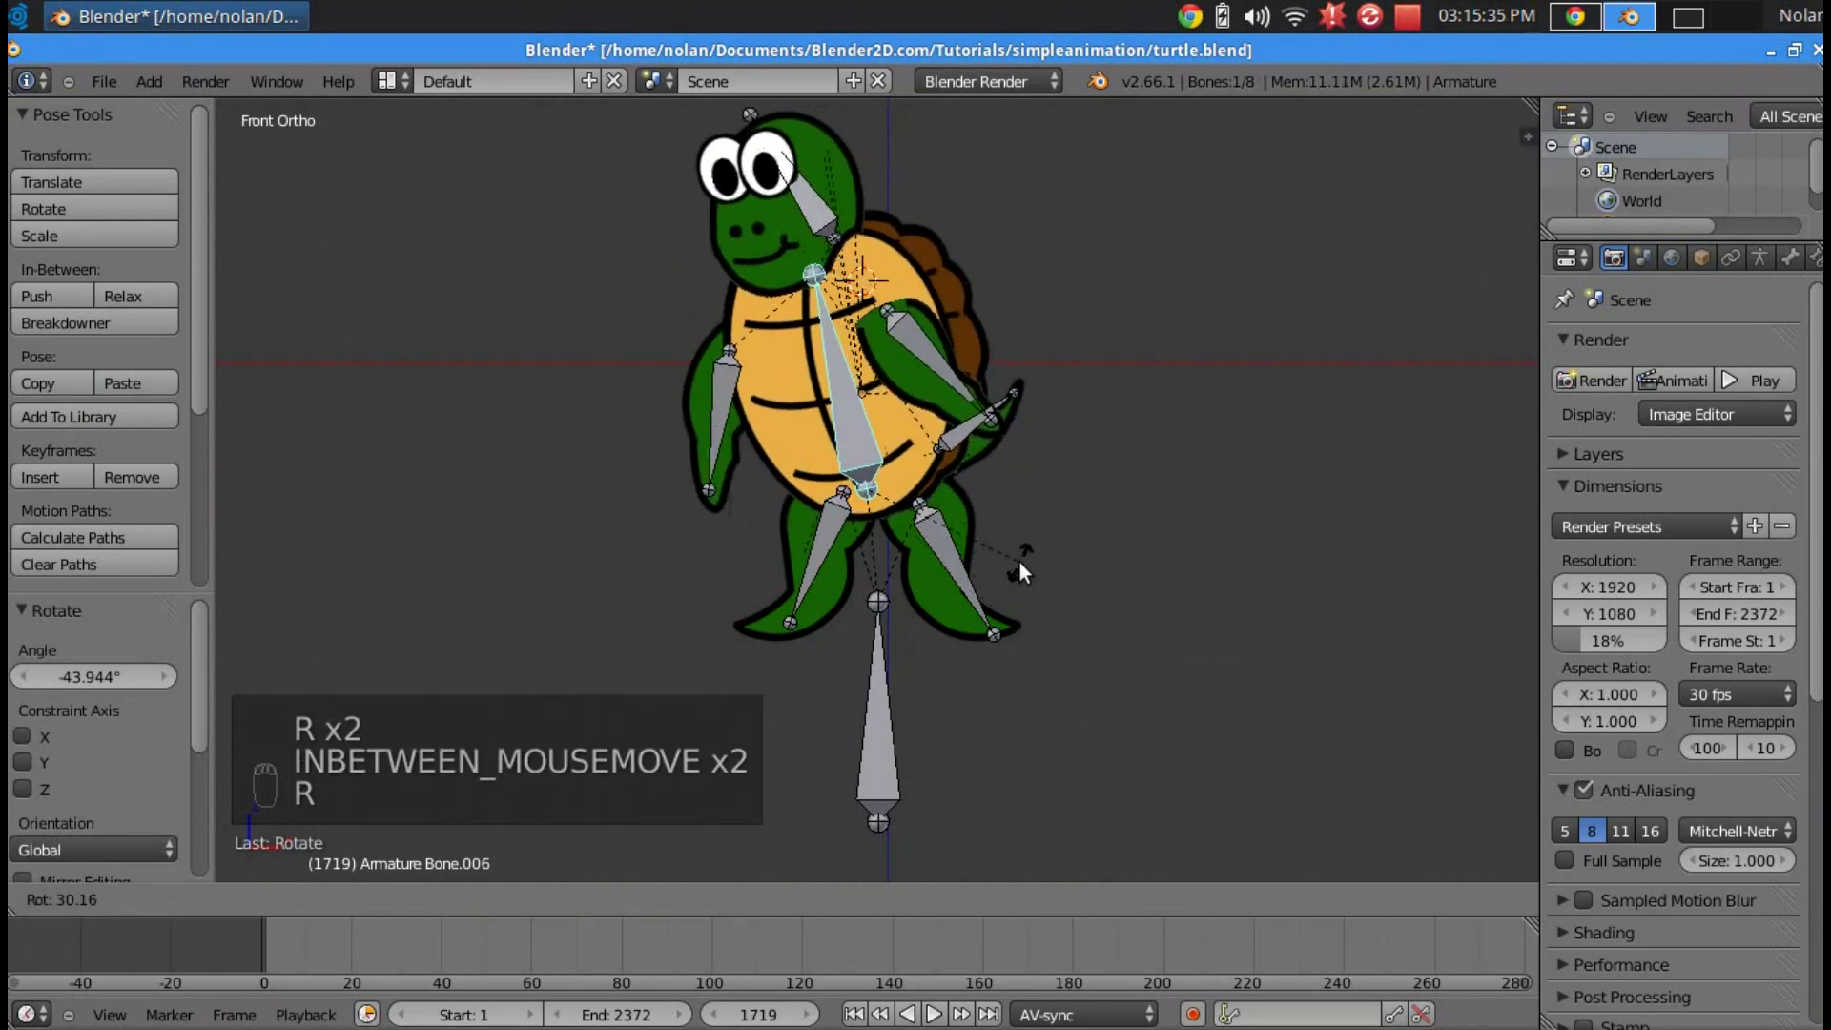
{"action": "key", "text": "r"}
{"action": "key", "text": "alt+r"}
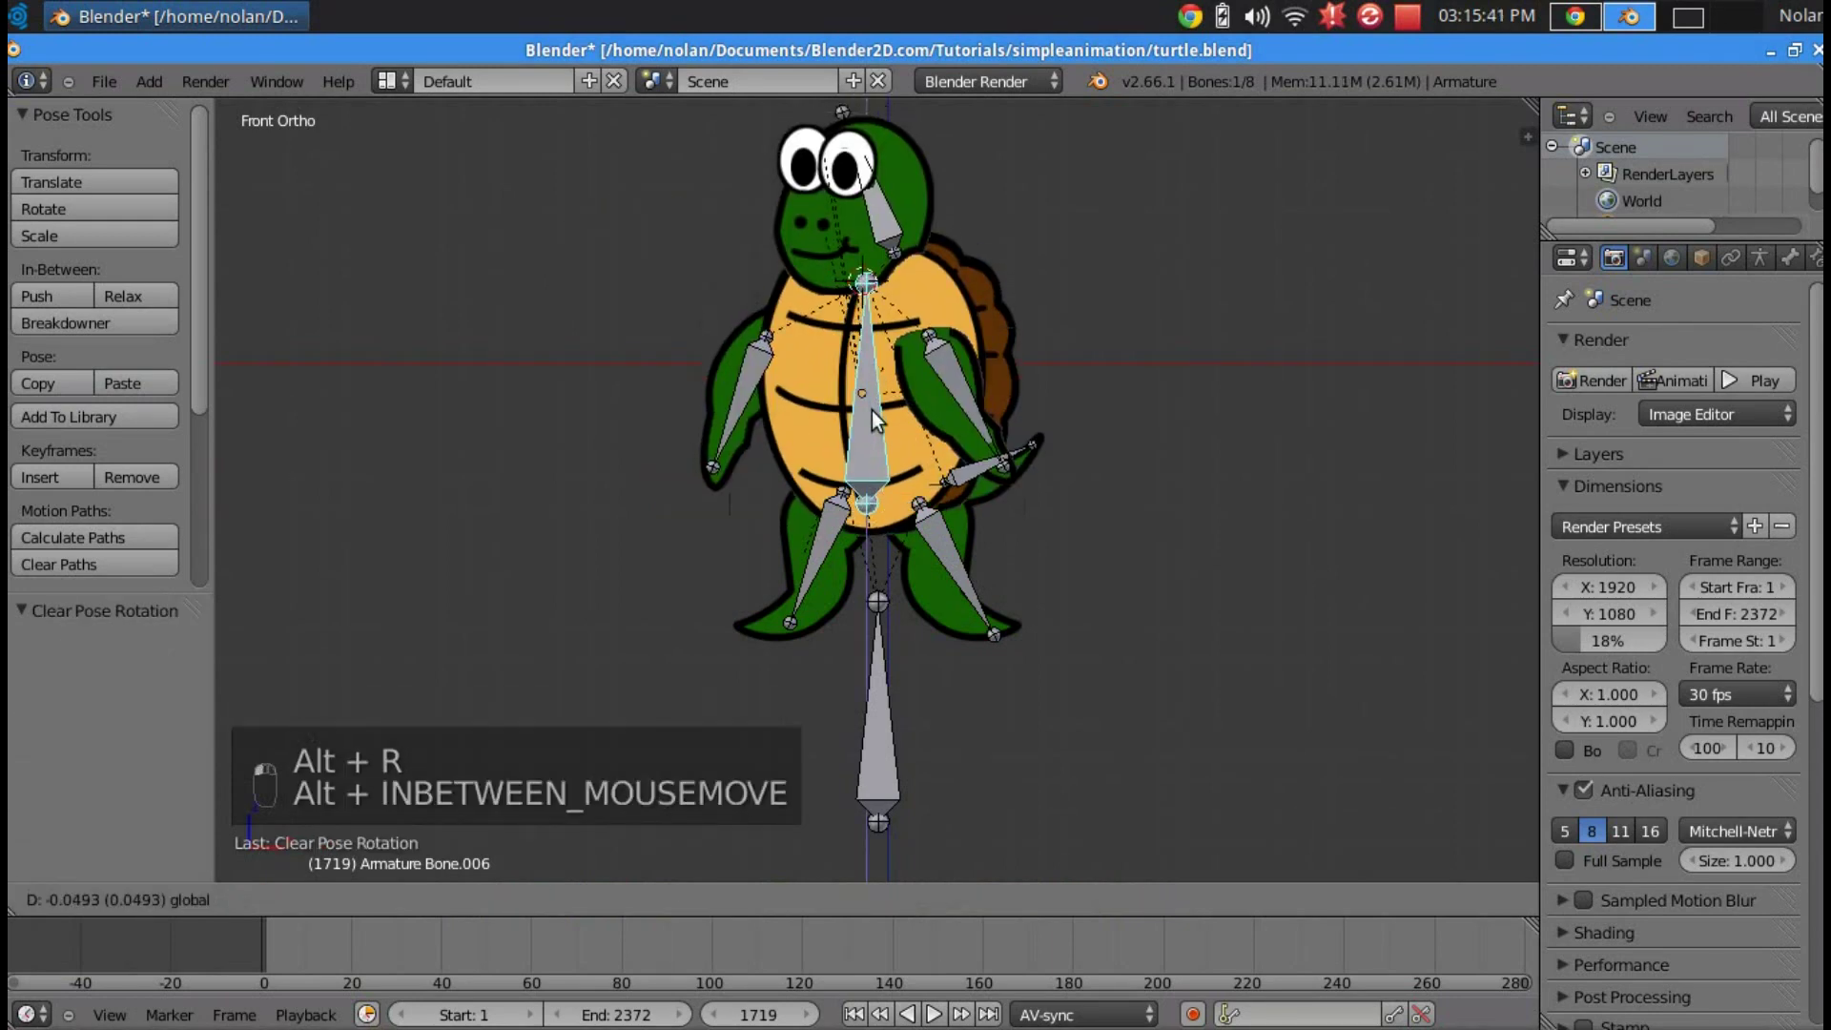
- Nudge the waist bone to test the legs, reset the pose, and zoom in around the turtle's head
{"action": "key", "text": "r"}
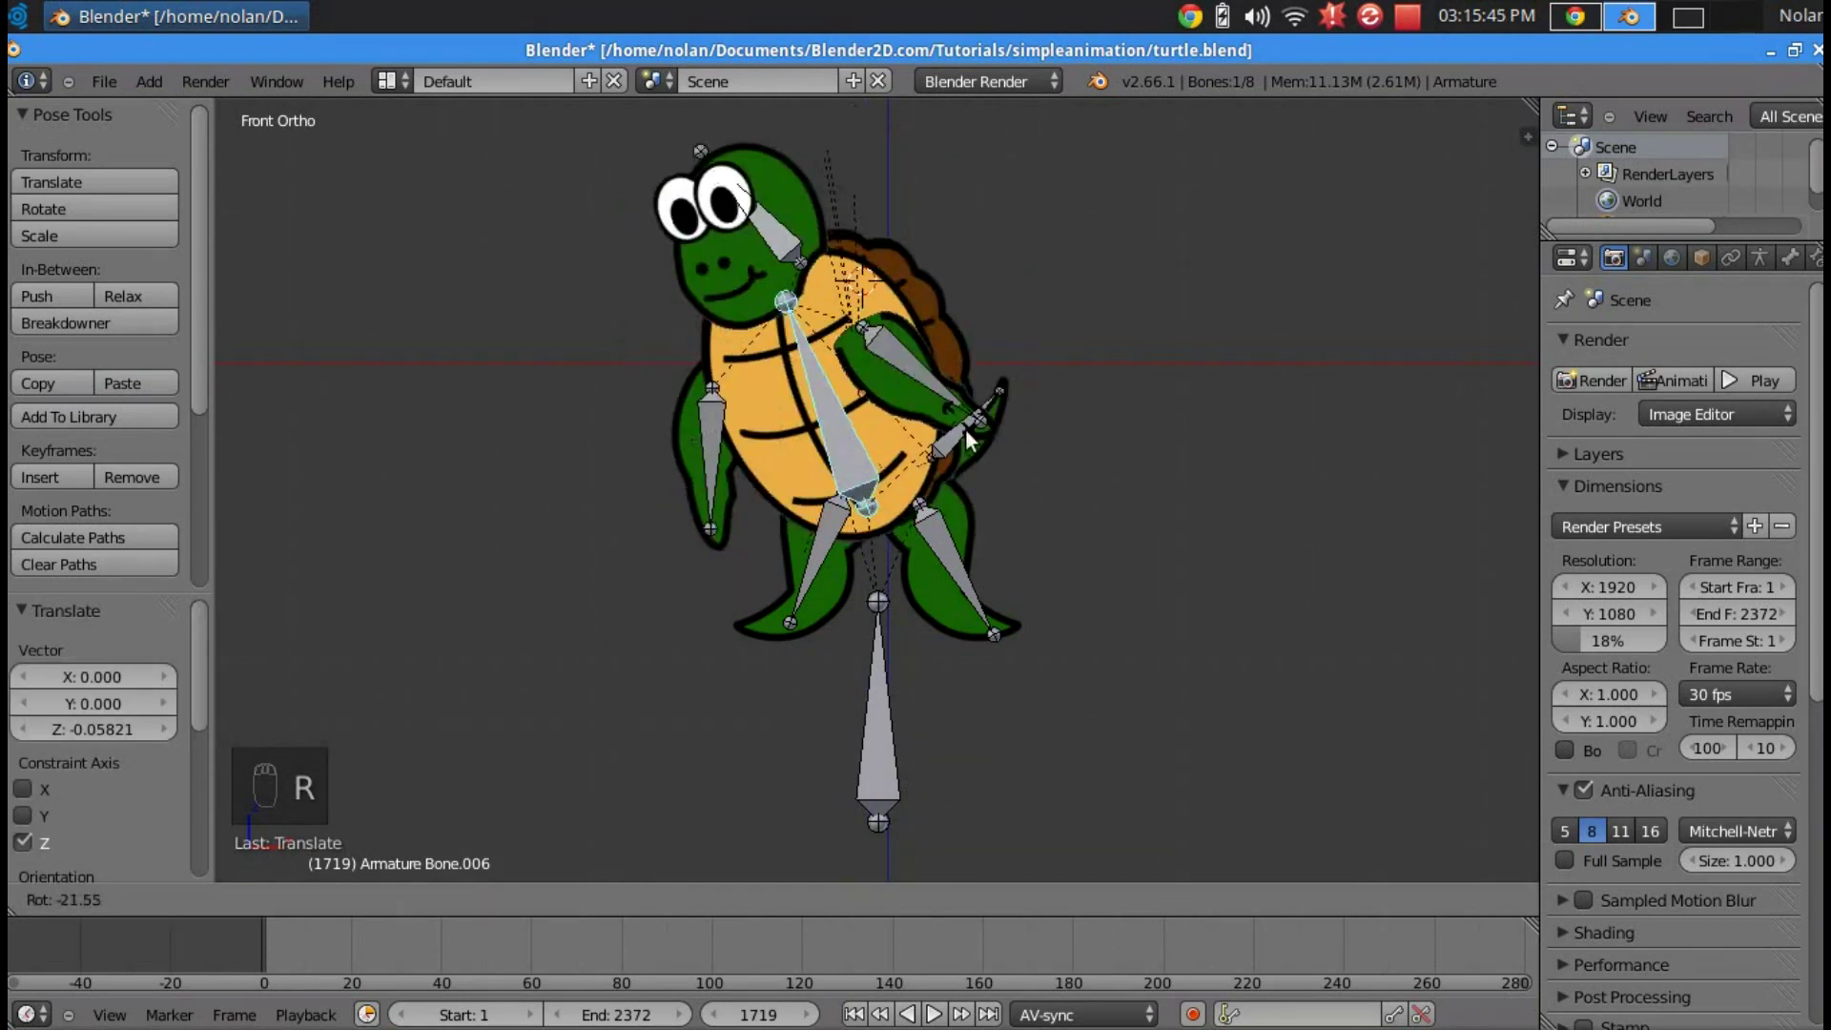
{"action": "key", "text": "r"}
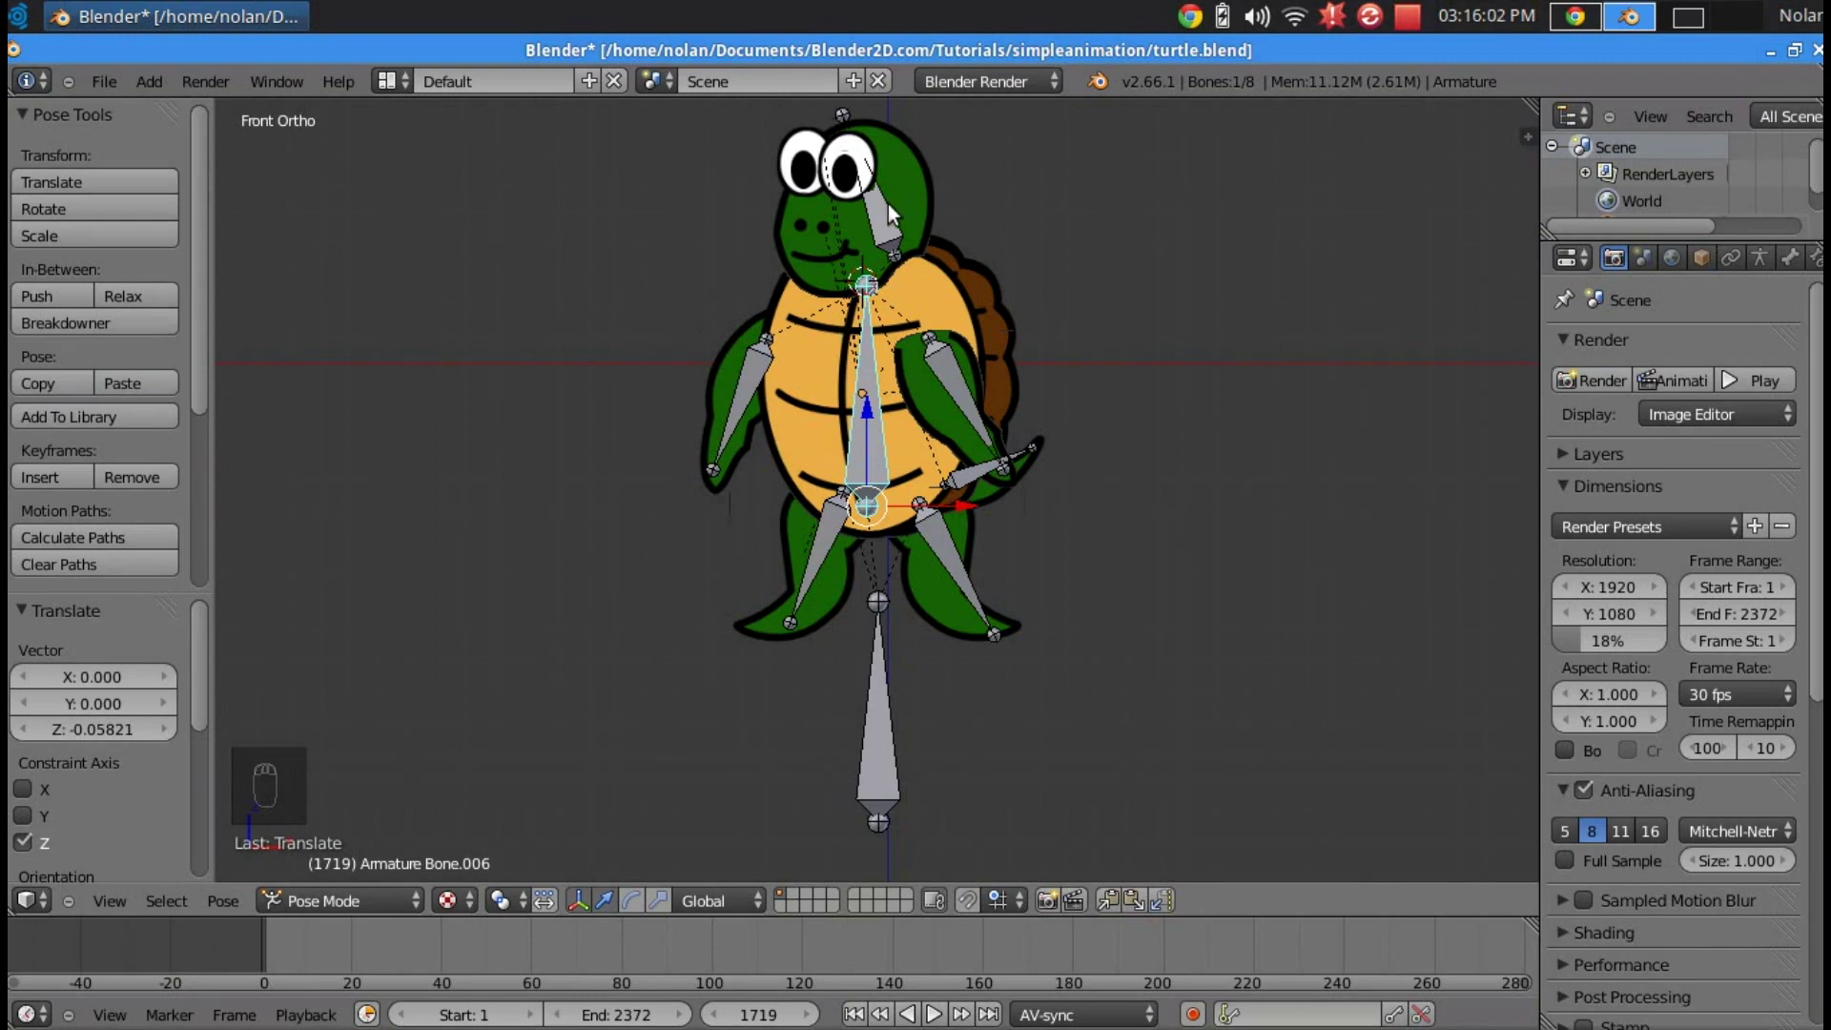
{"action": "left_click_drag", "start_coordinate": [898, 249], "coordinate": [822, 249]}
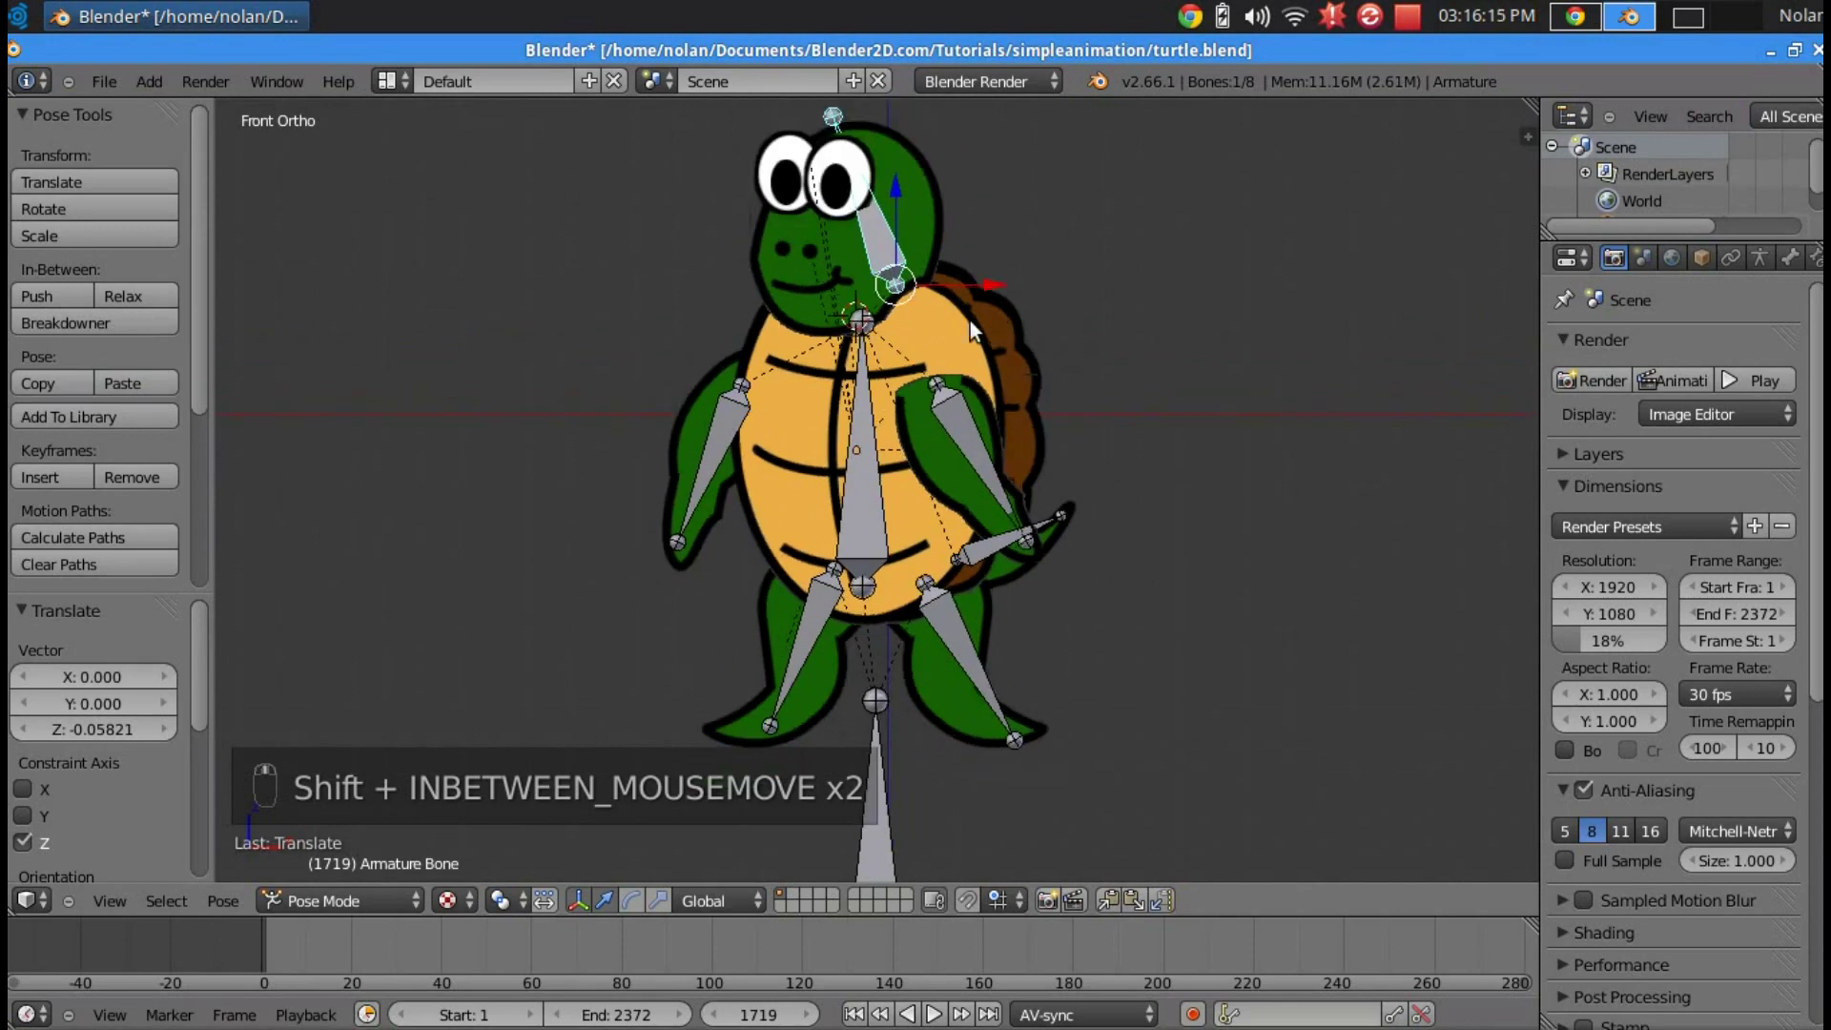
- In Edit Mode, duplicate the head bone and place the copy down by the turtle's neck
{"action": "key", "text": "Tab"}
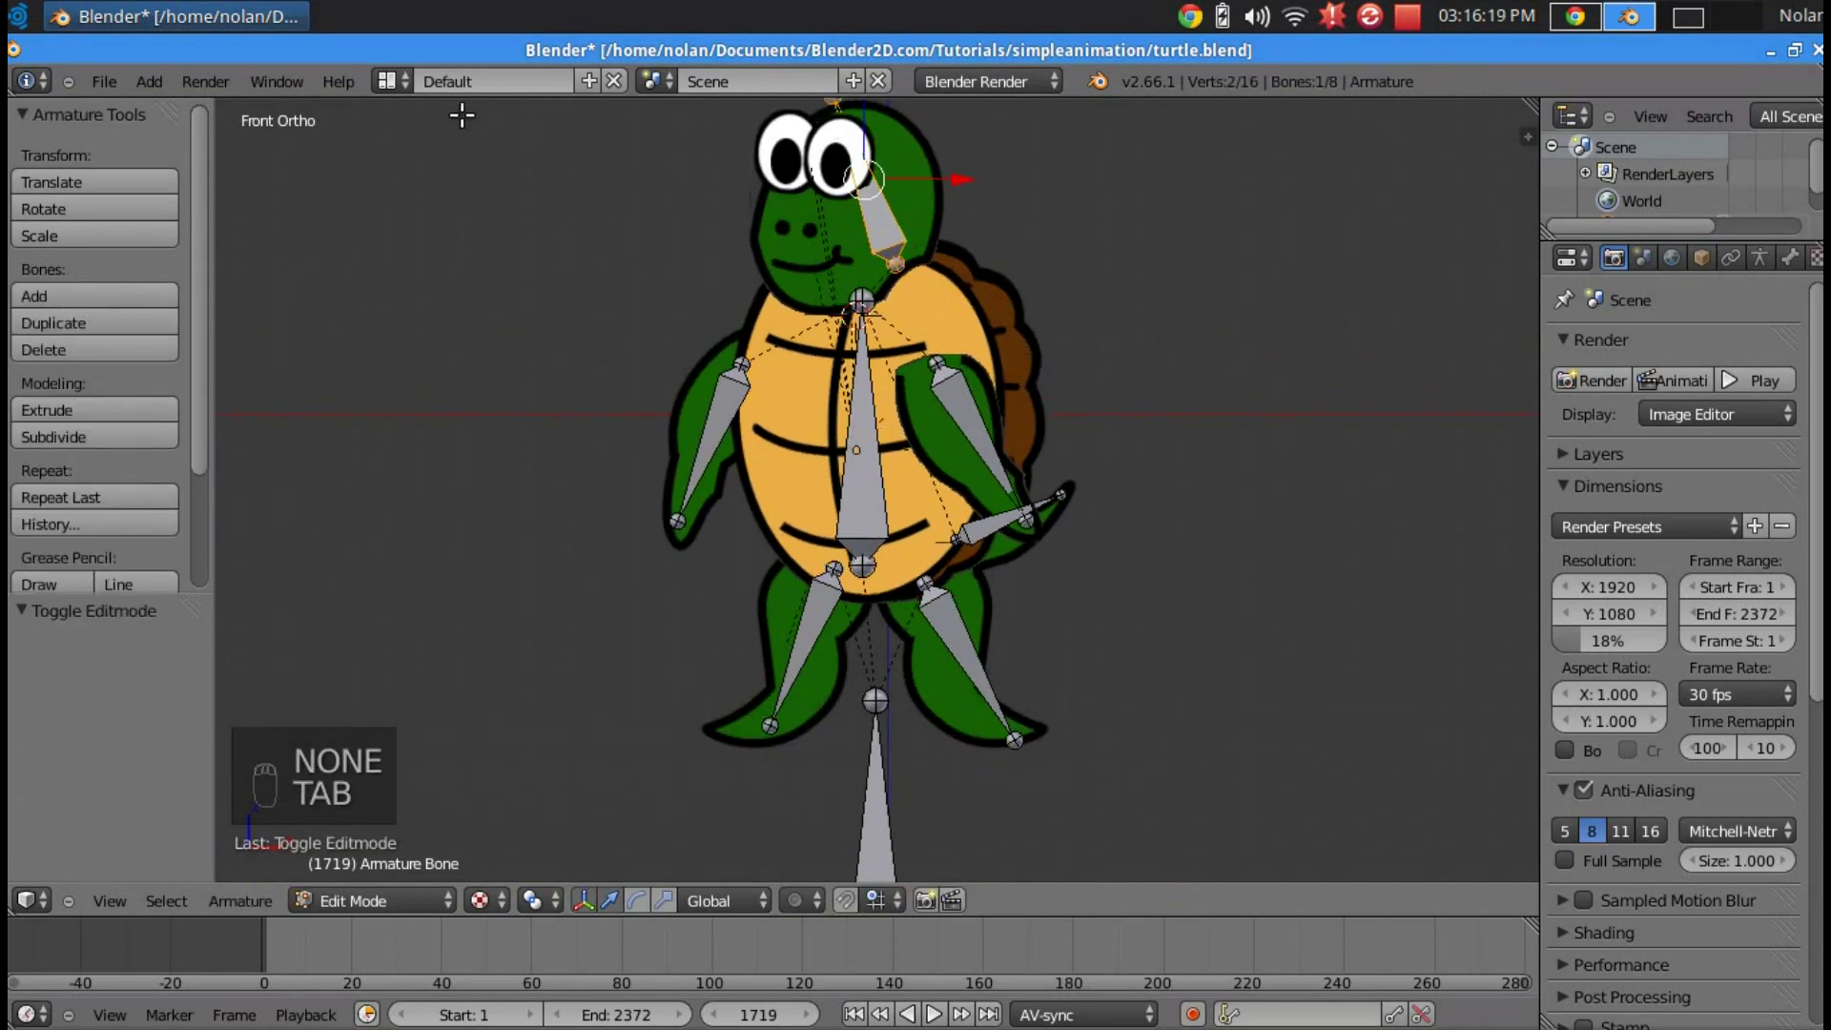
{"action": "key", "text": "shift+d"}
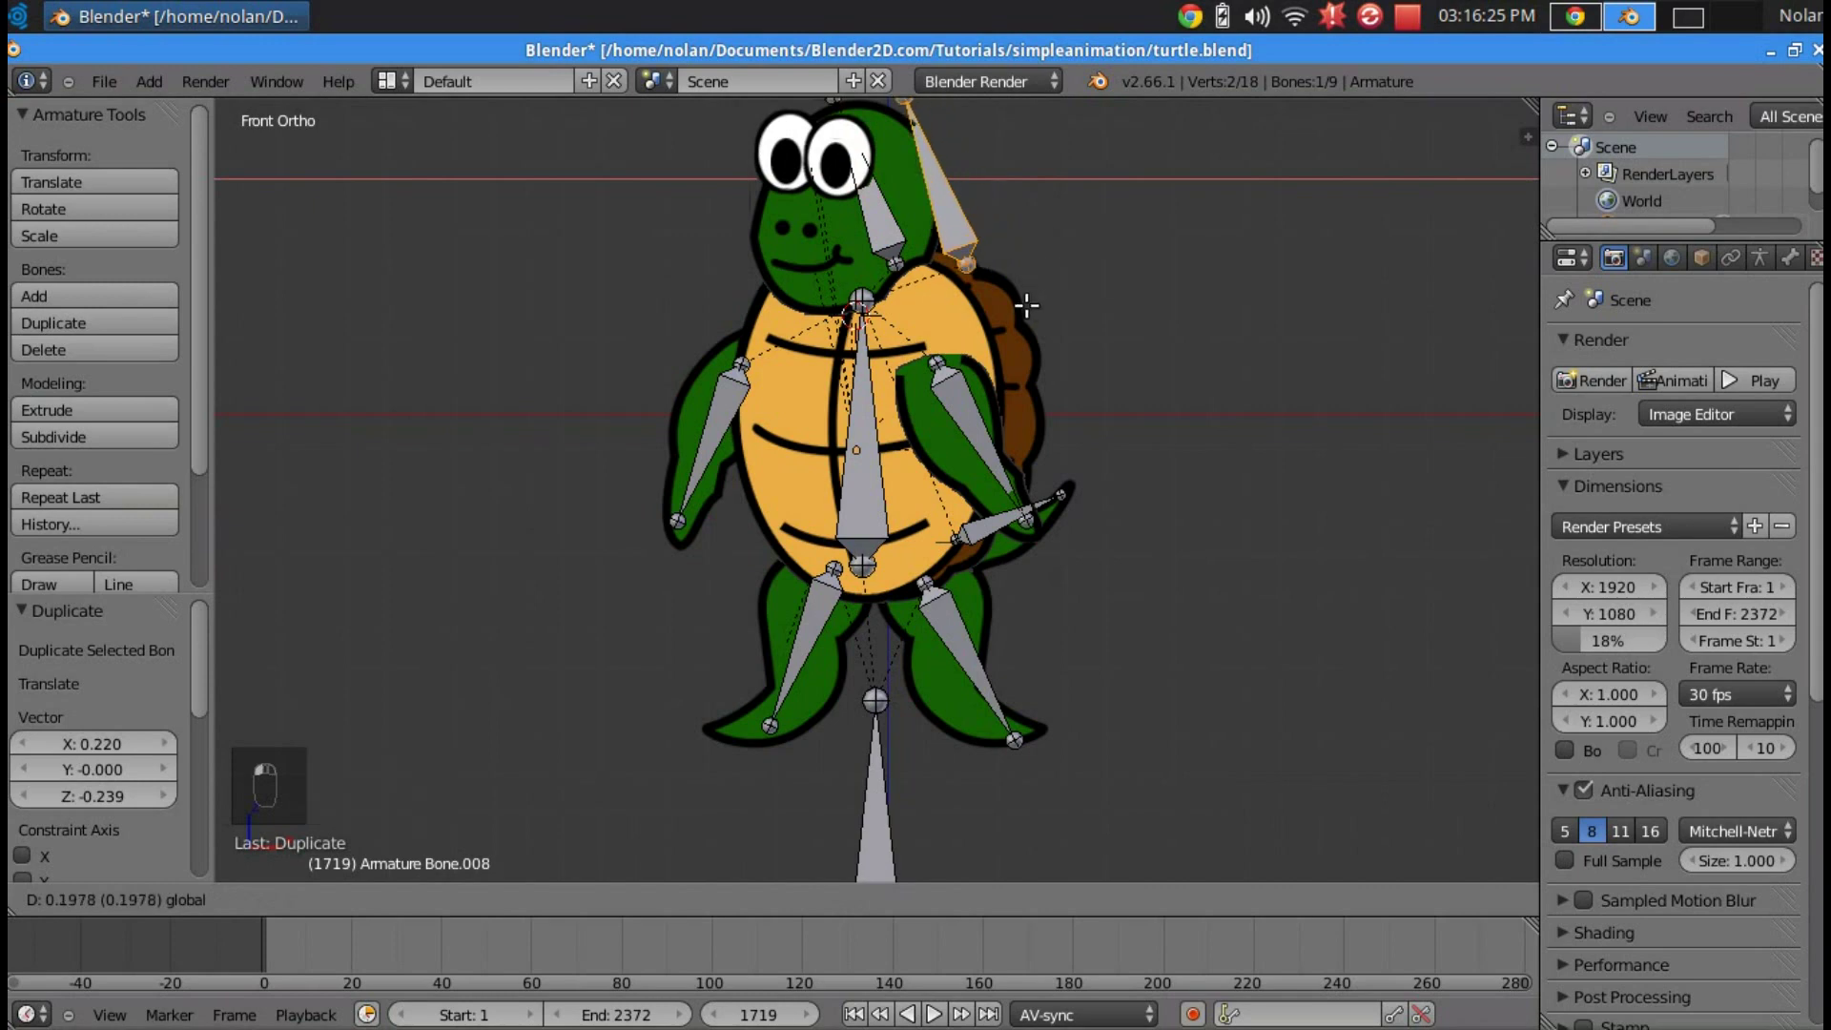
{"action": "key", "text": "g"}
{"action": "key", "text": "g"}
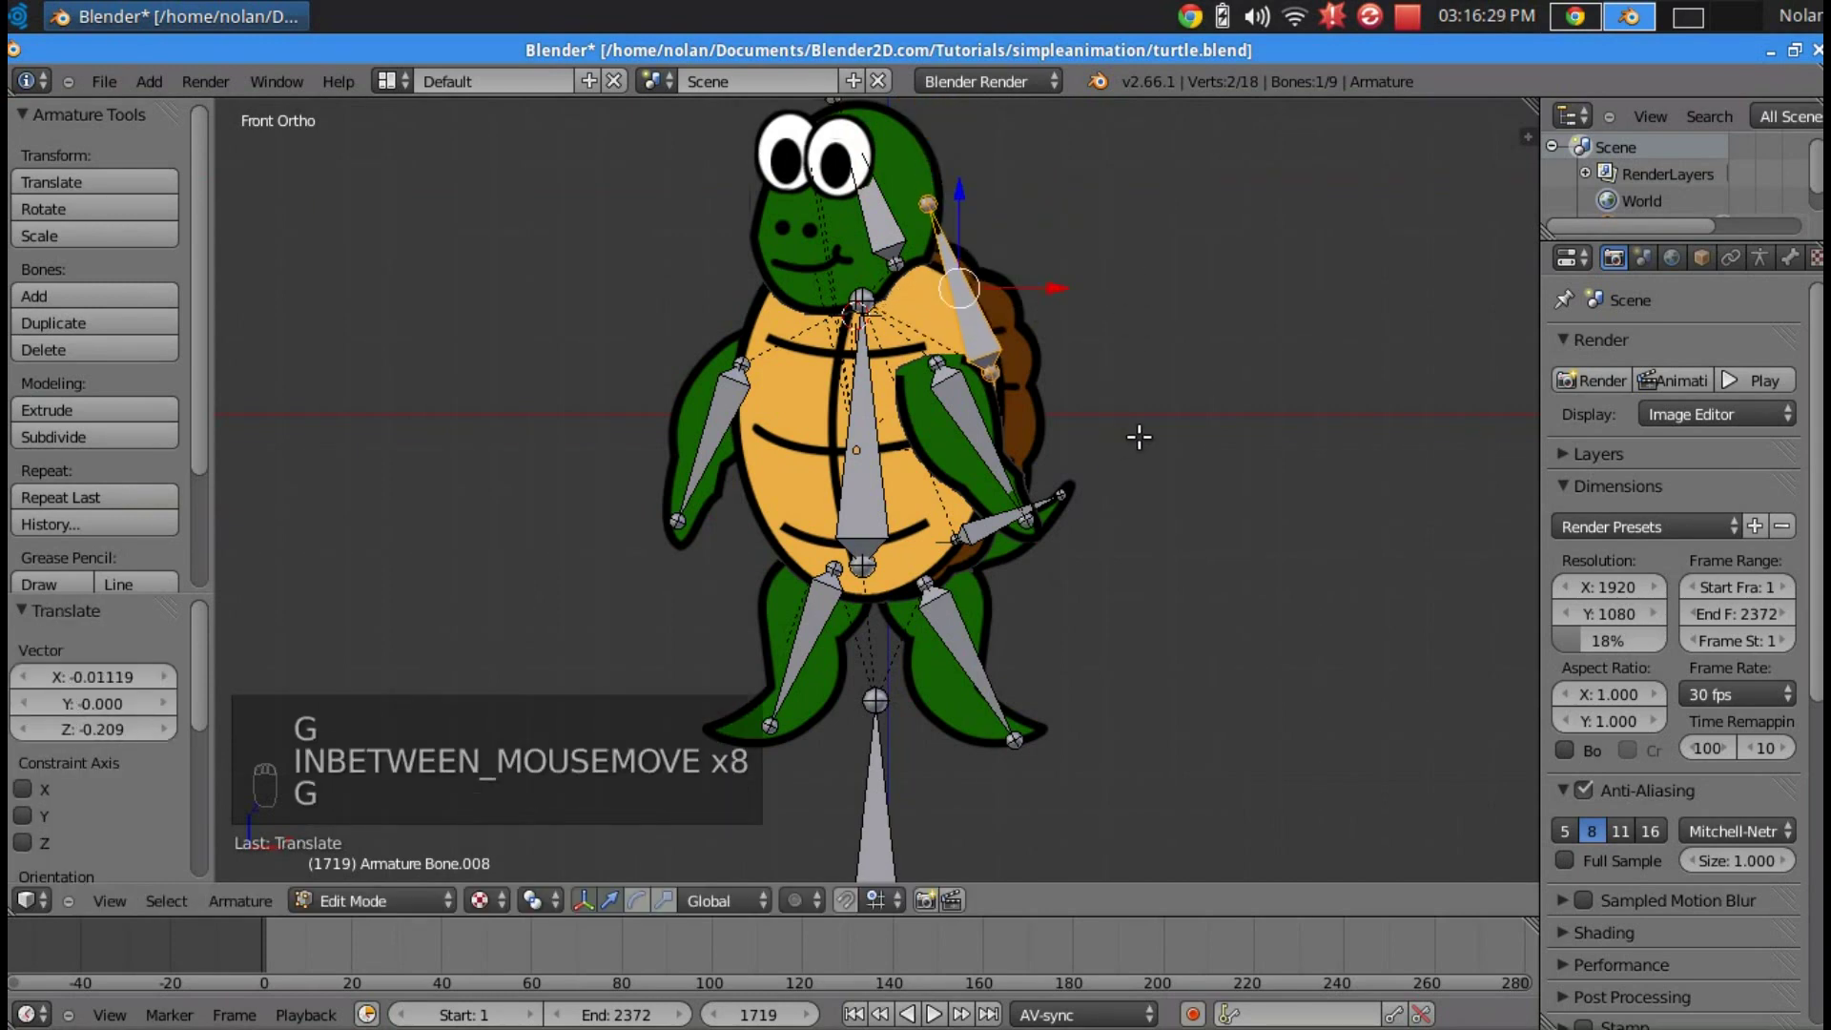
{"action": "key", "text": "s"}
{"action": "key", "text": "r"}
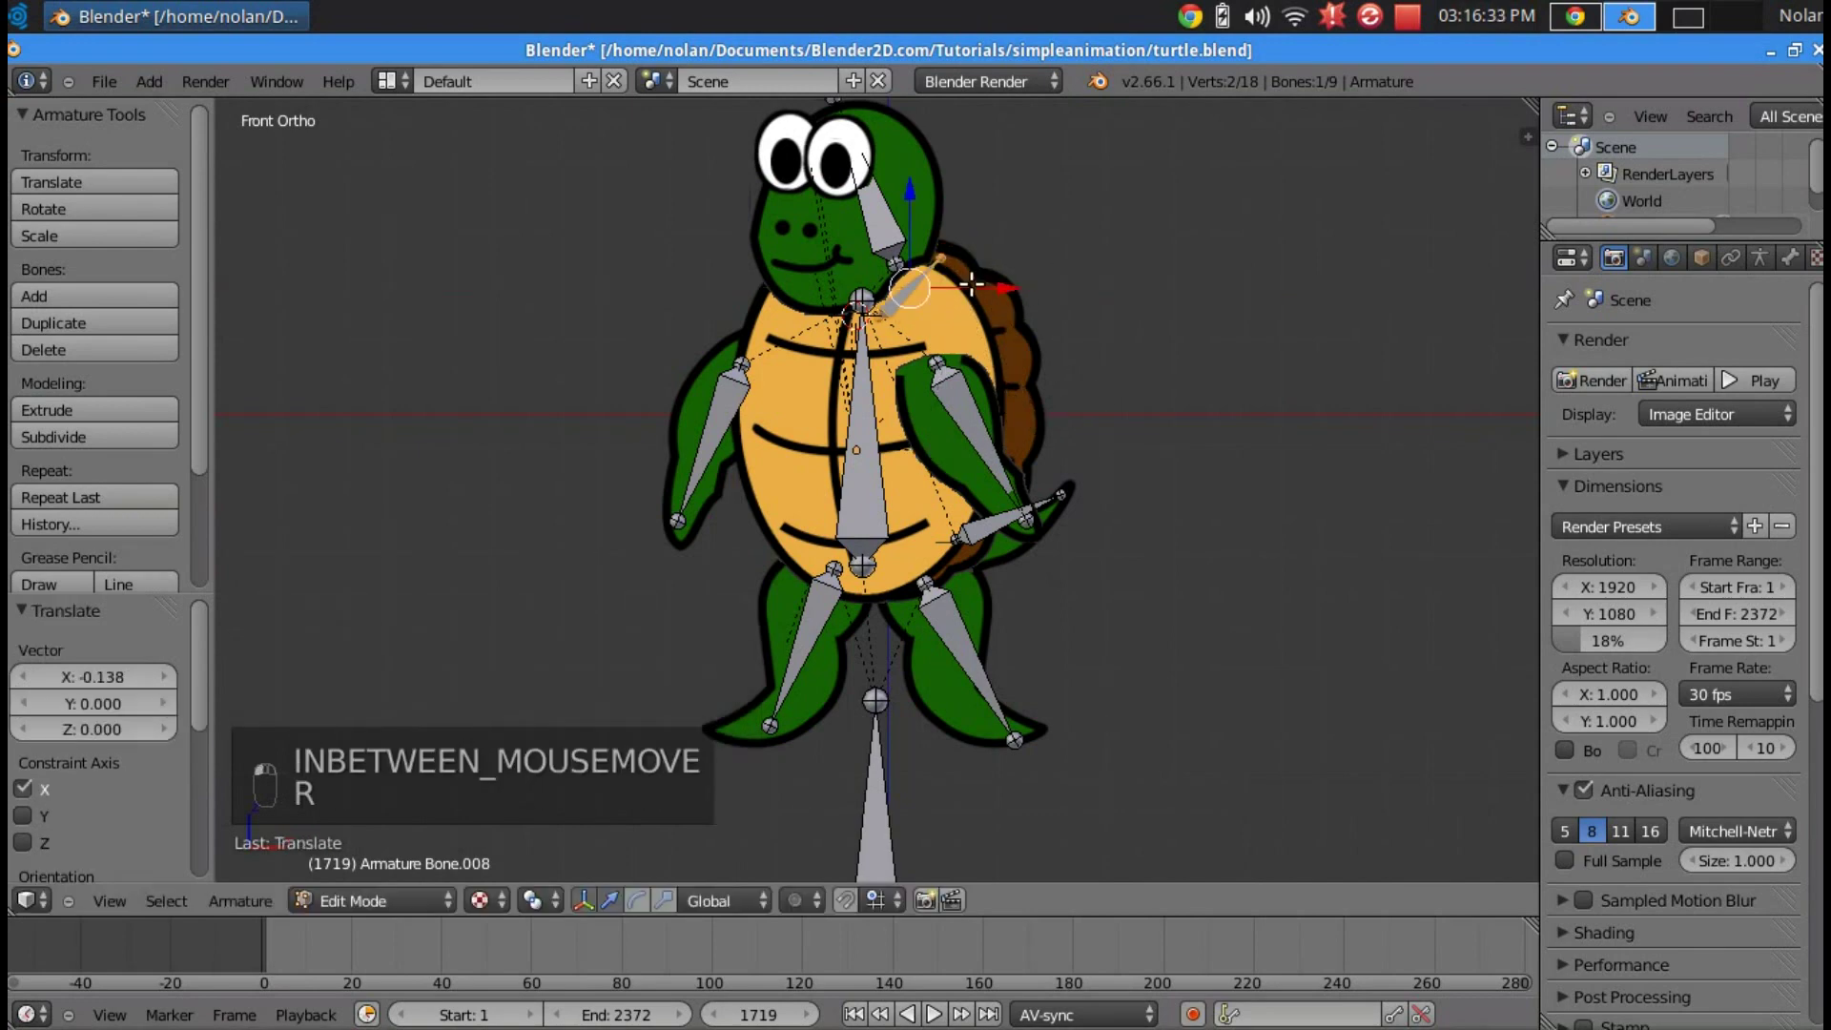
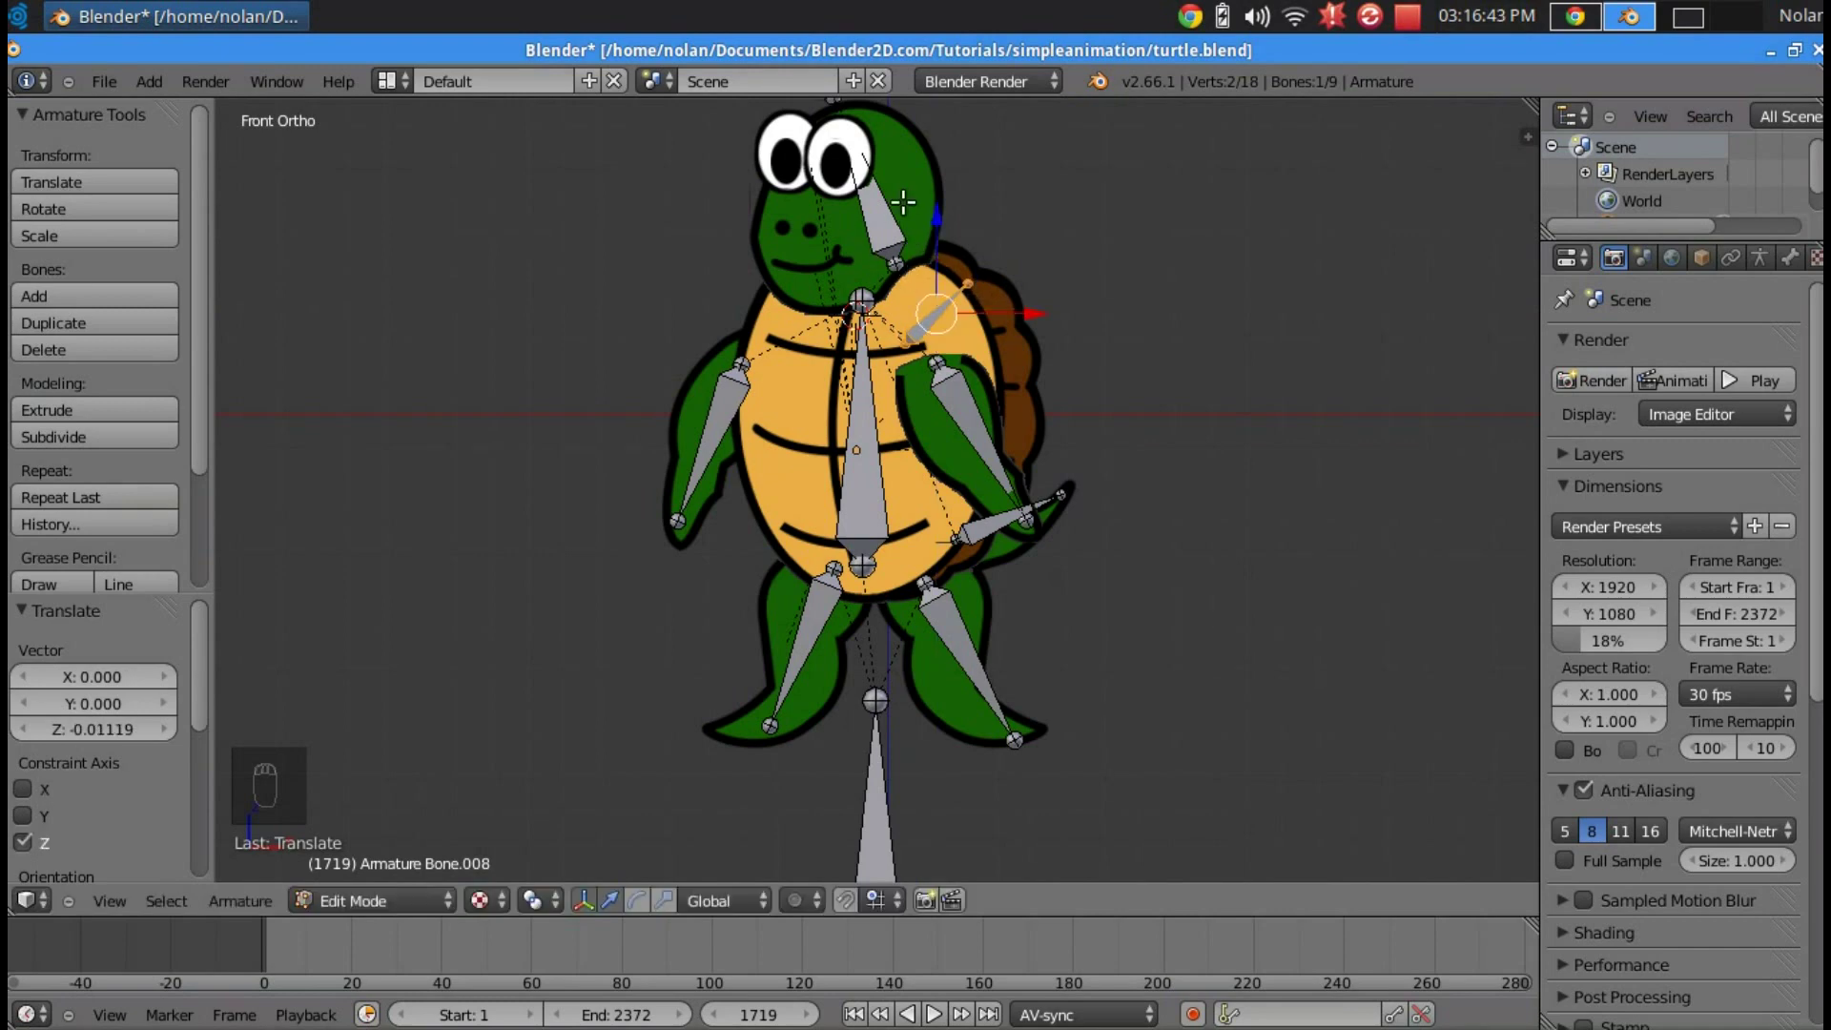
- Shorten the new neck bone, return to Pose Mode and test-rotate it
{"action": "key", "text": "Tab"}
{"action": "key", "text": "Tab"}
{"action": "key", "text": "Tab"}
{"action": "key", "text": "r"}
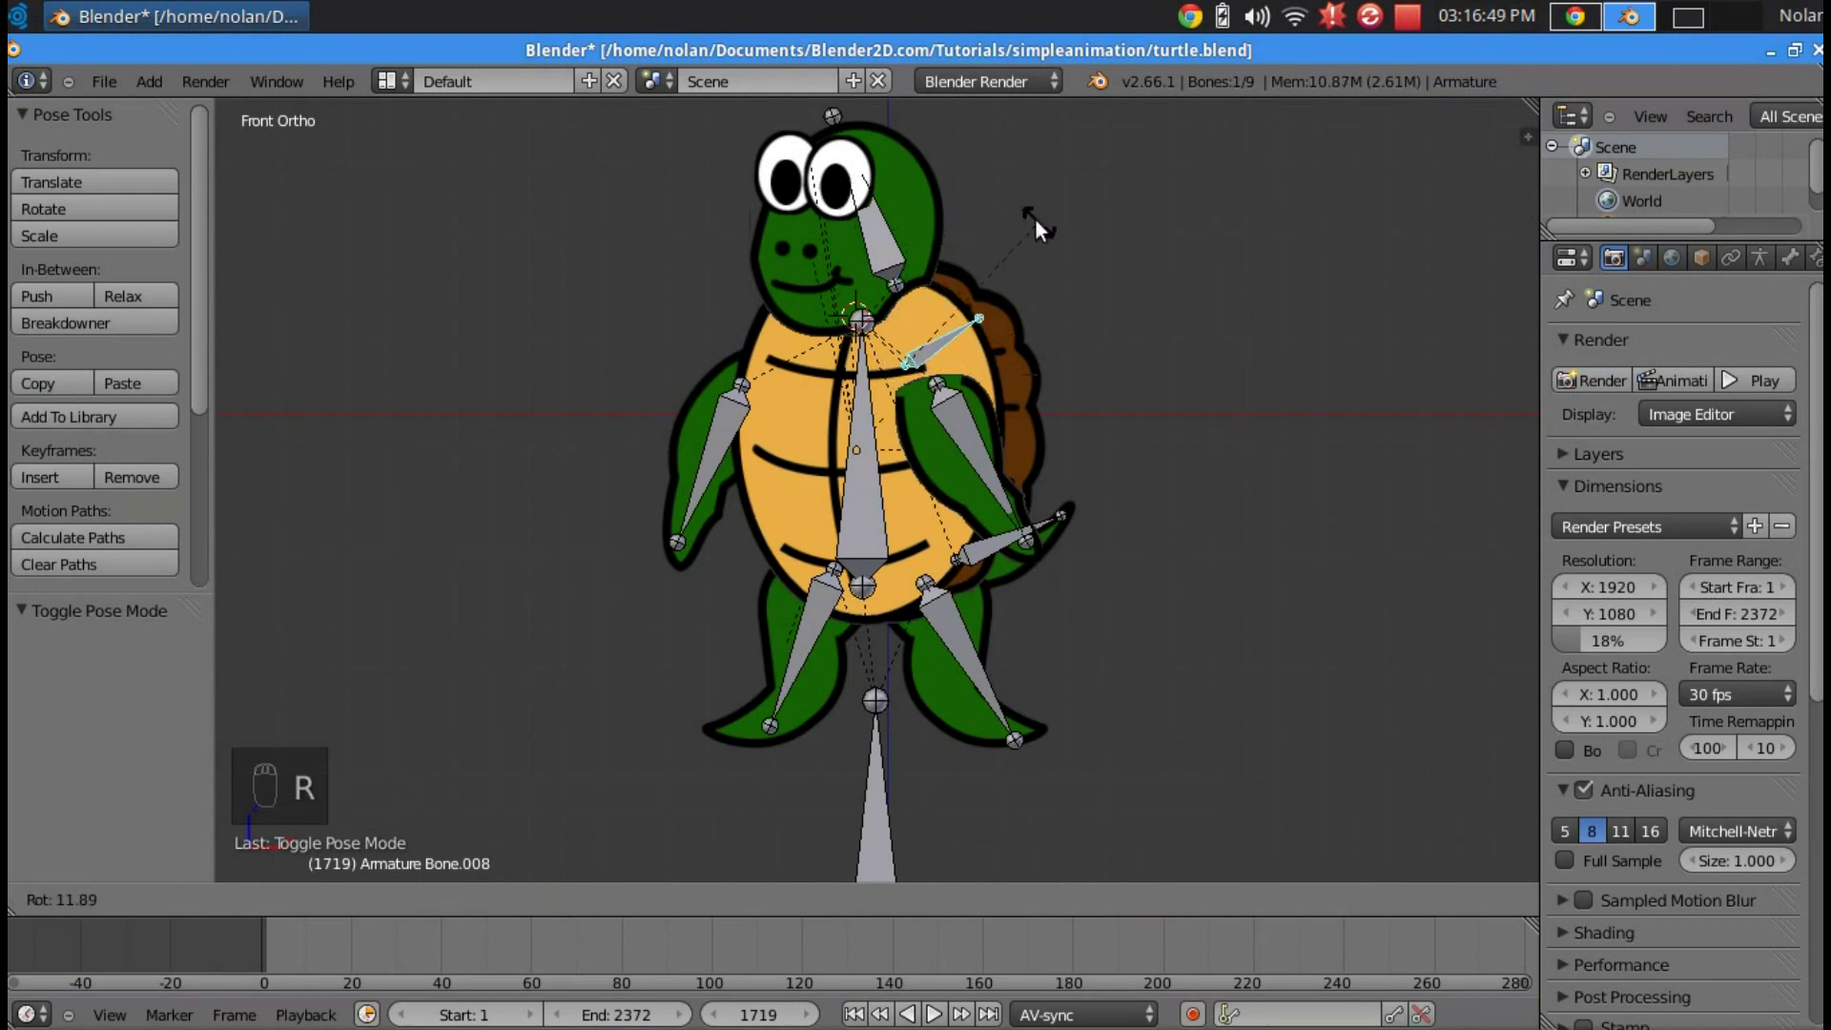
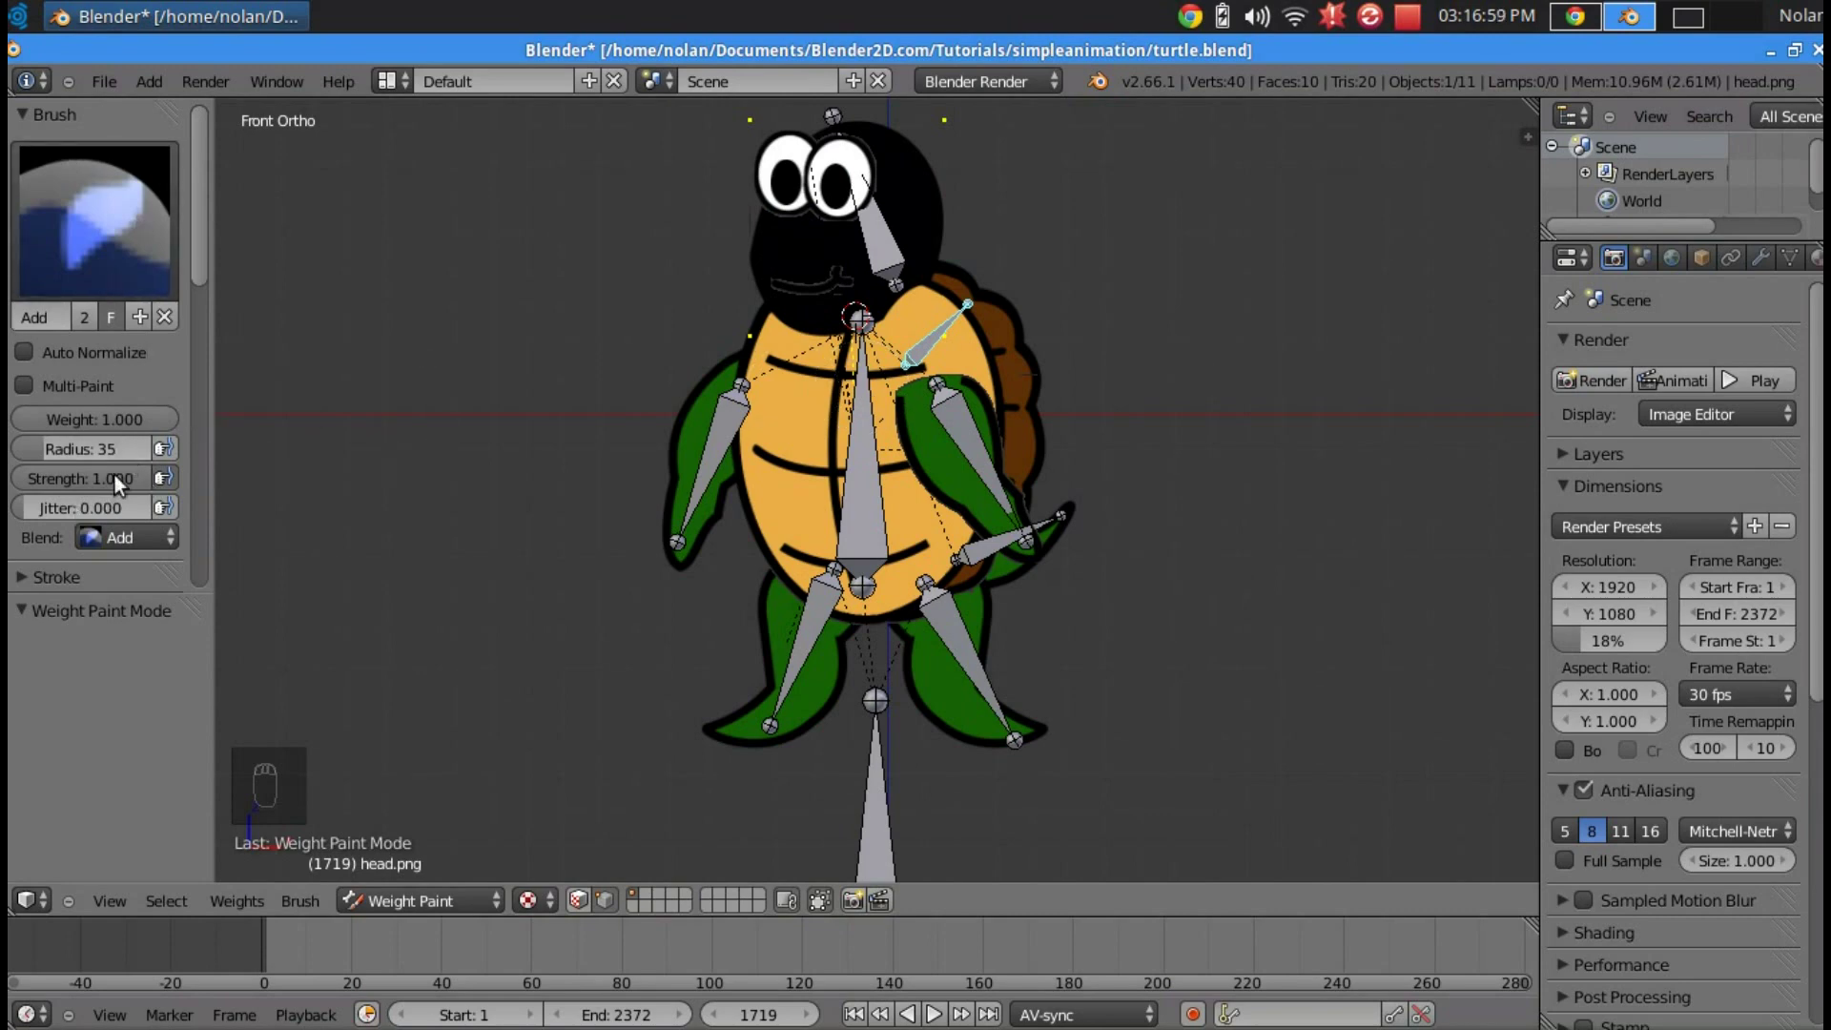
- Weight-paint the head image so the new neck bone deforms it
{"action": "left_click_drag", "start_coordinate": [134, 482], "coordinate": [902, 332]}
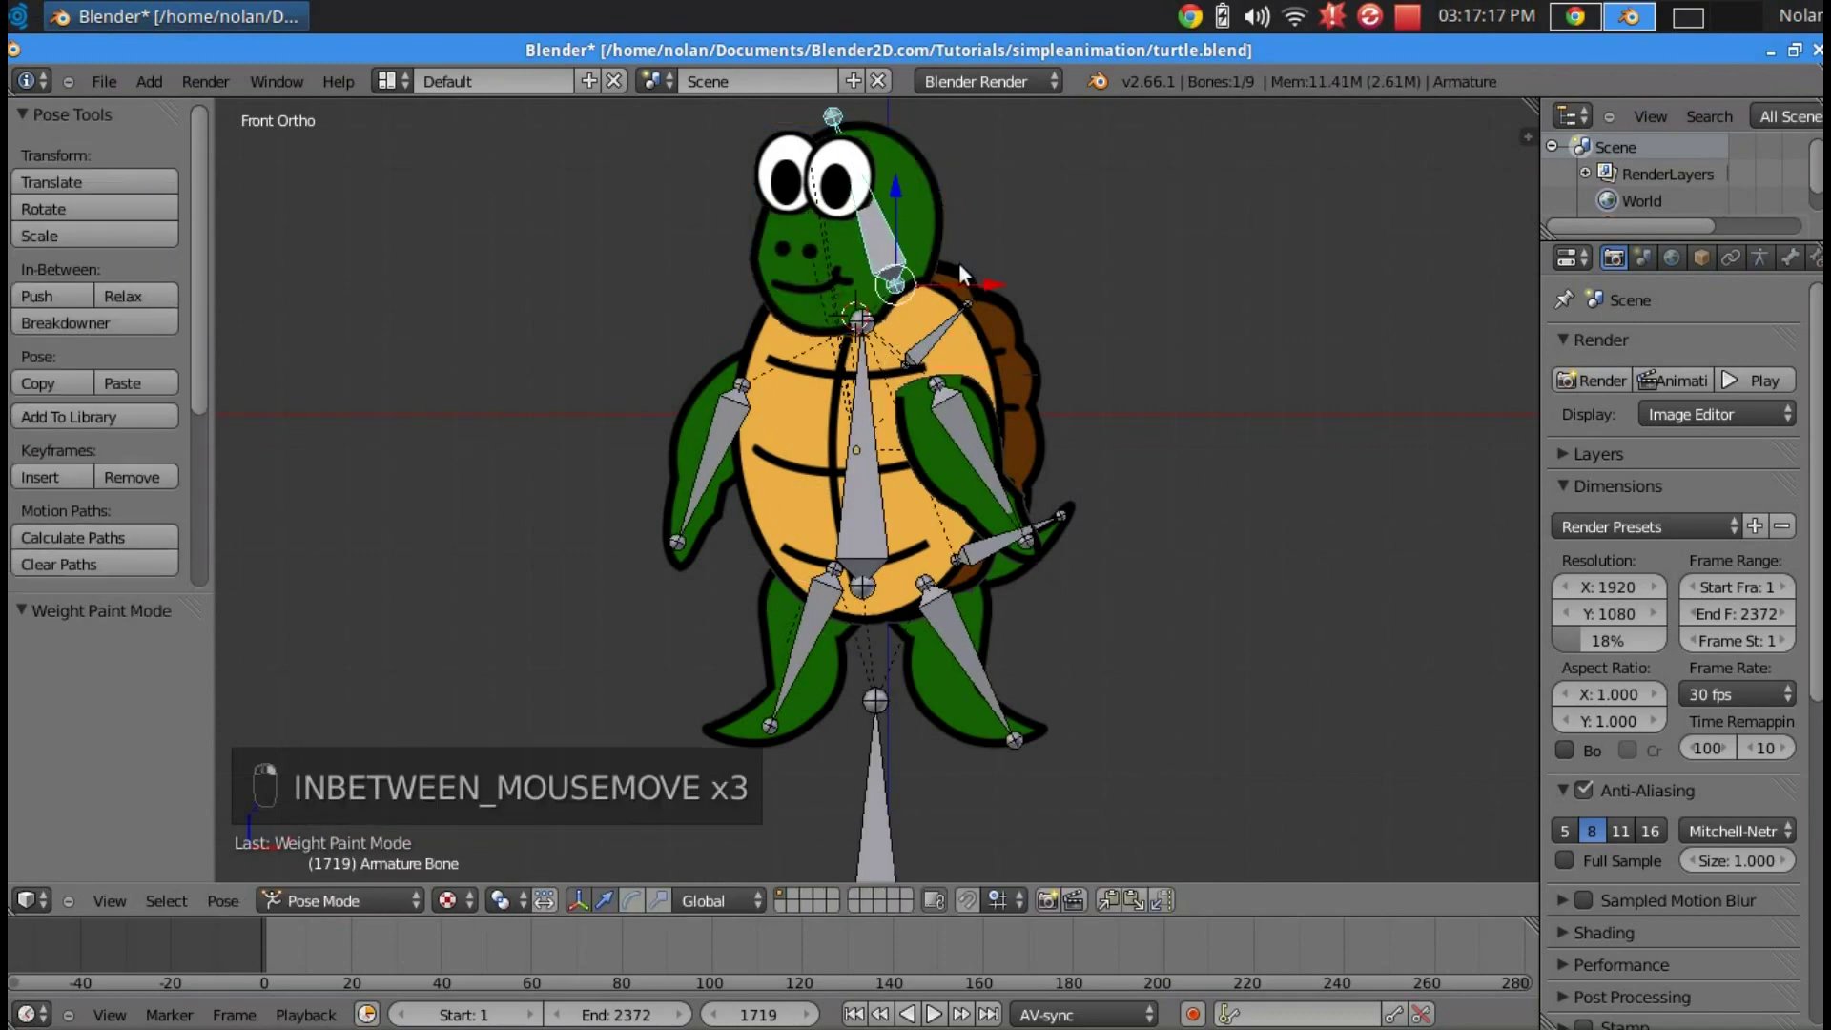
- Rotate the neck bone to tilt the head alone, then move the whole turtle to confirm the rig holds together
{"action": "key", "text": "g"}
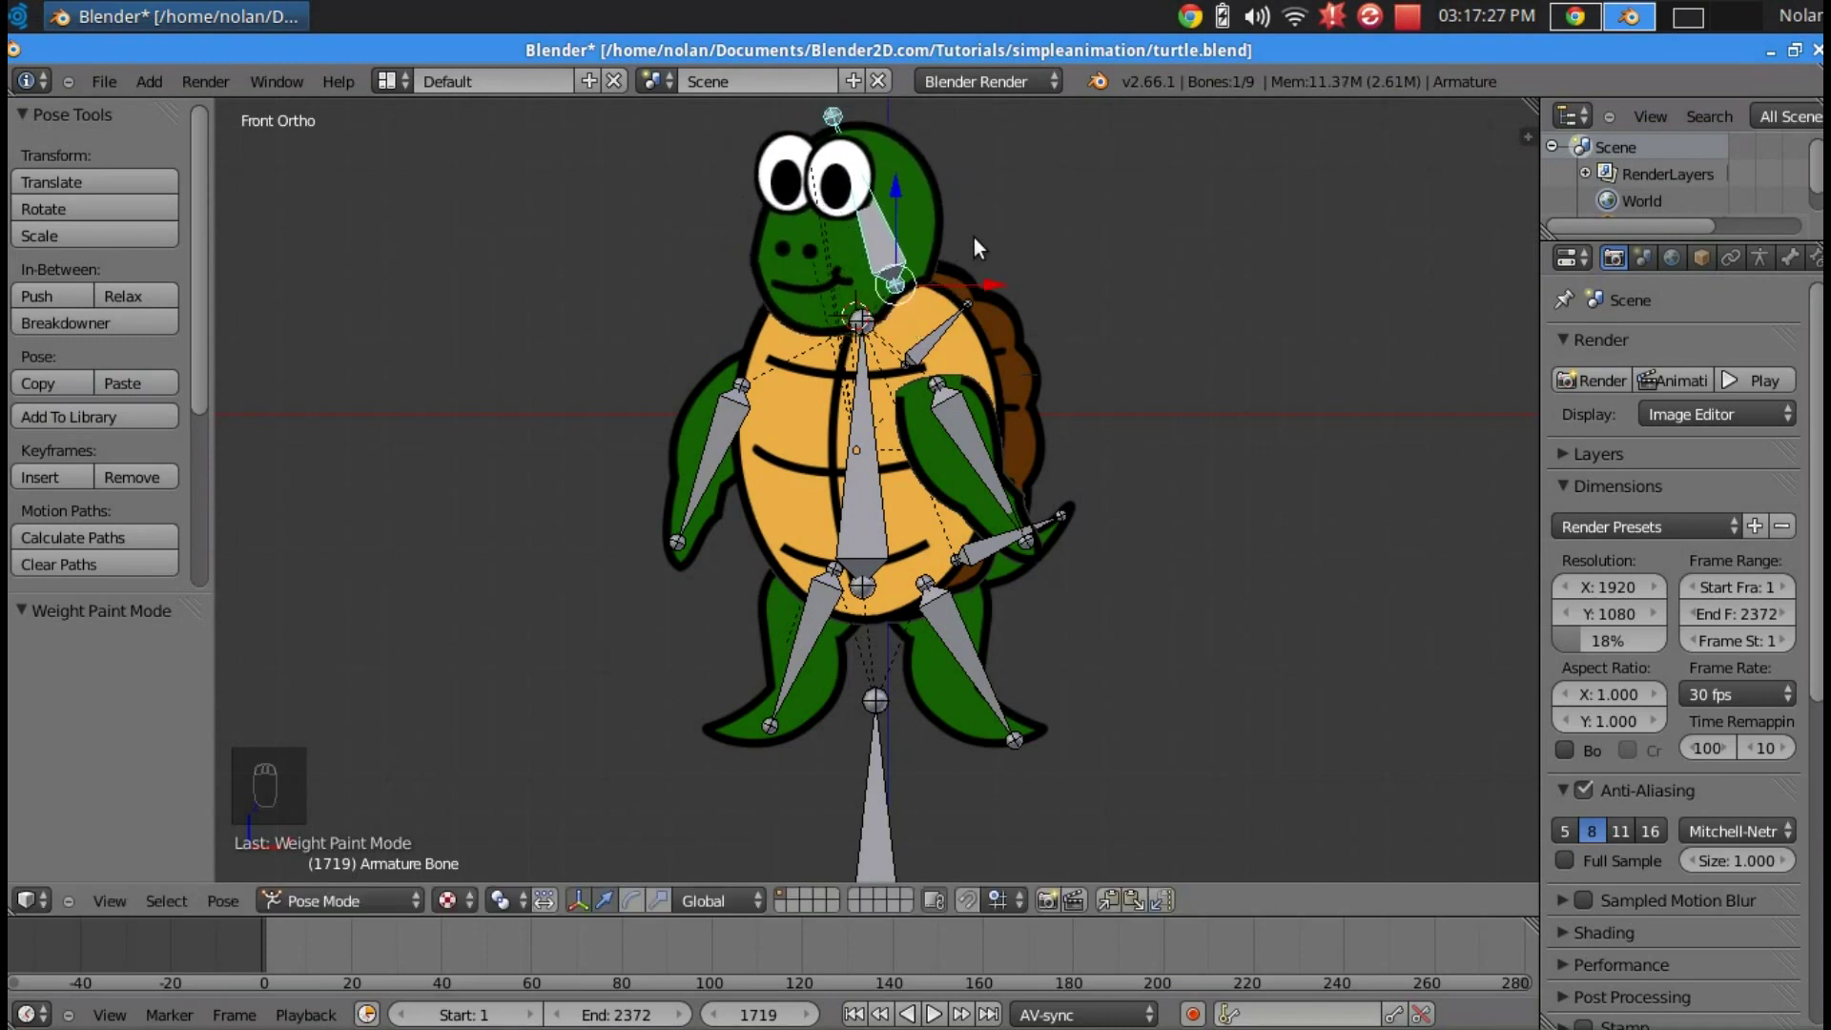
{"action": "left_click_drag", "start_coordinate": [957, 324], "coordinate": [397, 903]}
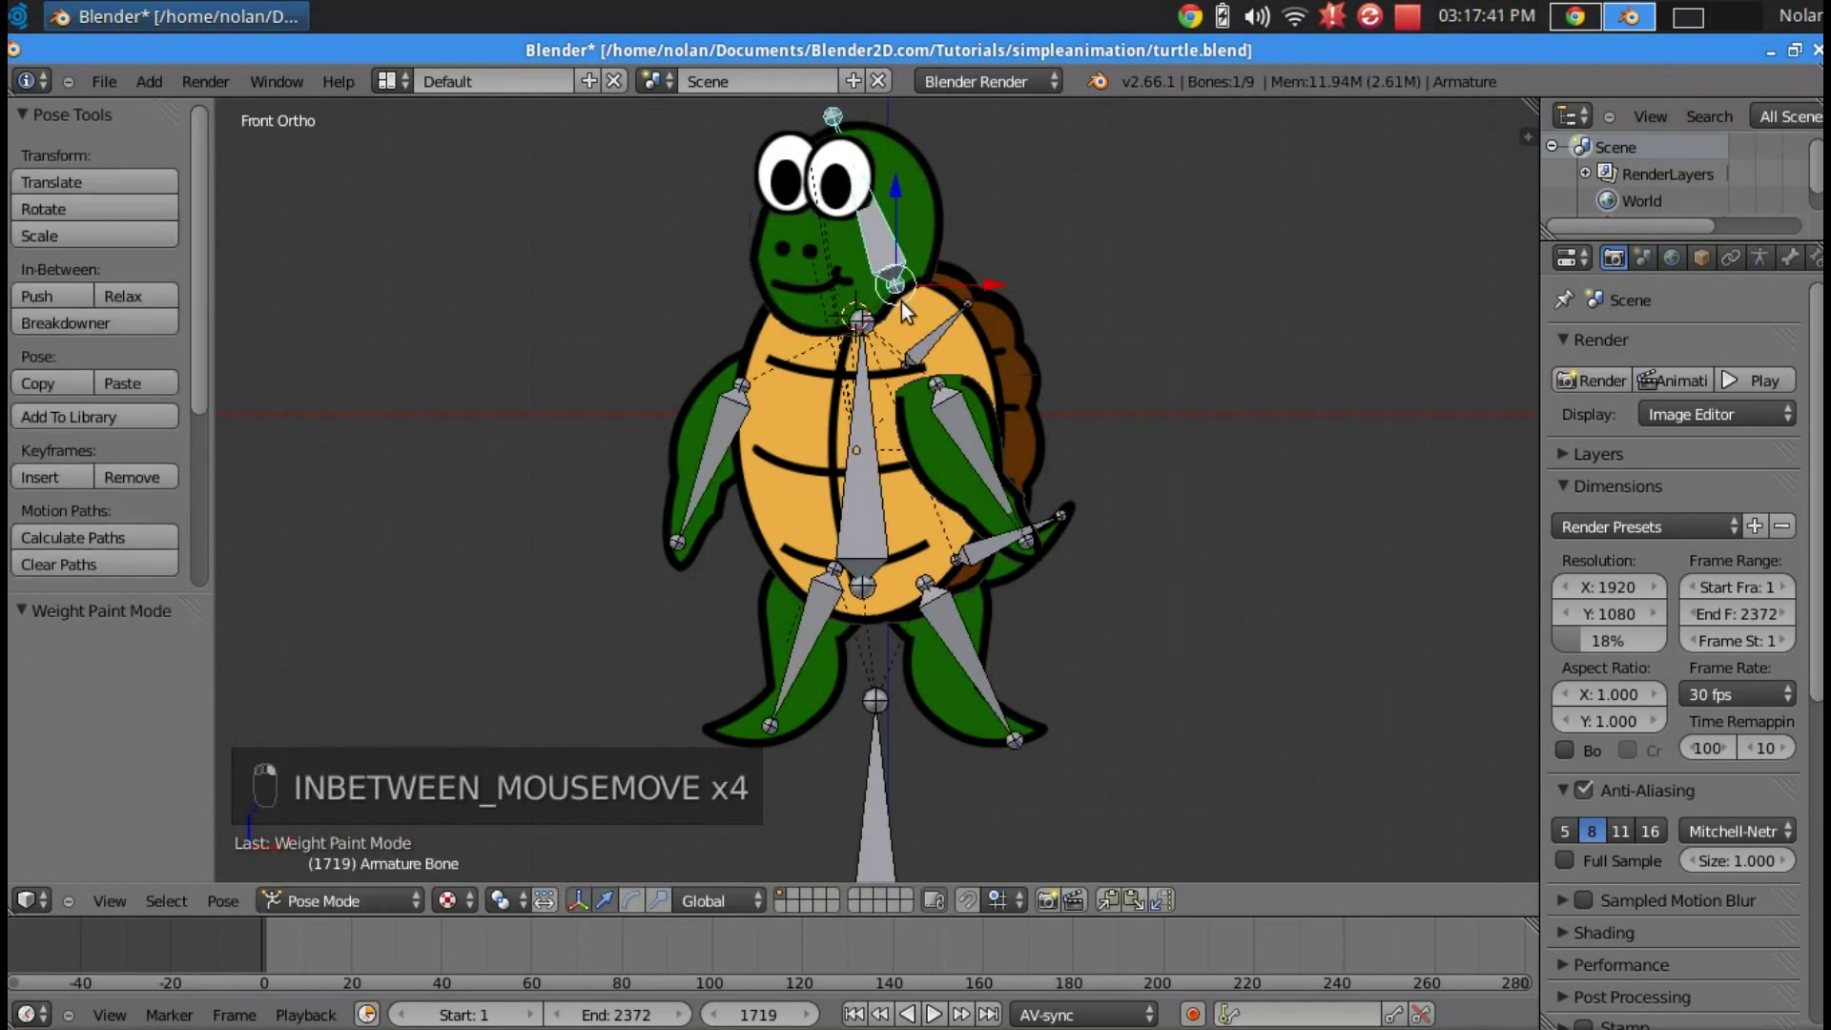
{"action": "key", "text": "r"}
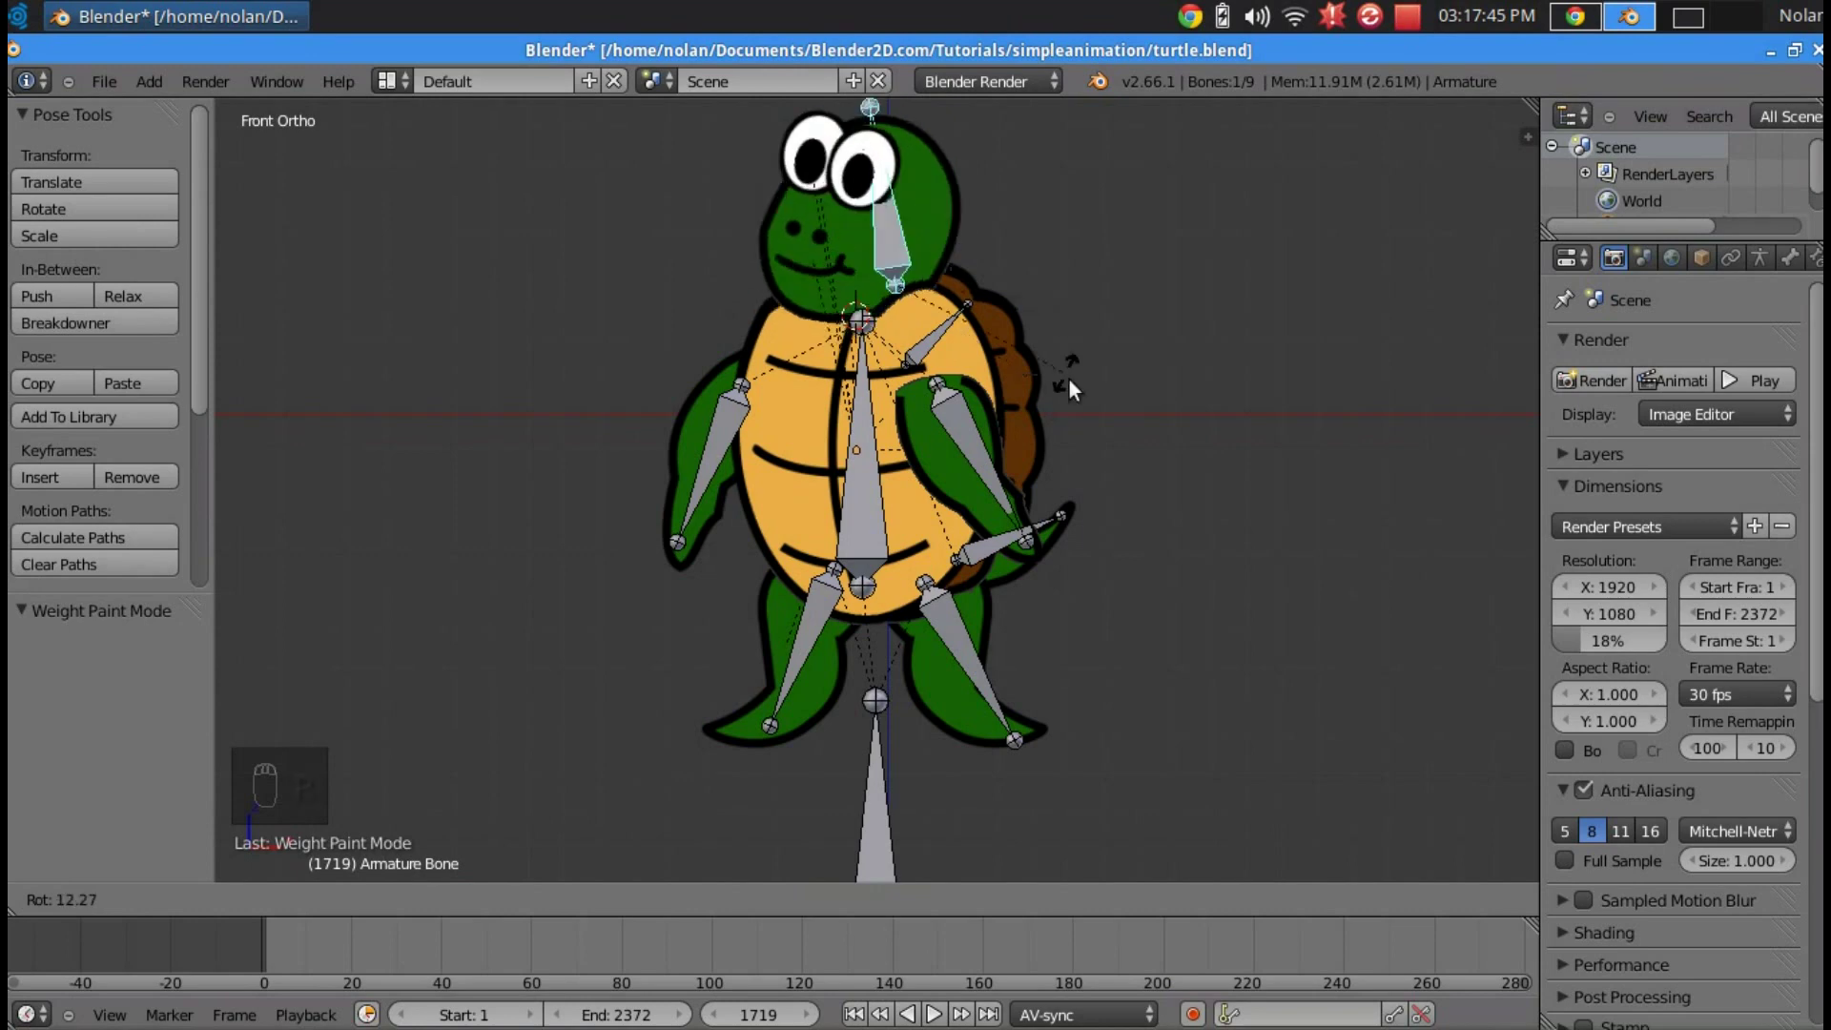
{"action": "key", "text": "g"}
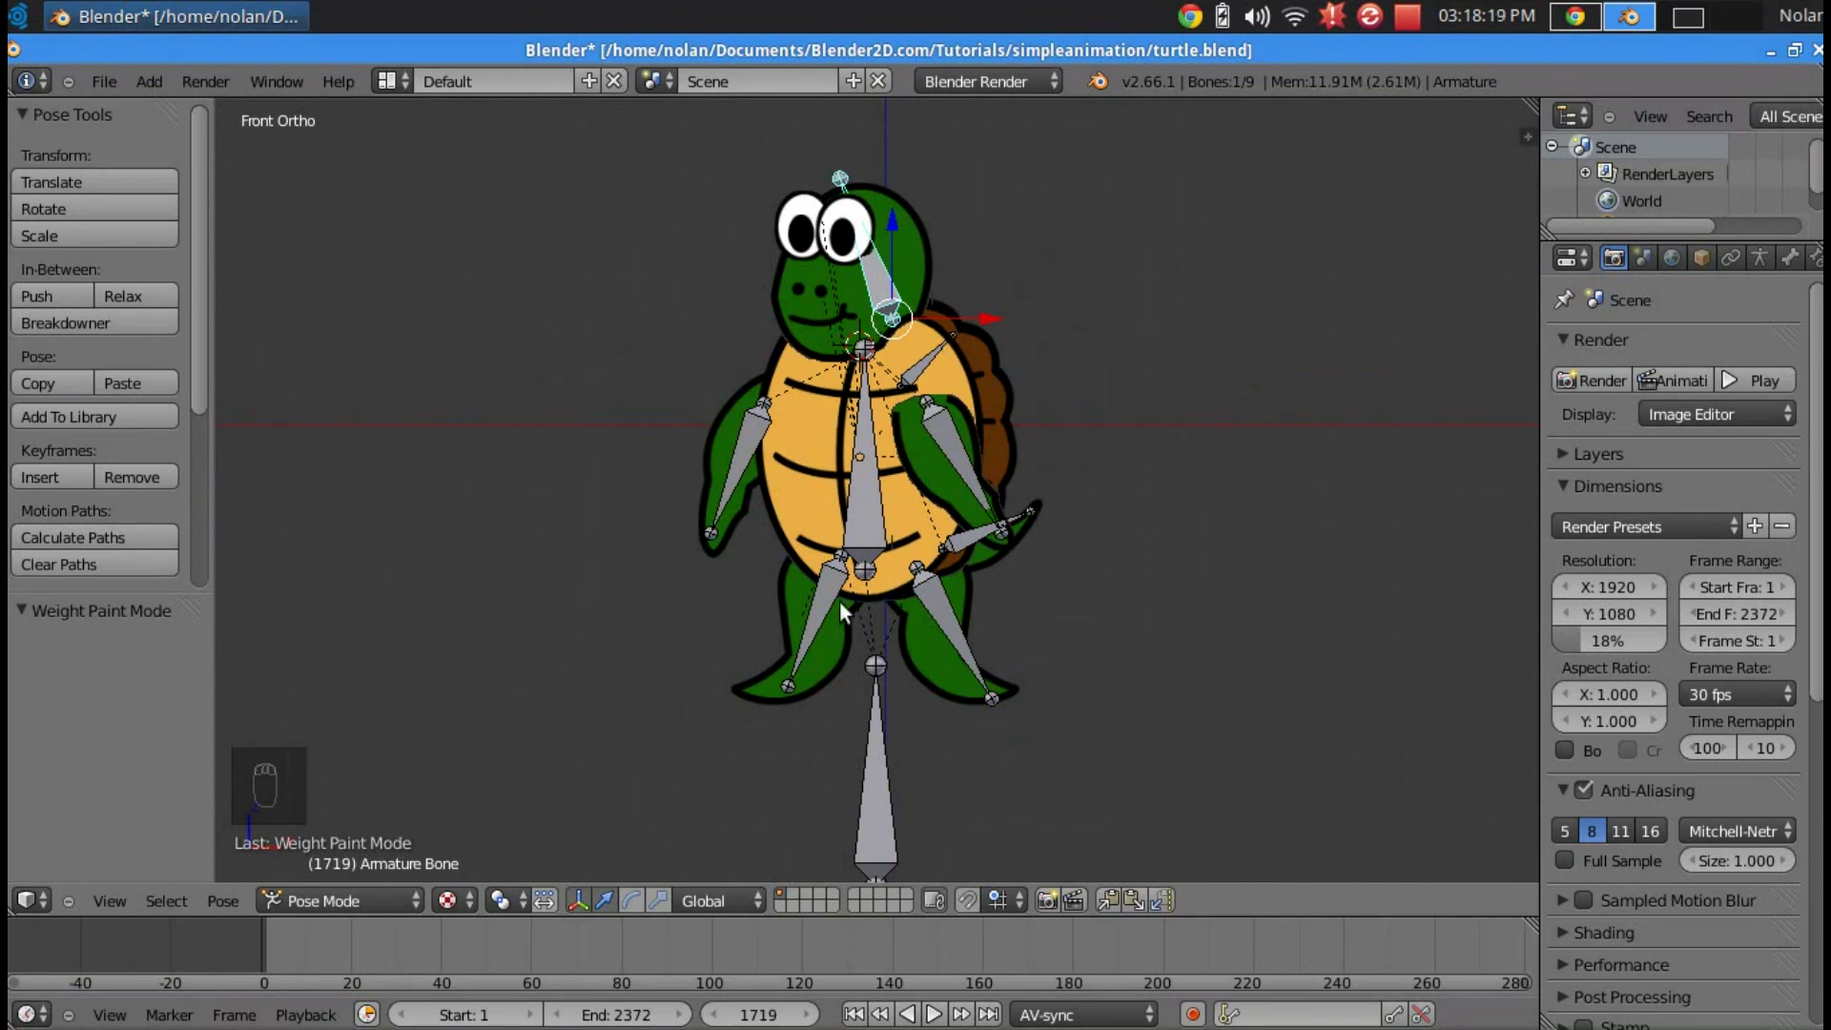
{"action": "left_click_drag", "start_coordinate": [939, 635], "coordinate": [952, 631]}
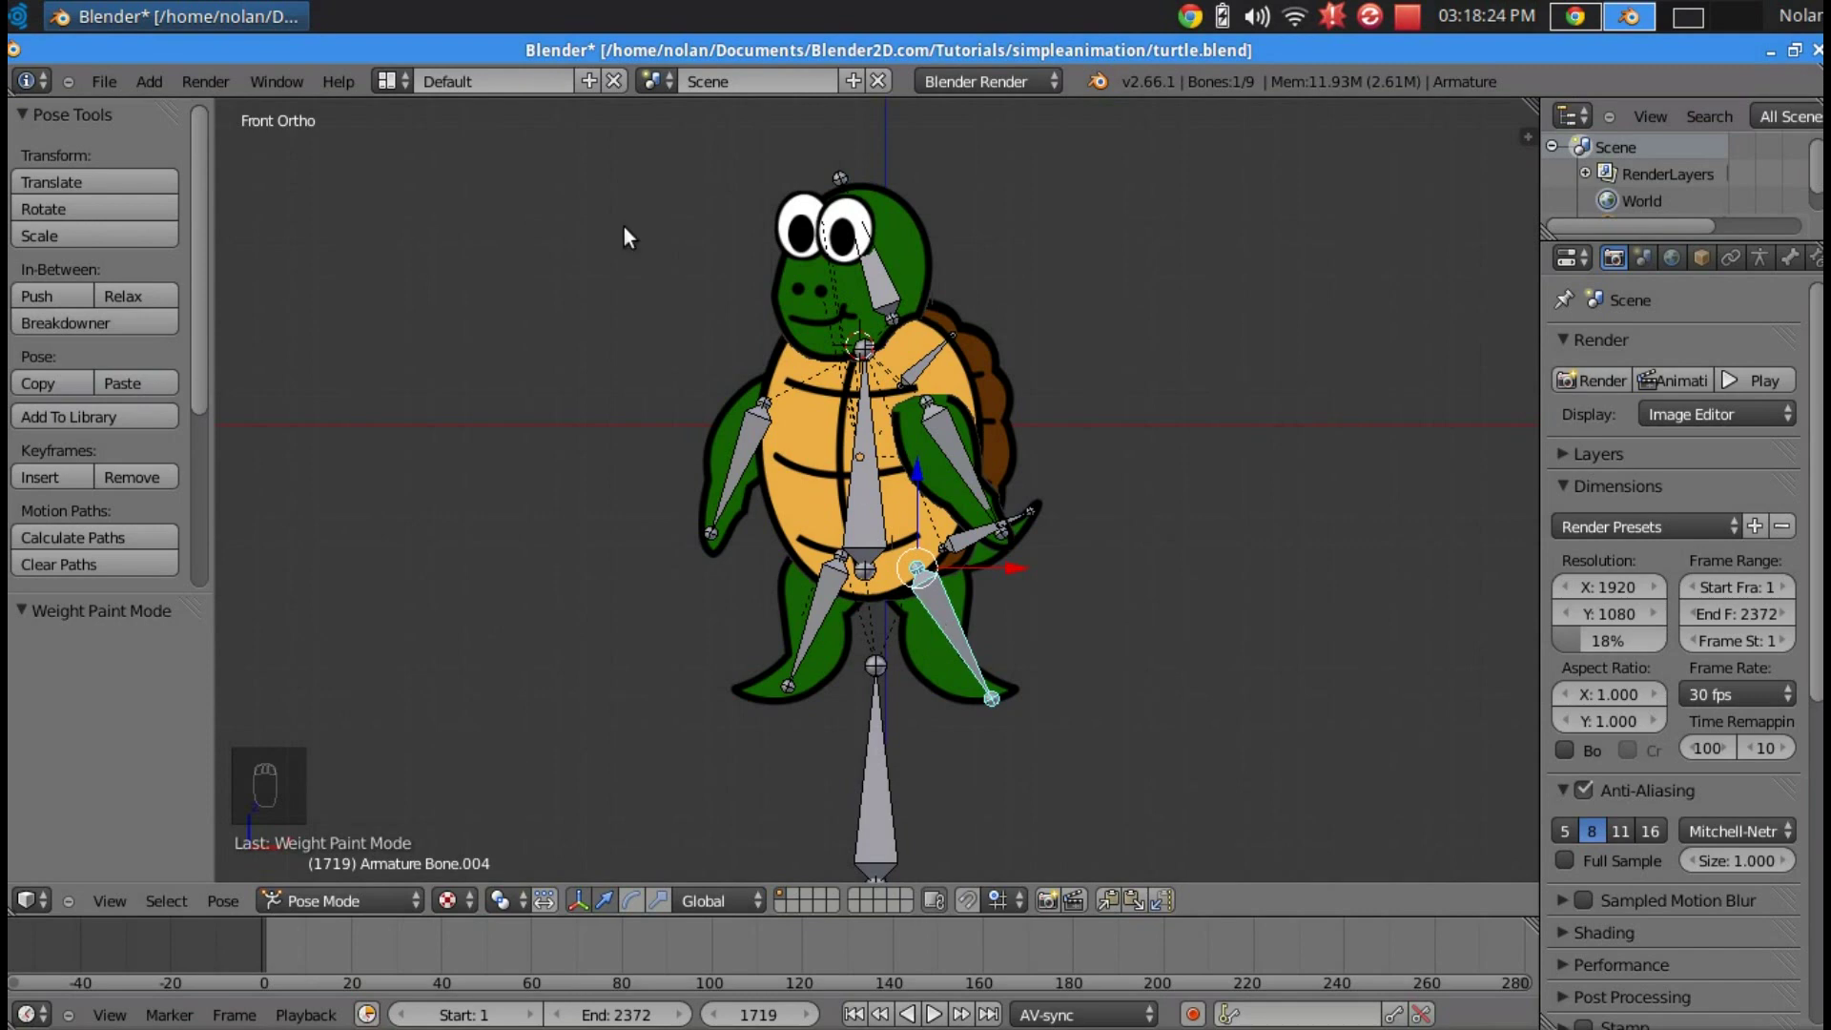